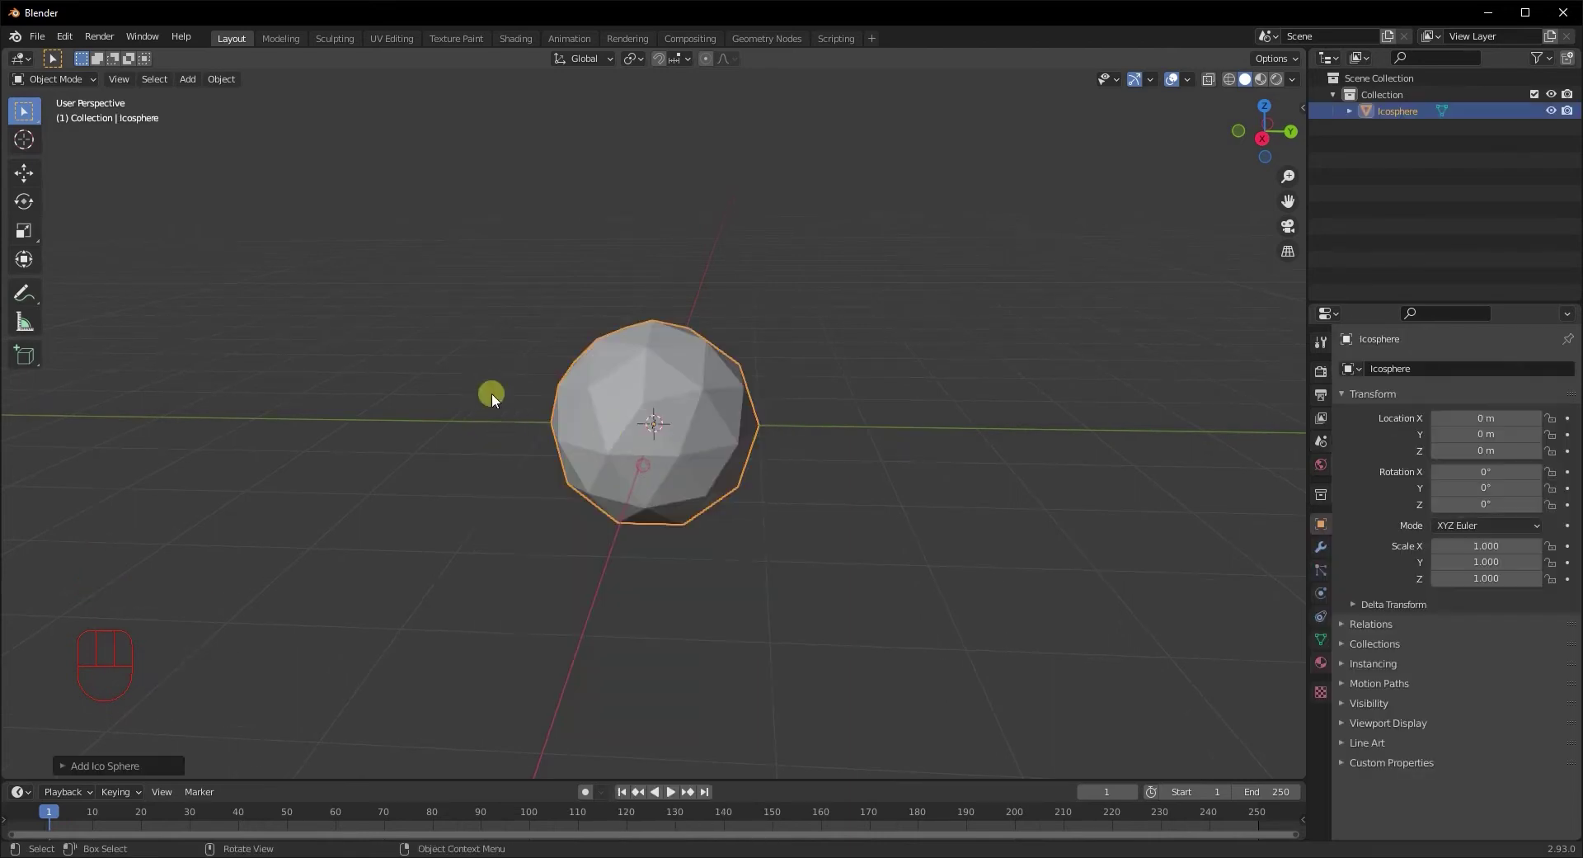
Shade the icosphere smooth from its context menu
double_click(277, 613)
right_click(633, 438)
drag(690, 474, 704, 466)
middle_click(622, 442)
Add a torus, scale it up around the sphere and thin it into a ring in Edit Mode
key(shift+a)
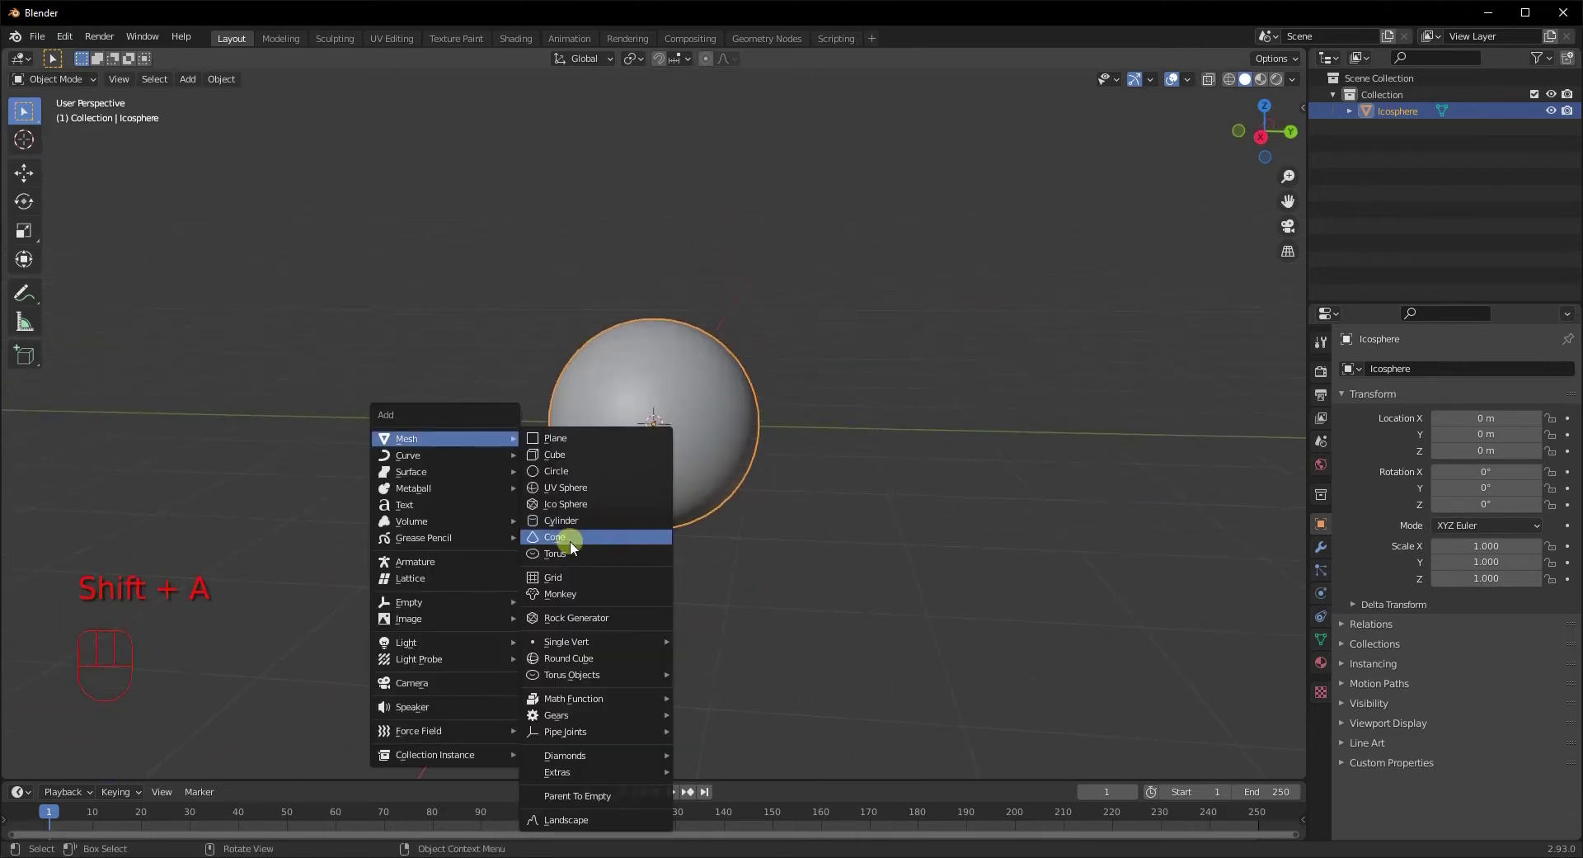
middle_click(521, 495)
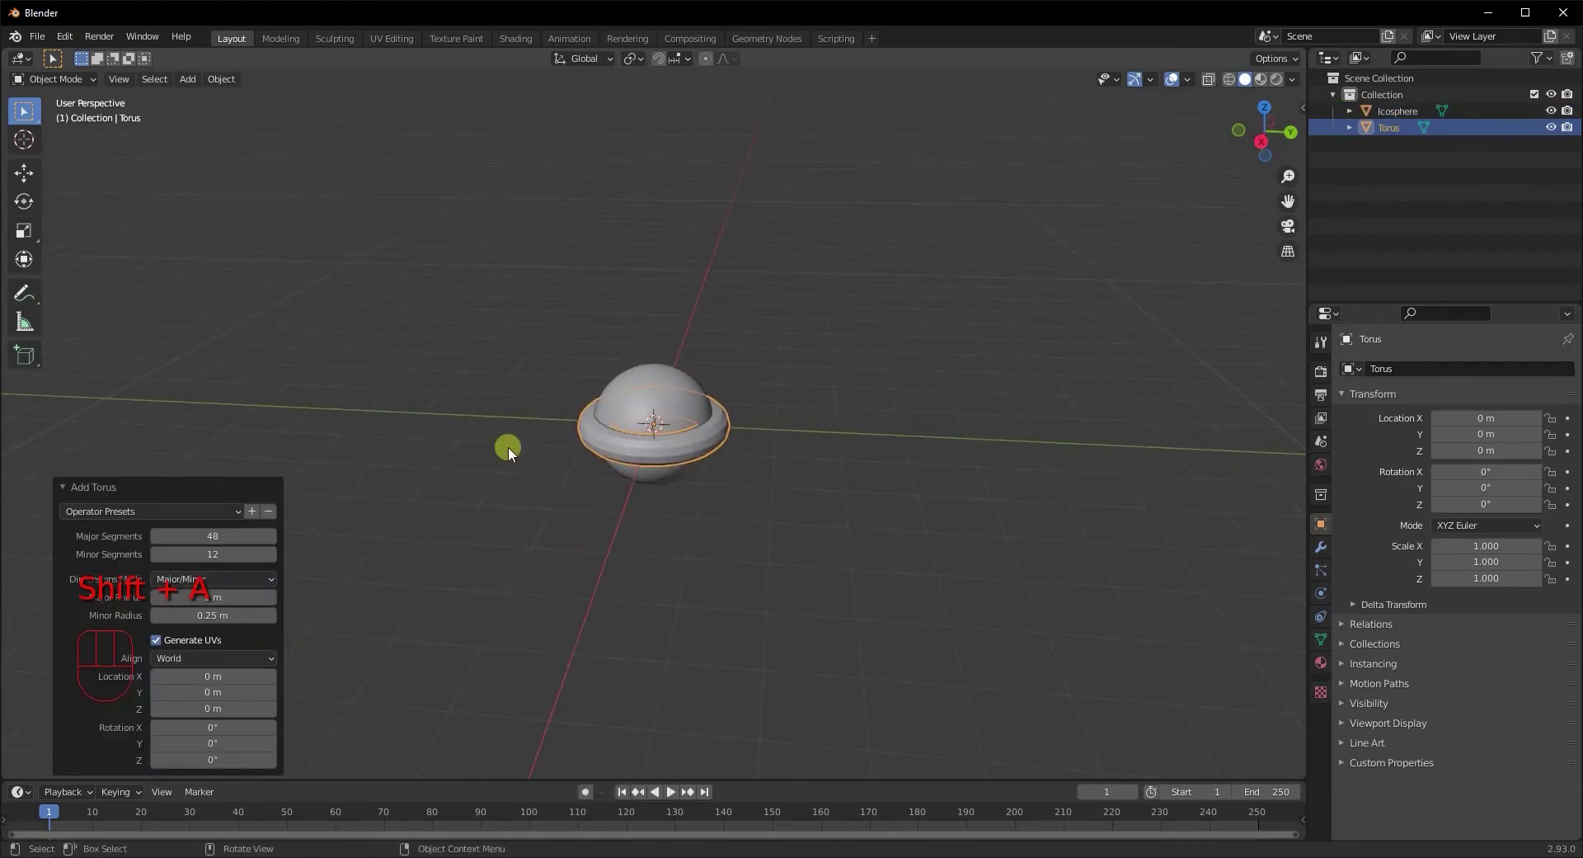
key(s)
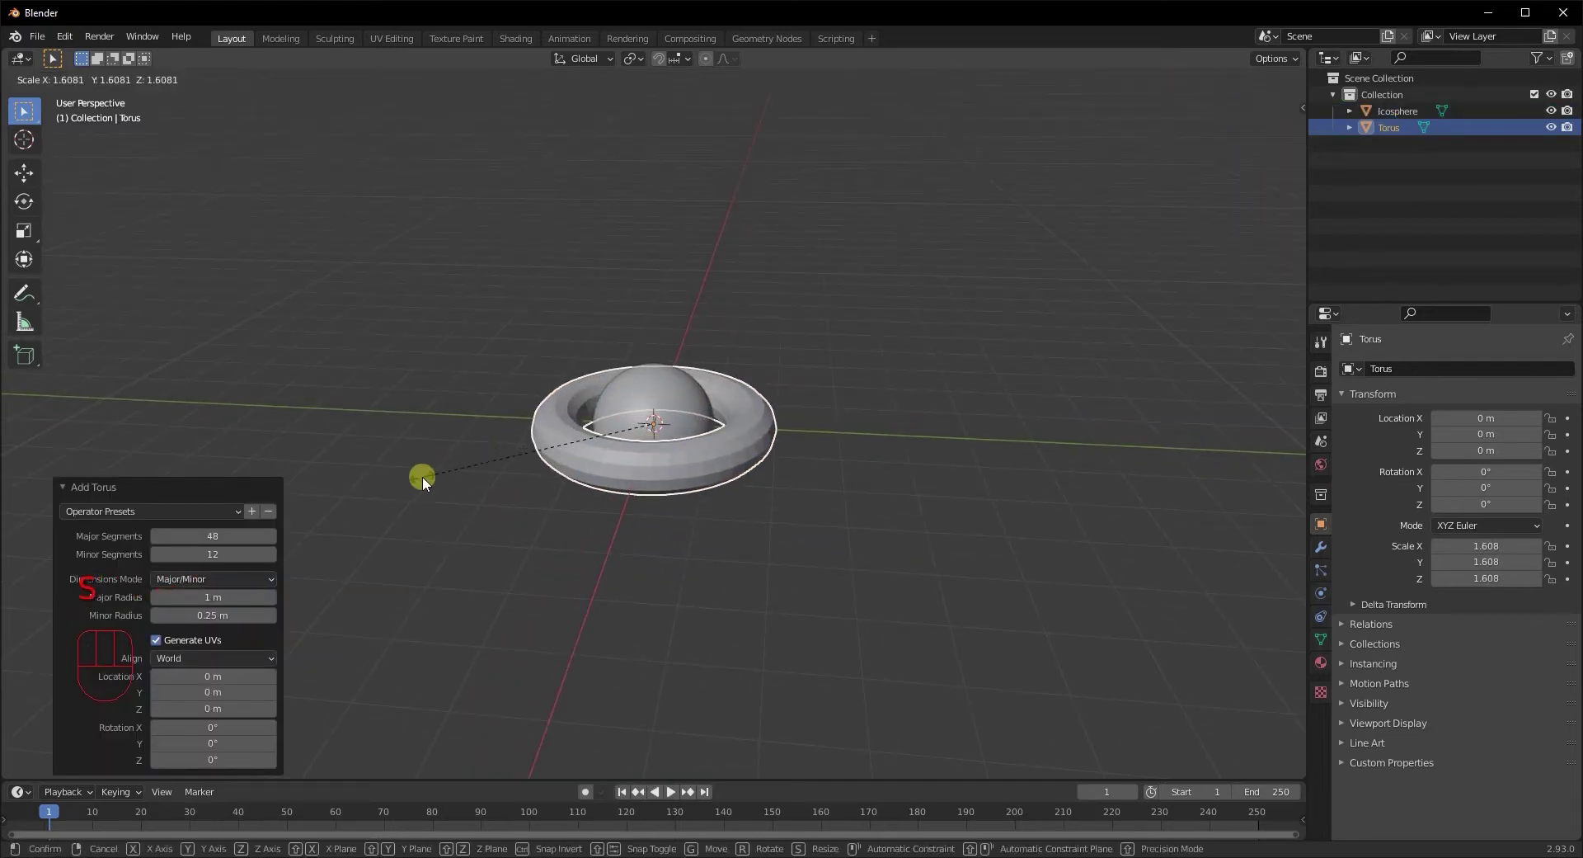
middle_click(489, 479)
key(Tab)
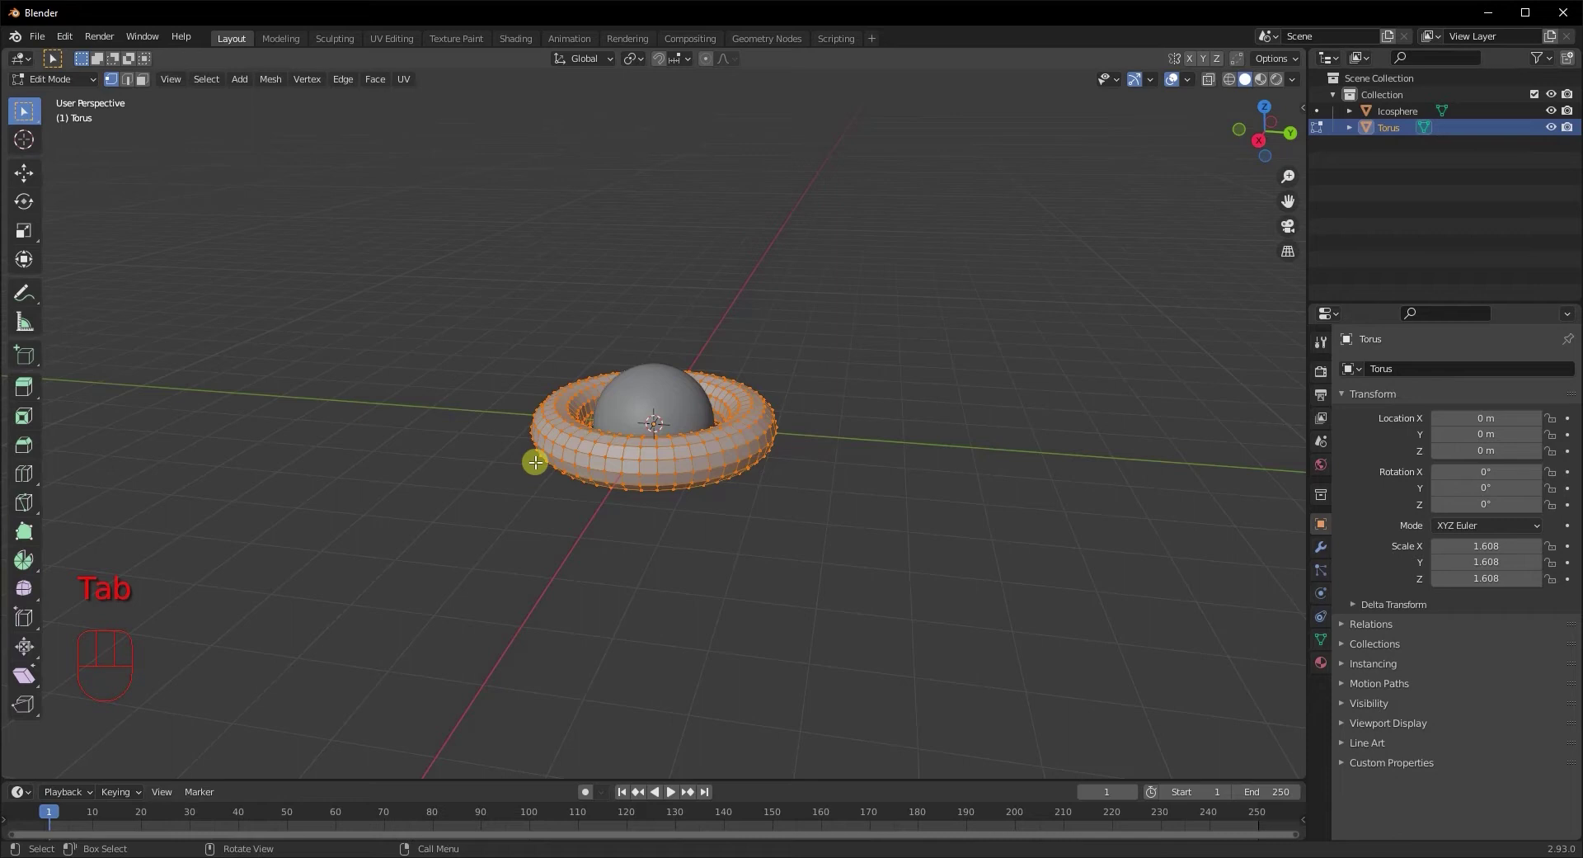
key(alt+s)
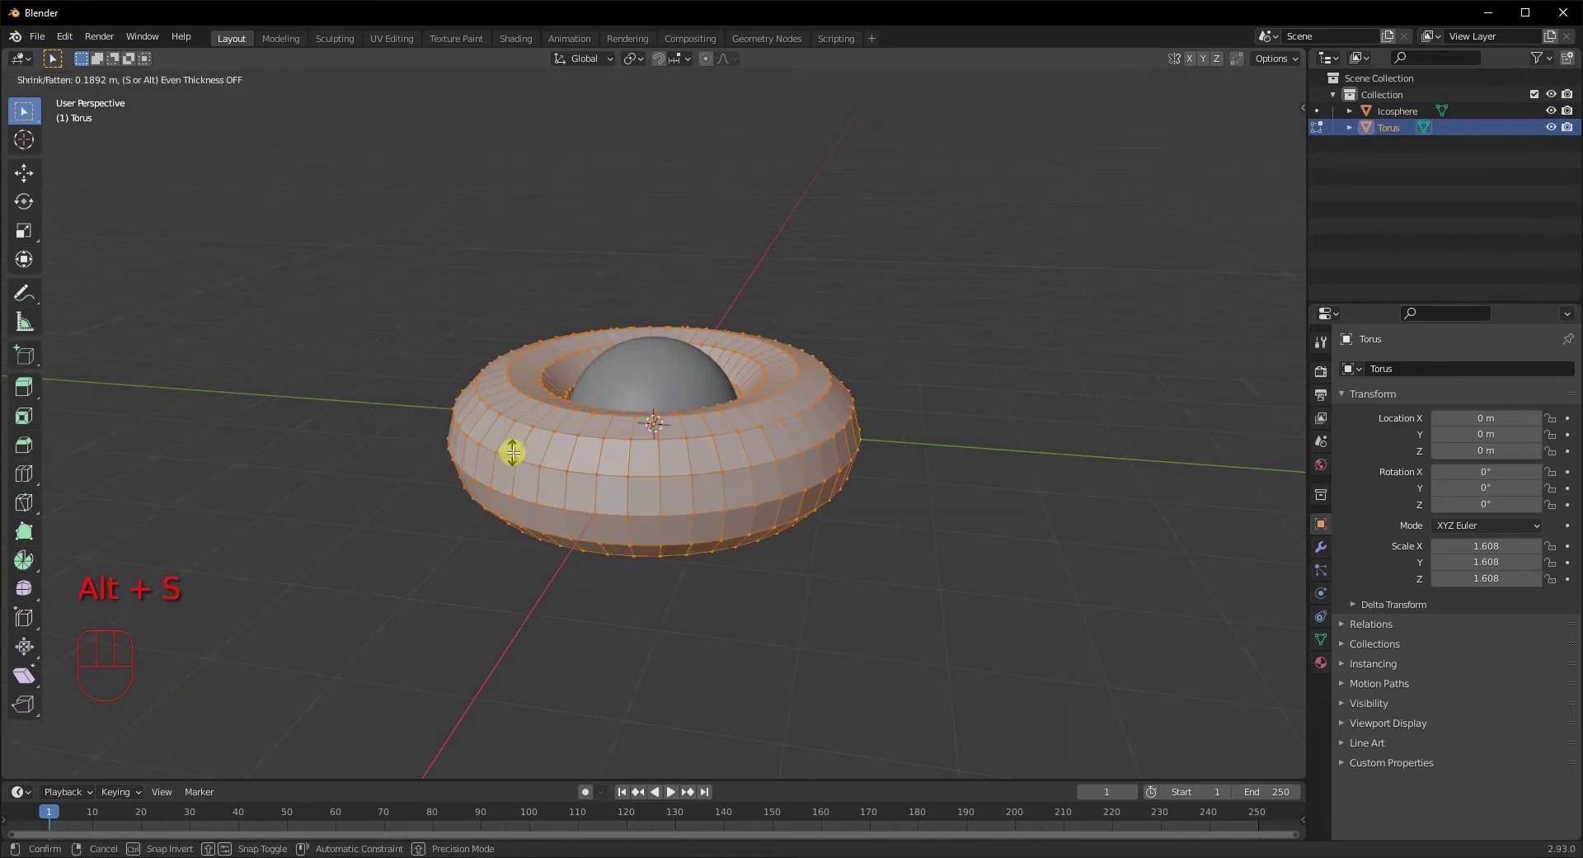
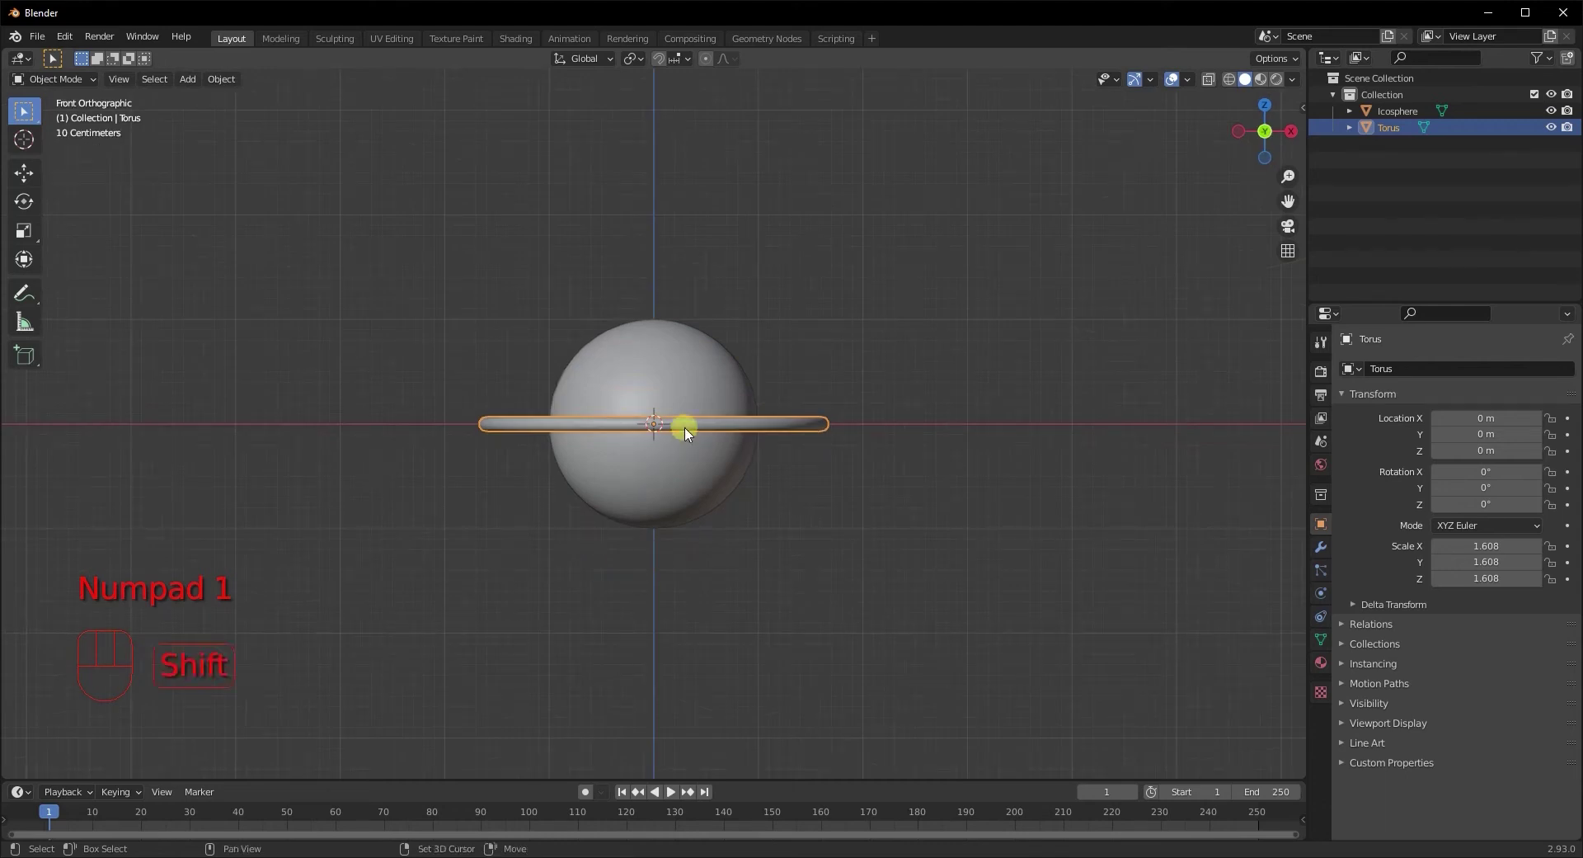
Duplicate the ring and rotate the copy 90° on X so it stands upright, then select the icosphere
key(shift+d)
key(r)
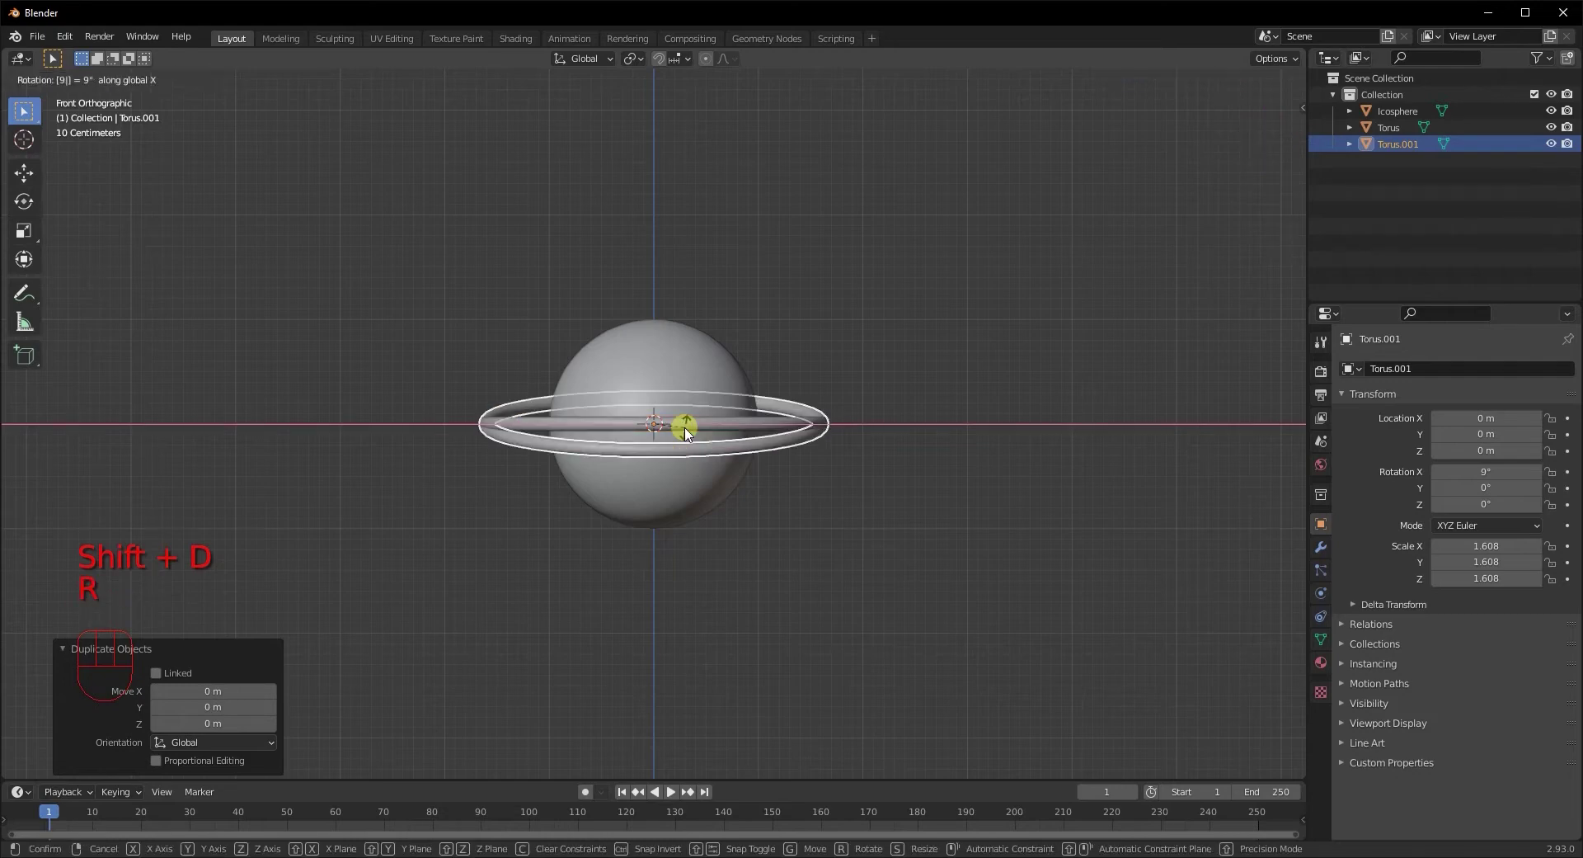
drag(659, 473, 659, 474)
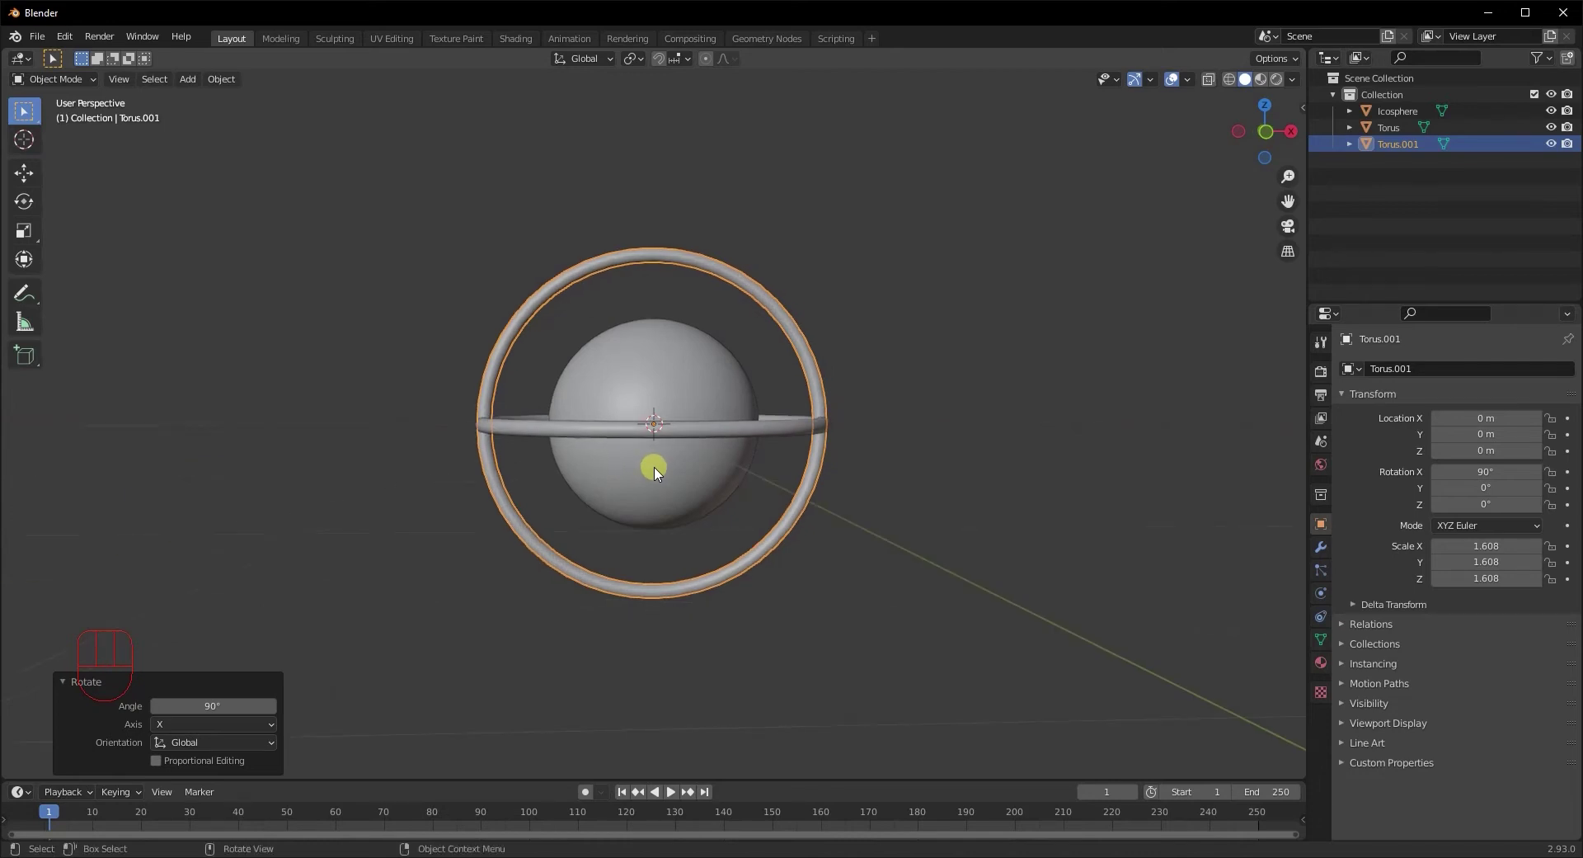
drag(705, 528, 701, 558)
drag(748, 519, 716, 542)
click(633, 433)
drag(573, 542, 637, 541)
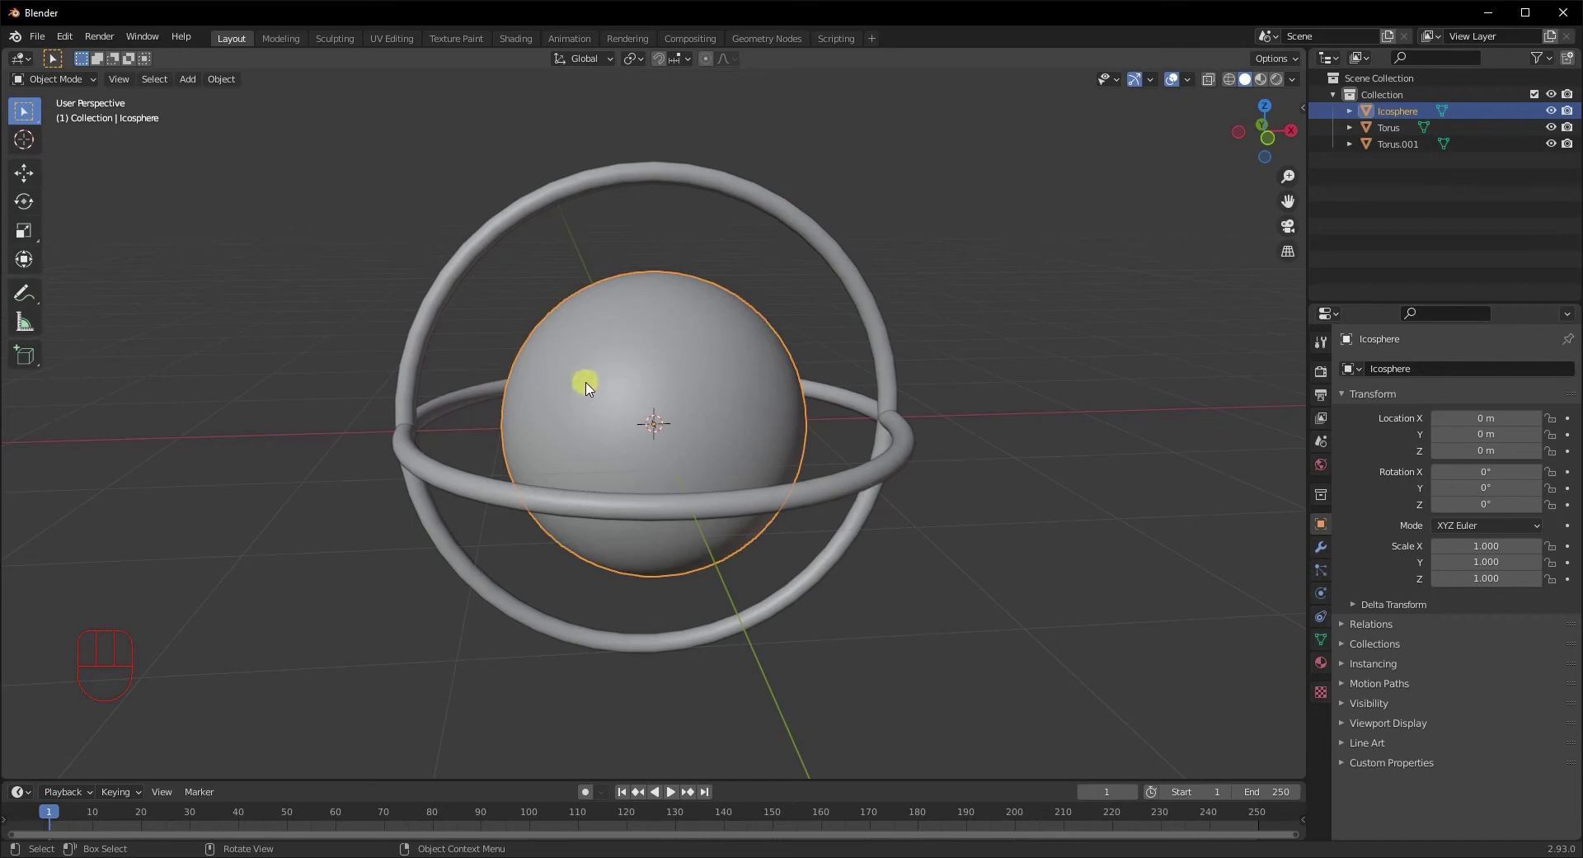
Add a Wireframe modifier to the icosphere, keeping the original surface underneath
click(1328, 552)
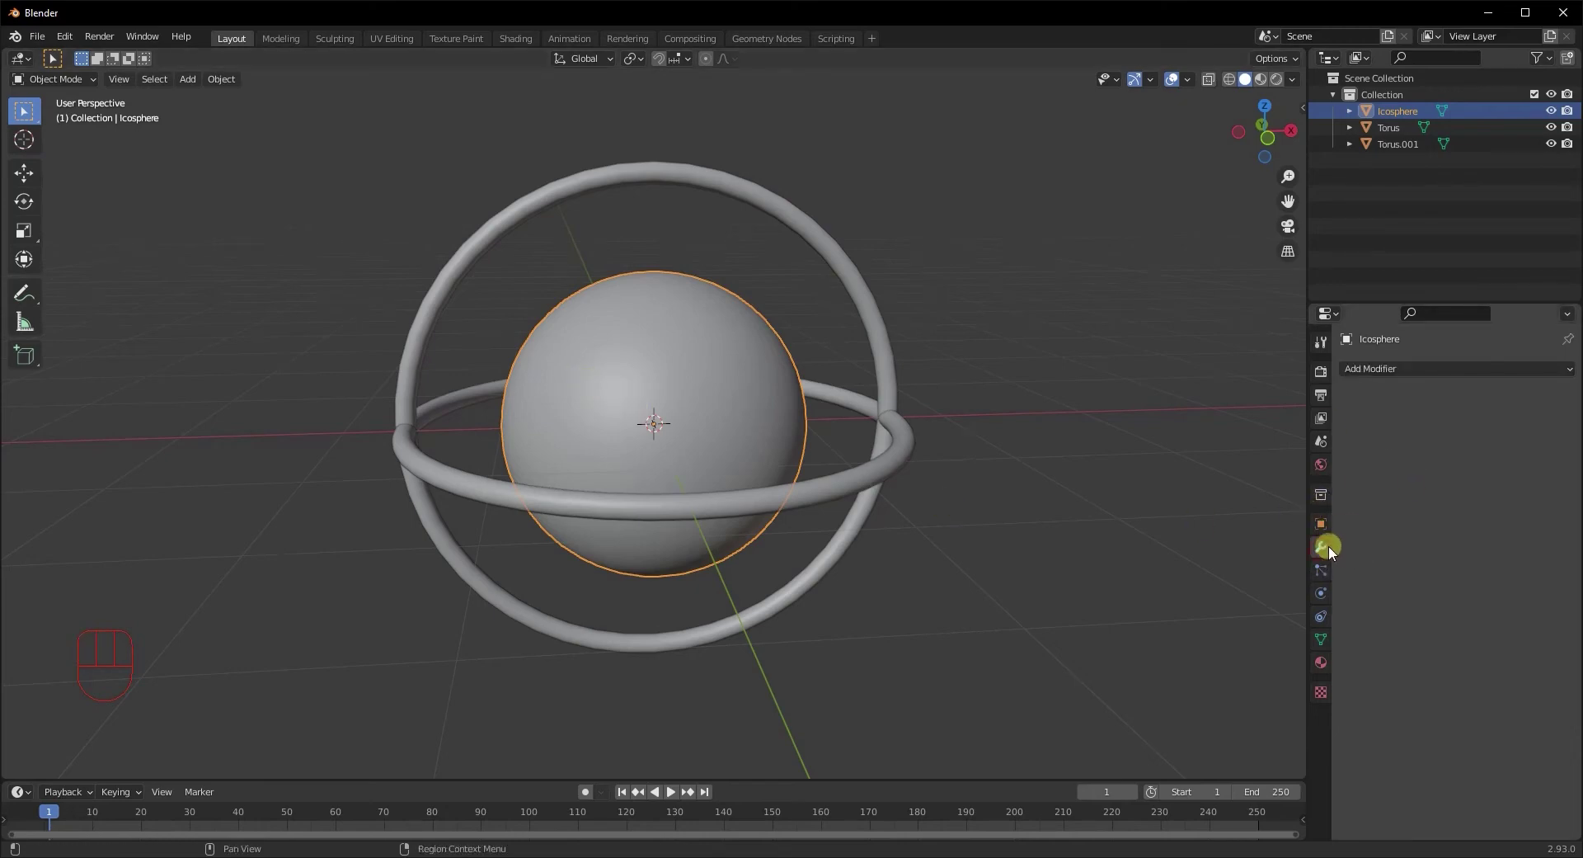
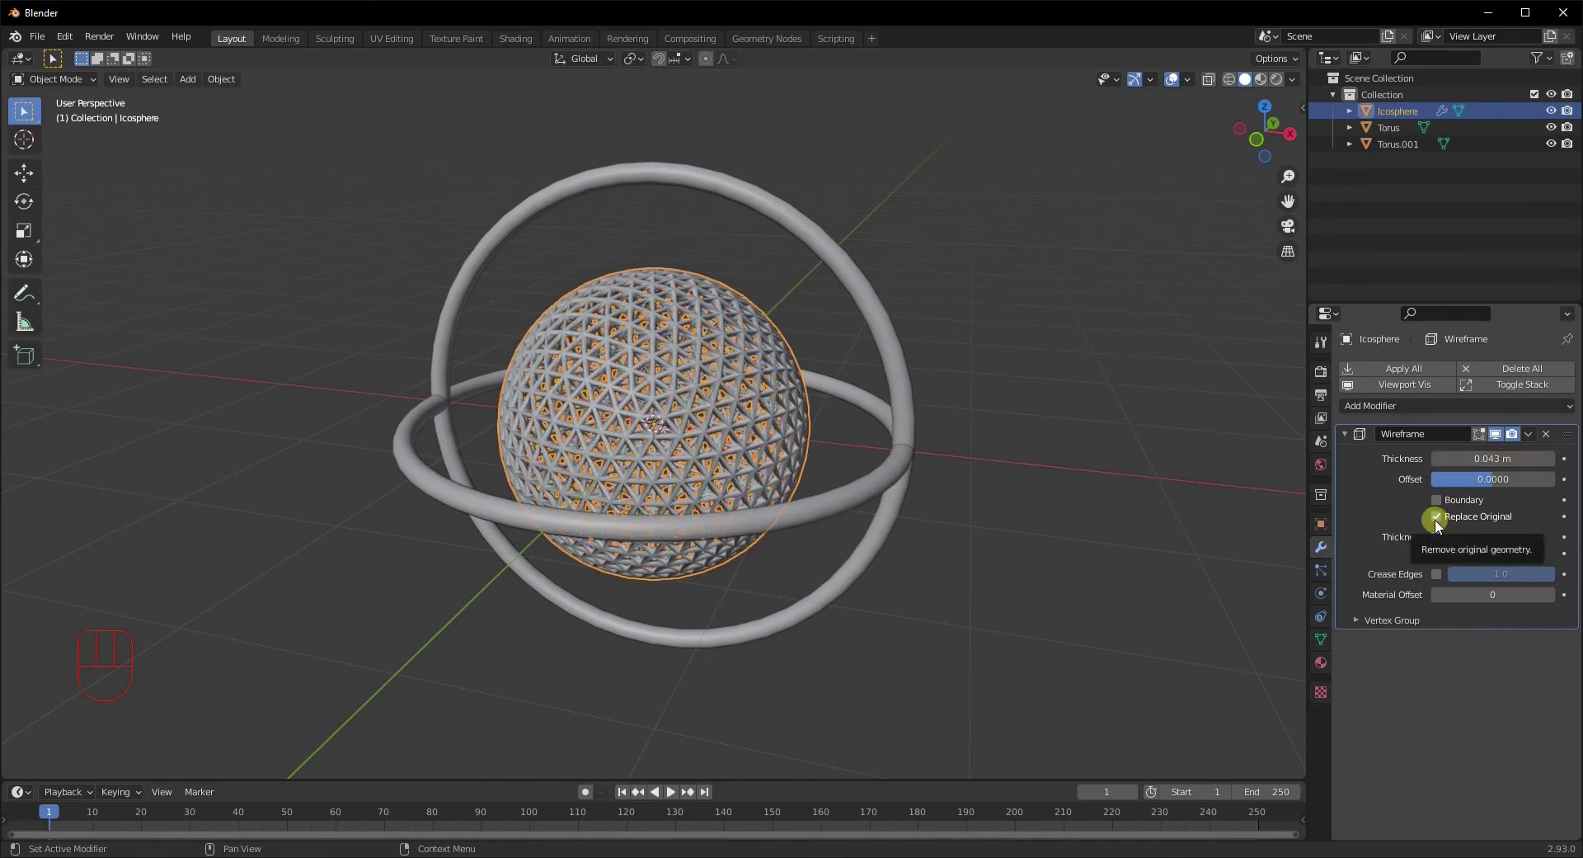
click(1442, 527)
drag(878, 566, 905, 562)
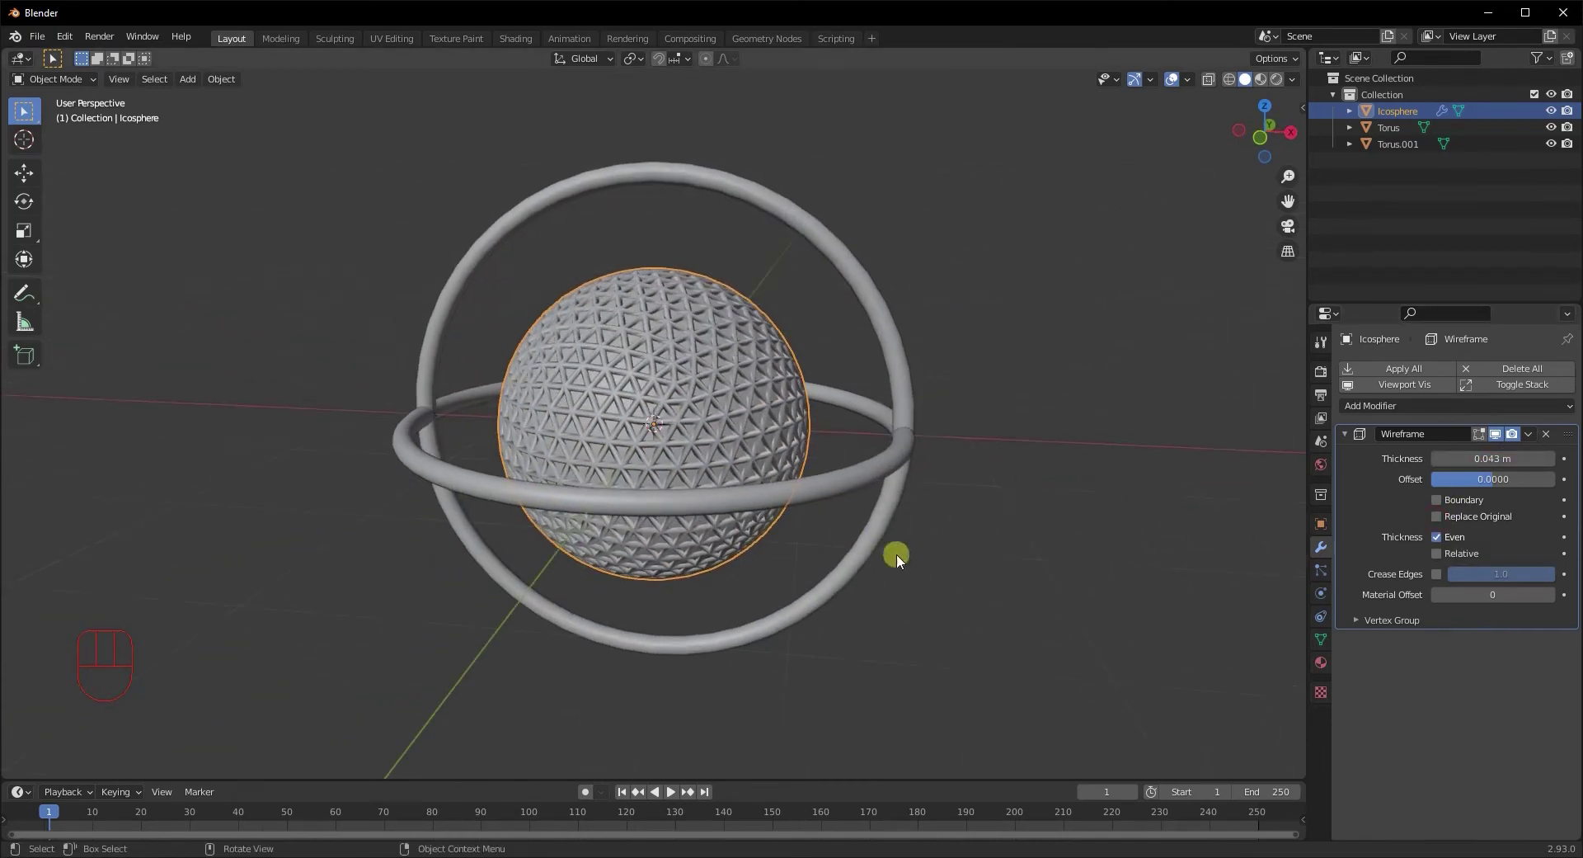
drag(618, 591, 727, 593)
drag(710, 599, 693, 607)
drag(1470, 402, 1227, 537)
drag(1573, 632, 1536, 626)
Add a Decimate modifier and move it above the Wireframe in the stack
click(1580, 425)
drag(780, 499, 786, 503)
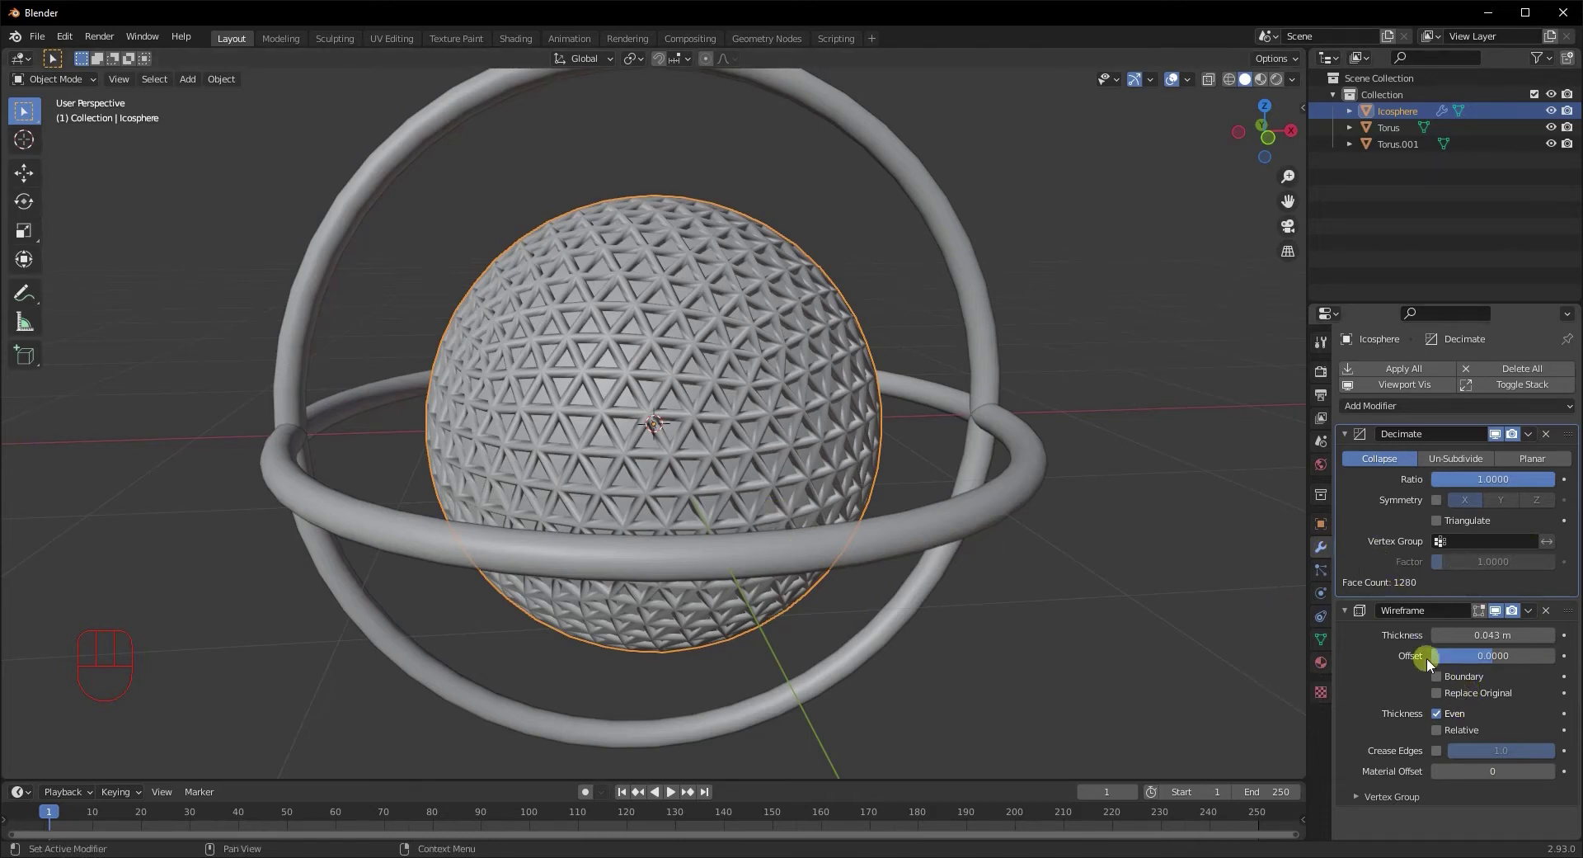
click(587, 416)
In Edit Mode create a vertex group named Group and assign all the sphere's vertices to it
key(Tab)
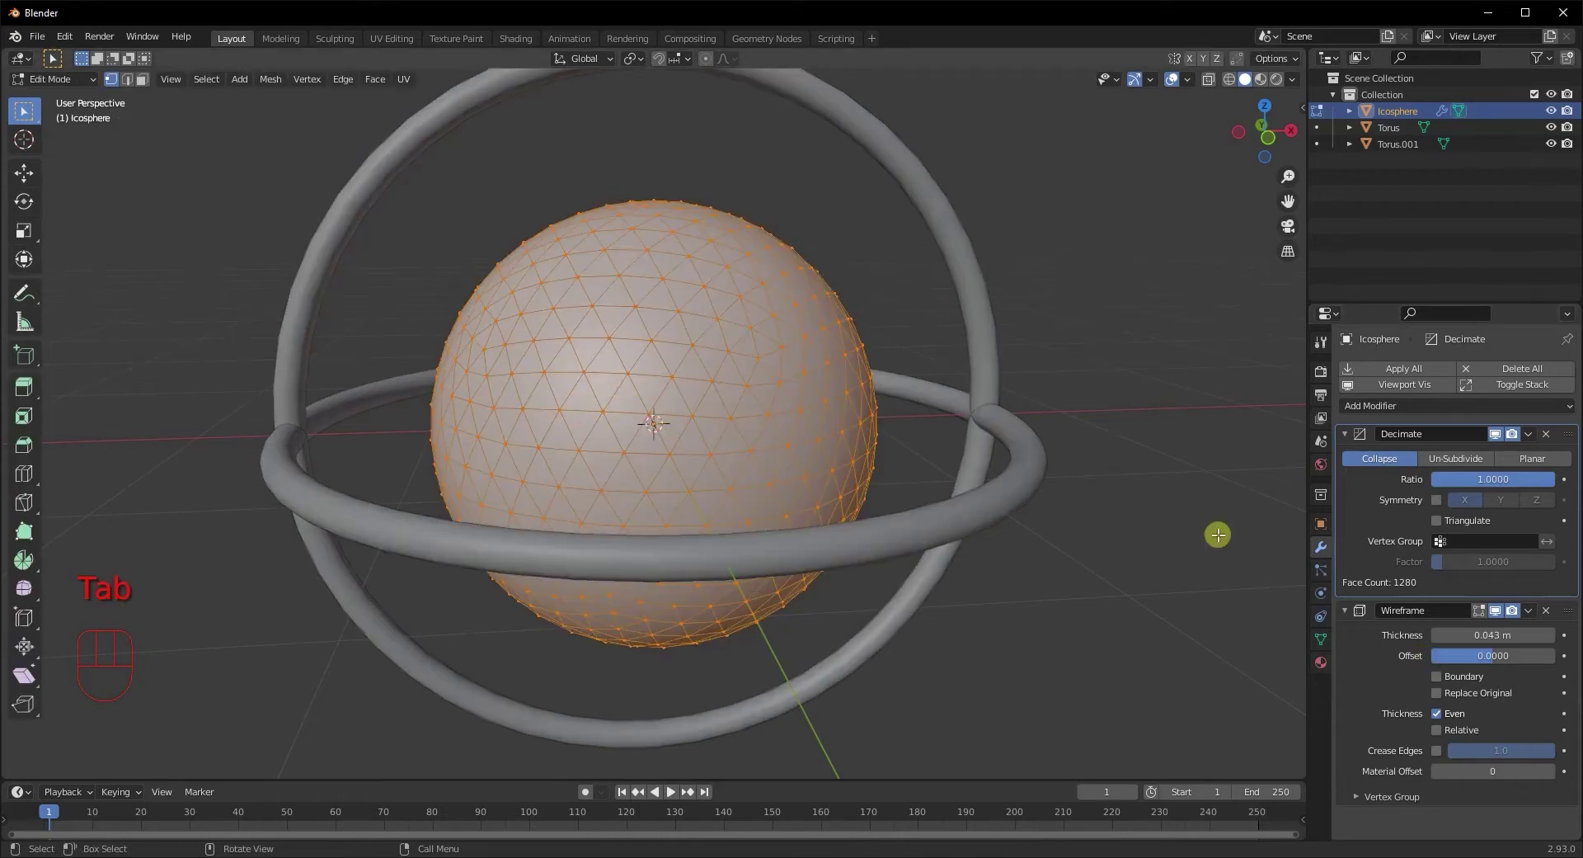
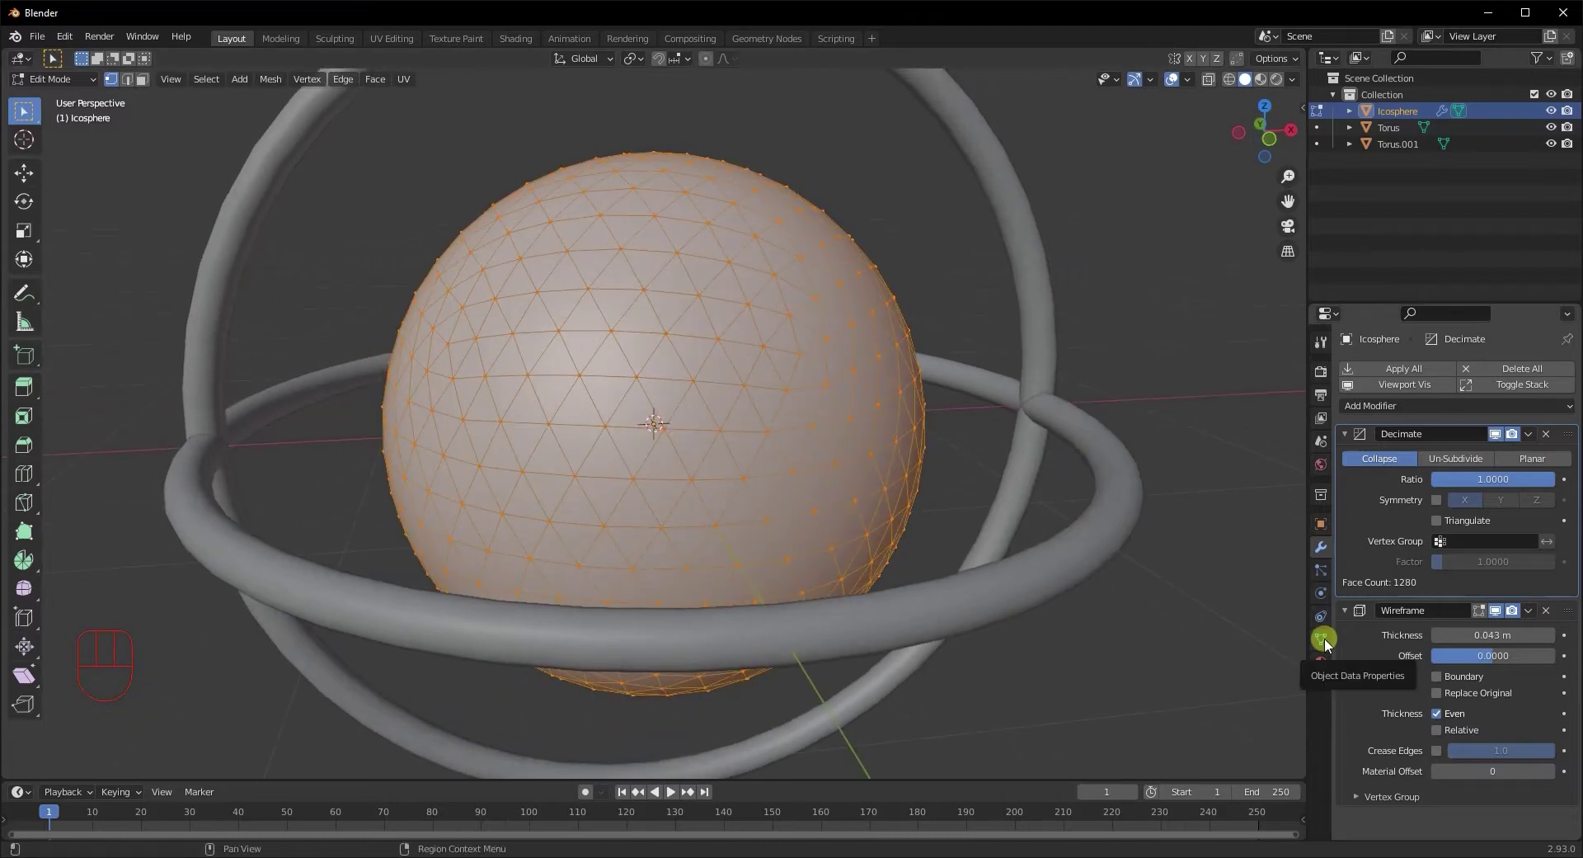
click(1331, 646)
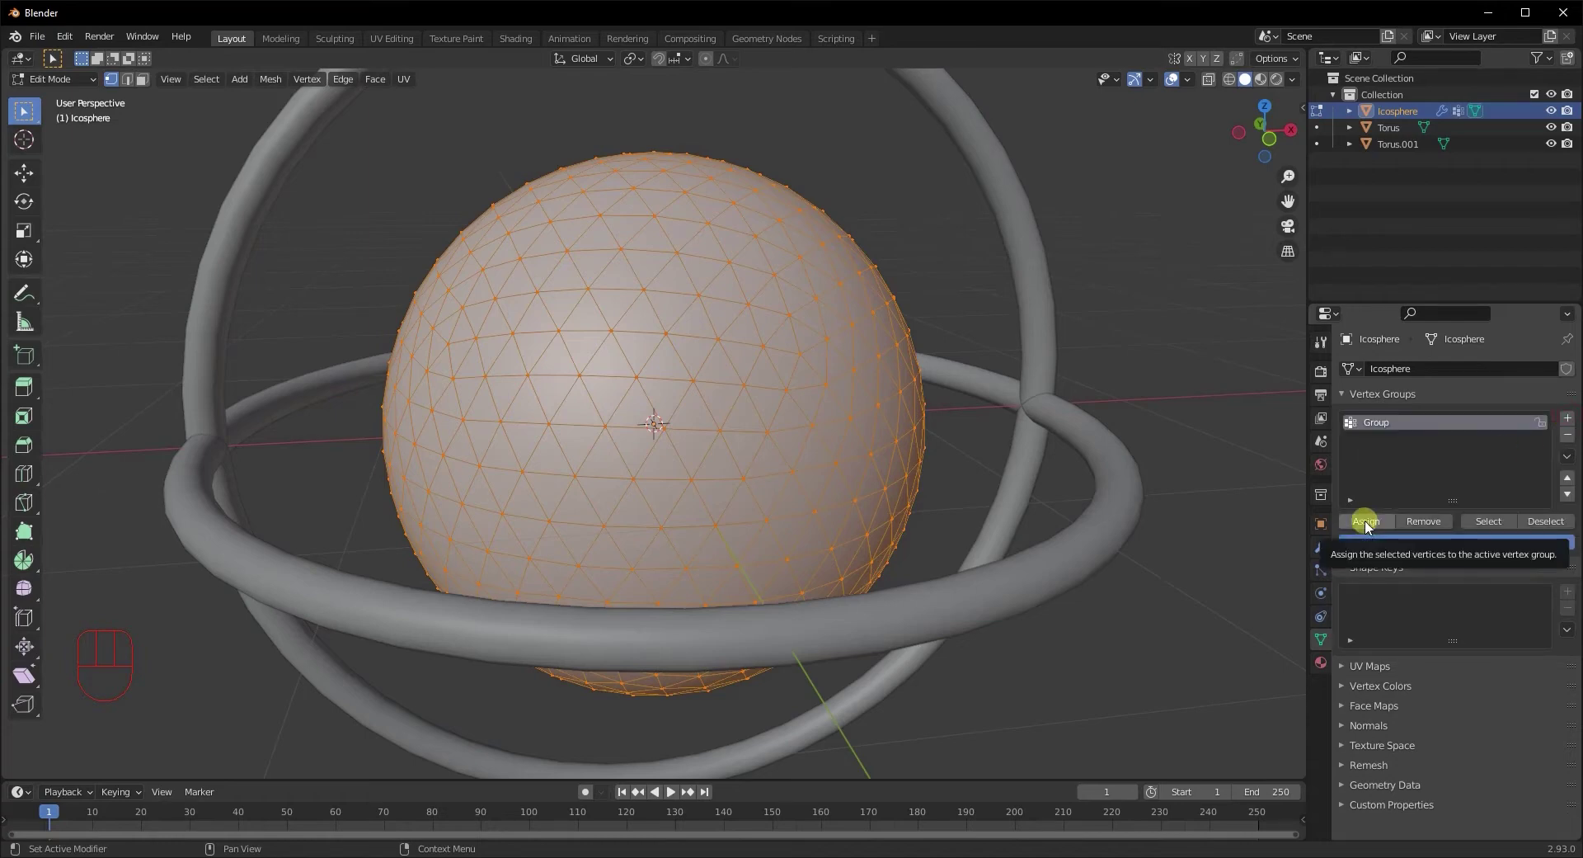
click(1372, 528)
key(Tab)
middle_click(816, 480)
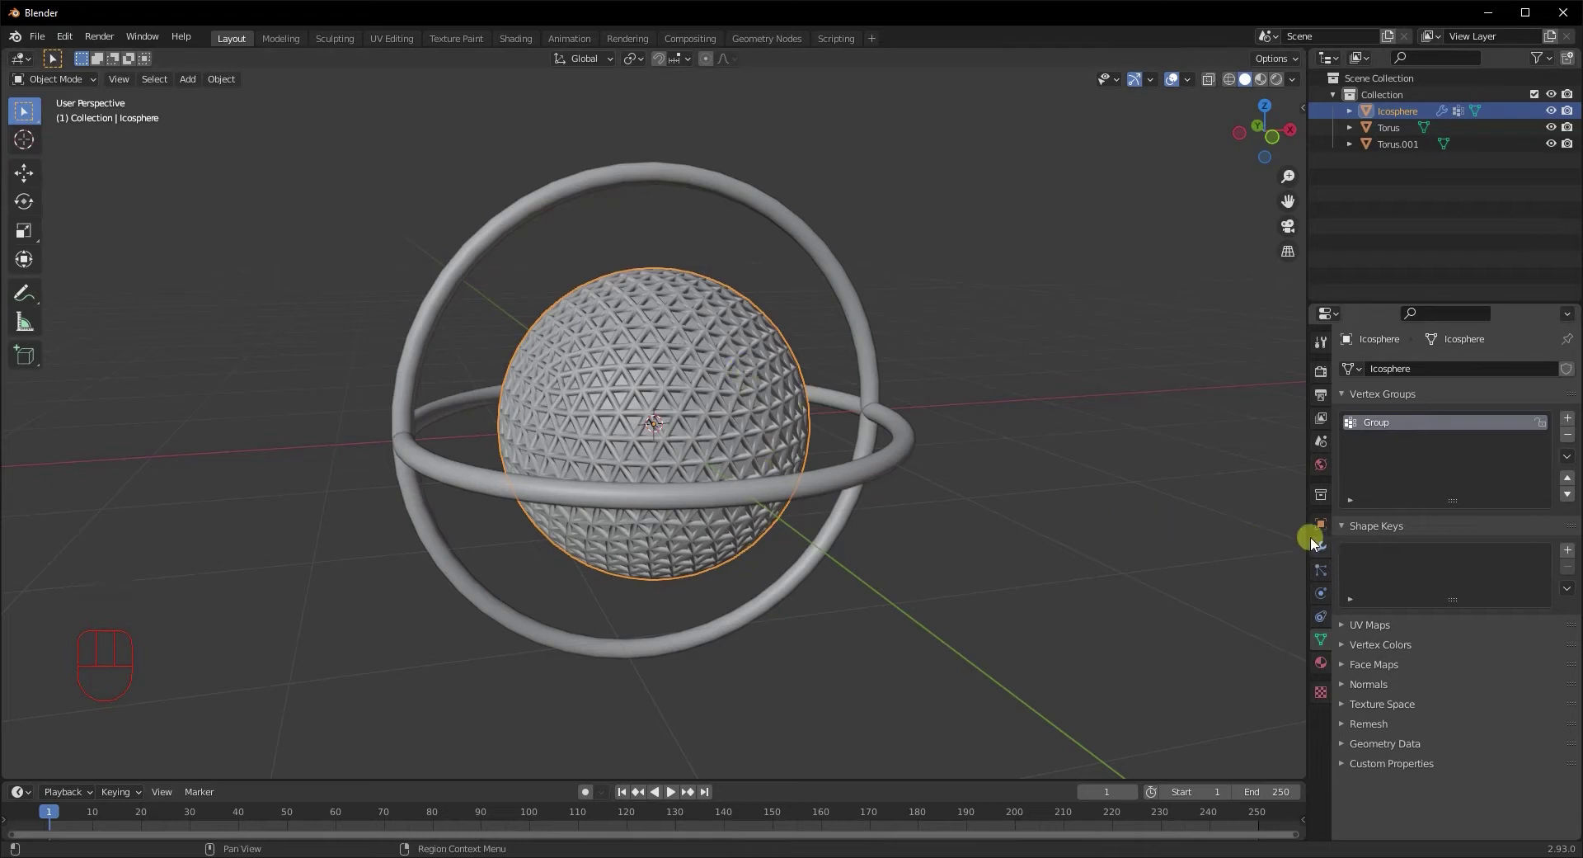
Set Group as the vertex group for both the Decimate and Wireframe modifiers
click(1331, 551)
click(1484, 547)
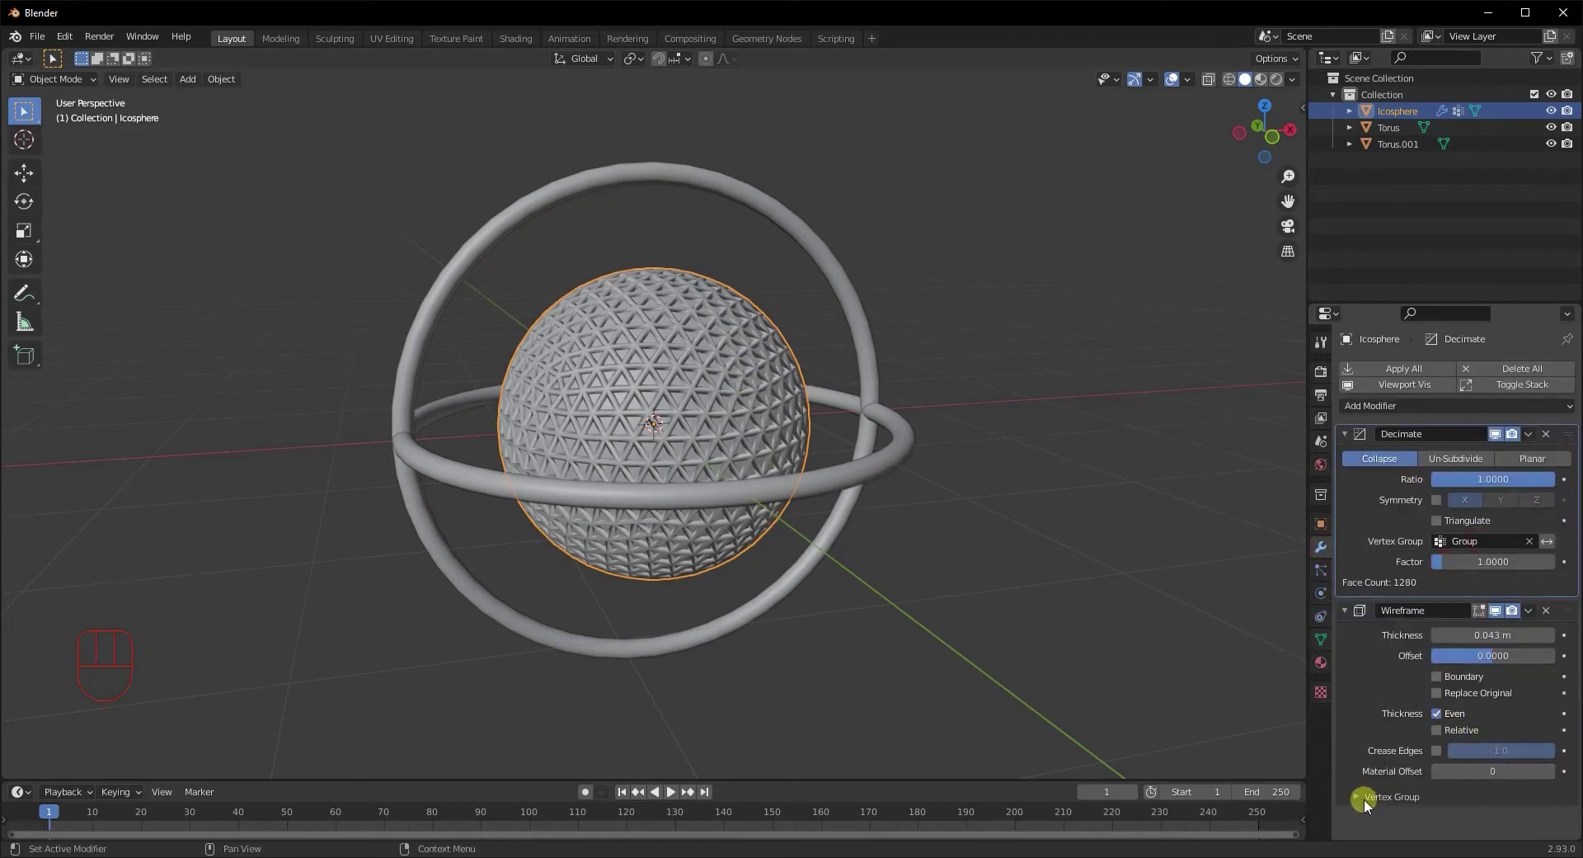
click(1371, 807)
click(1390, 723)
Add a Vertex Weight Proximity modifier at the top using Group, Geometry proximity and inverted smooth falloff
click(1376, 658)
drag(1437, 392, 1134, 605)
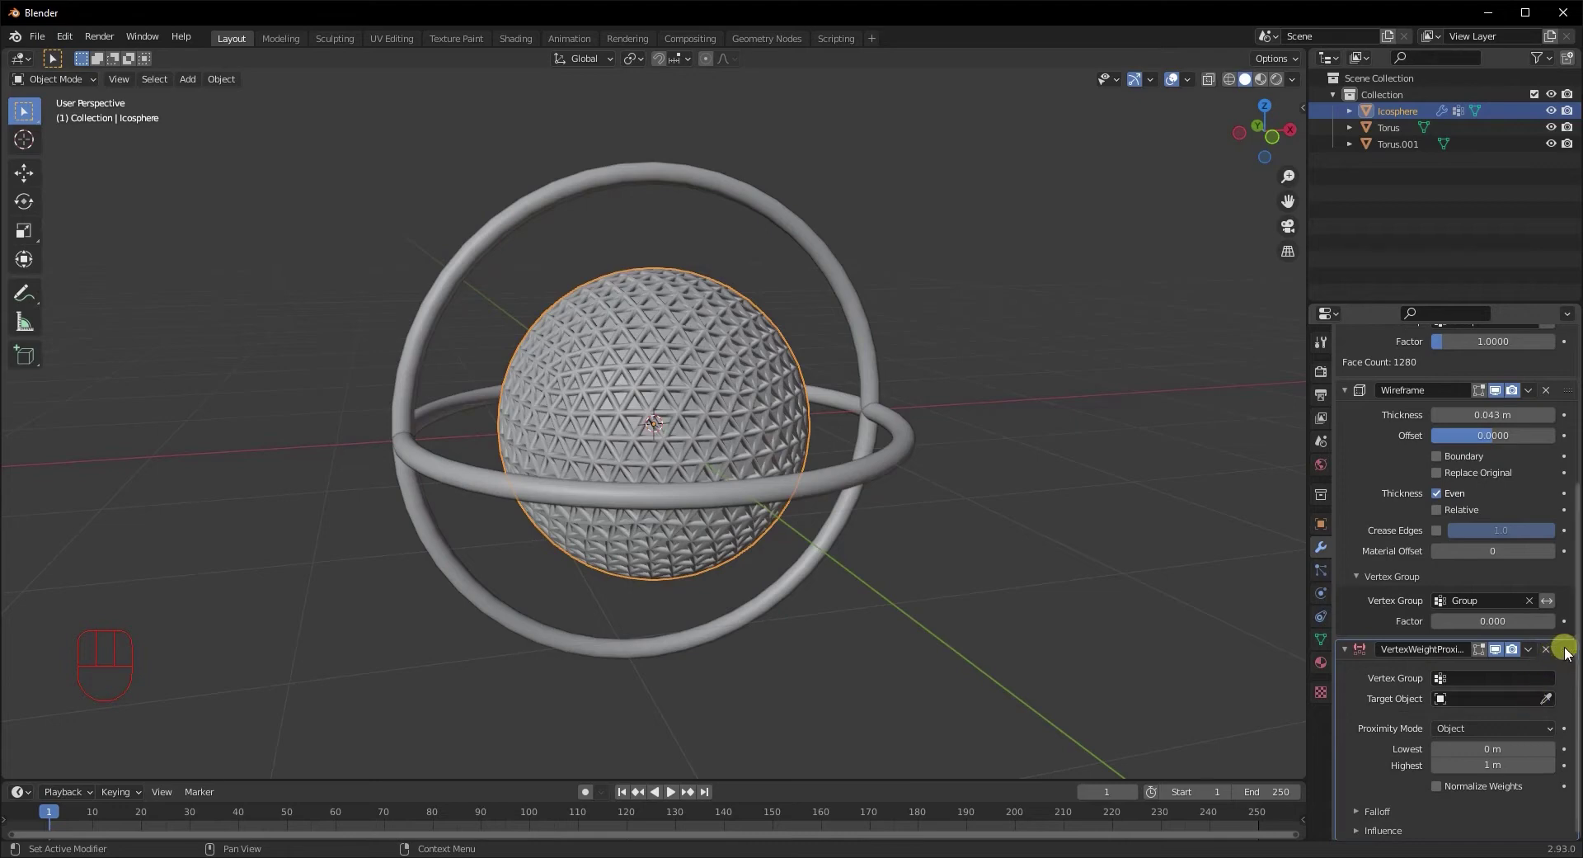
drag(1540, 368, 1495, 436)
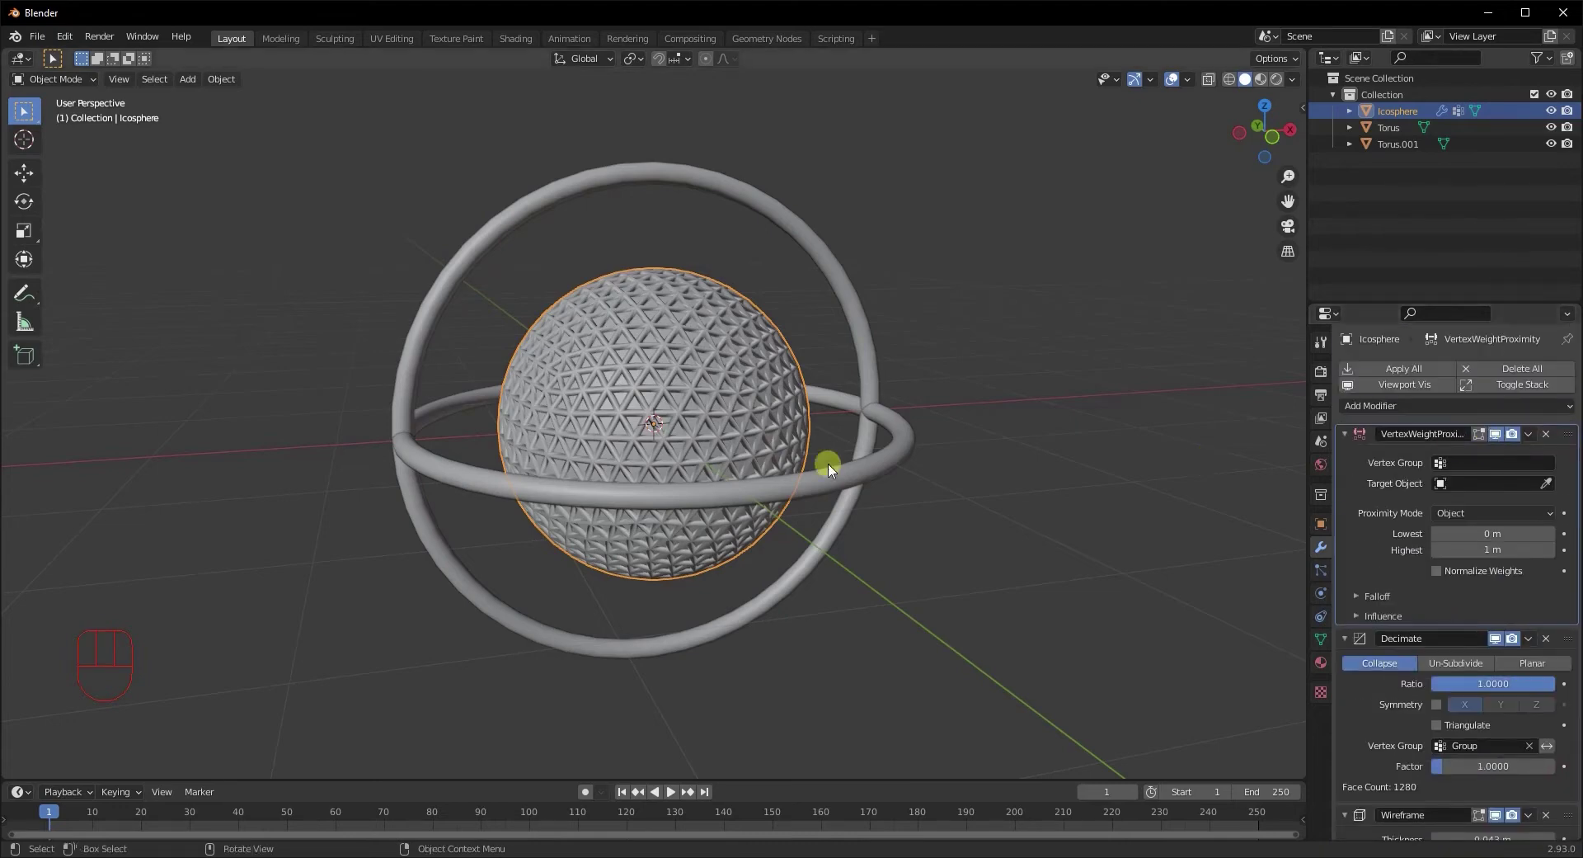
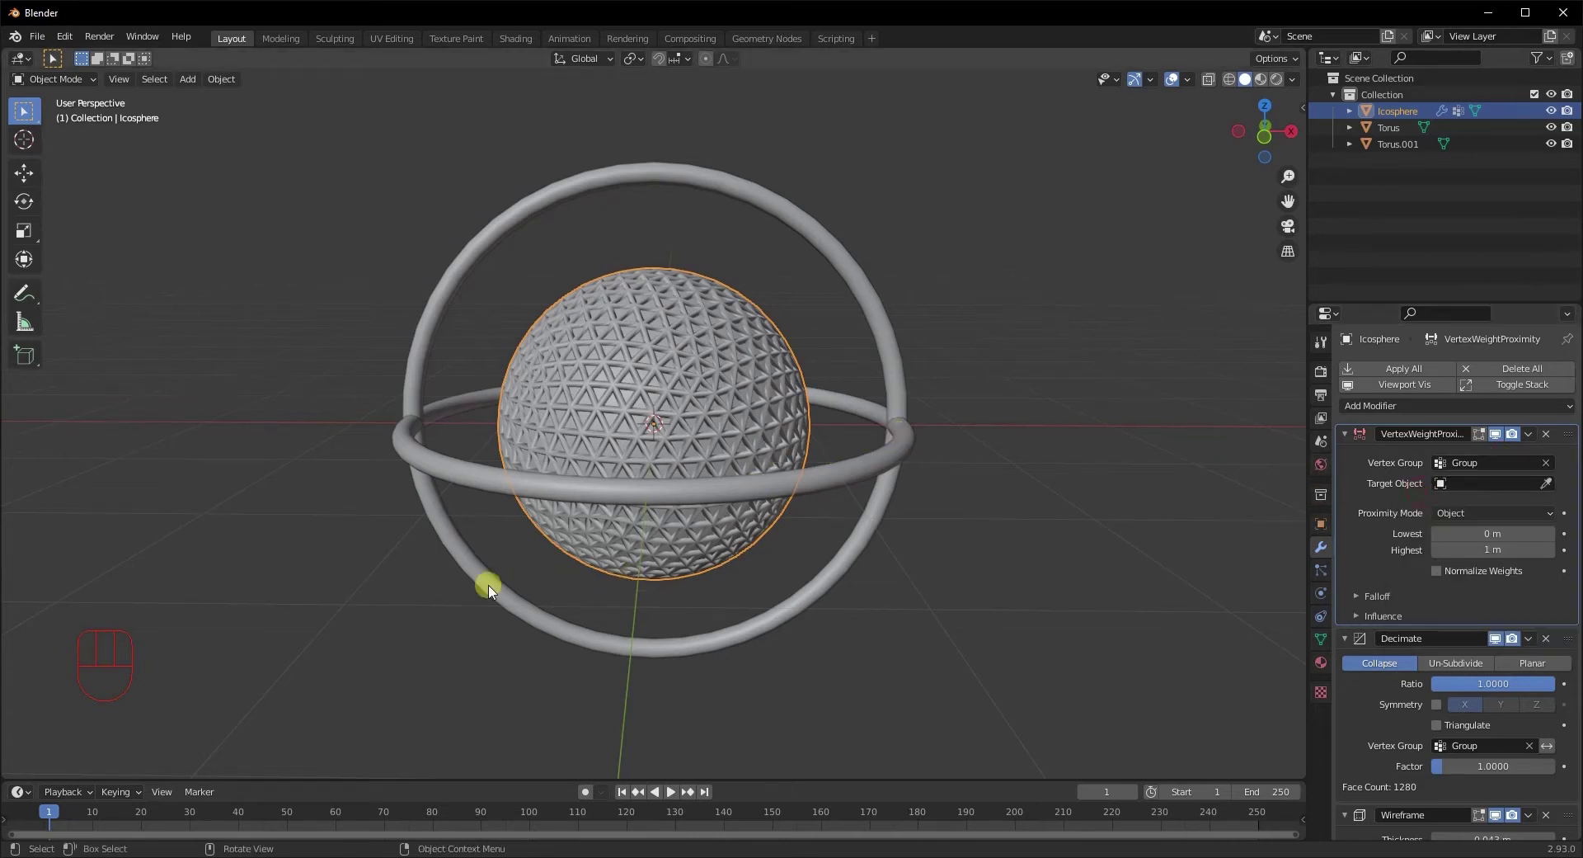
middle_click(520, 597)
drag(1503, 498, 668, 598)
middle_click(751, 598)
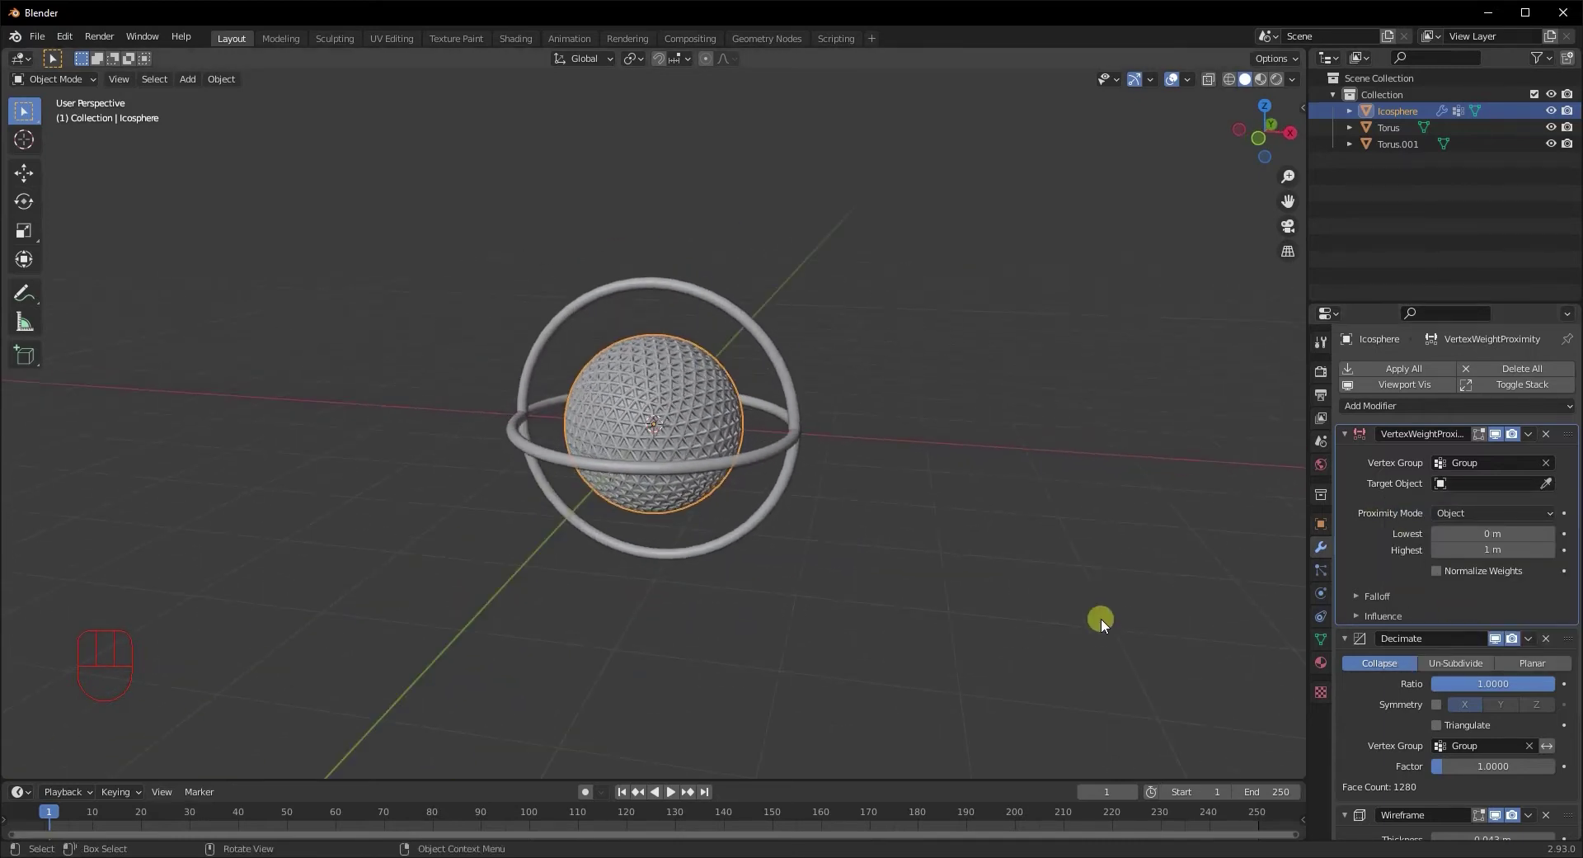
click(1485, 541)
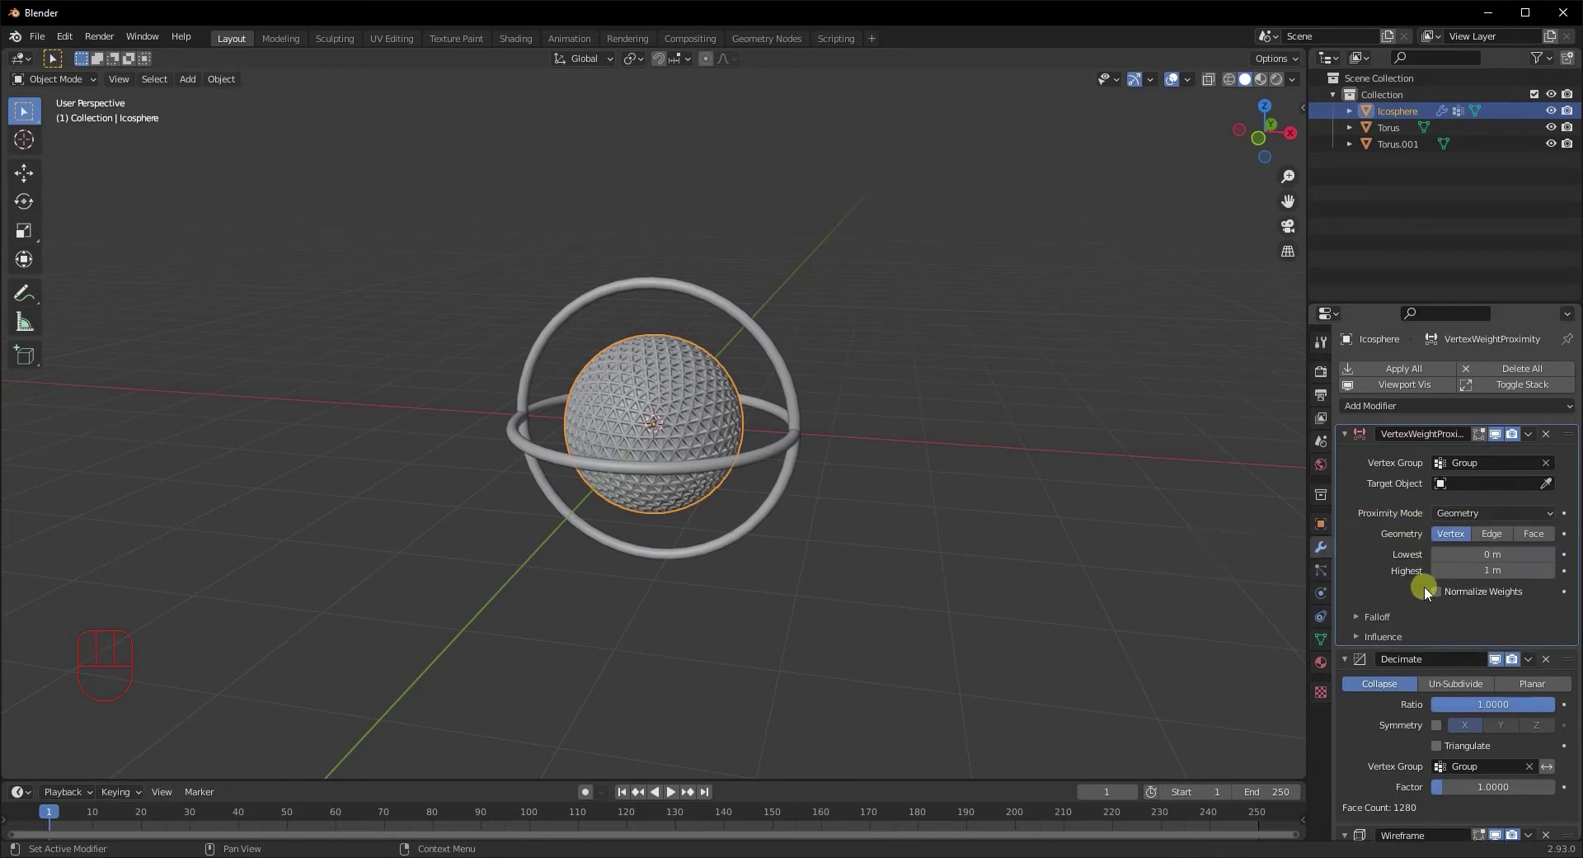
click(1384, 624)
drag(1519, 650, 1488, 717)
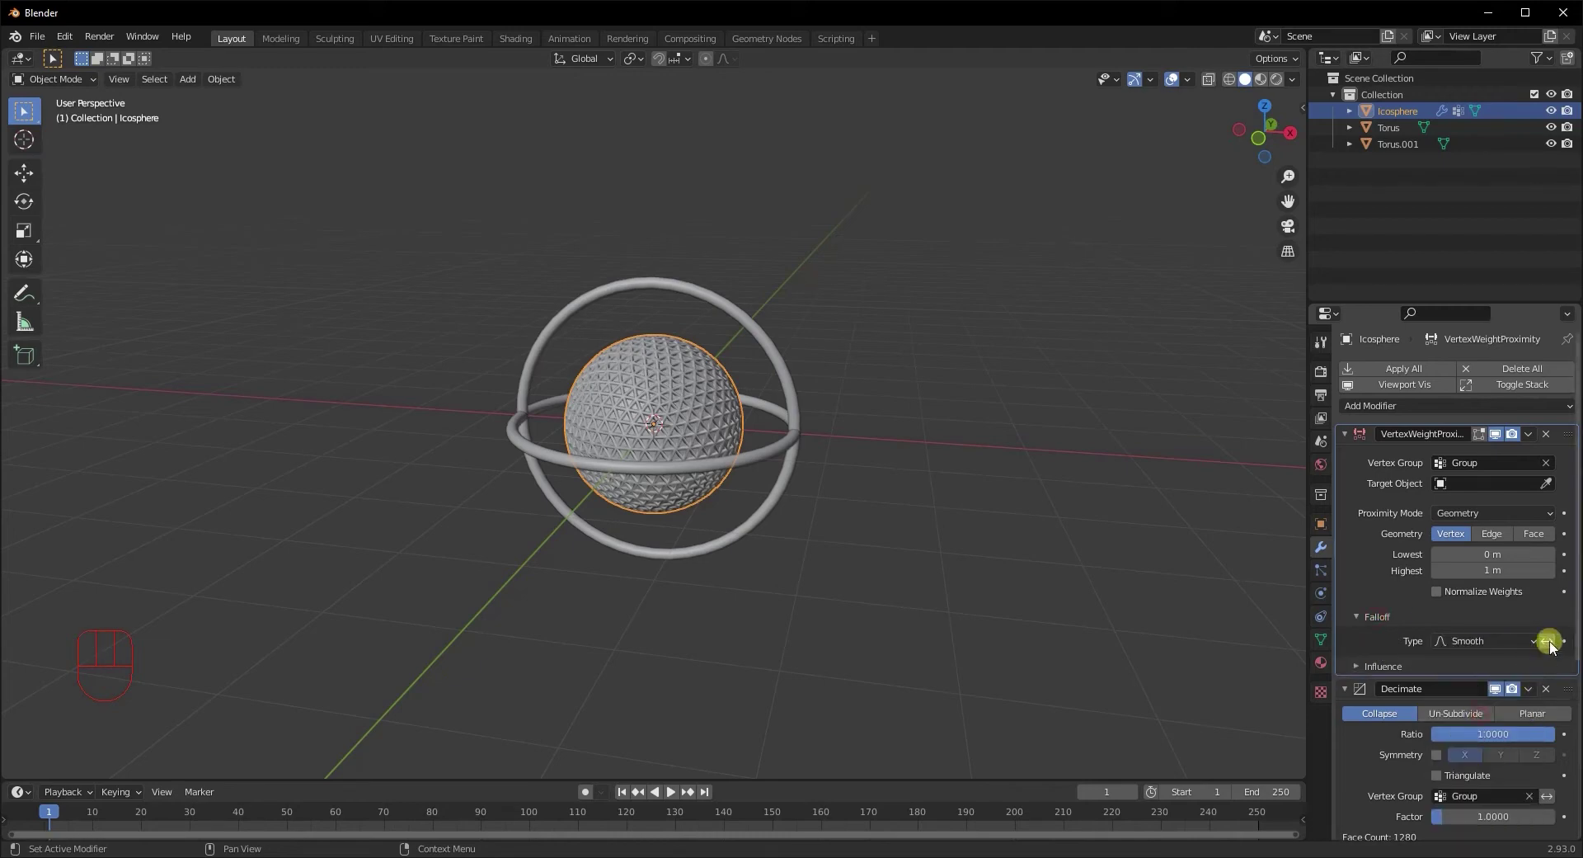
click(1557, 643)
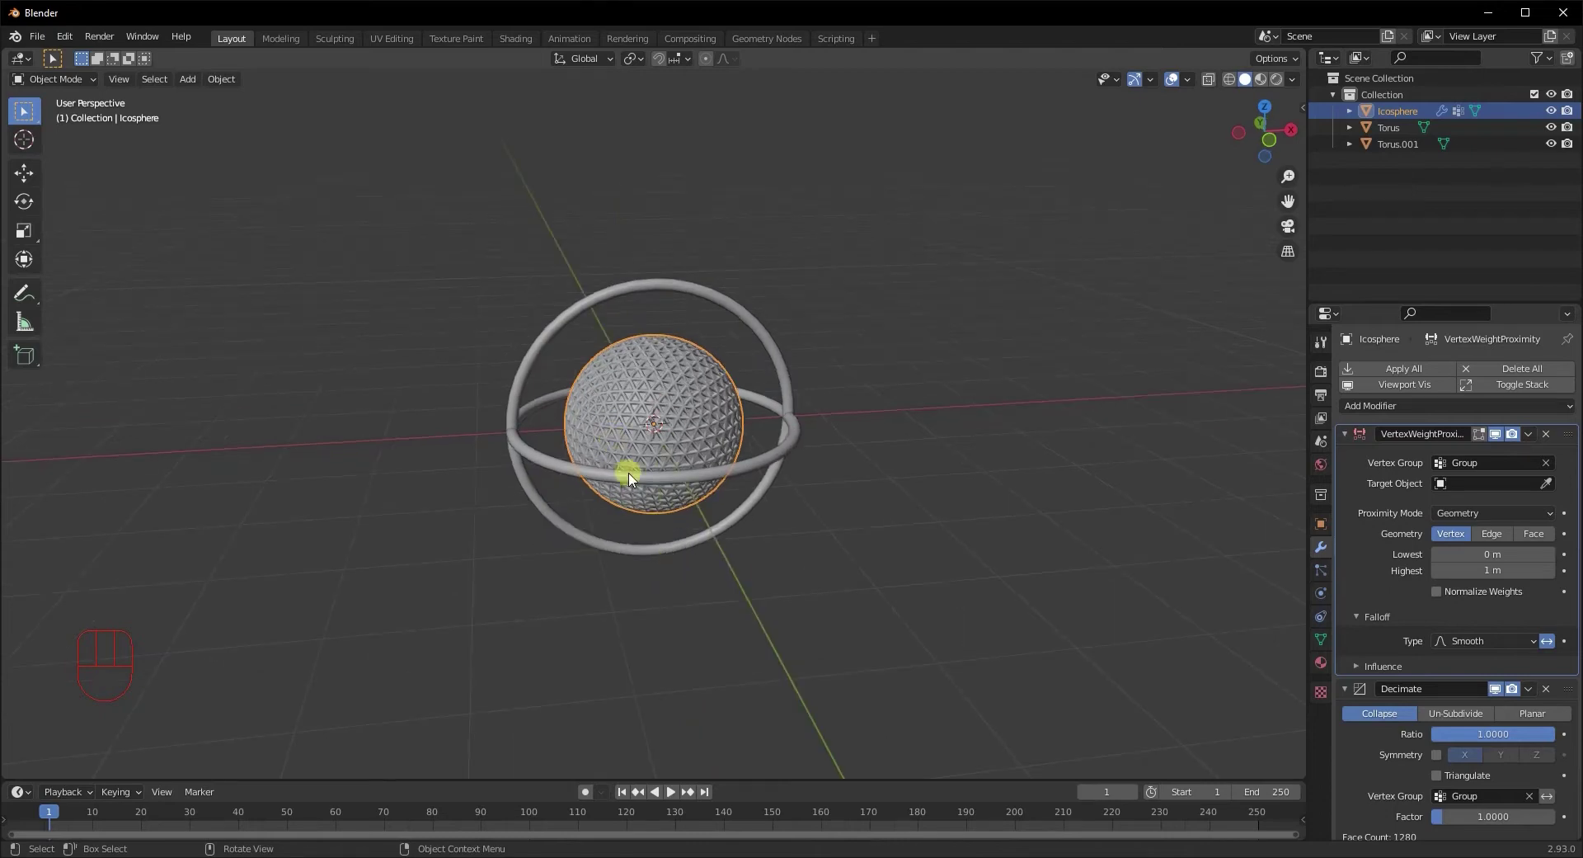
Select both rings with the icosphere as the active object
click(676, 480)
click(656, 547)
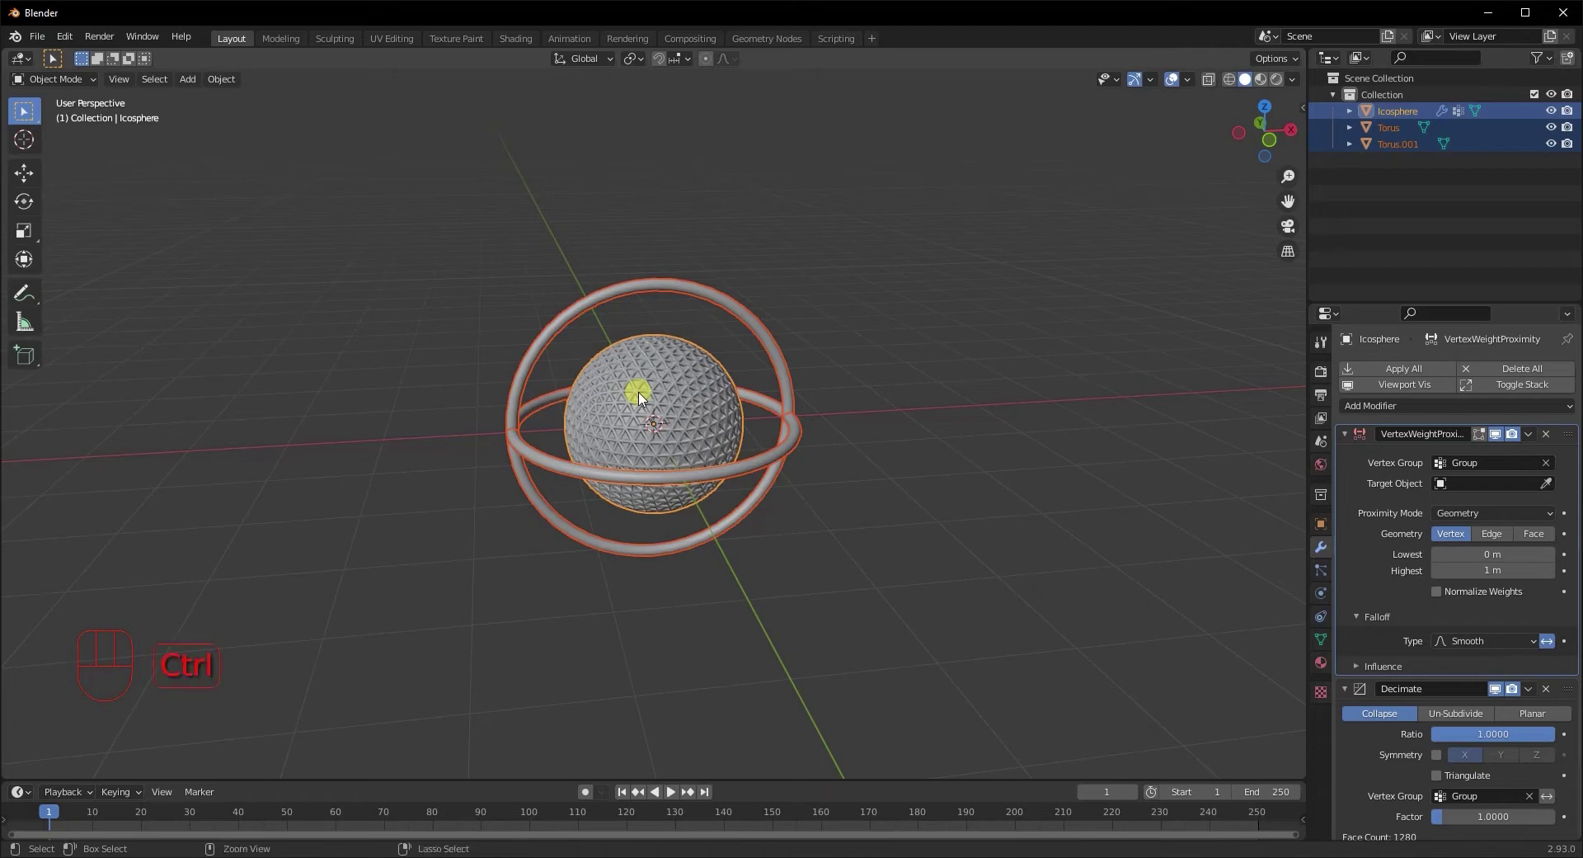
Copy the sphere's modifiers to both rings with Ctrl+L and inspect the result up close
key(ctrl+l)
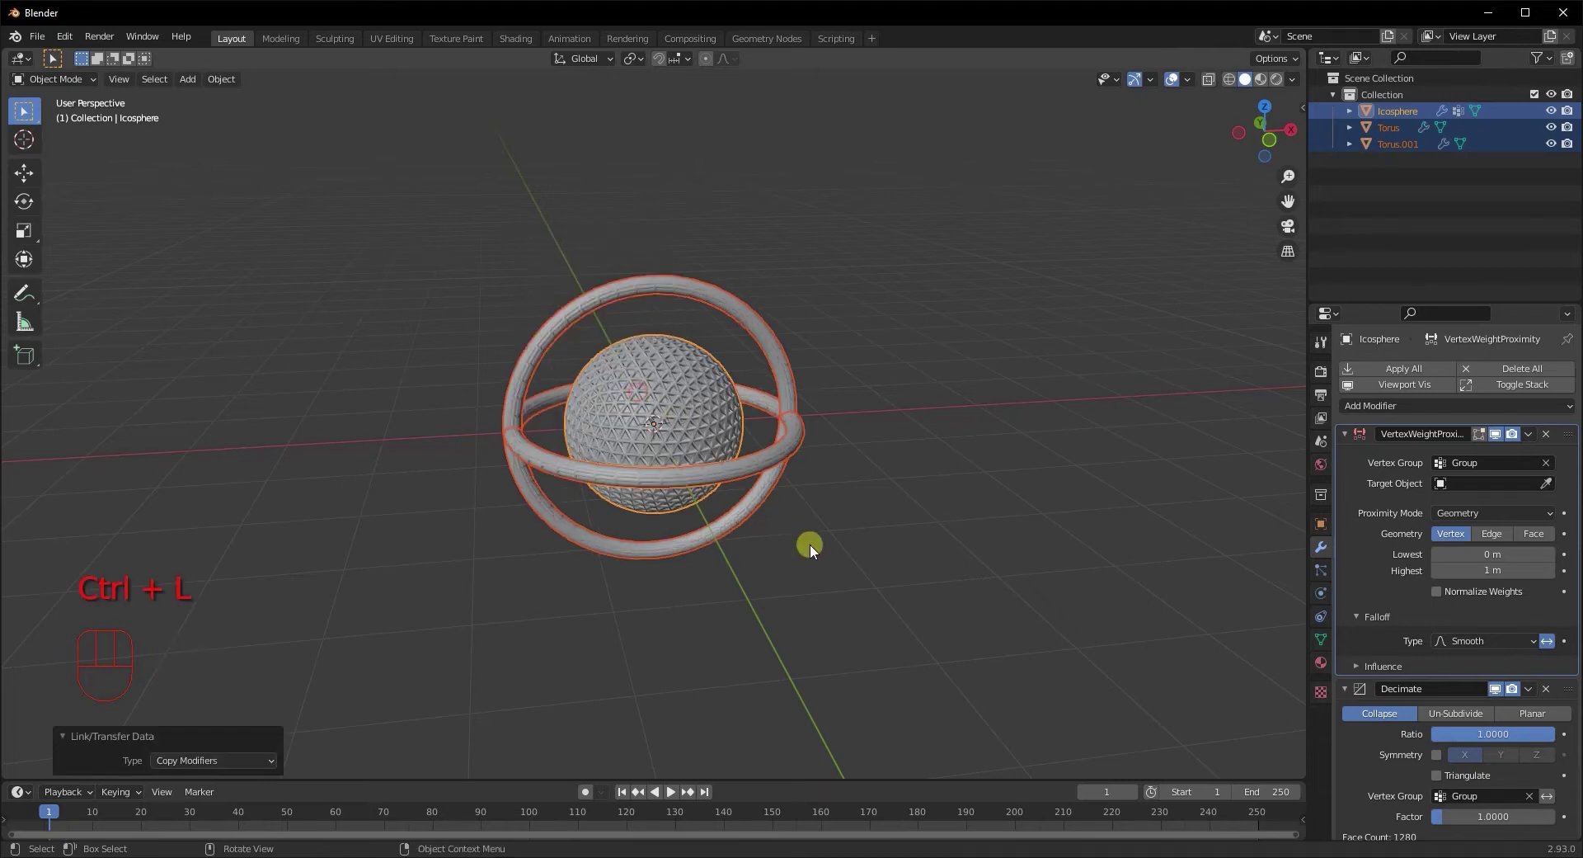
click(815, 549)
middle_click(728, 588)
drag(632, 573, 687, 560)
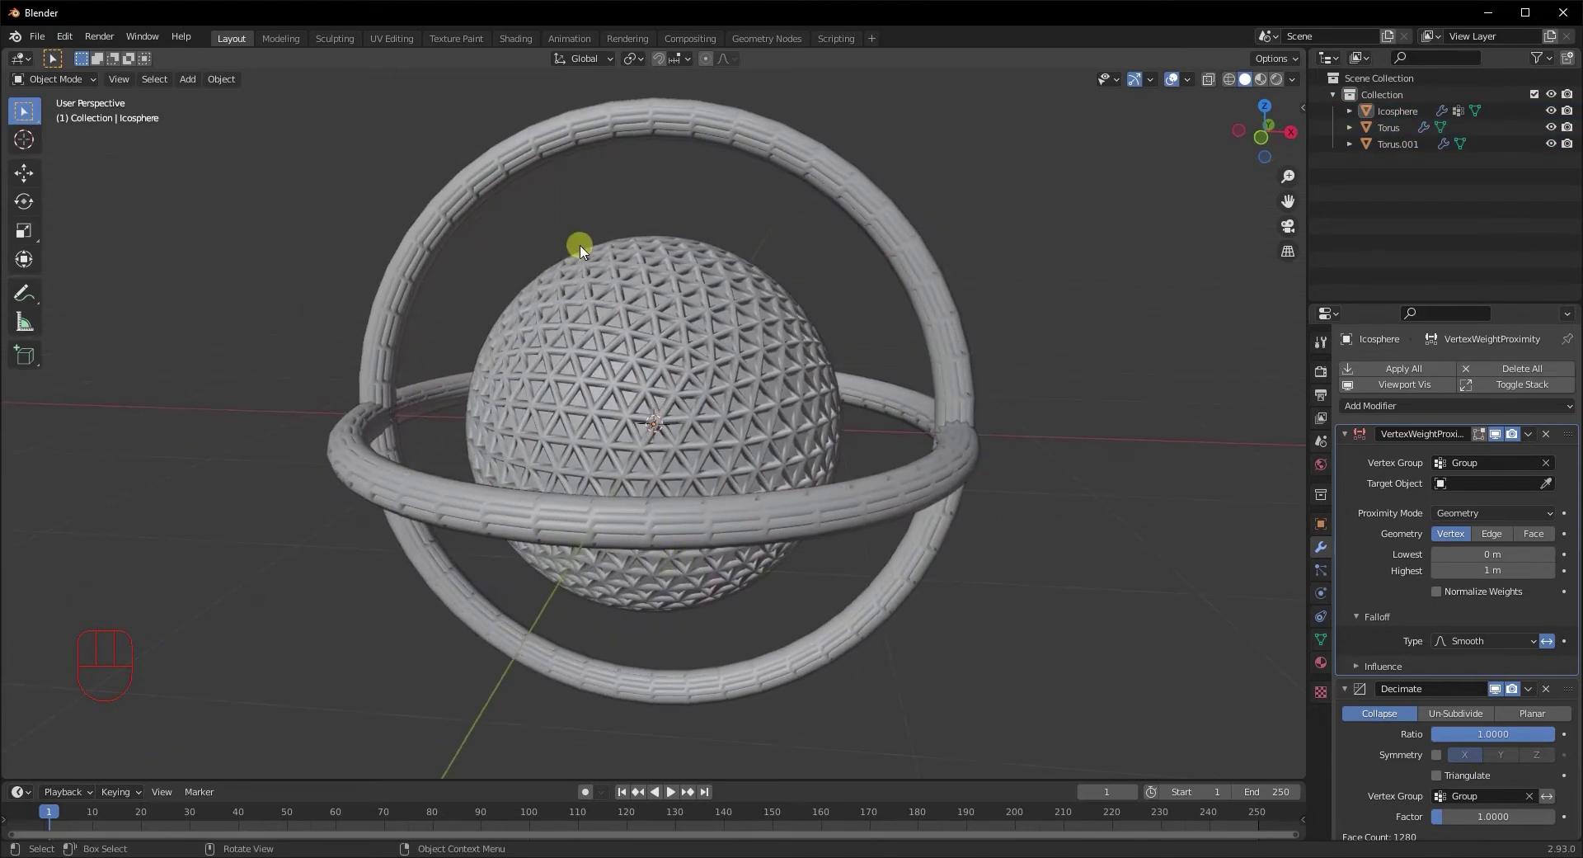
drag(606, 675, 643, 686)
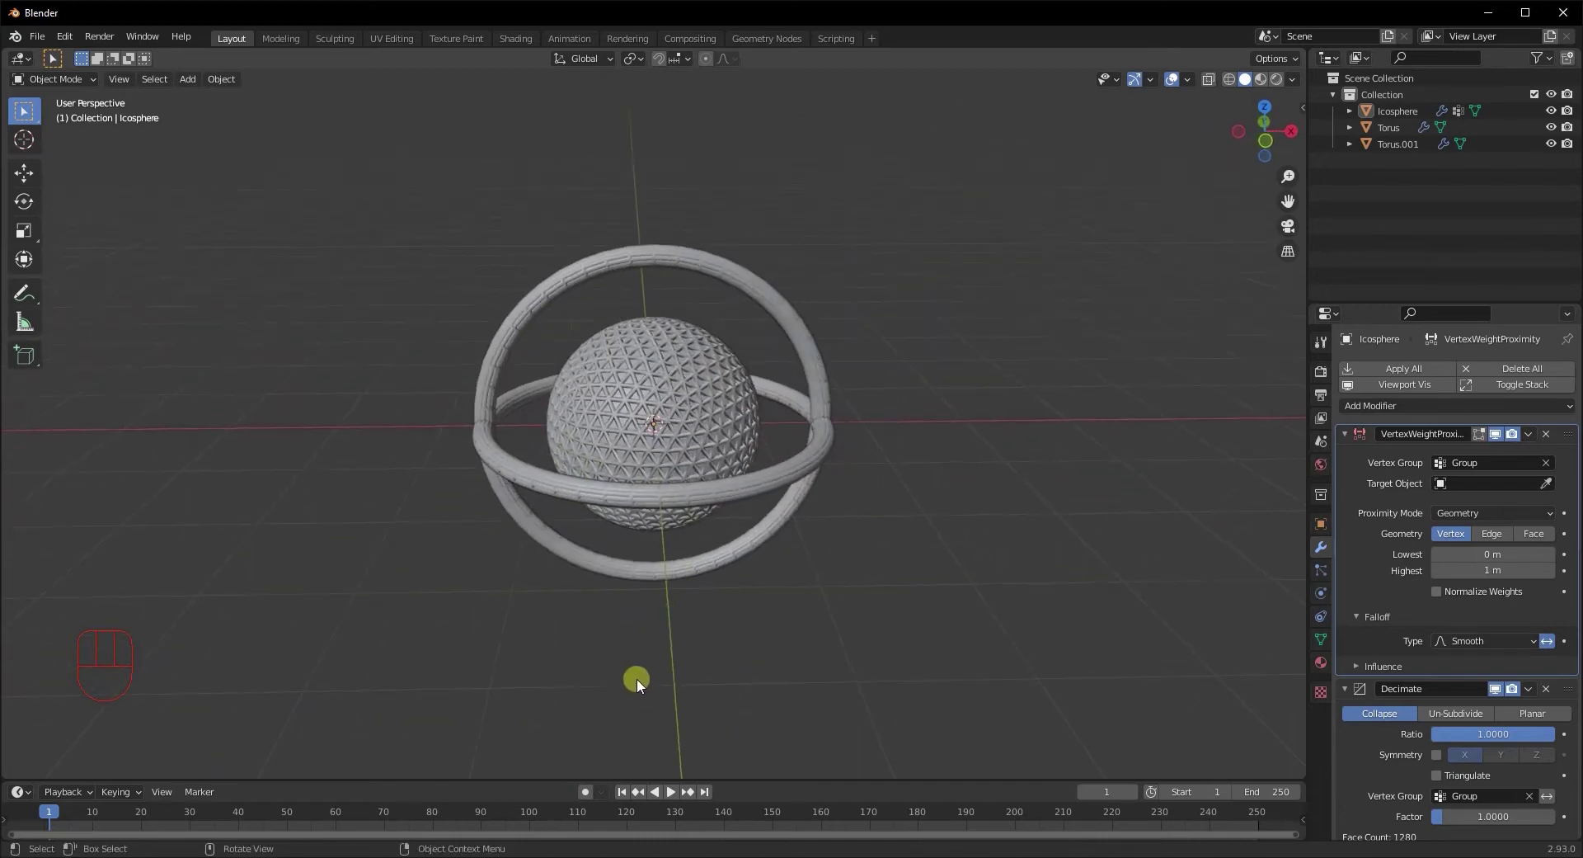
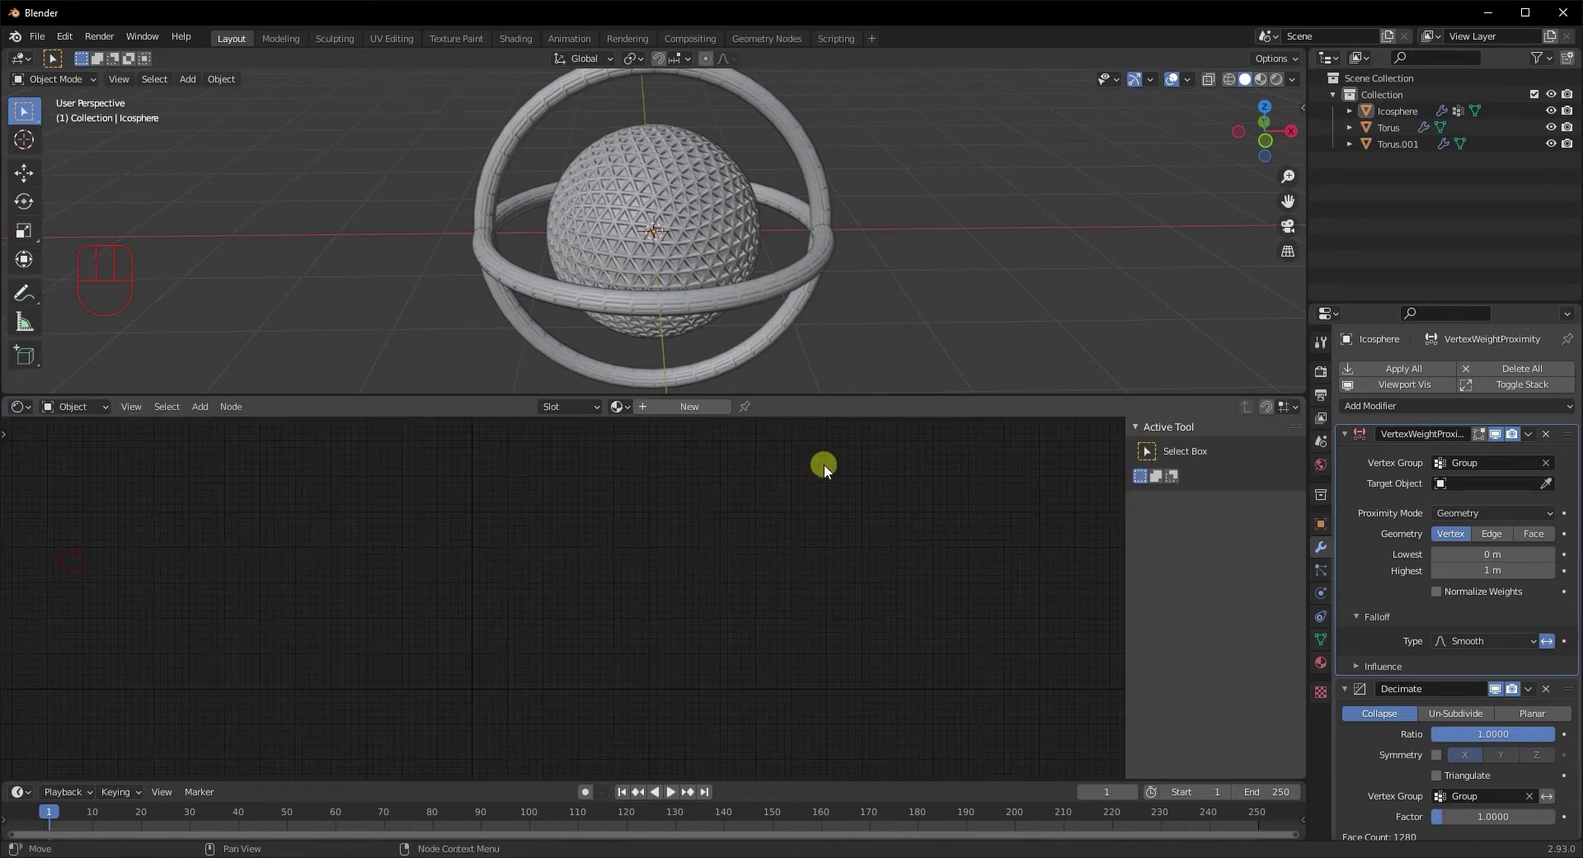
Create a new material for the icosphere and return to a front view with it selected
key(n)
click(629, 413)
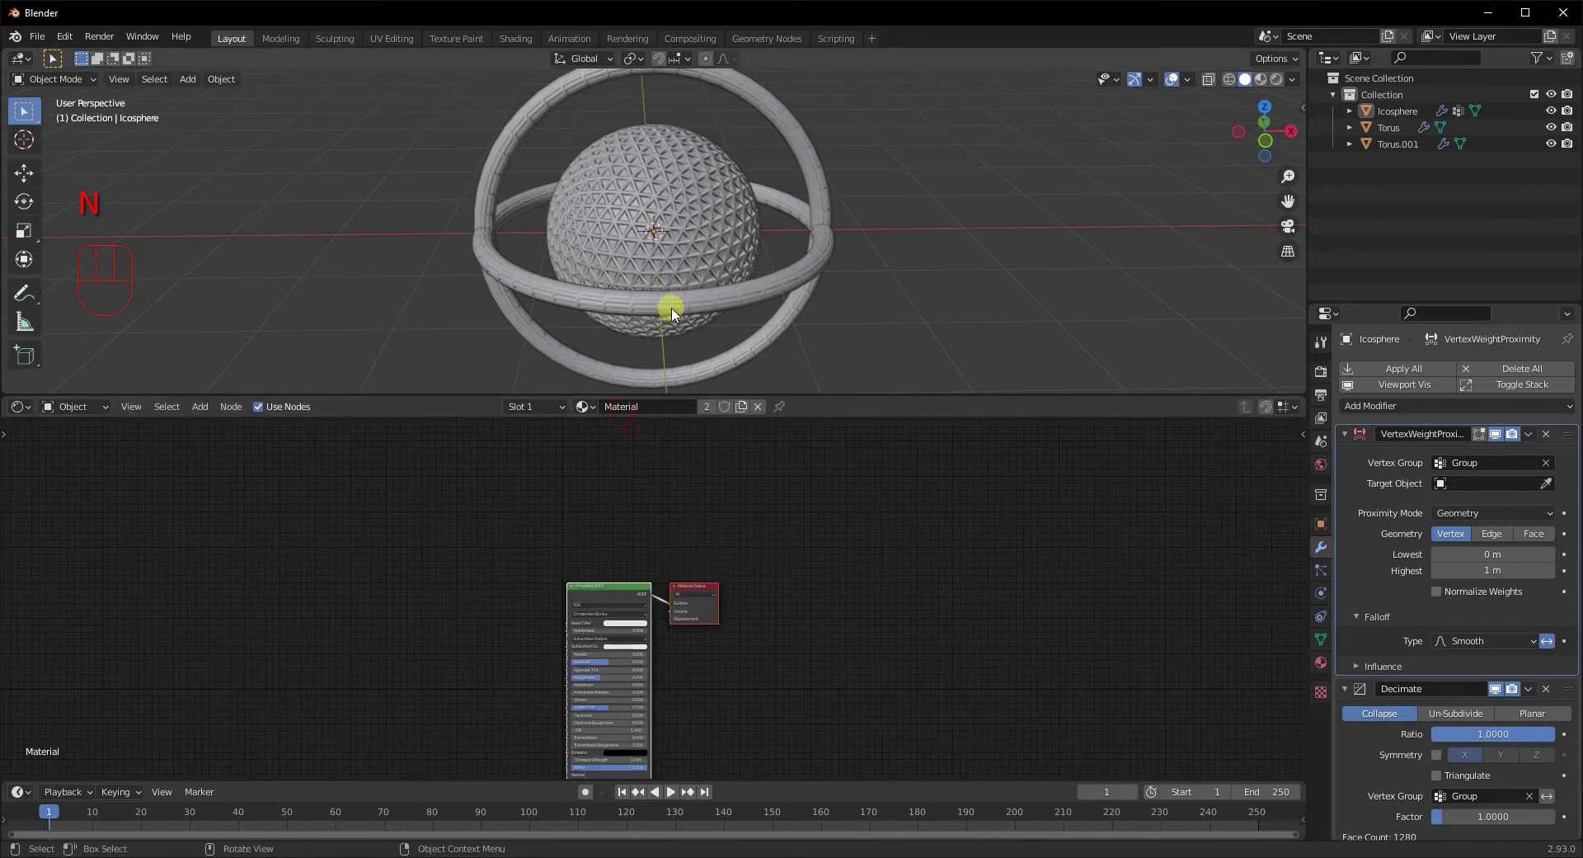
middle_click(697, 310)
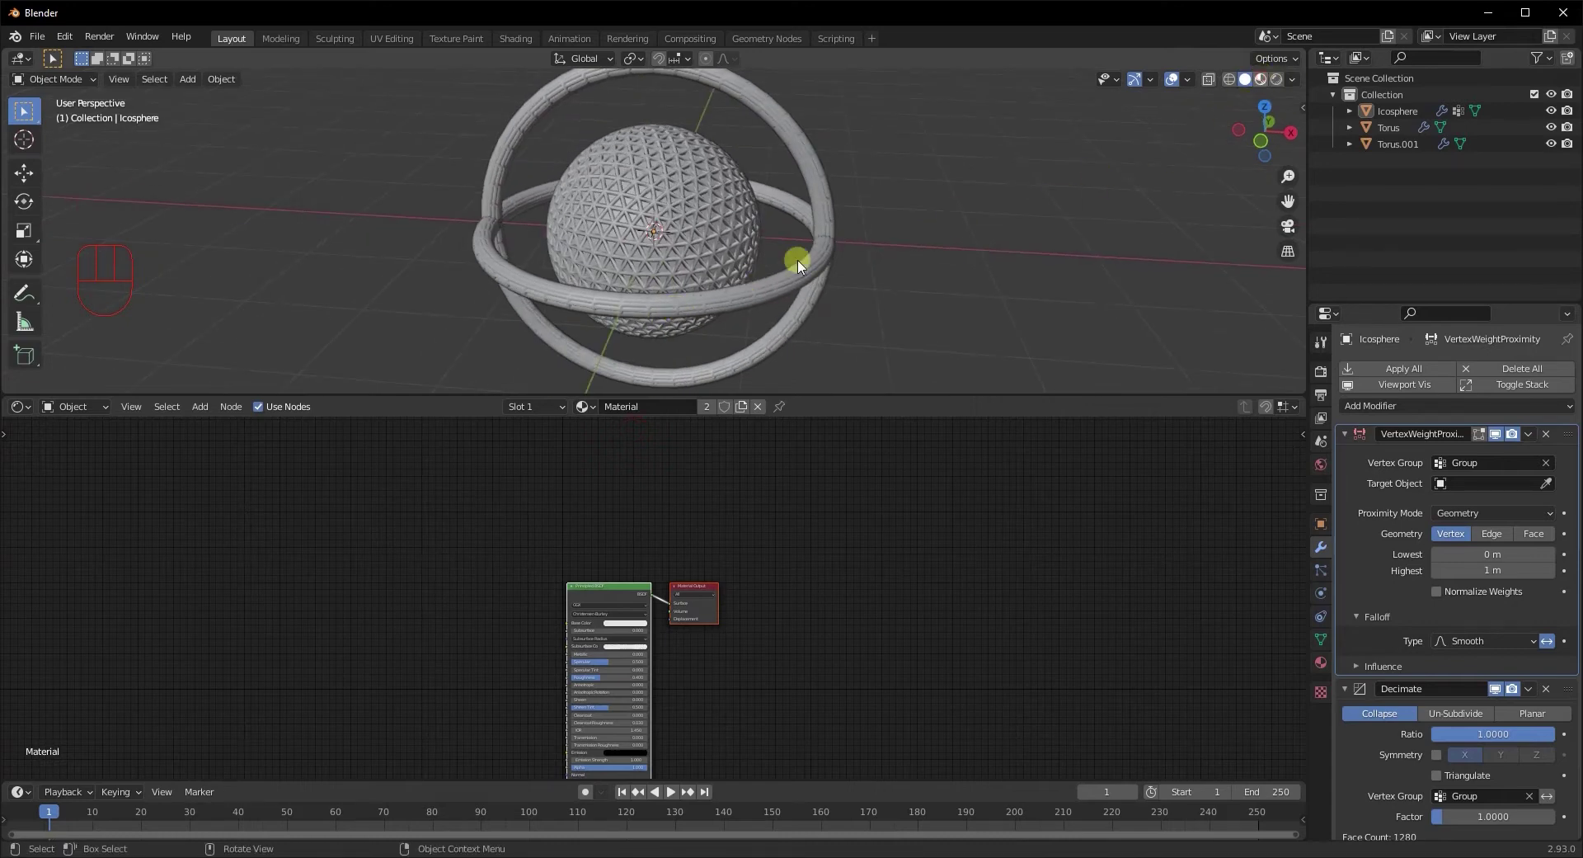
click(769, 272)
middle_click(1018, 202)
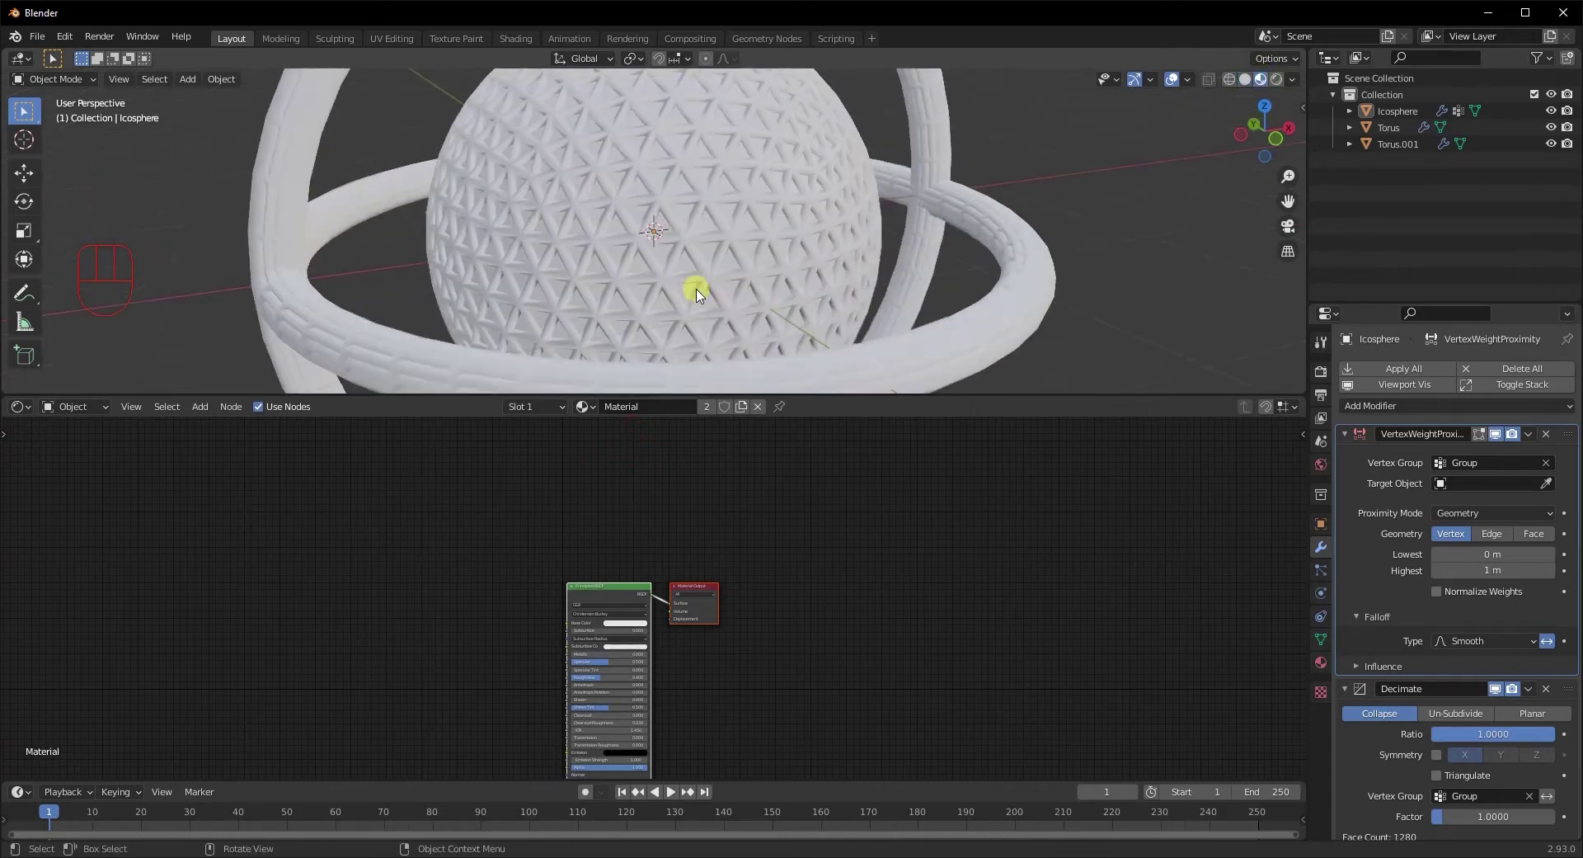
middle_click(797, 316)
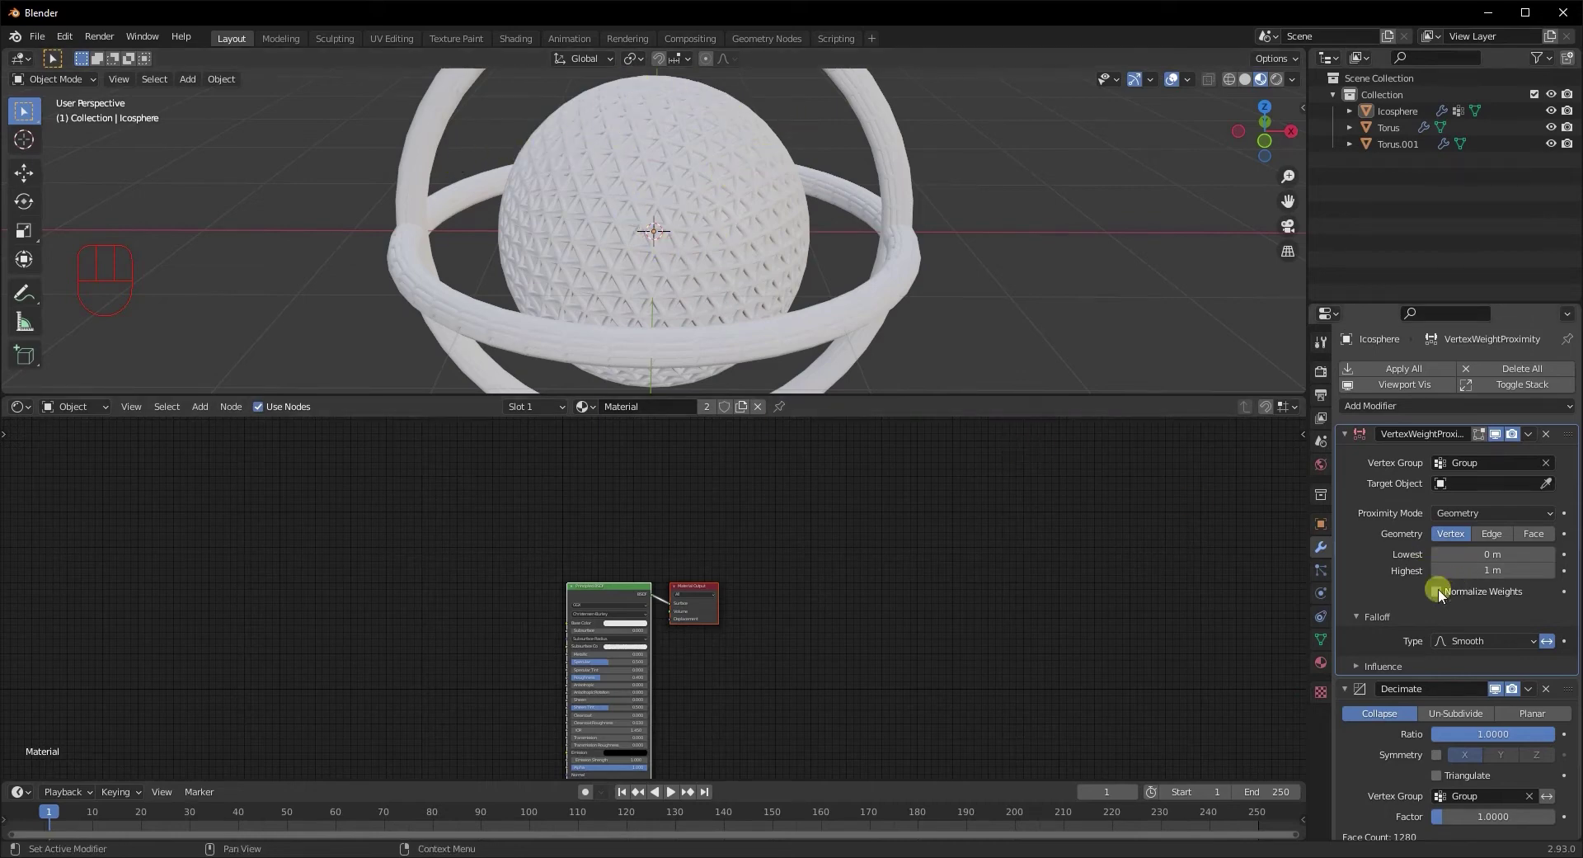
click(670, 271)
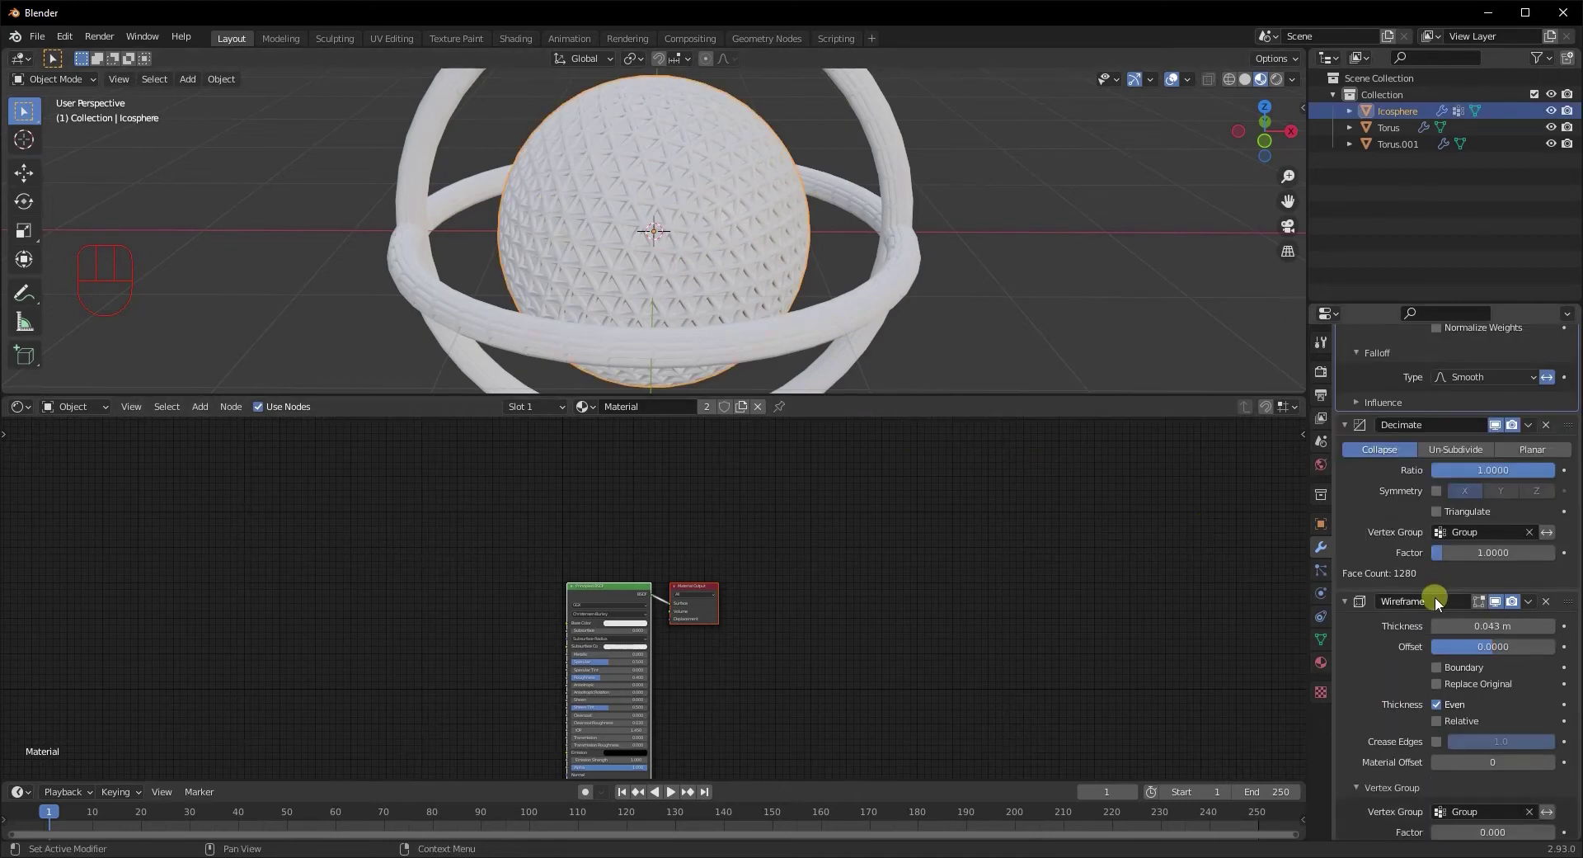
Set the Wireframe modifier's Material Offset to 1
drag(1369, 765, 1469, 778)
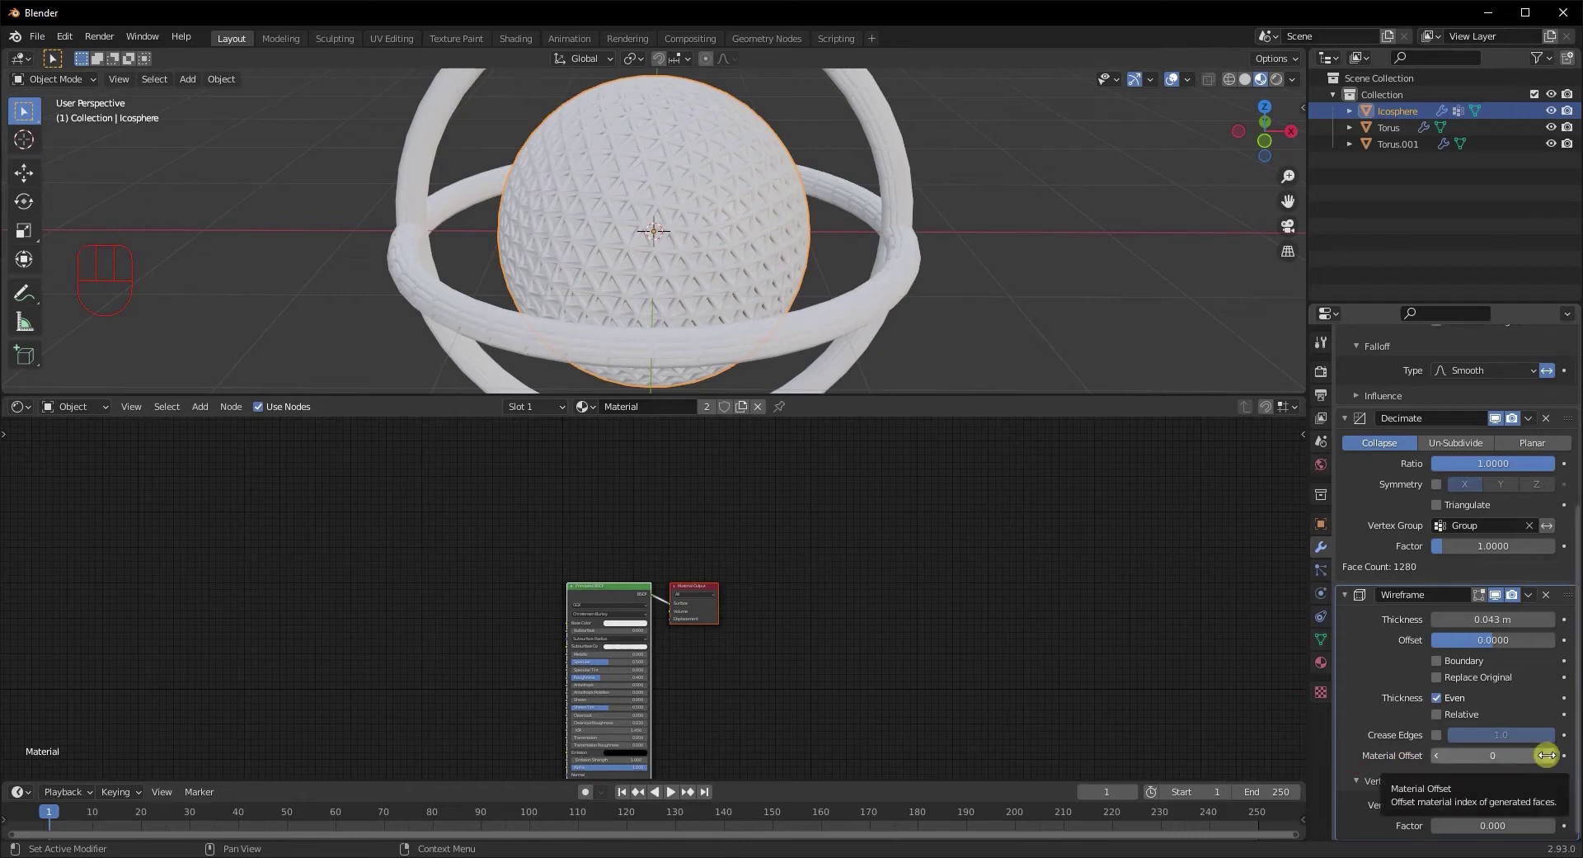
click(1554, 762)
middle_click(844, 617)
click(865, 654)
click(644, 592)
click(824, 559)
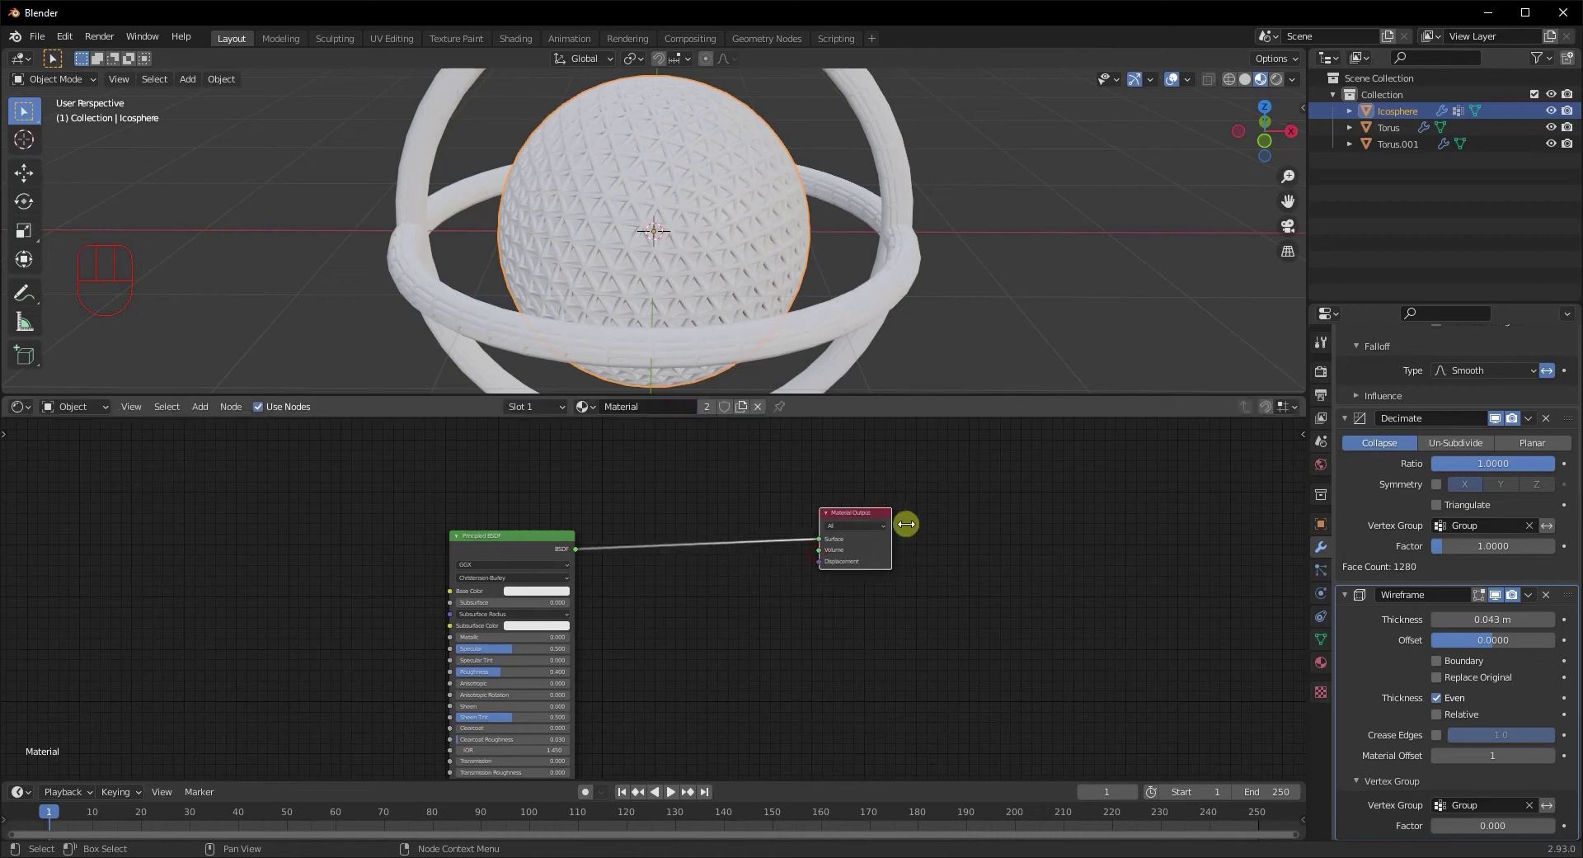
Add a second material slot with new Material.001 using an Emission surface
click(1333, 666)
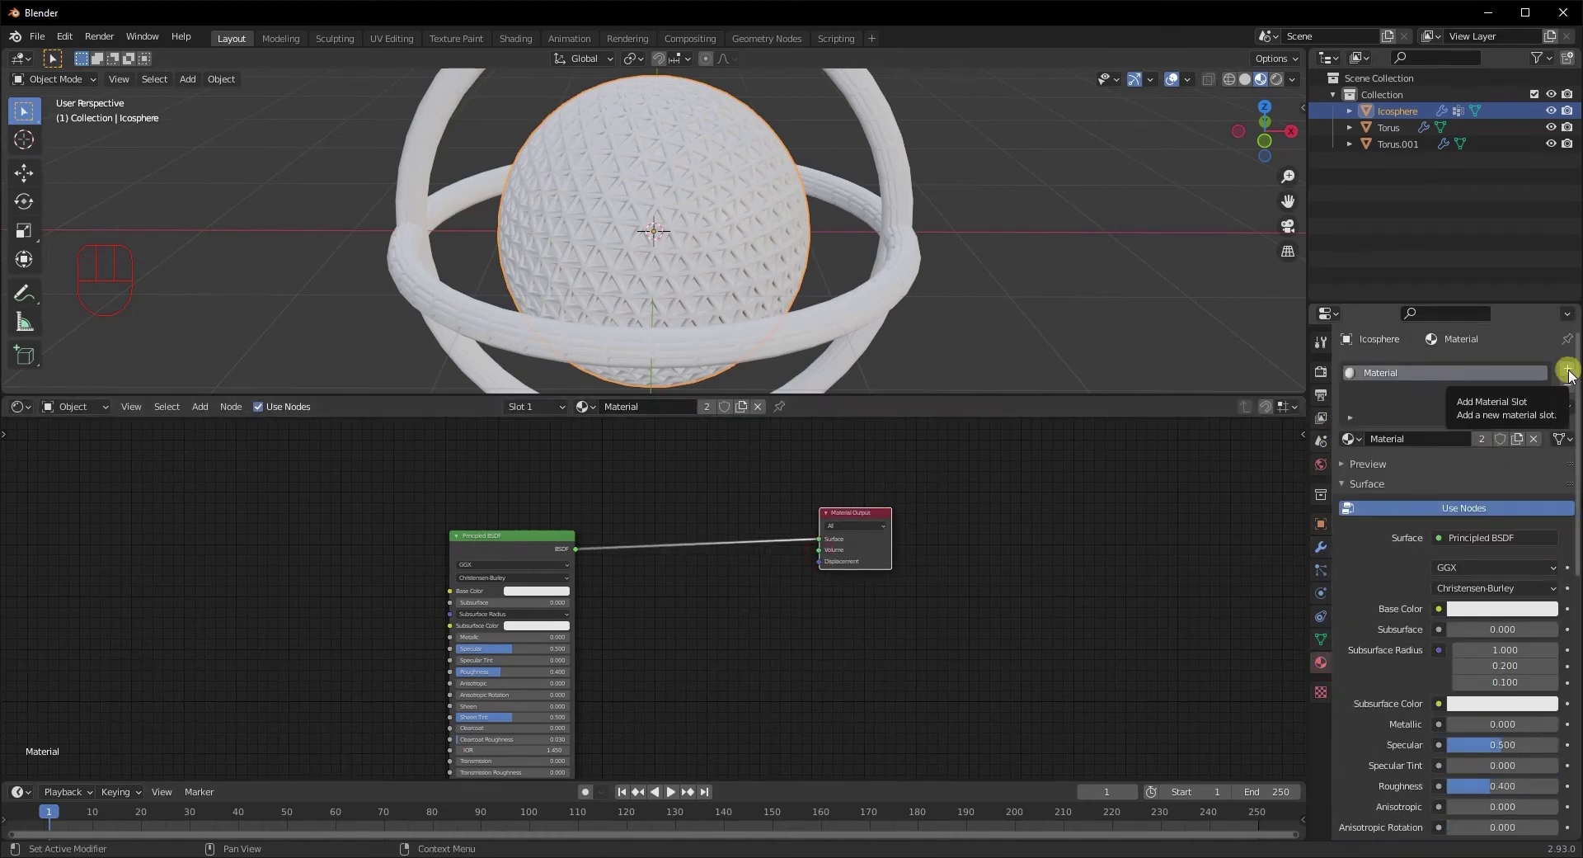
click(1575, 377)
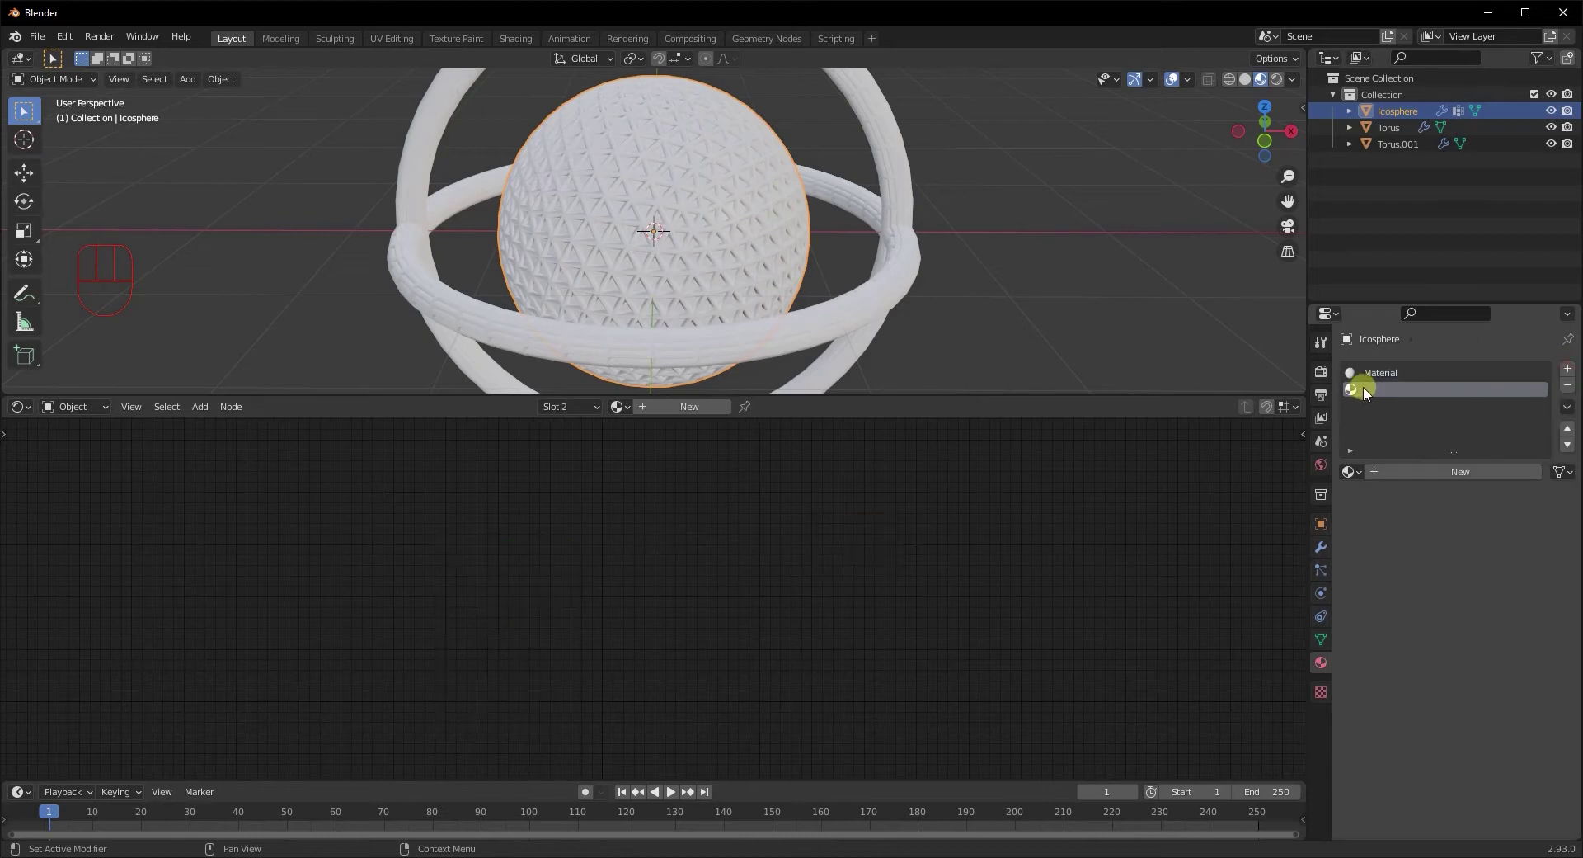
click(1432, 475)
drag(1477, 573, 1371, 258)
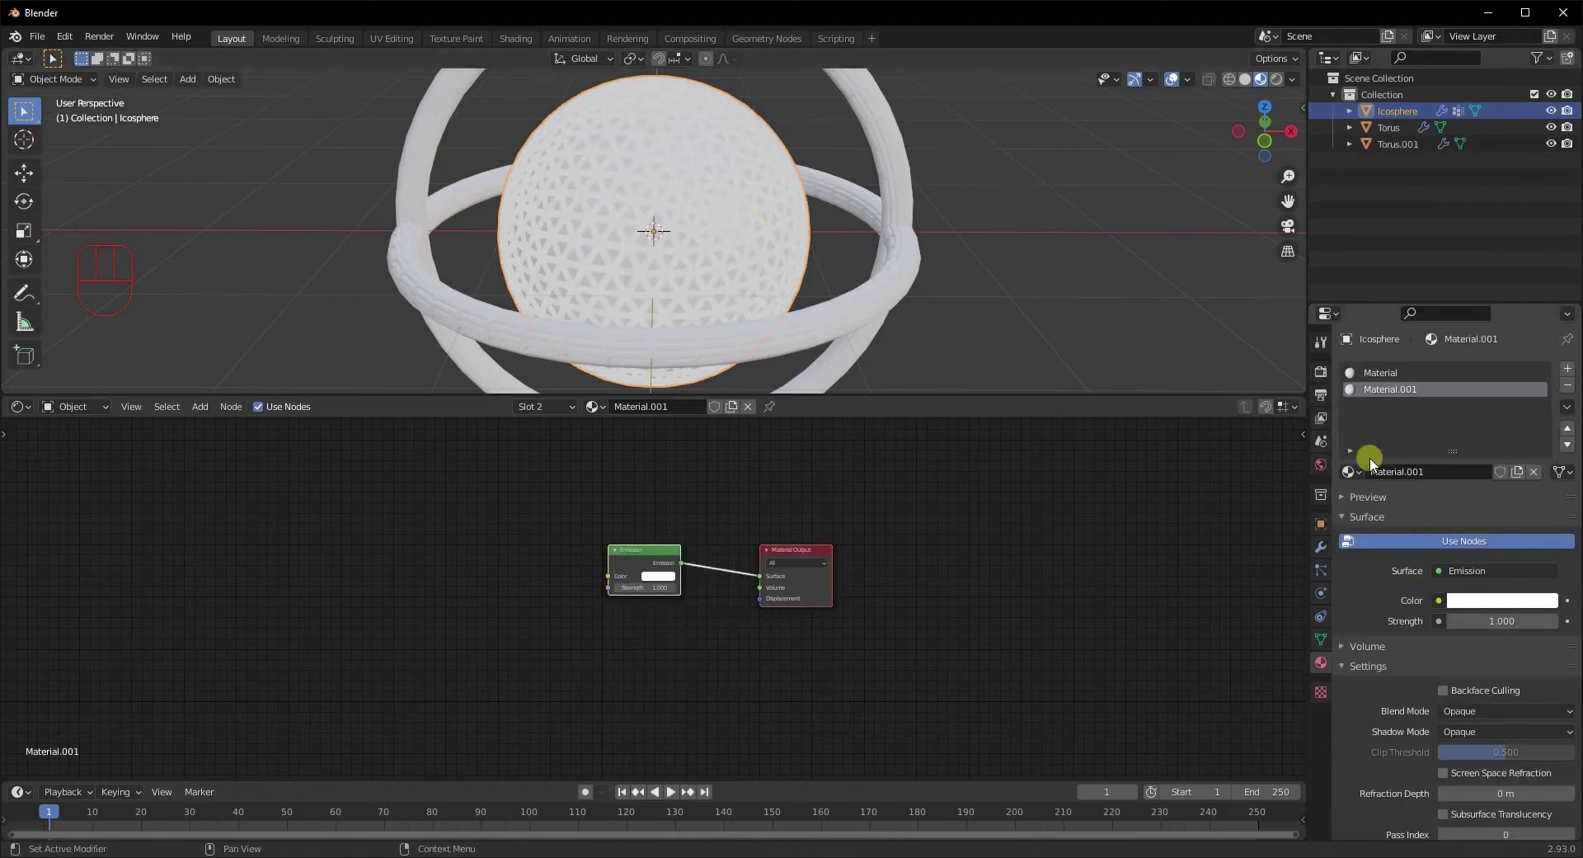
middle_click(737, 623)
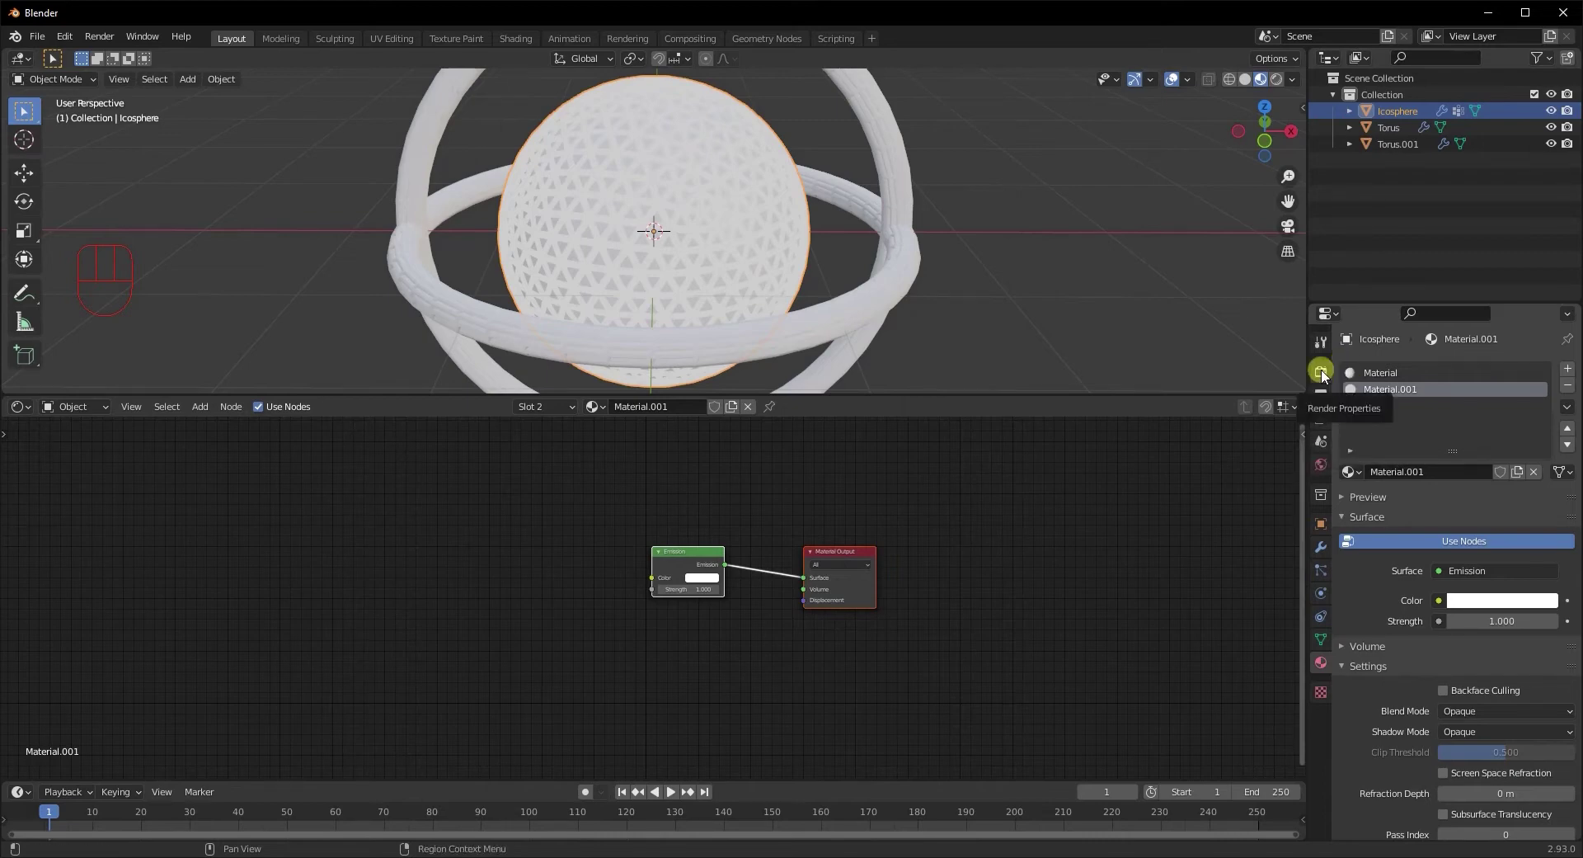
Enable Ambient Occlusion, Bloom, Screen Space Reflections and transparent film in Render Properties
click(1329, 372)
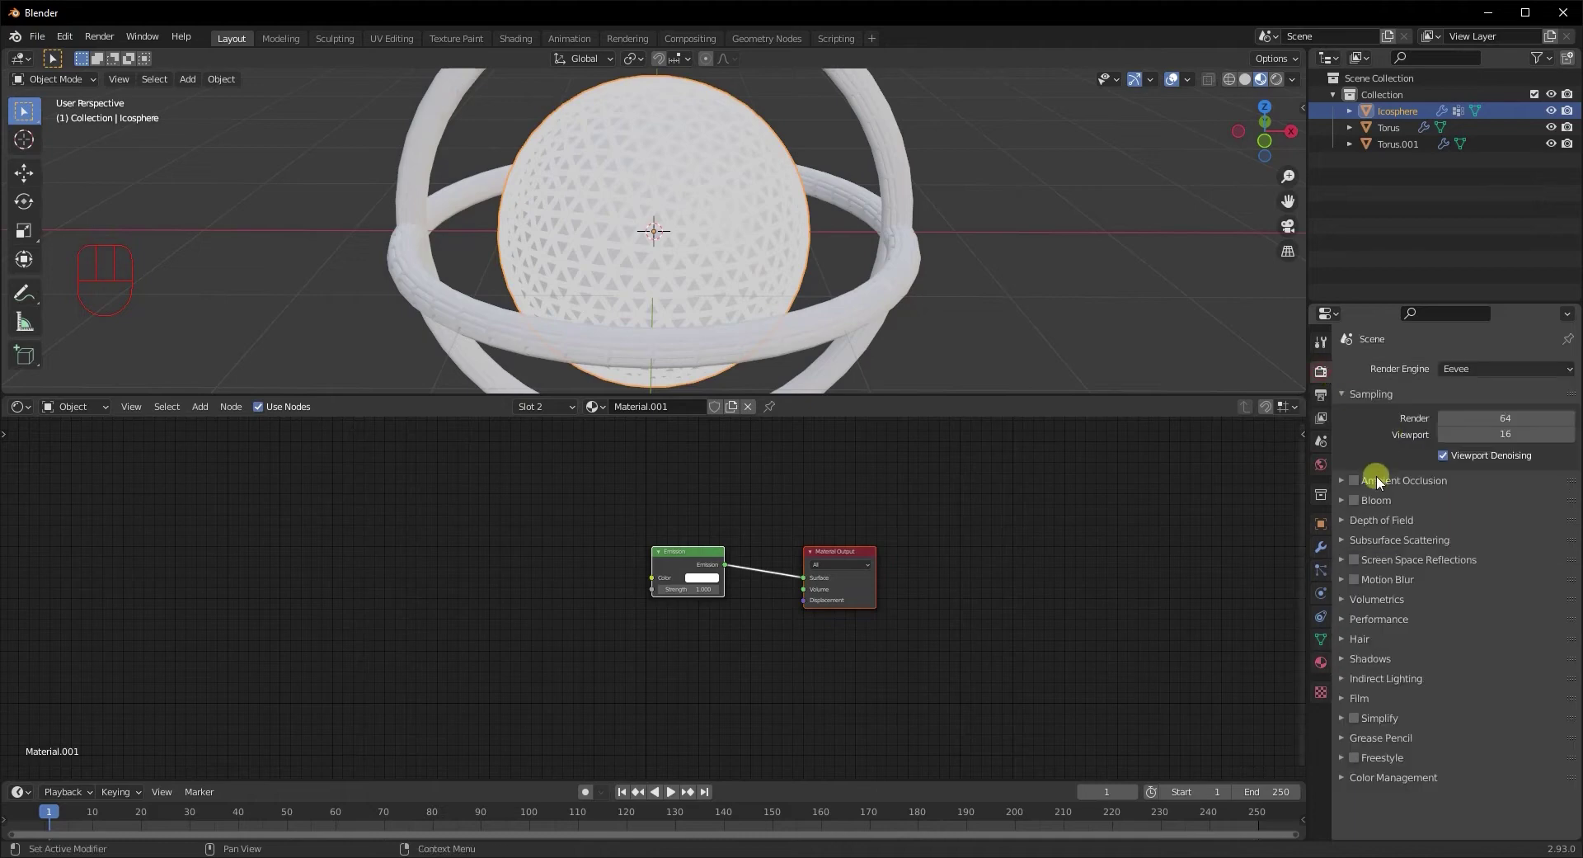
click(1360, 482)
click(1359, 501)
click(1360, 558)
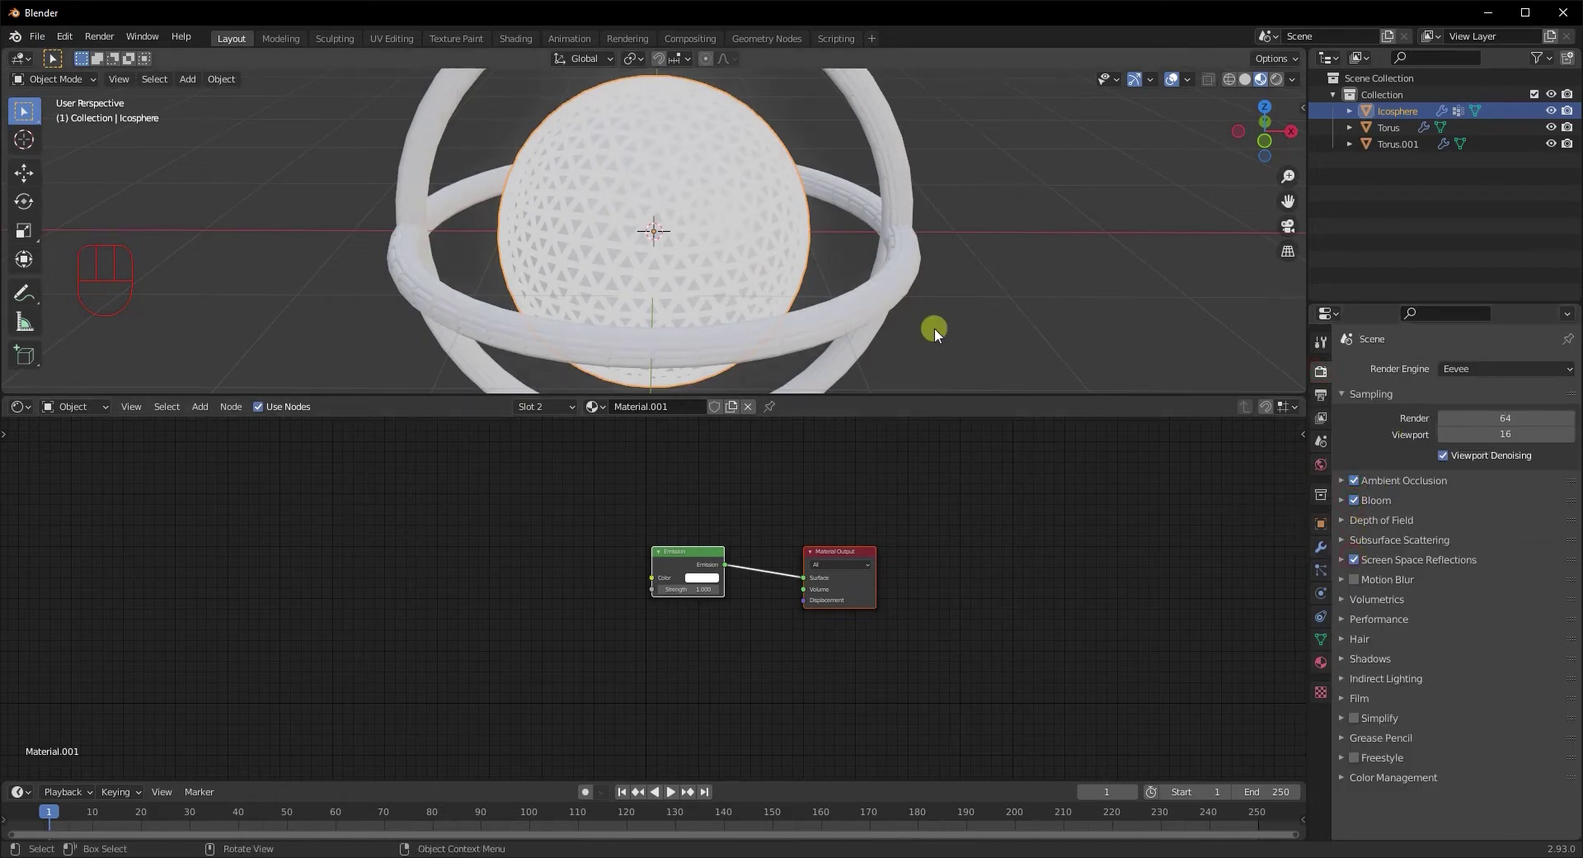
drag(935, 295, 1473, 643)
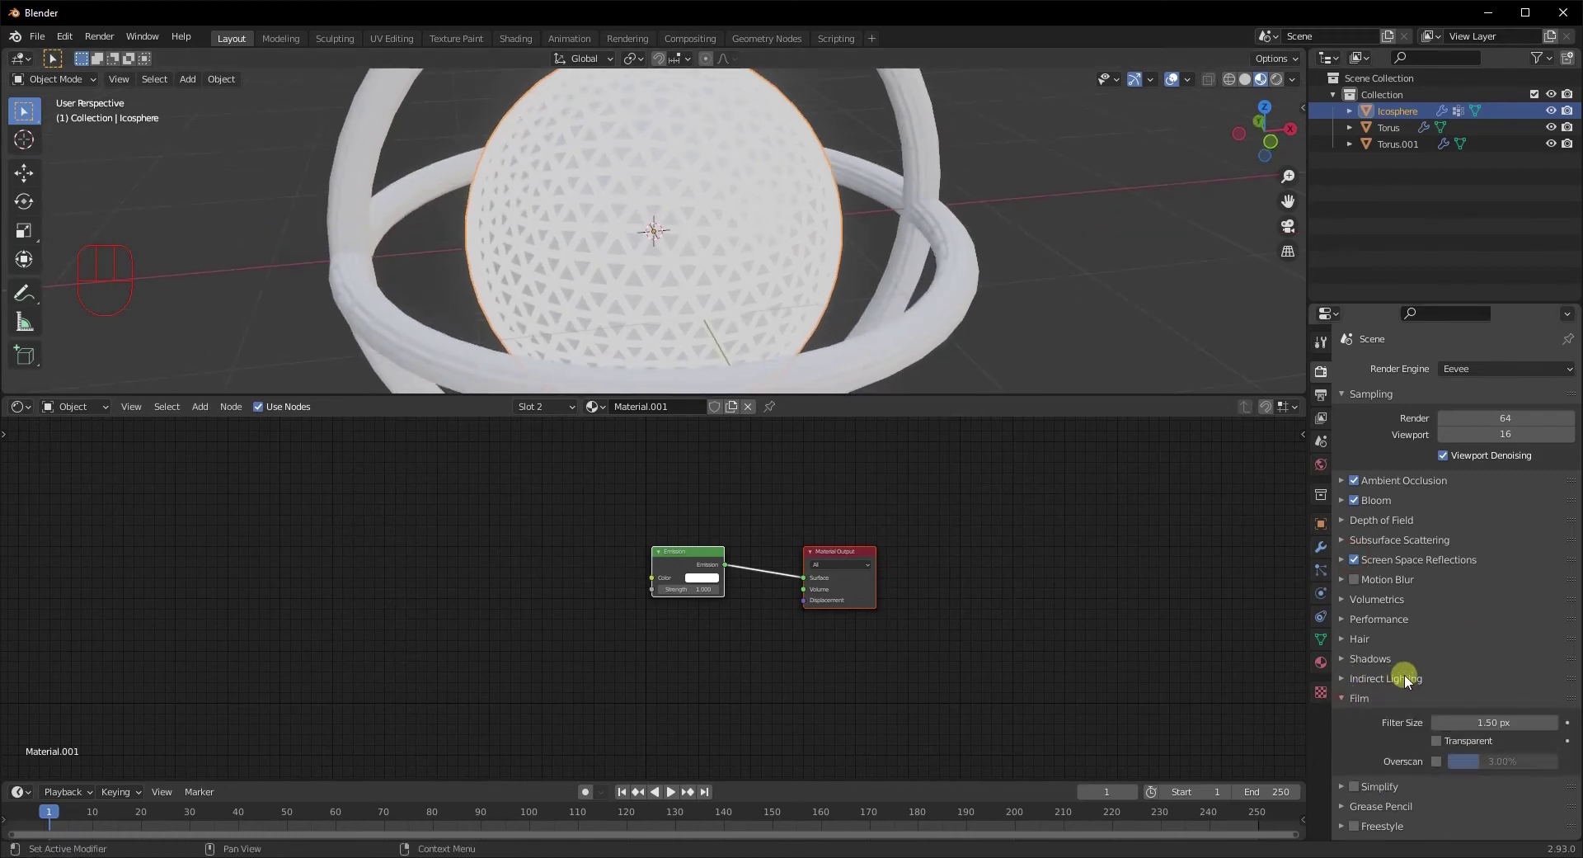
click(1443, 734)
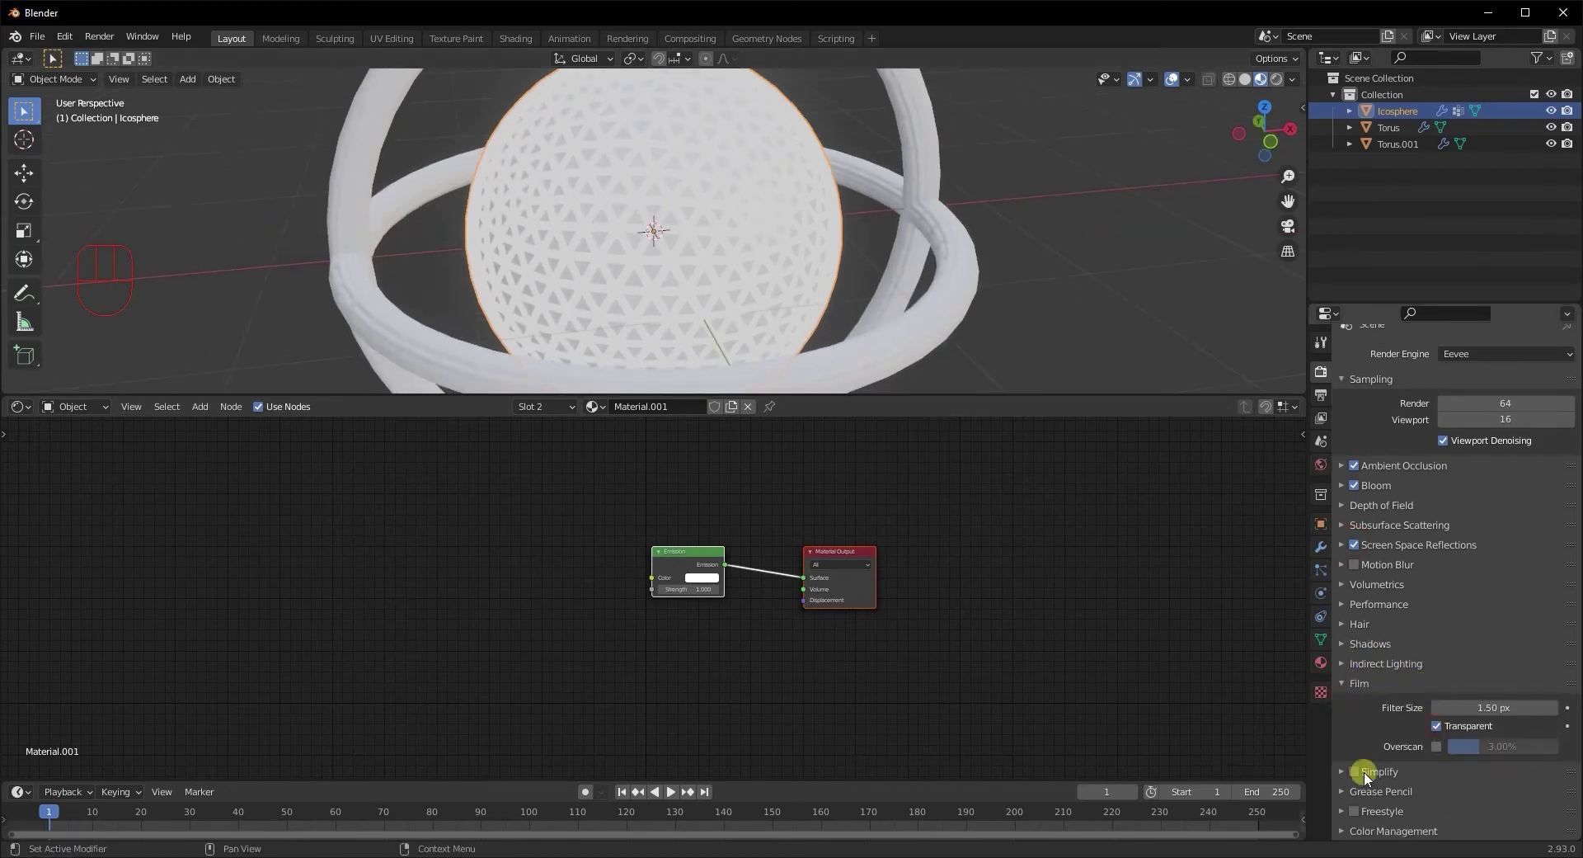
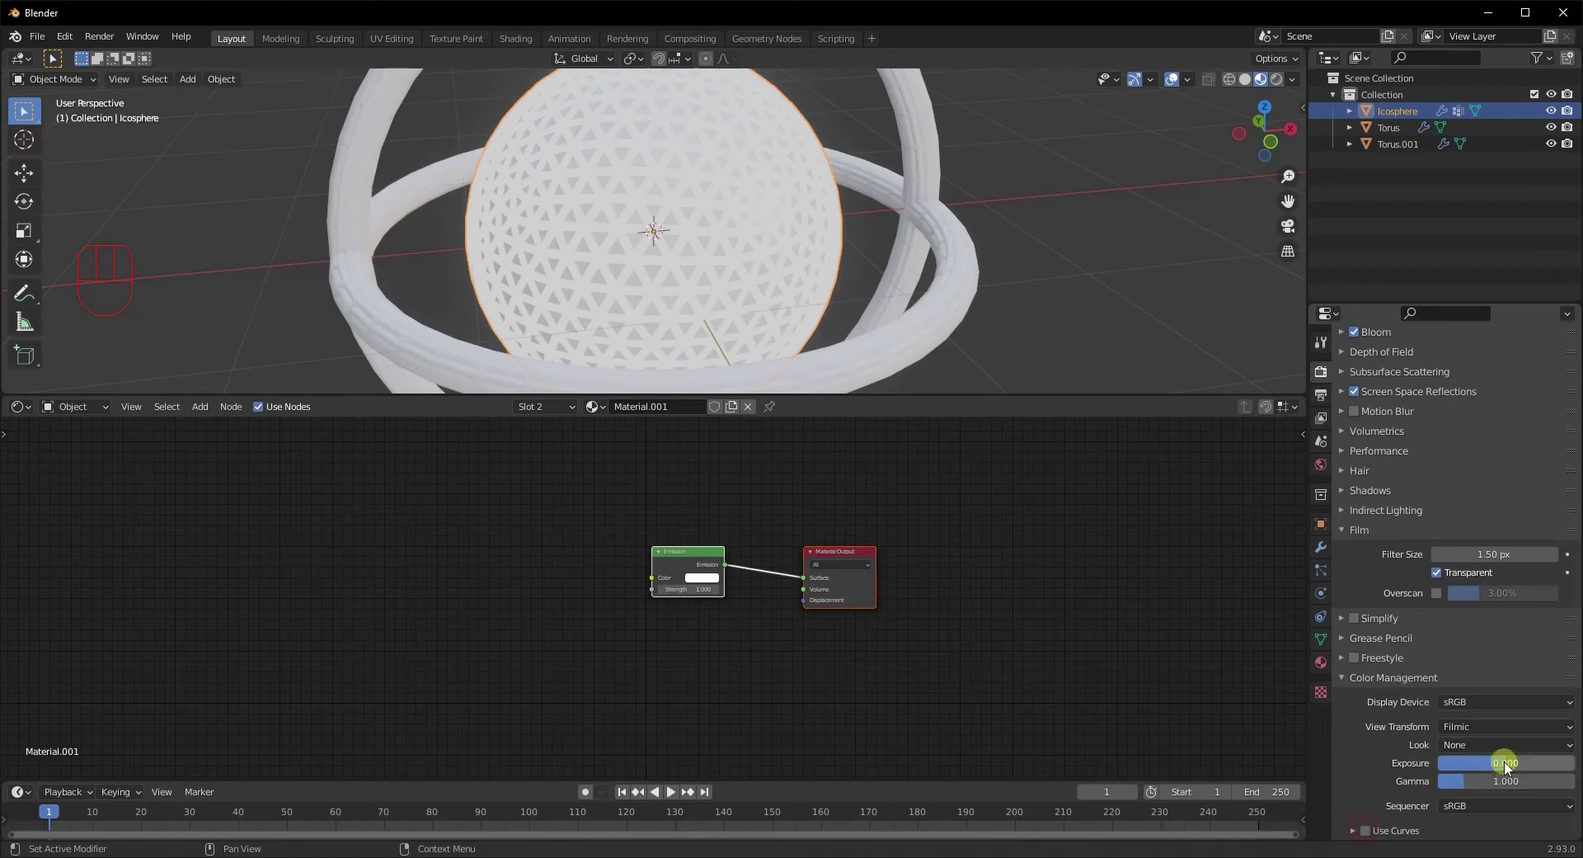
Adjust exposure, set the Very High Contrast look, and return to the first material slot
drag(1473, 756, 1266, 606)
drag(904, 329, 864, 322)
drag(883, 319, 898, 326)
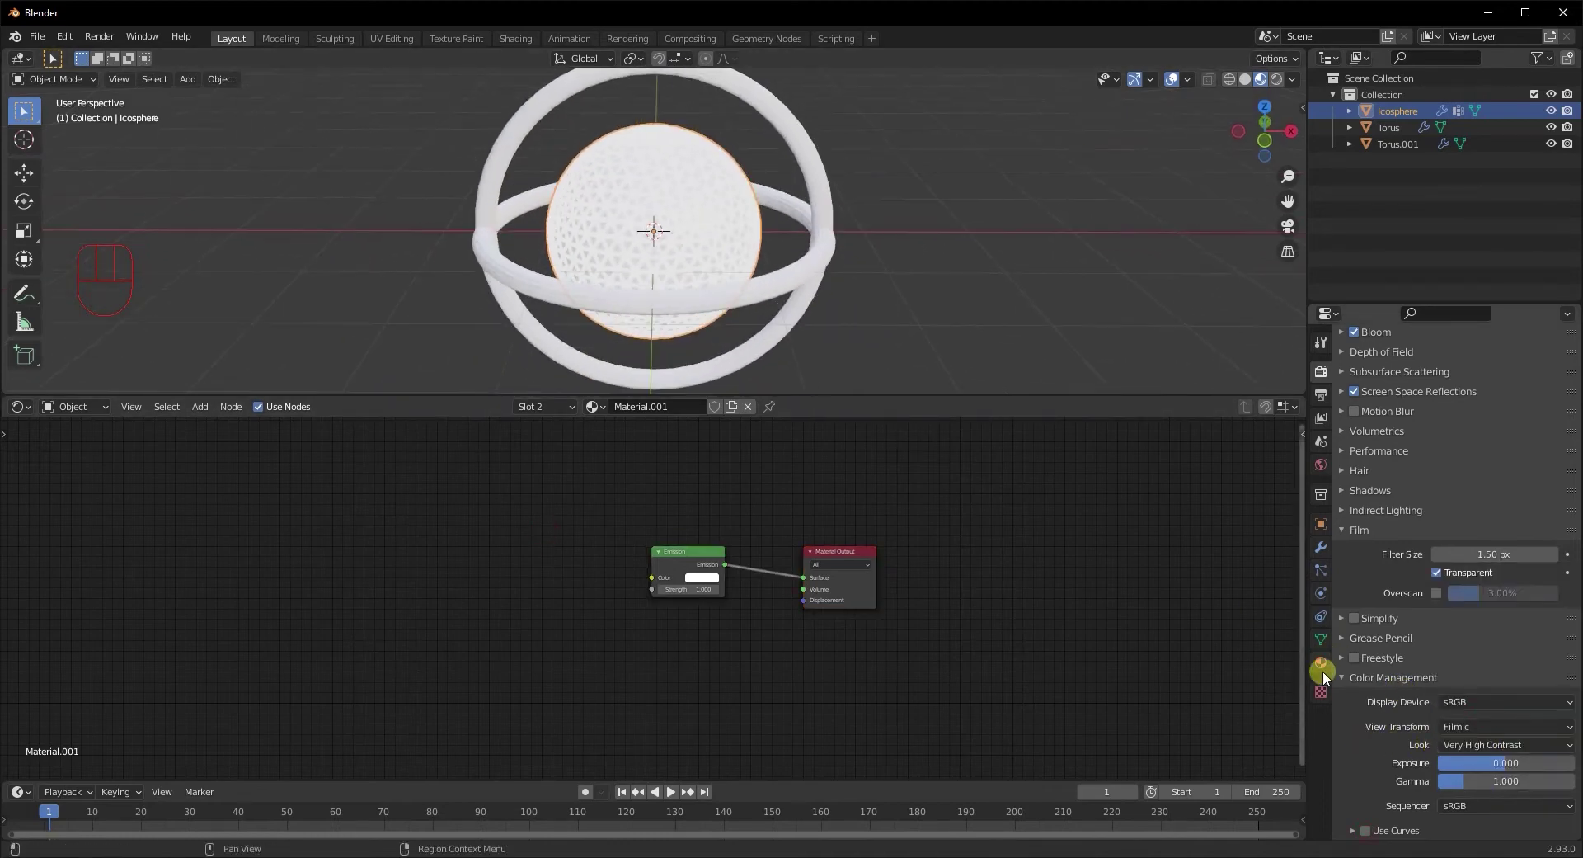
click(1325, 673)
click(1380, 376)
middle_click(679, 587)
Add Noise Texture and Bump nodes, linking Fac to Height and the bump Normal into the BSDF
click(679, 546)
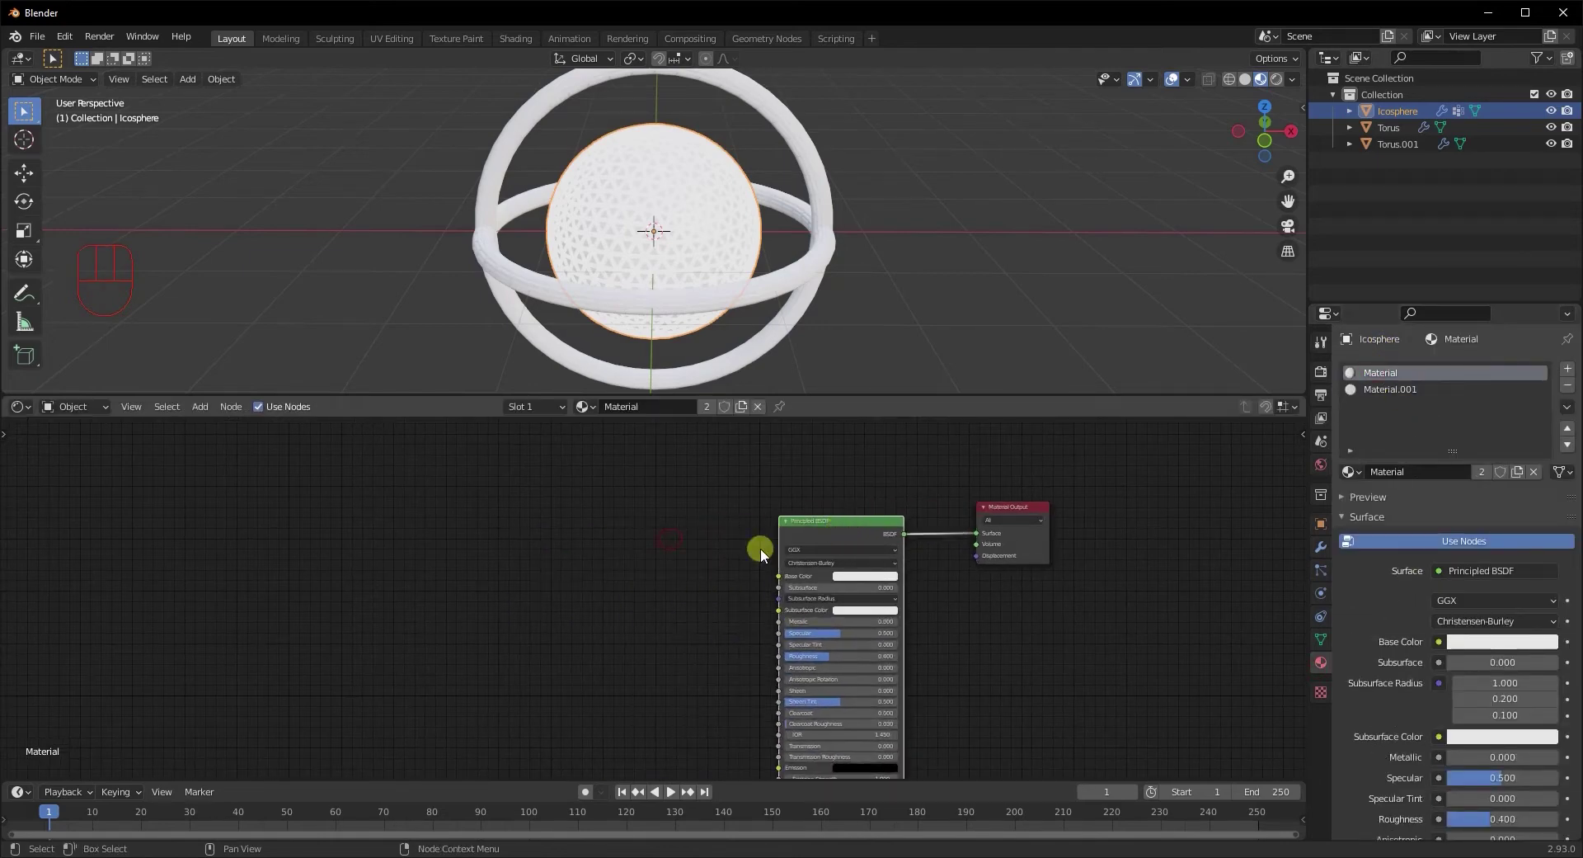
click(616, 576)
key(shift+a)
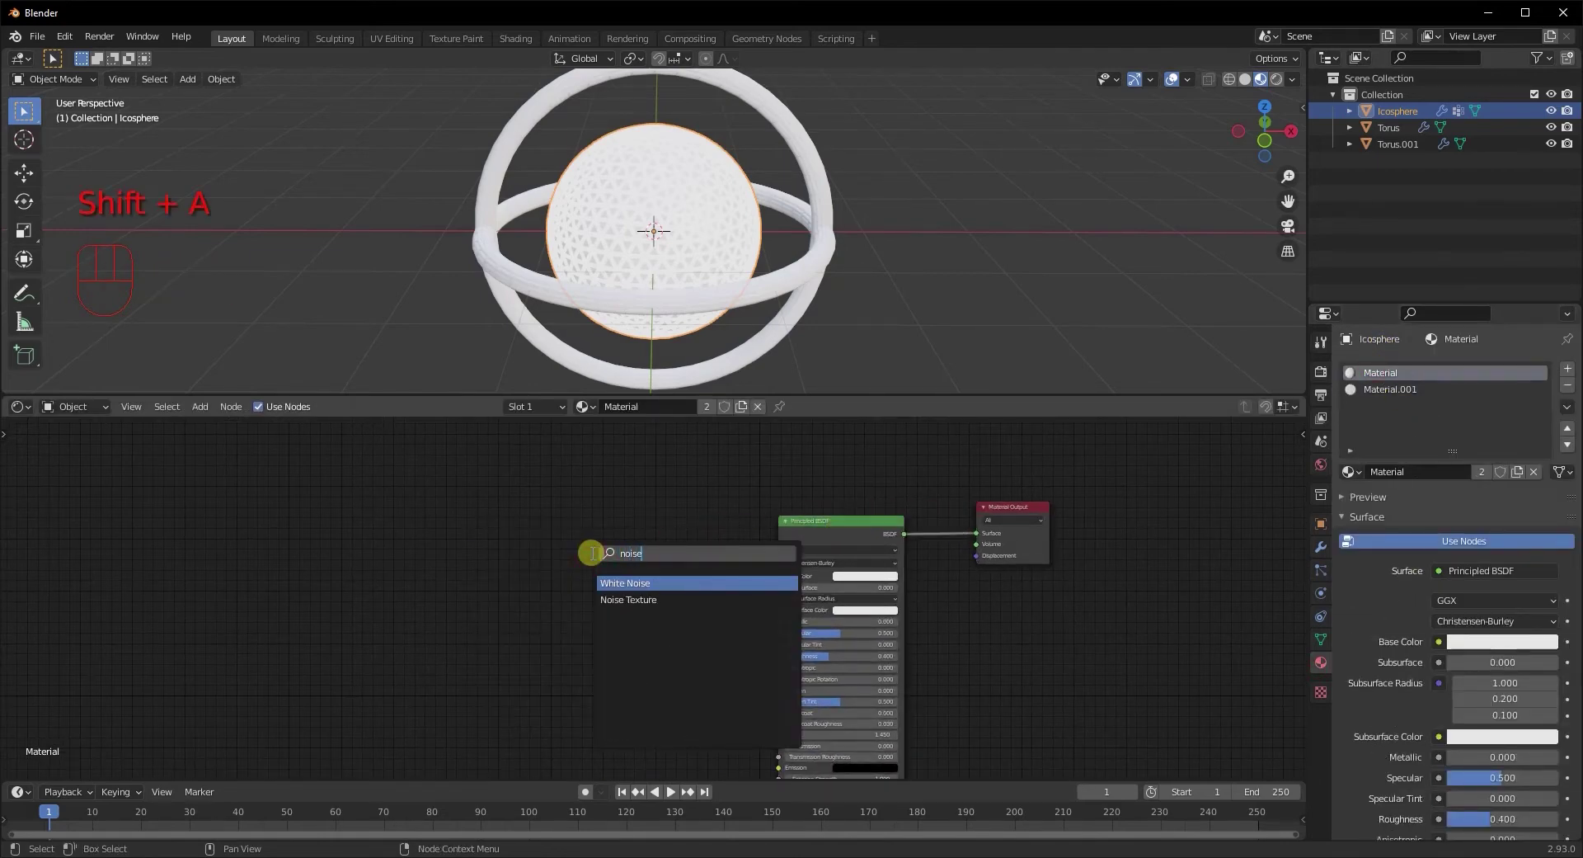
key(shift+a)
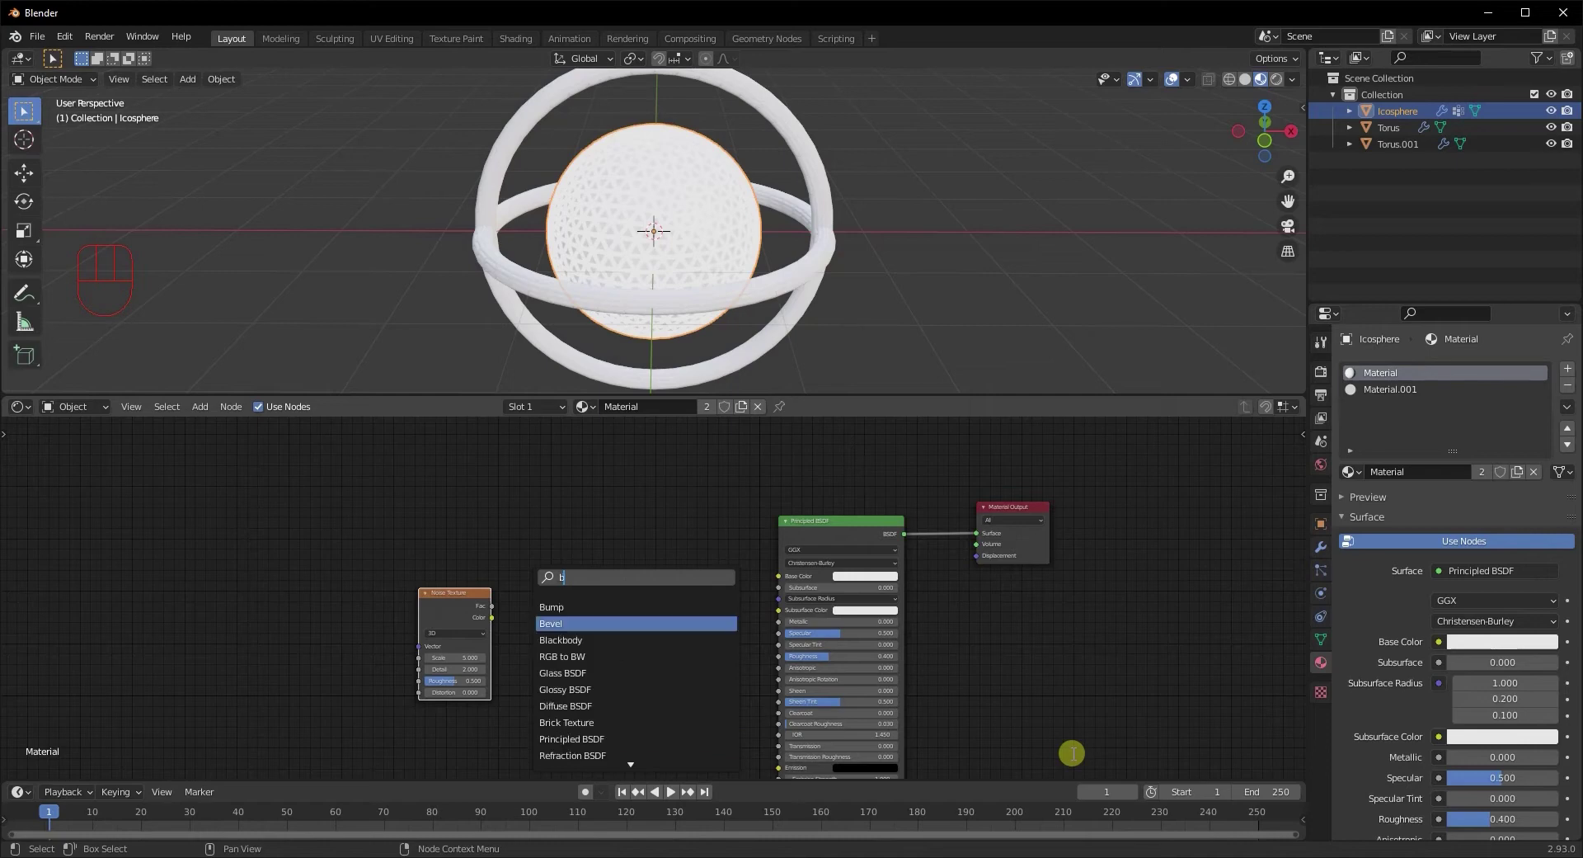
middle_click(708, 634)
drag(671, 636, 767, 709)
drag(551, 562, 557, 675)
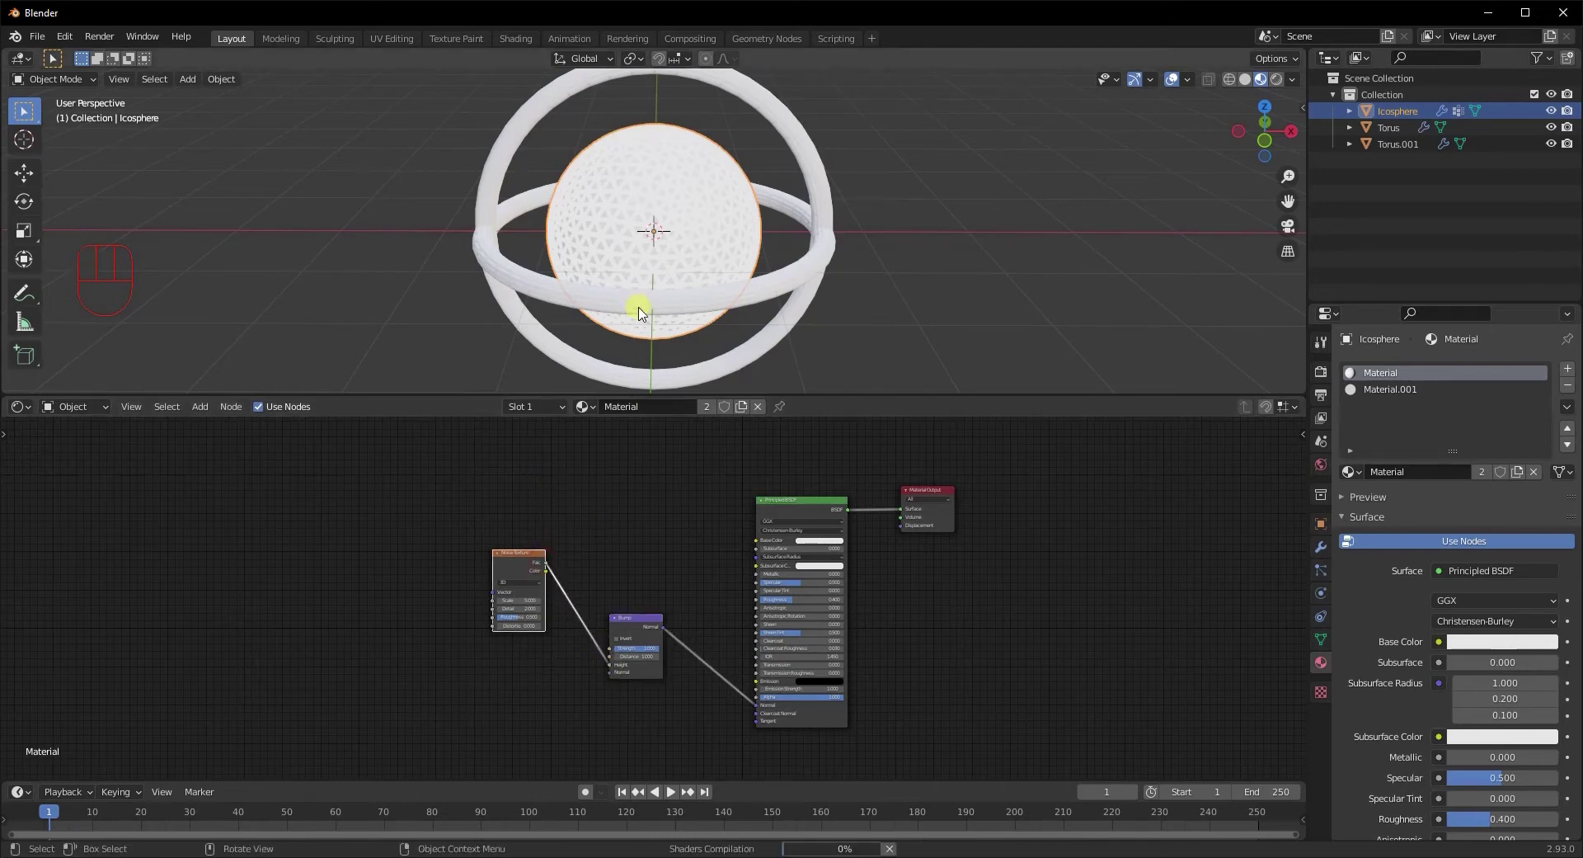
Inspect the rocky shell up close and return to the icosphere's modifier stack
drag(566, 466, 675, 217)
drag(711, 225, 712, 269)
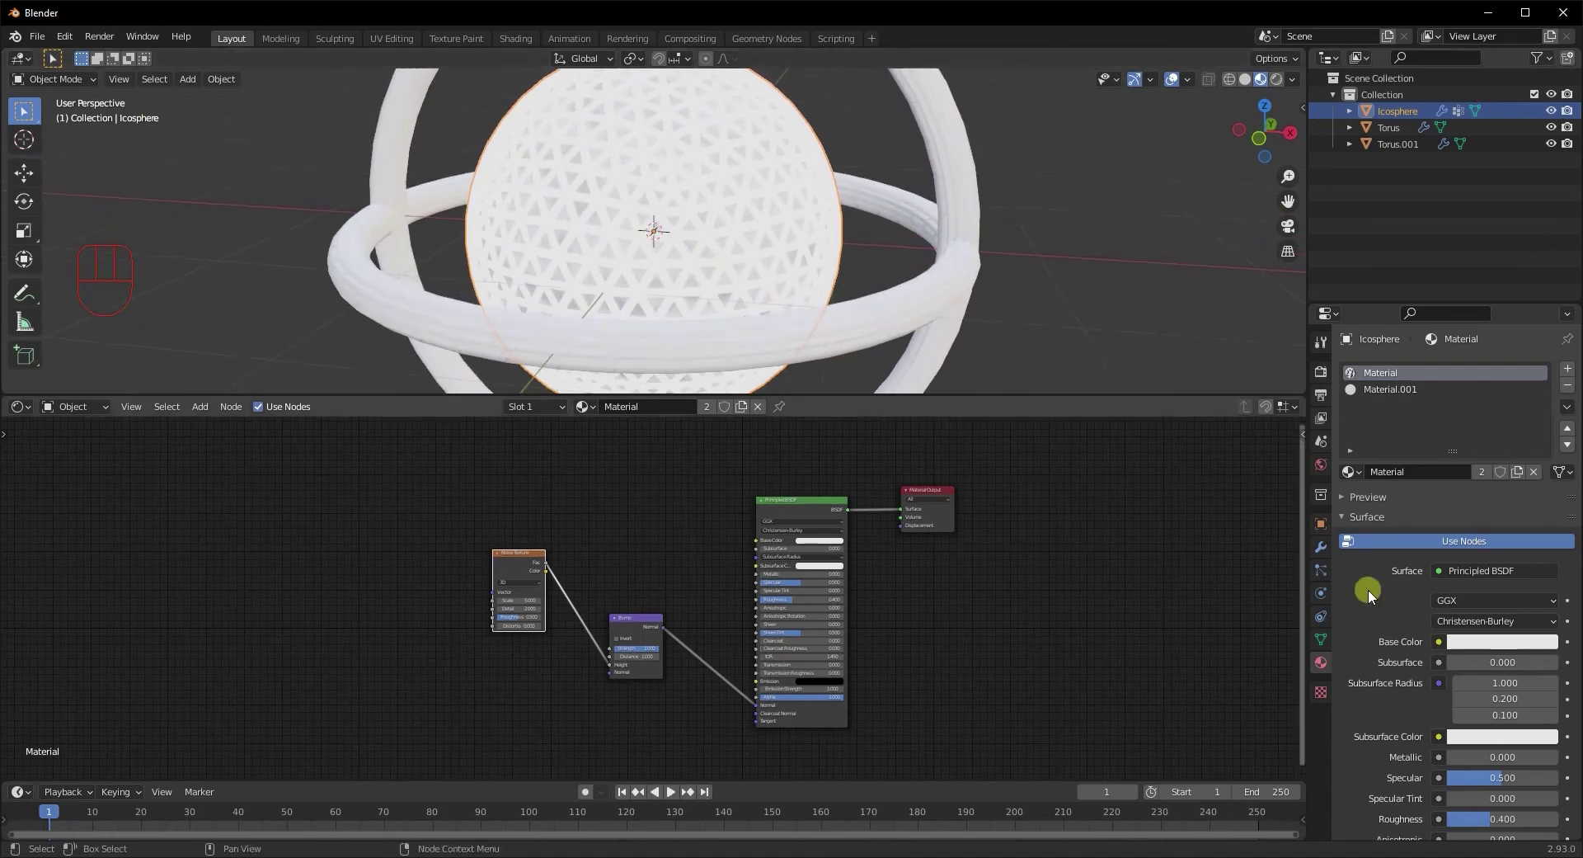
click(1330, 552)
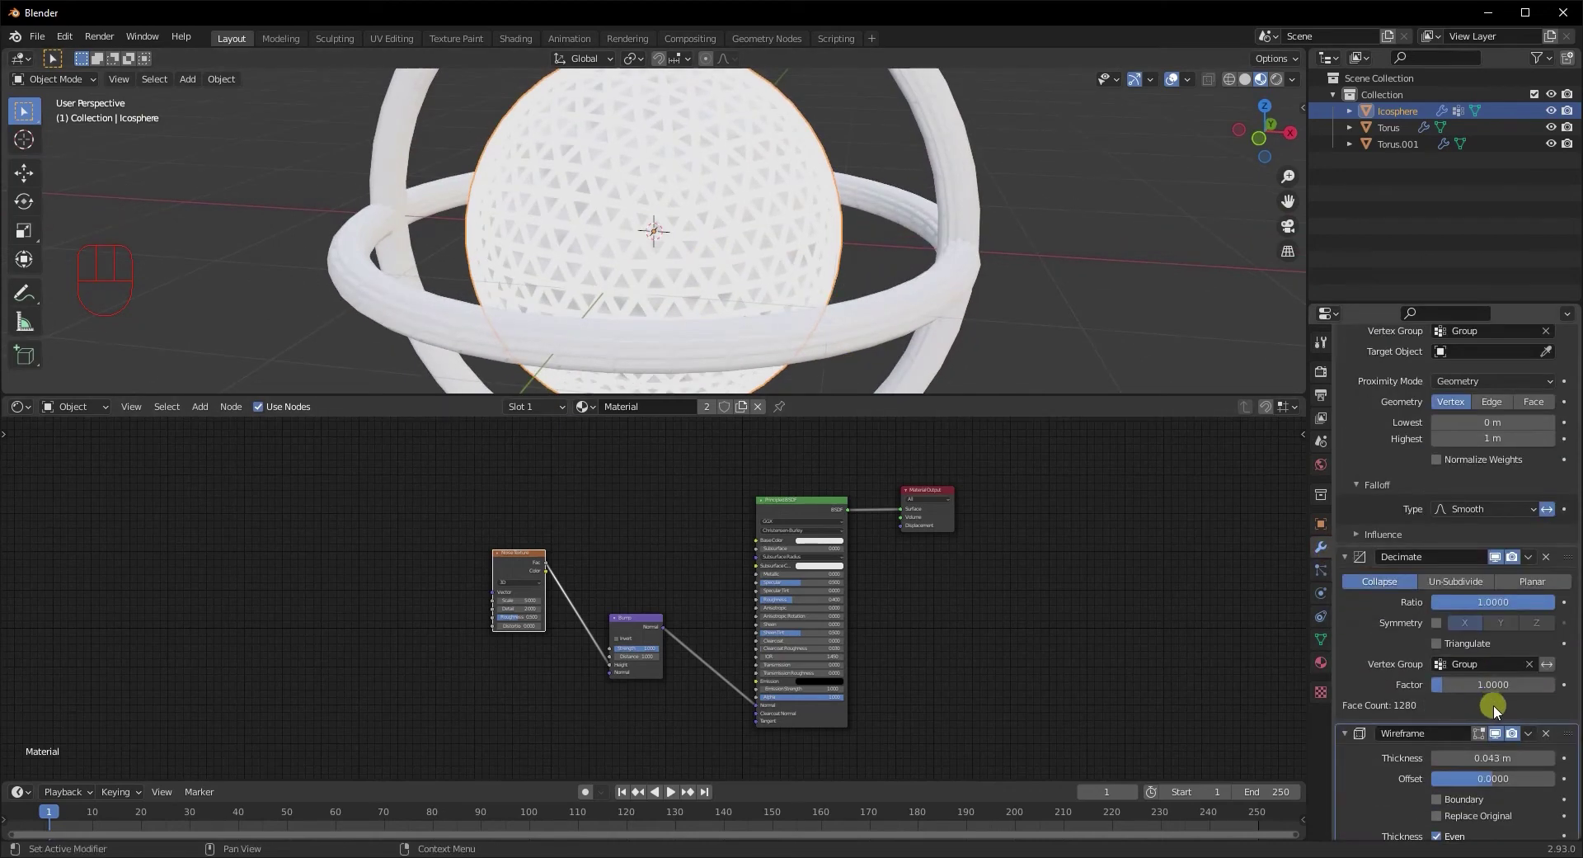
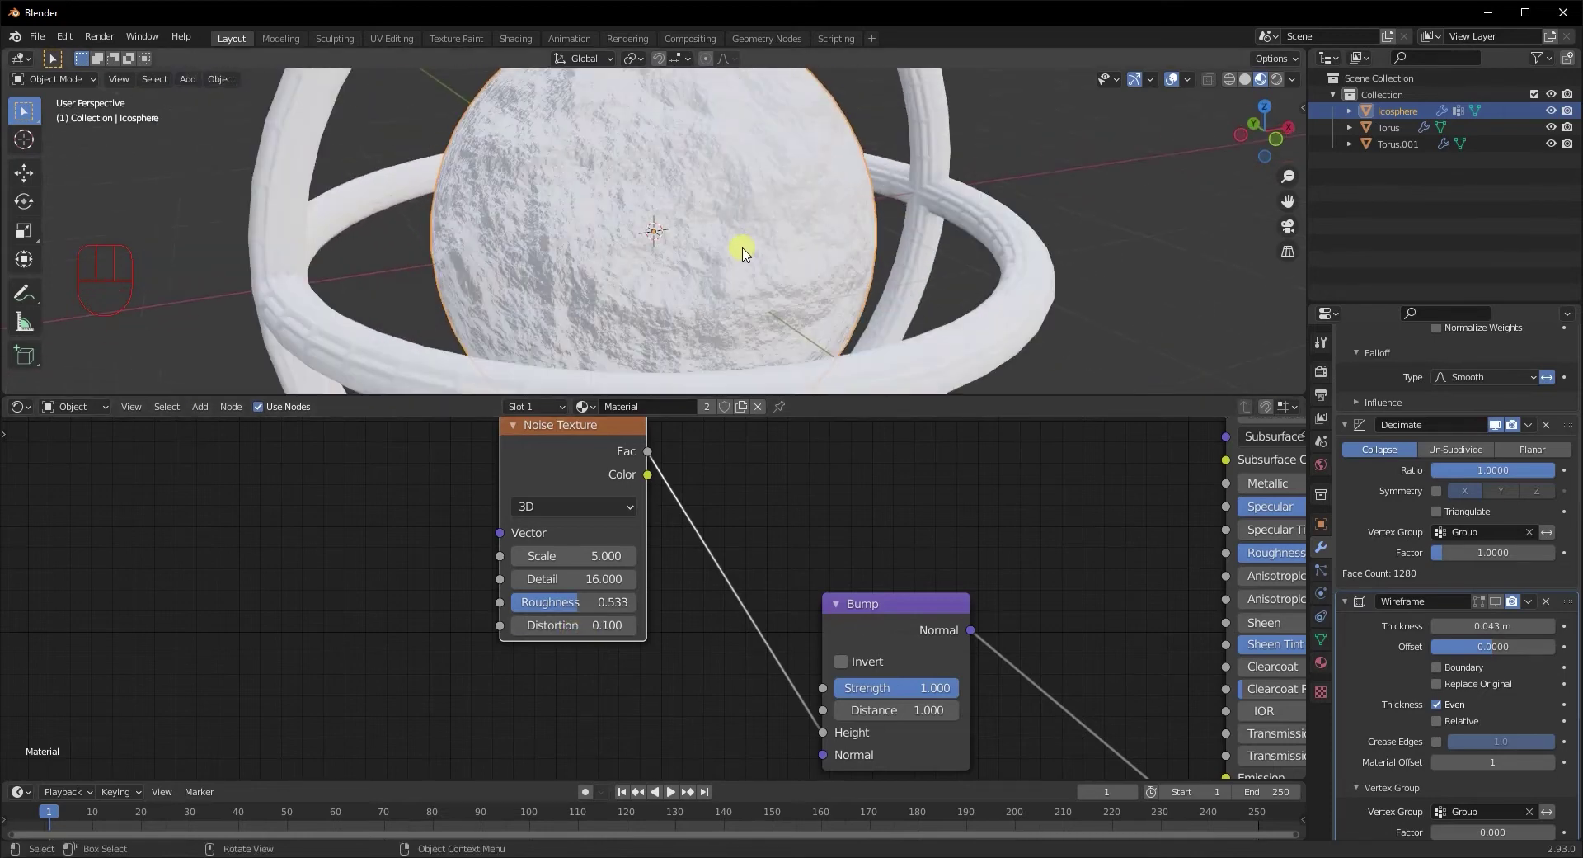
Add a ColorRamp node into the shell material's node tree
drag(657, 261, 693, 372)
click(647, 473)
click(913, 607)
key(shift+a)
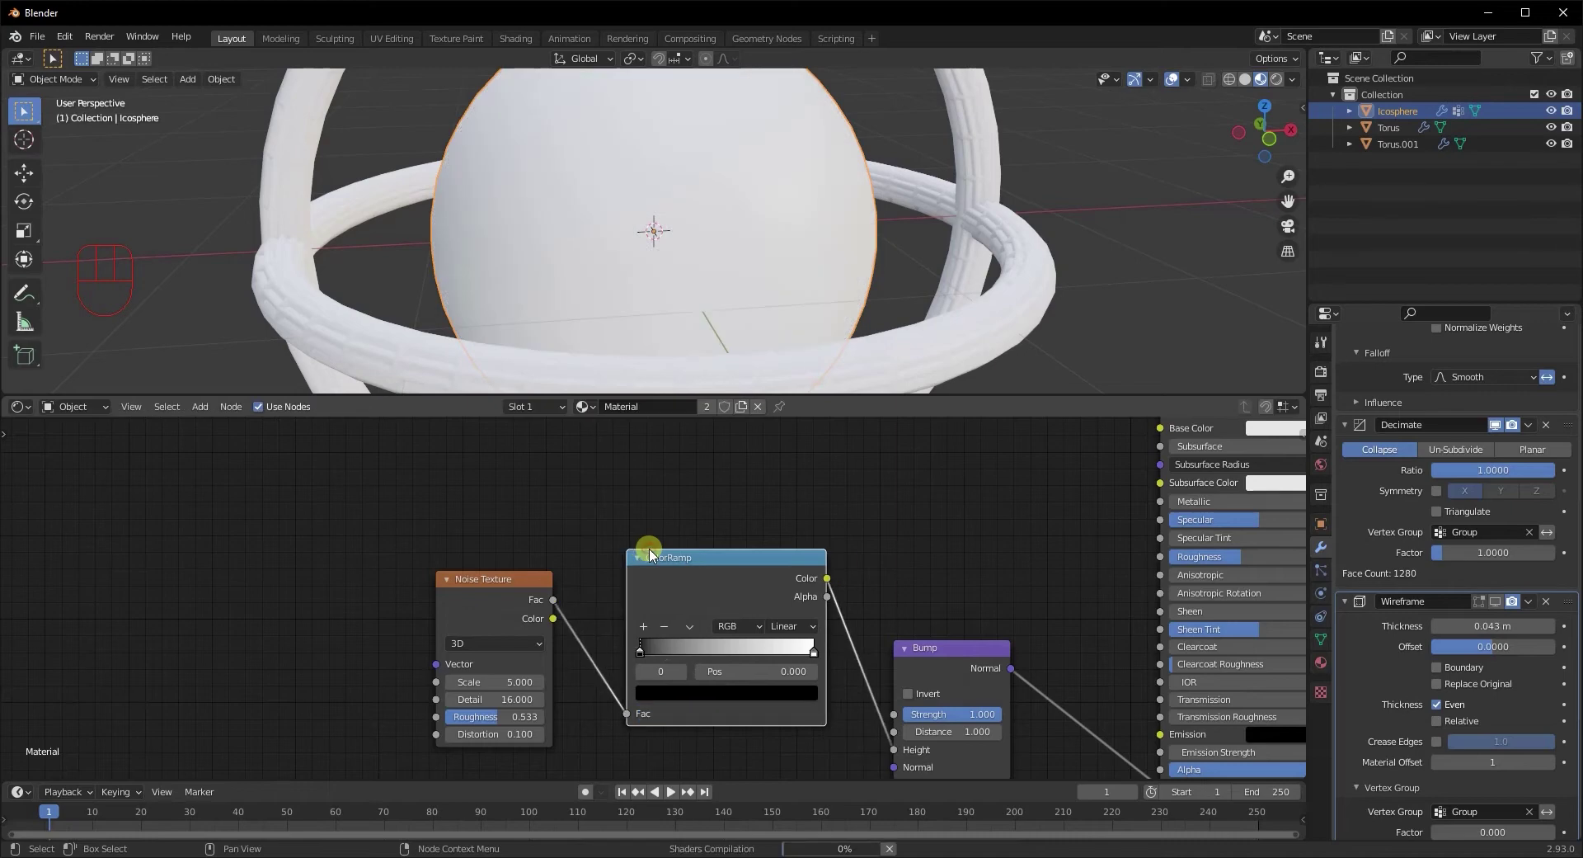
middle_click(730, 227)
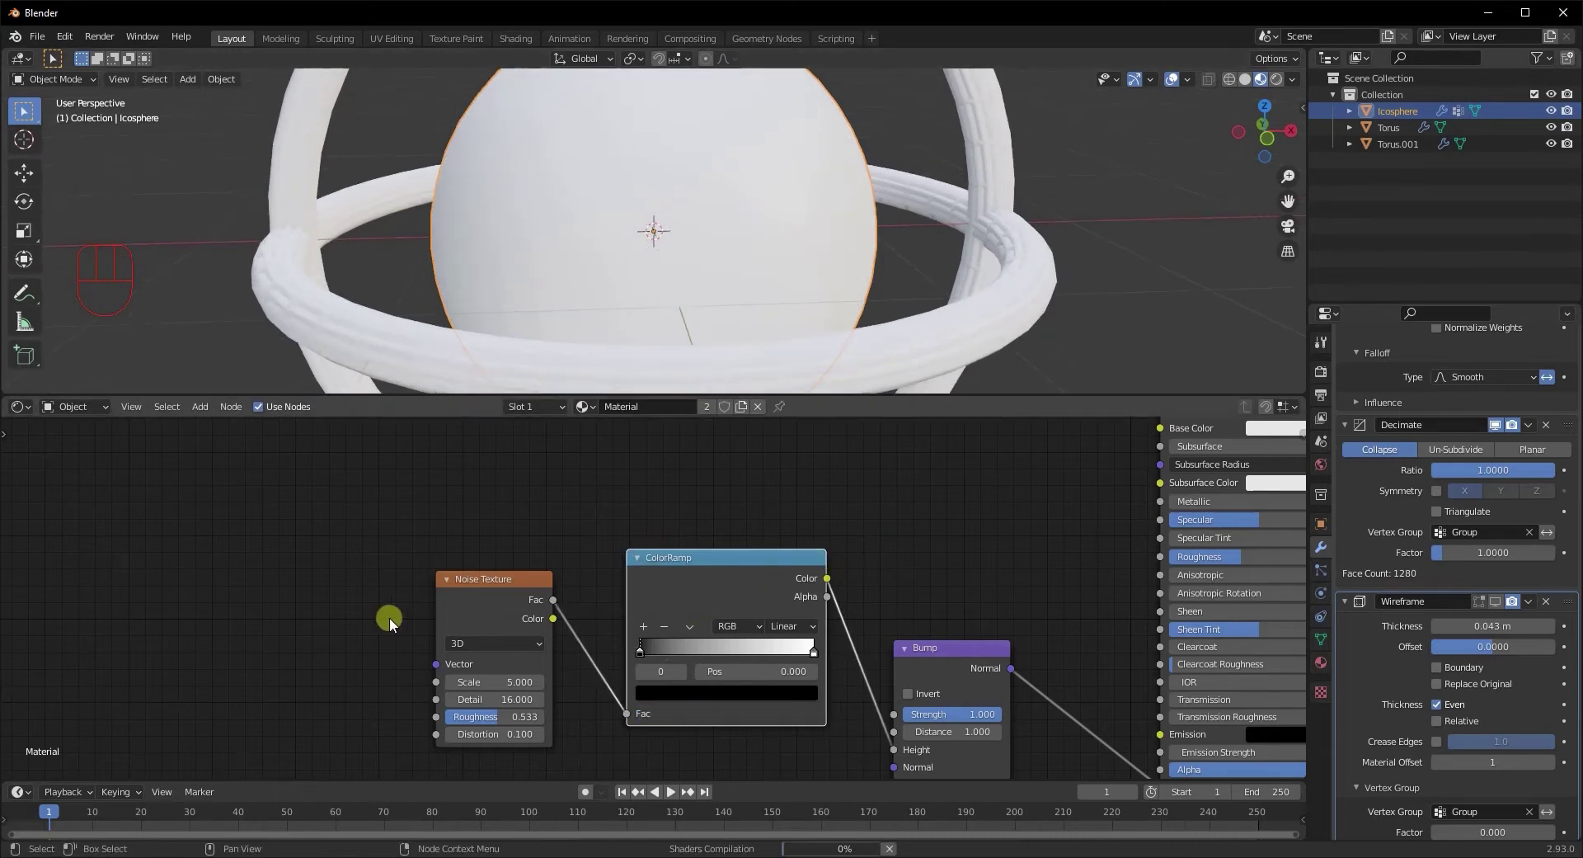
click(544, 613)
click(731, 573)
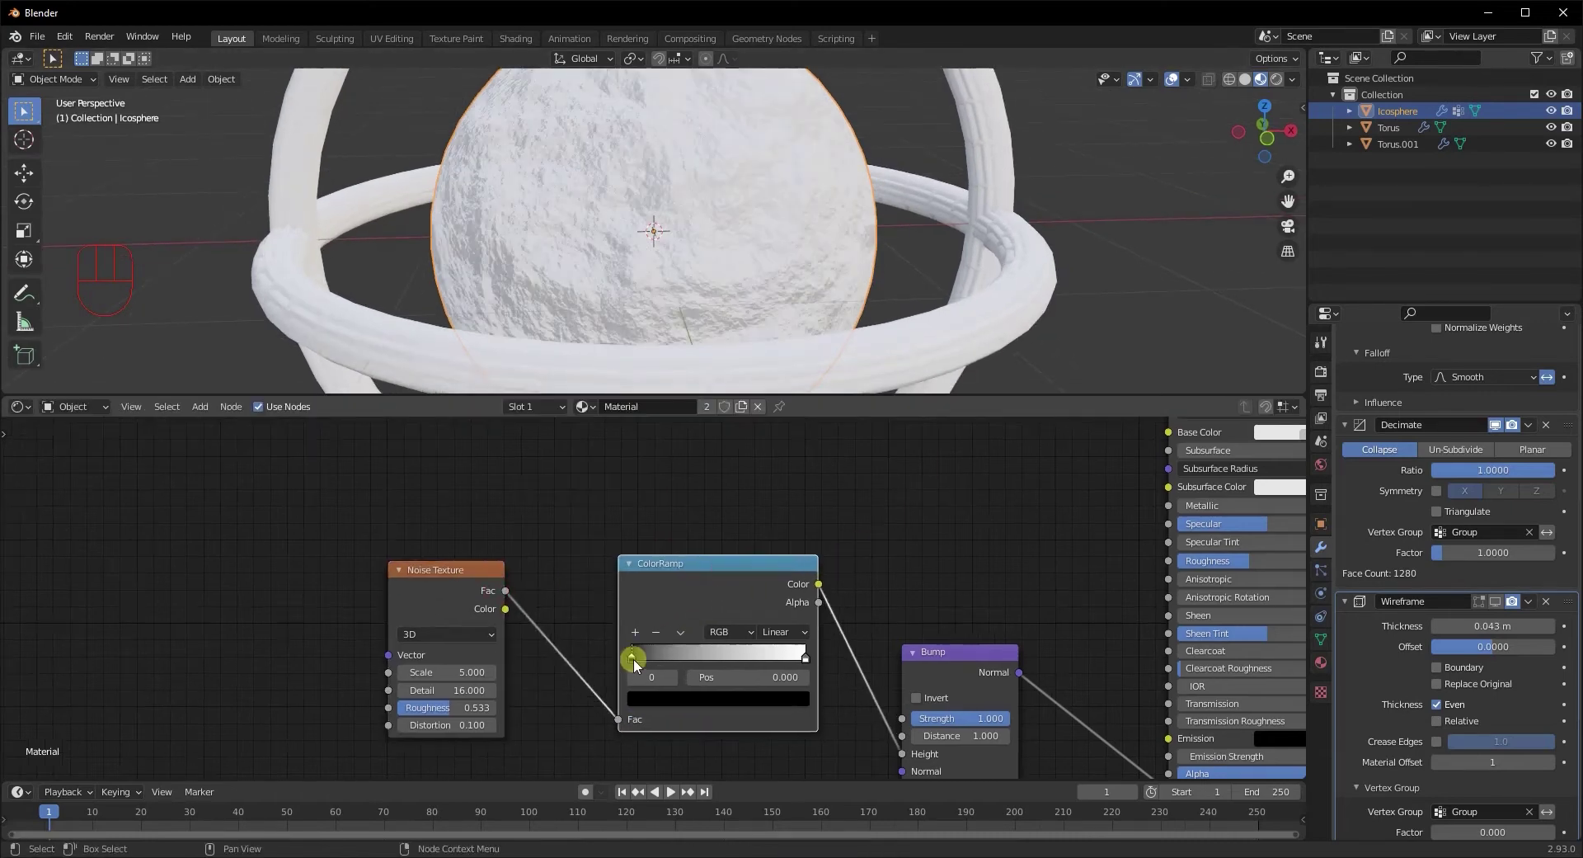
Pull the ramp's dark stop toward the middle to sharpen the rocky texture's contrast
drag(638, 660, 711, 652)
drag(713, 207, 706, 142)
drag(626, 244, 671, 240)
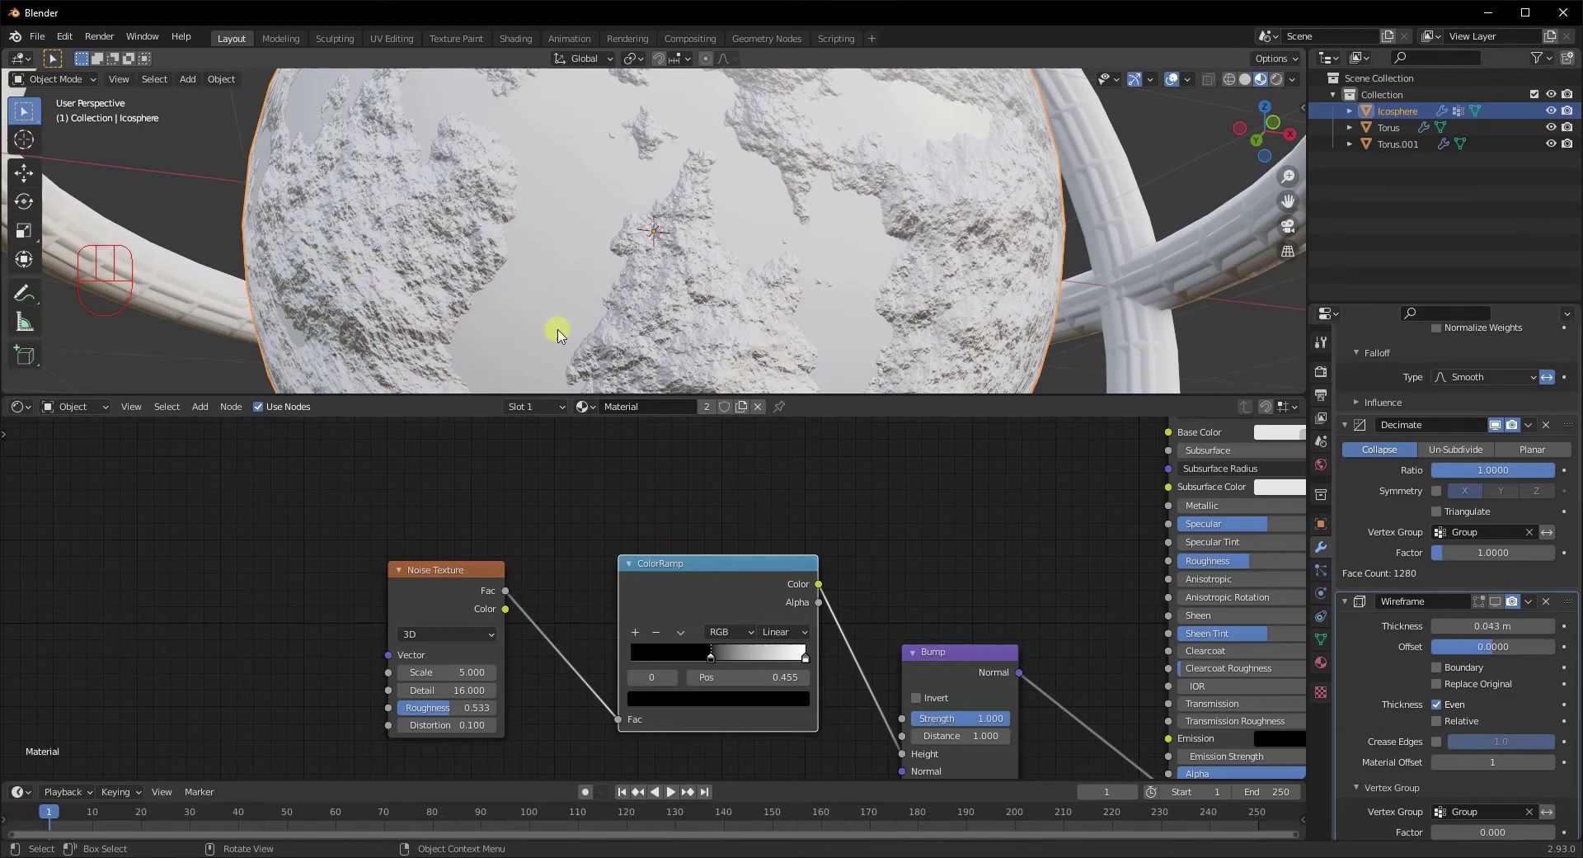
drag(799, 279, 659, 327)
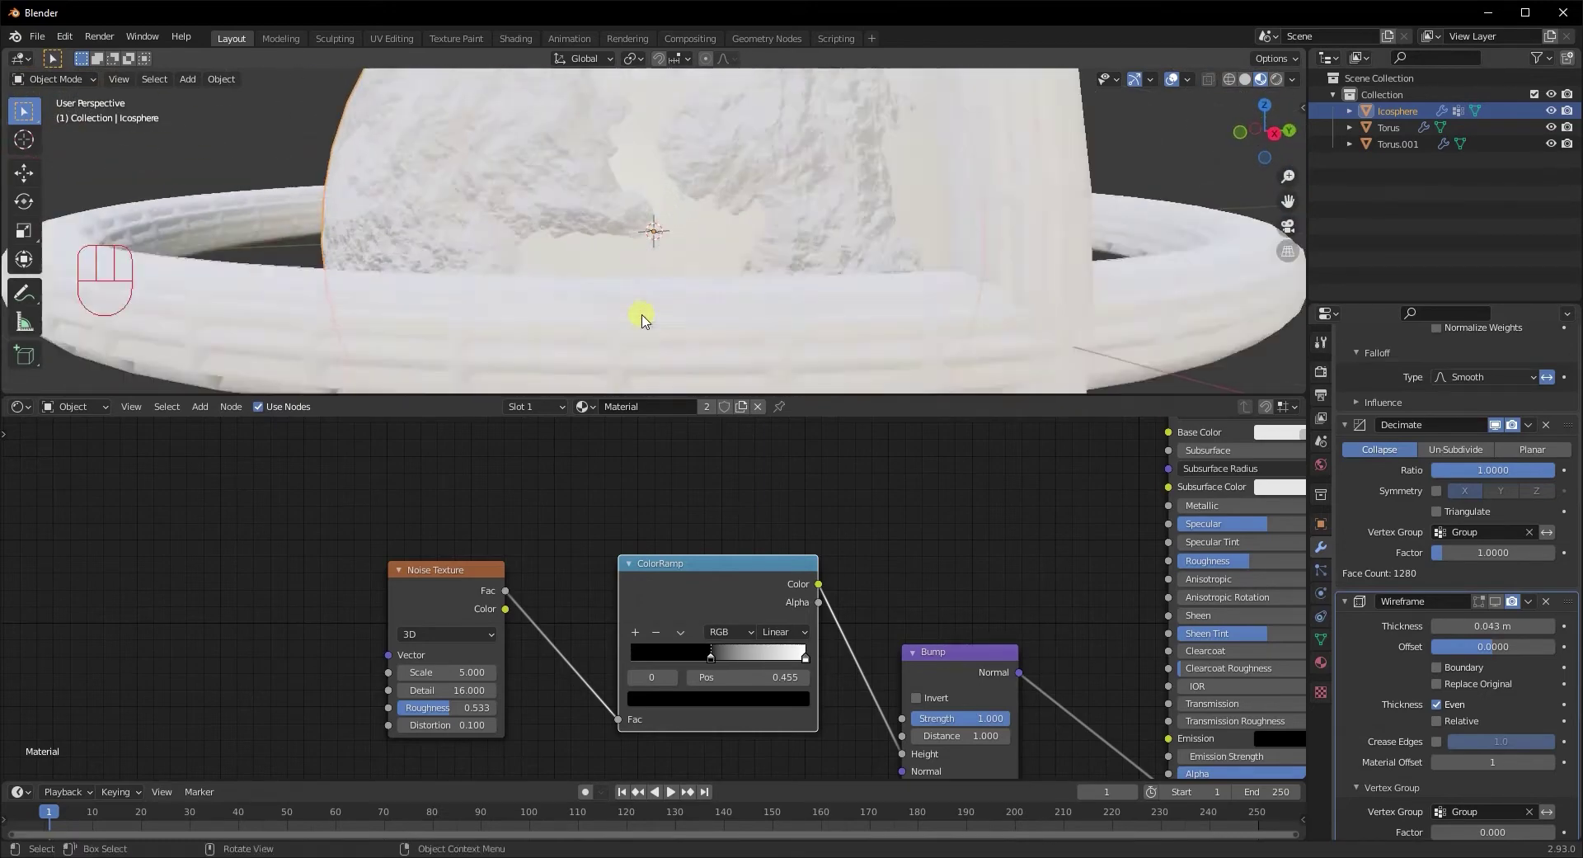
drag(653, 320, 806, 665)
drag(797, 663, 763, 673)
drag(733, 663, 717, 662)
drag(824, 259, 750, 257)
Wire the ColorRamp colour into the shader's Roughness input
middle_click(970, 609)
drag(649, 573, 930, 523)
drag(894, 336, 863, 327)
drag(781, 332, 836, 349)
drag(709, 312, 911, 351)
drag(739, 290, 673, 256)
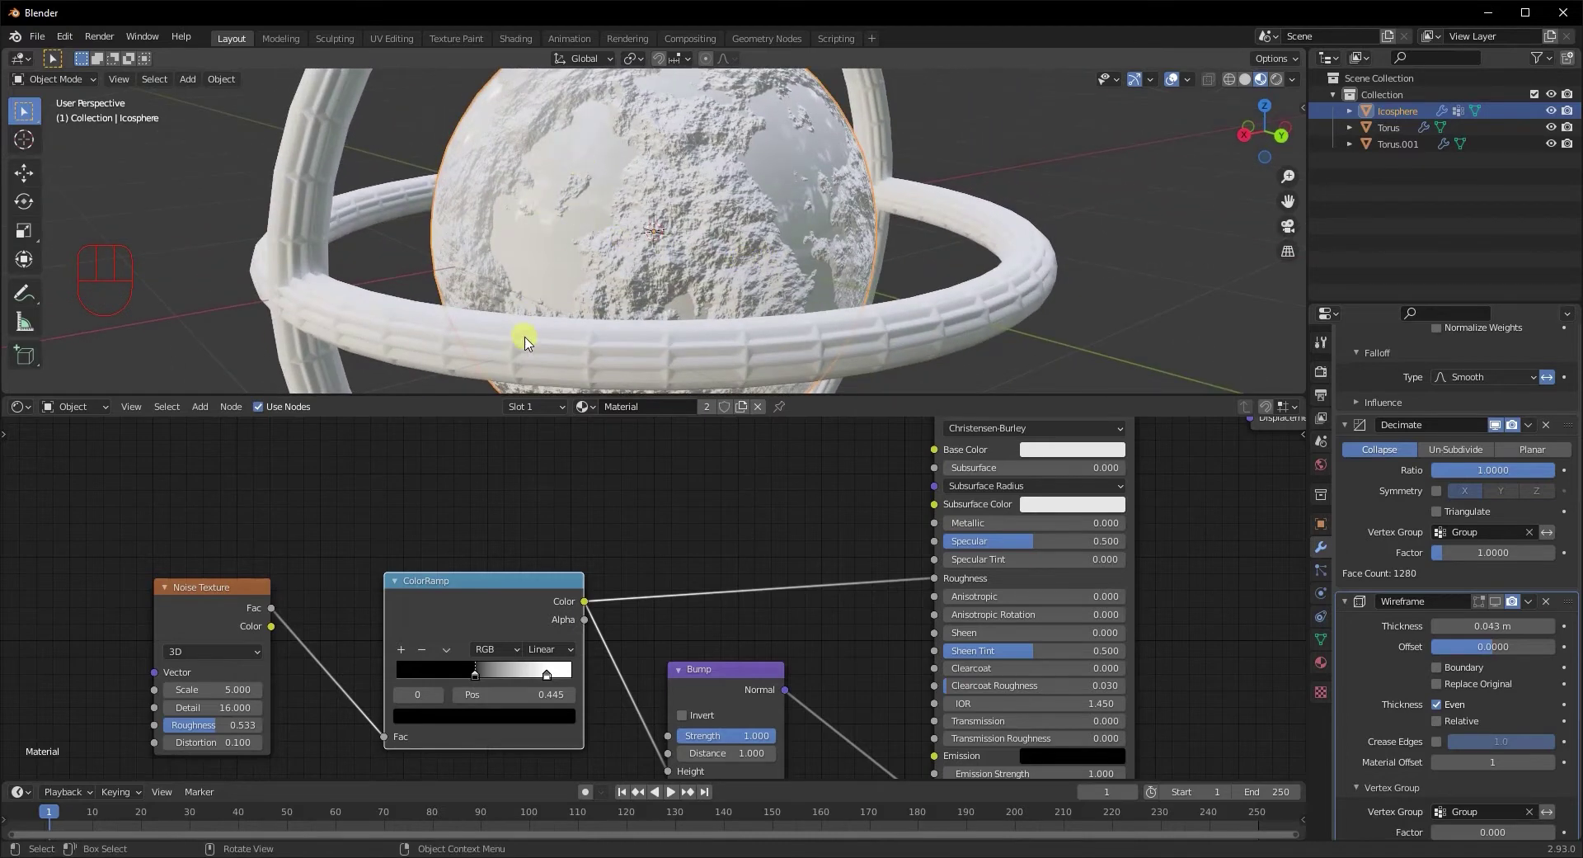
Raise the shell material's Metallic and Specular both to 1.0
drag(660, 212, 723, 303)
middle_click(677, 278)
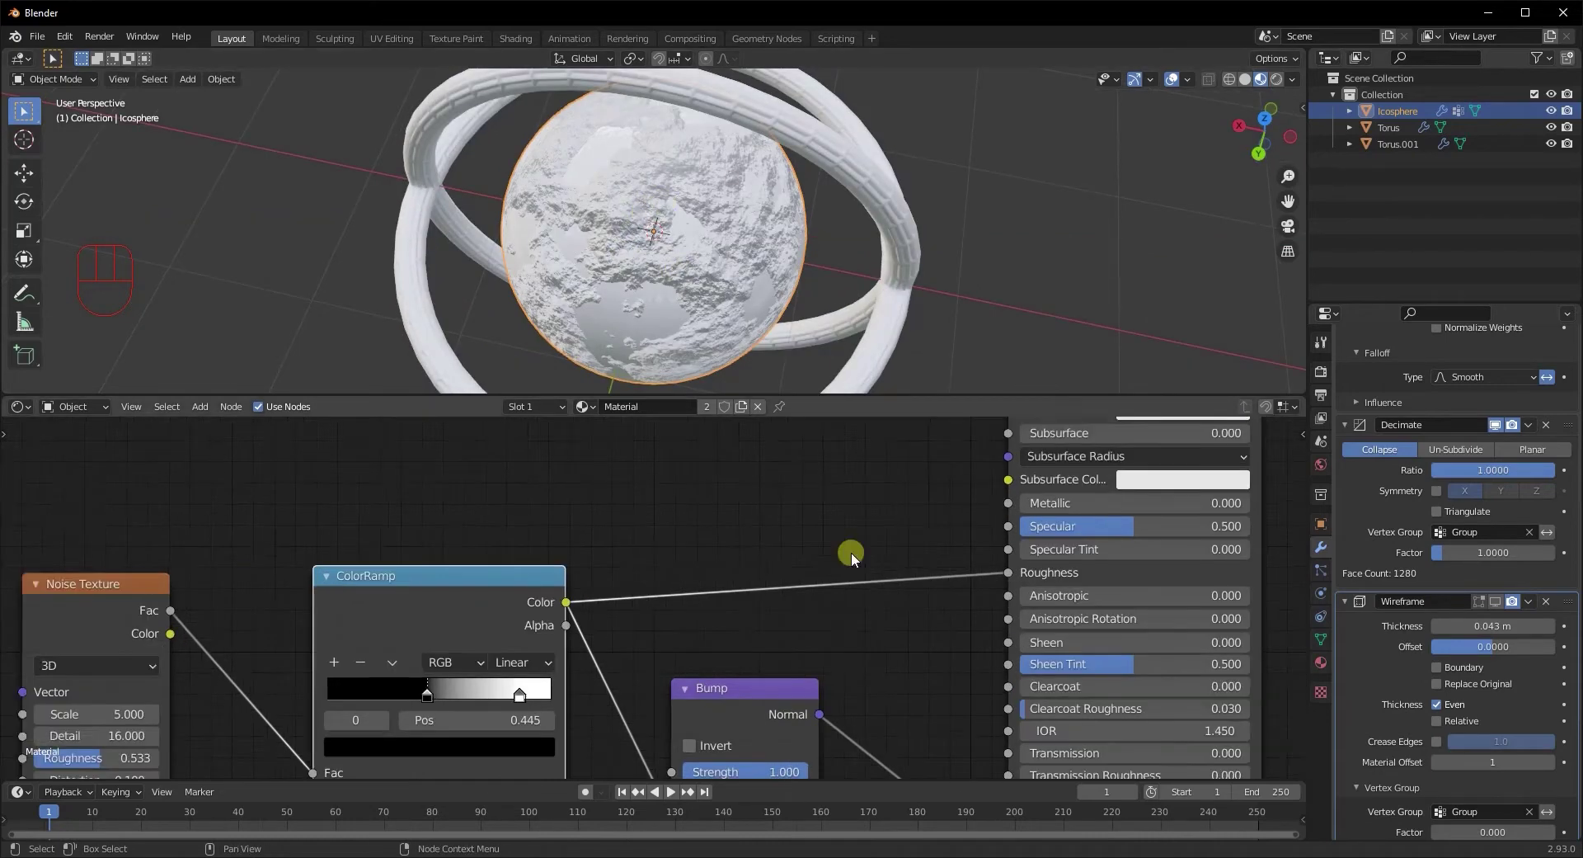
middle_click(874, 546)
drag(1033, 549, 803, 290)
drag(815, 286, 807, 217)
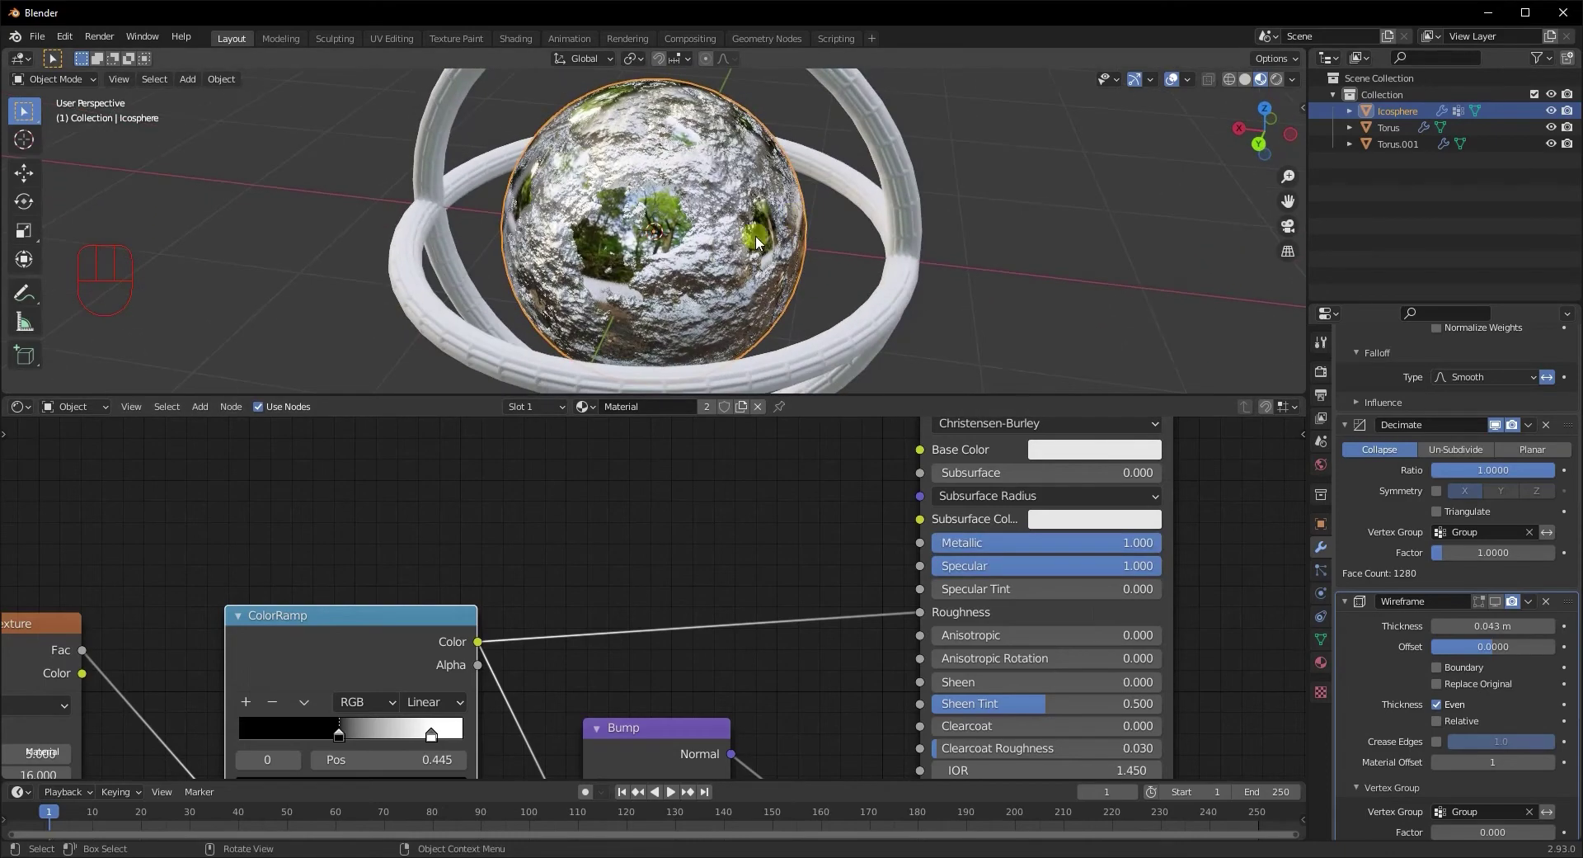
Orbit around the orb to inspect the now-reflective rocky shell
drag(755, 263, 676, 241)
drag(680, 266, 724, 288)
drag(717, 287, 637, 262)
drag(854, 329, 743, 331)
drag(782, 335, 806, 340)
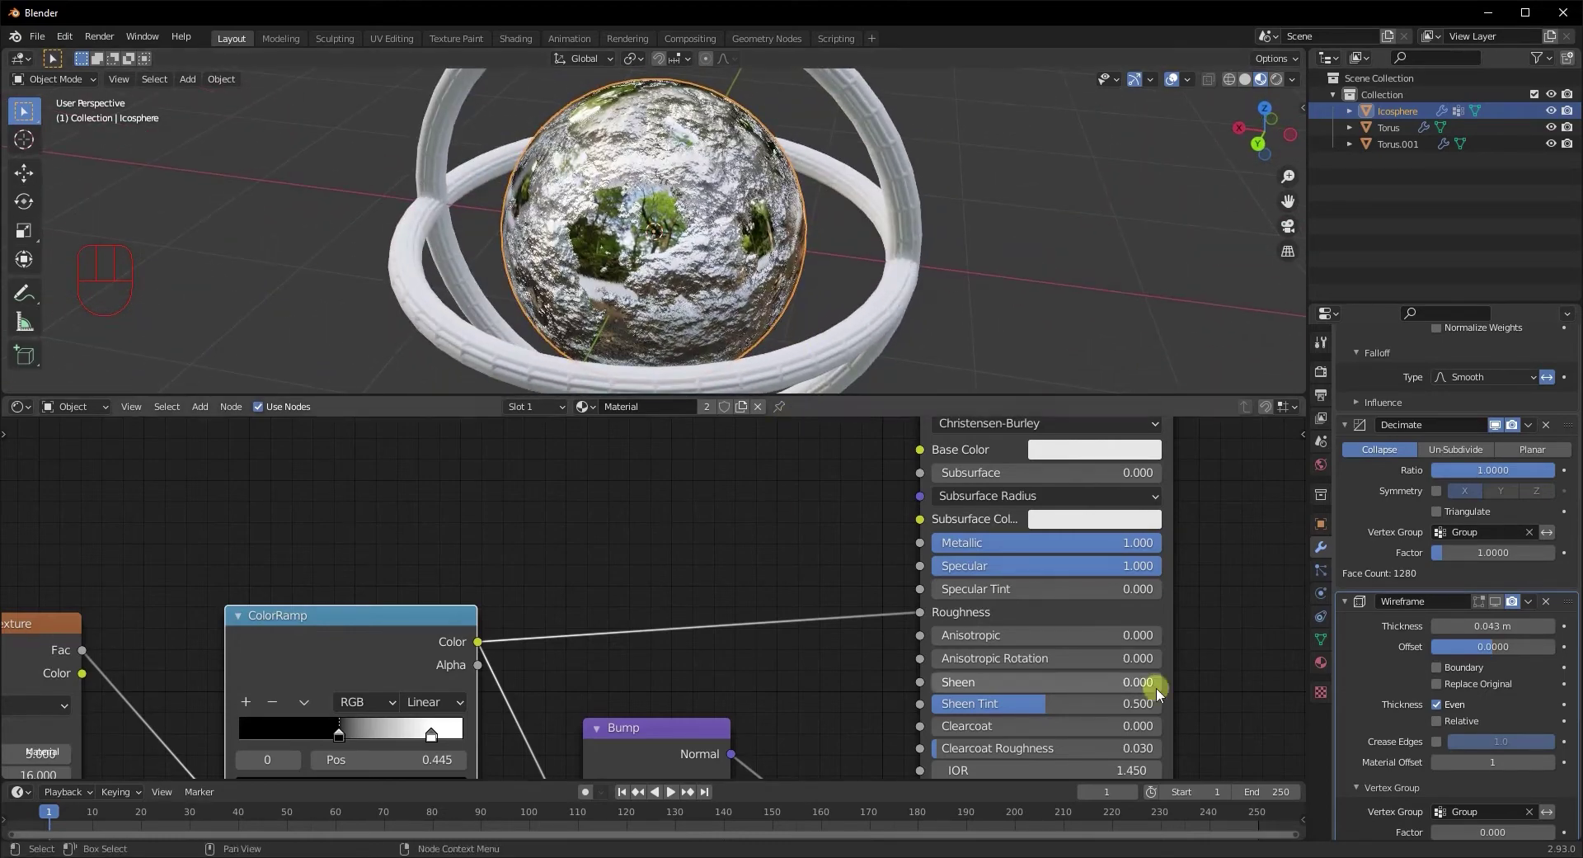
click(1503, 605)
drag(762, 356, 1245, 490)
middle_click(738, 299)
middle_click(606, 554)
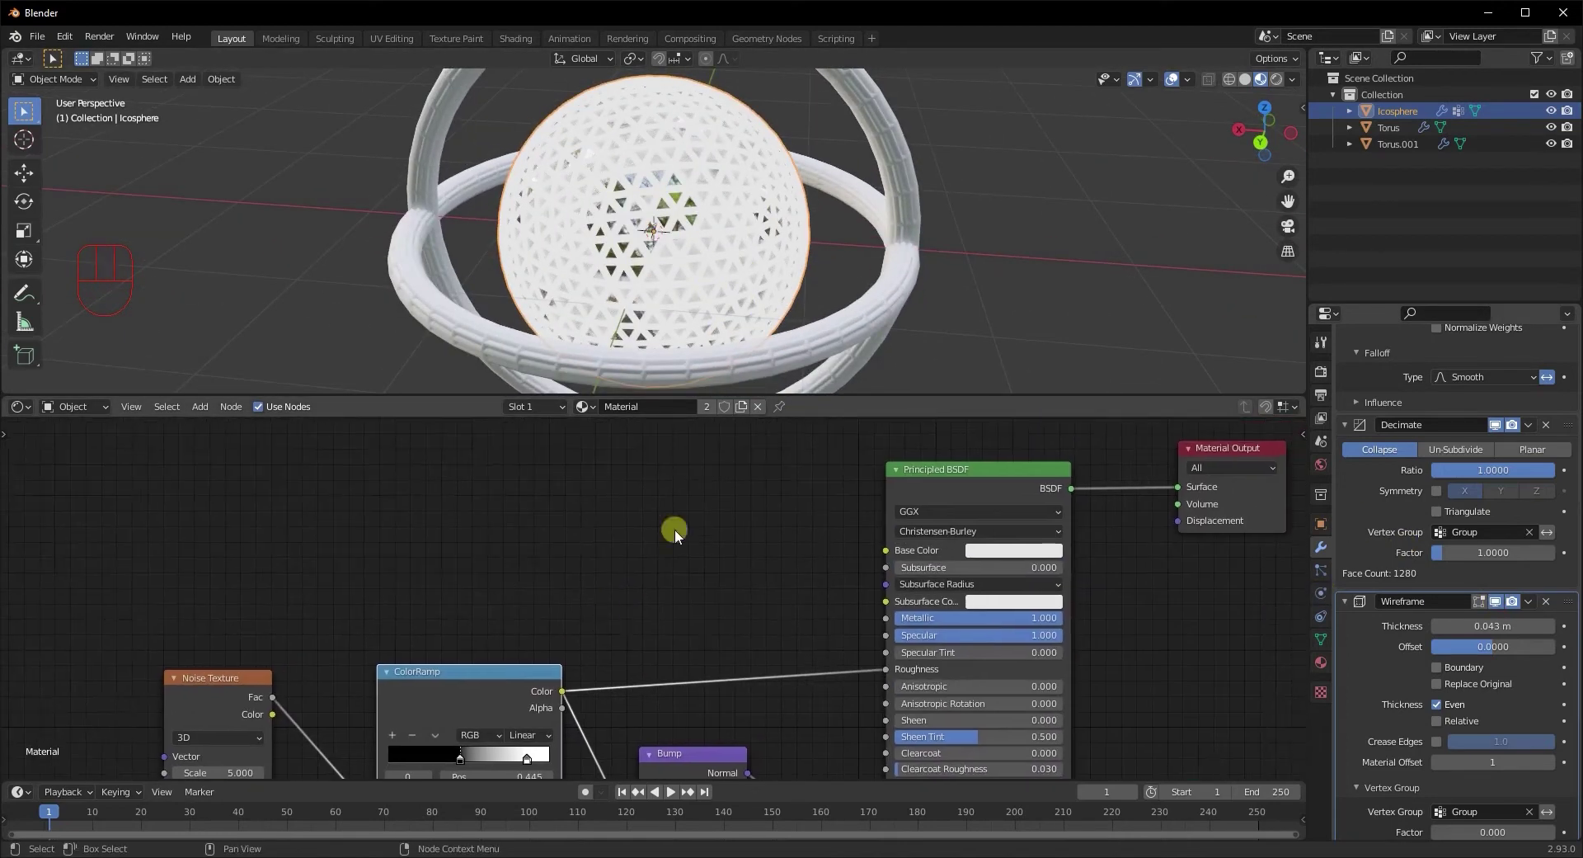
Add a second material slot to the icosphere with a new material
click(1330, 664)
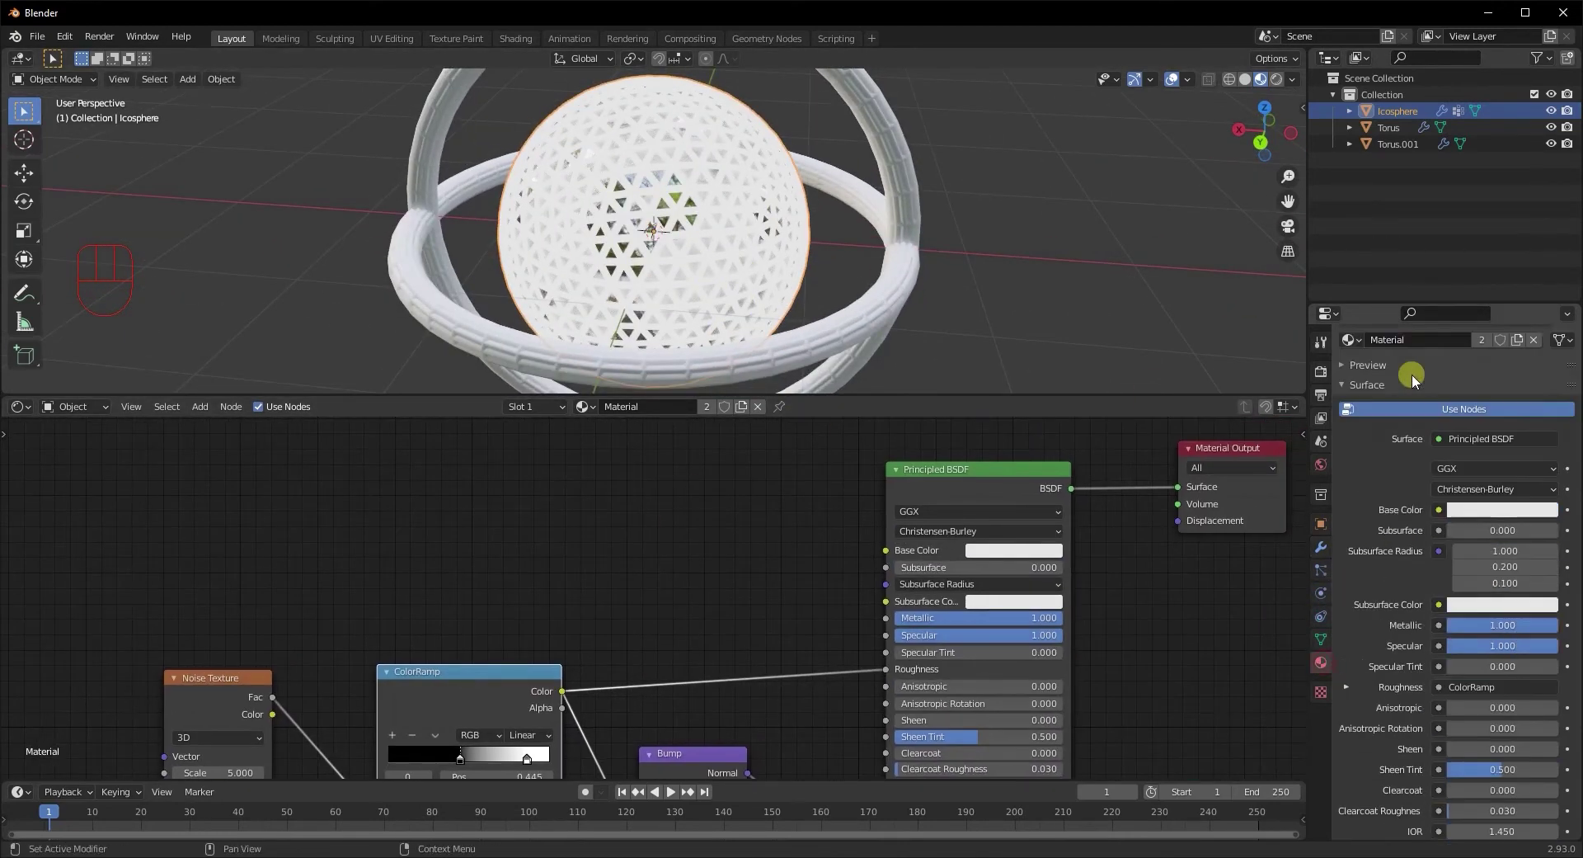
click(1387, 395)
drag(637, 547, 607, 539)
click(591, 530)
Drive the new material's Emission colour with a Noise Texture fed through a ColorRamp
key(shift+a)
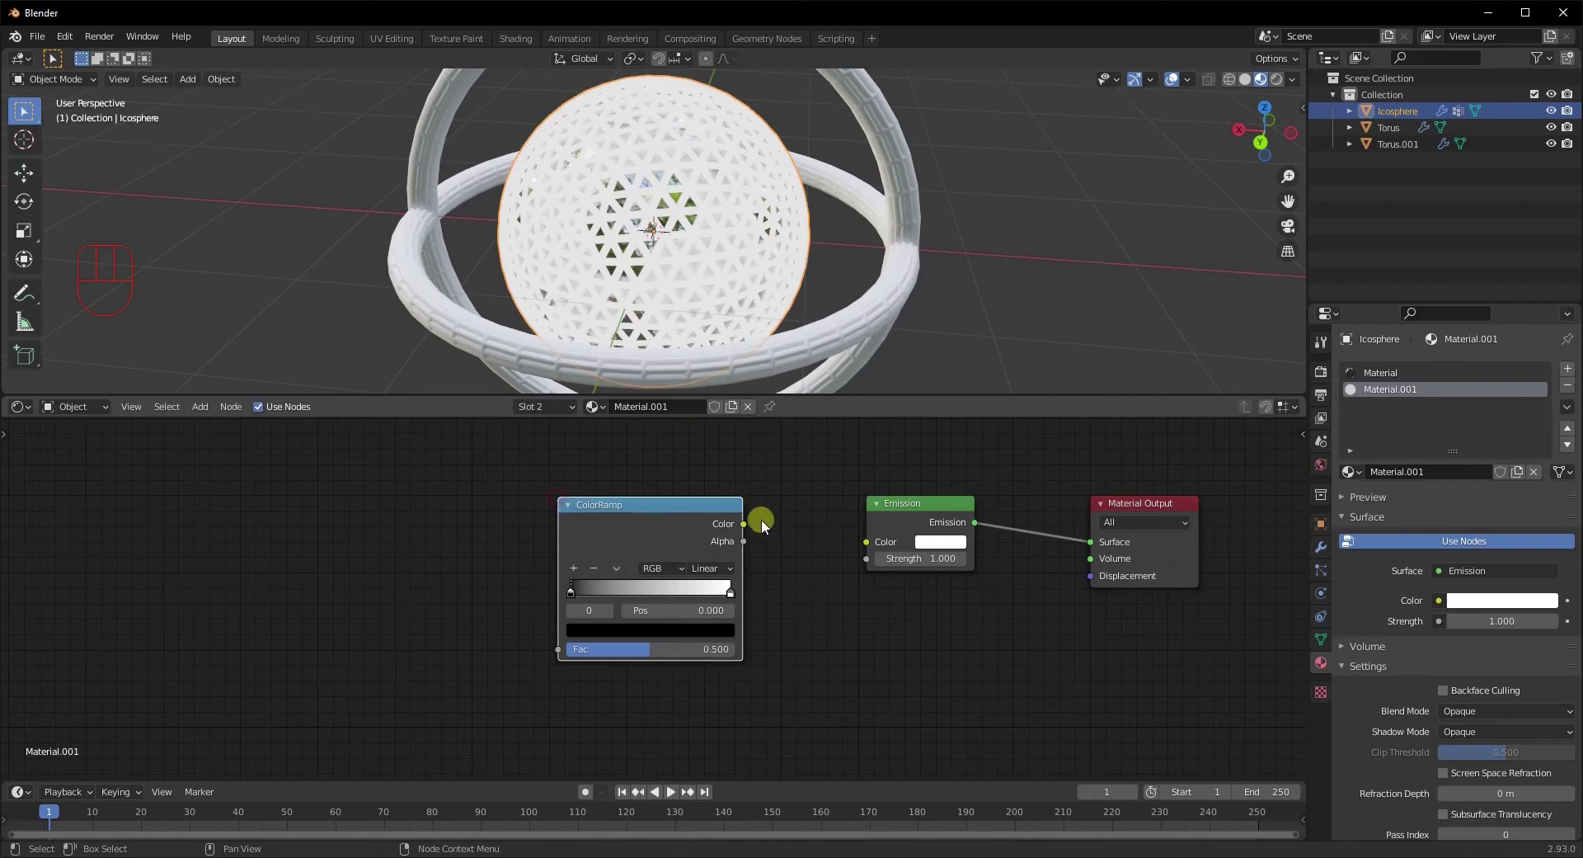
drag(749, 530, 866, 565)
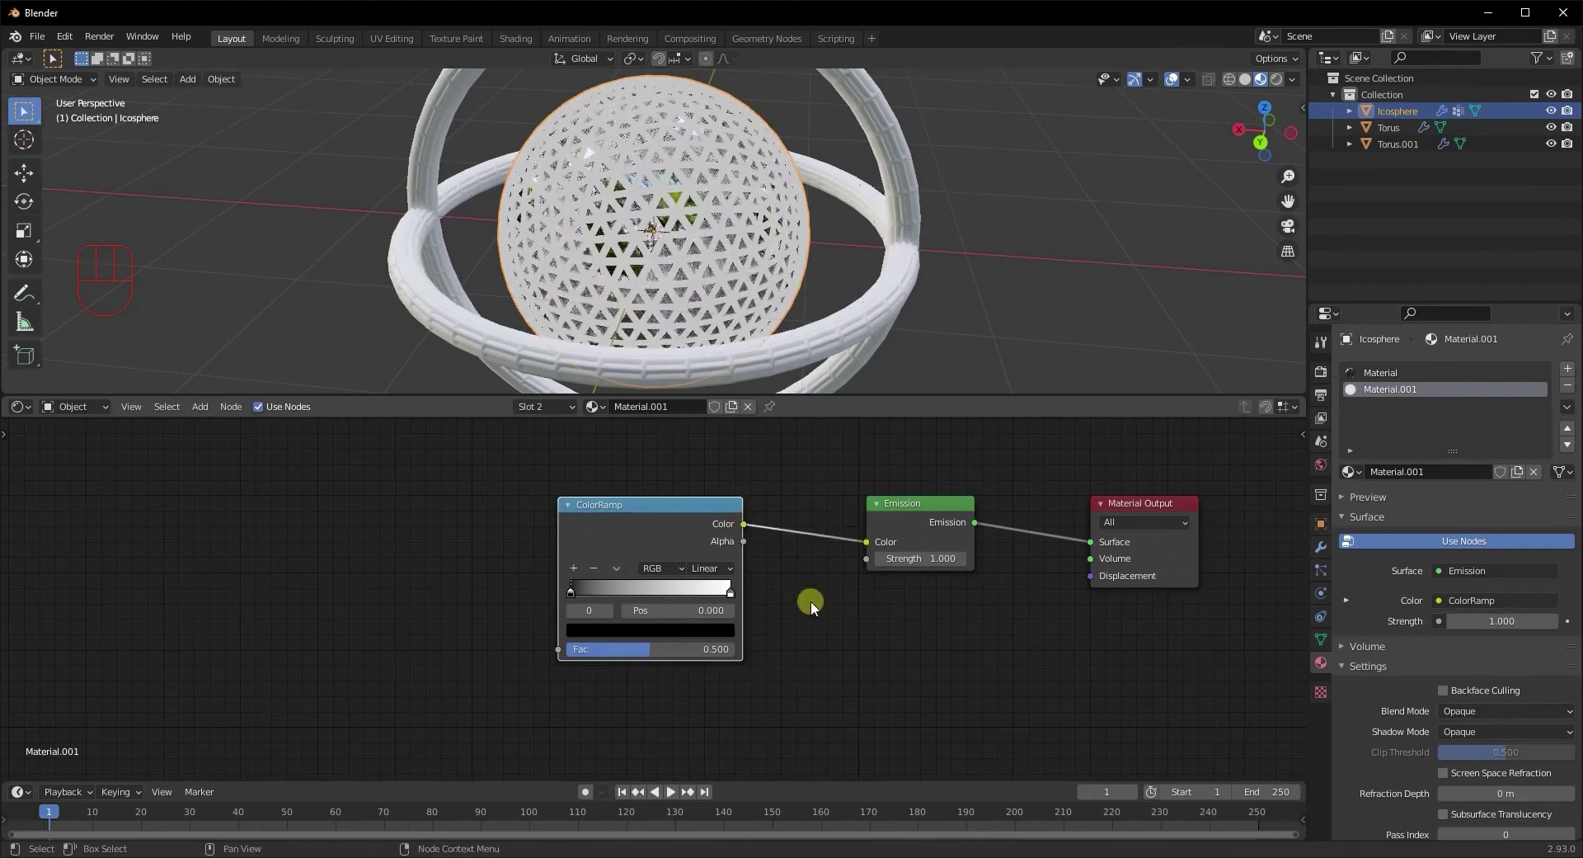
click(238, 541)
key(shift+a)
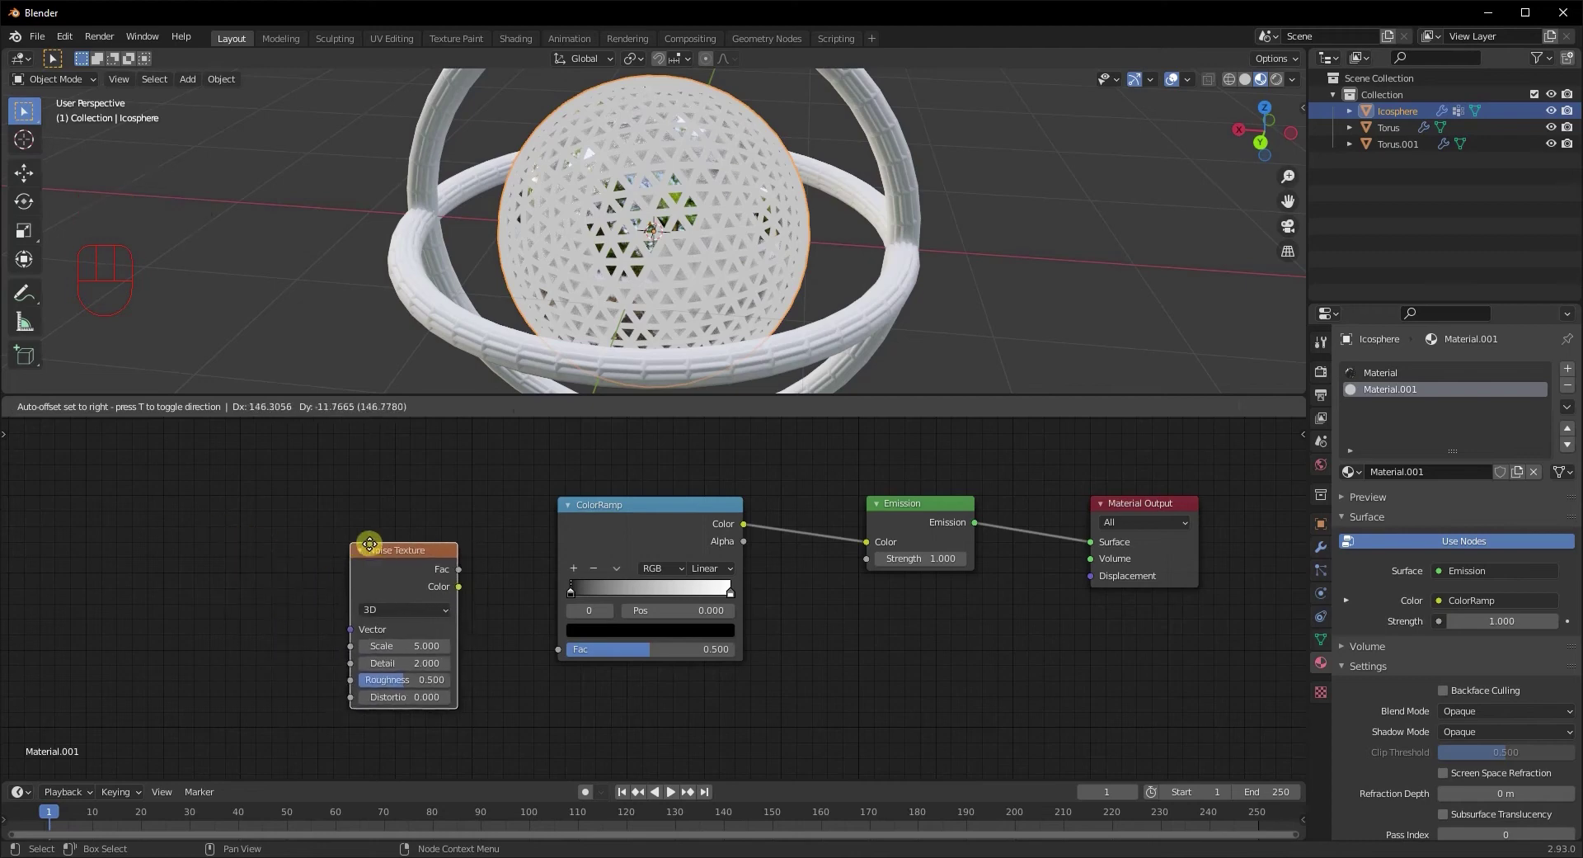
click(442, 574)
drag(451, 574, 570, 655)
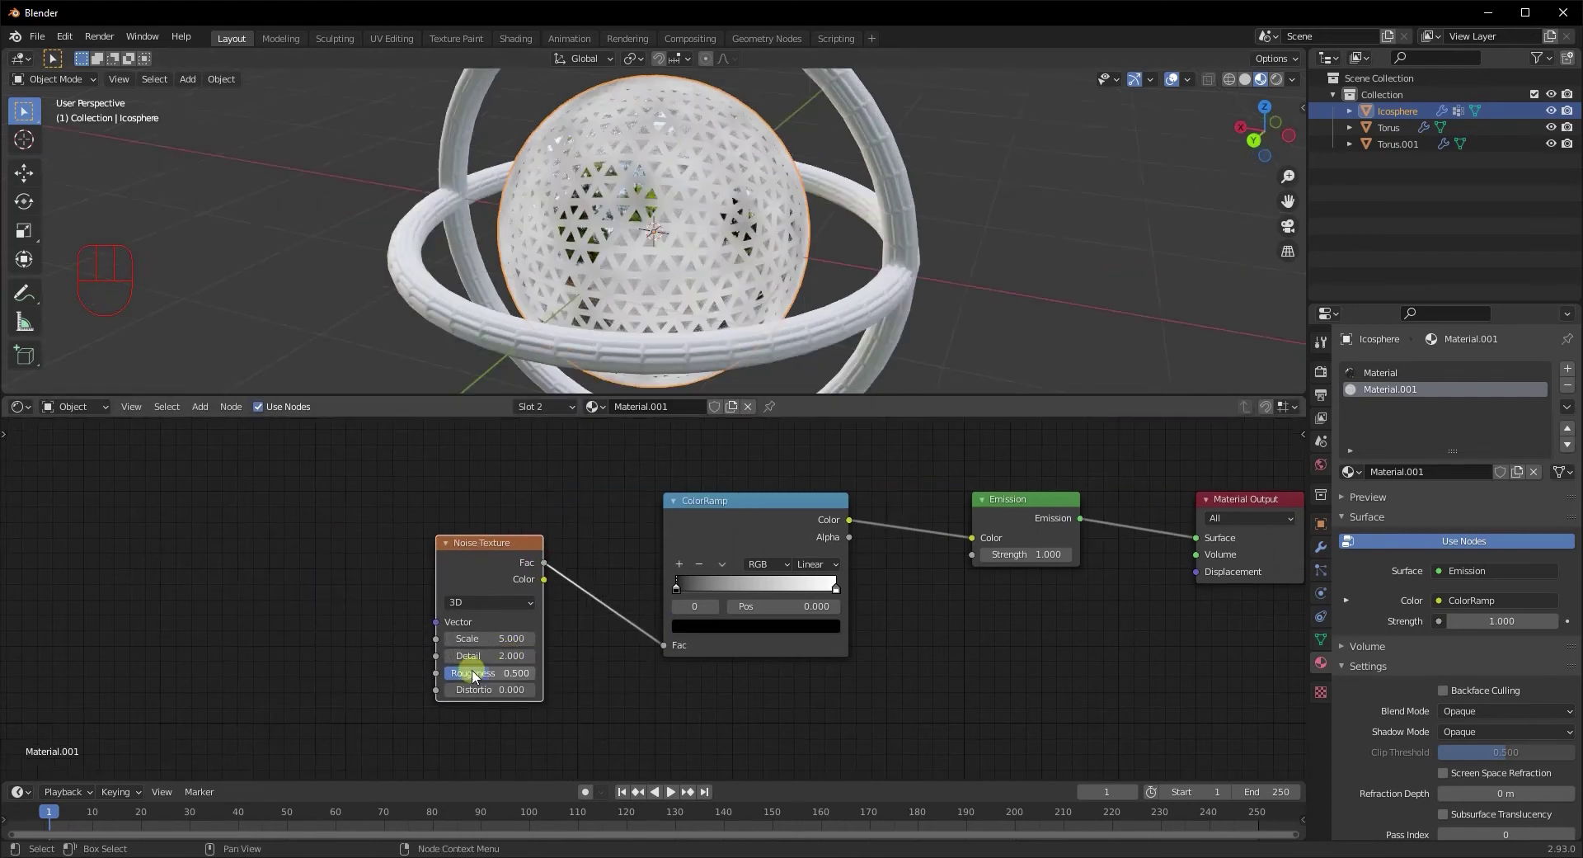
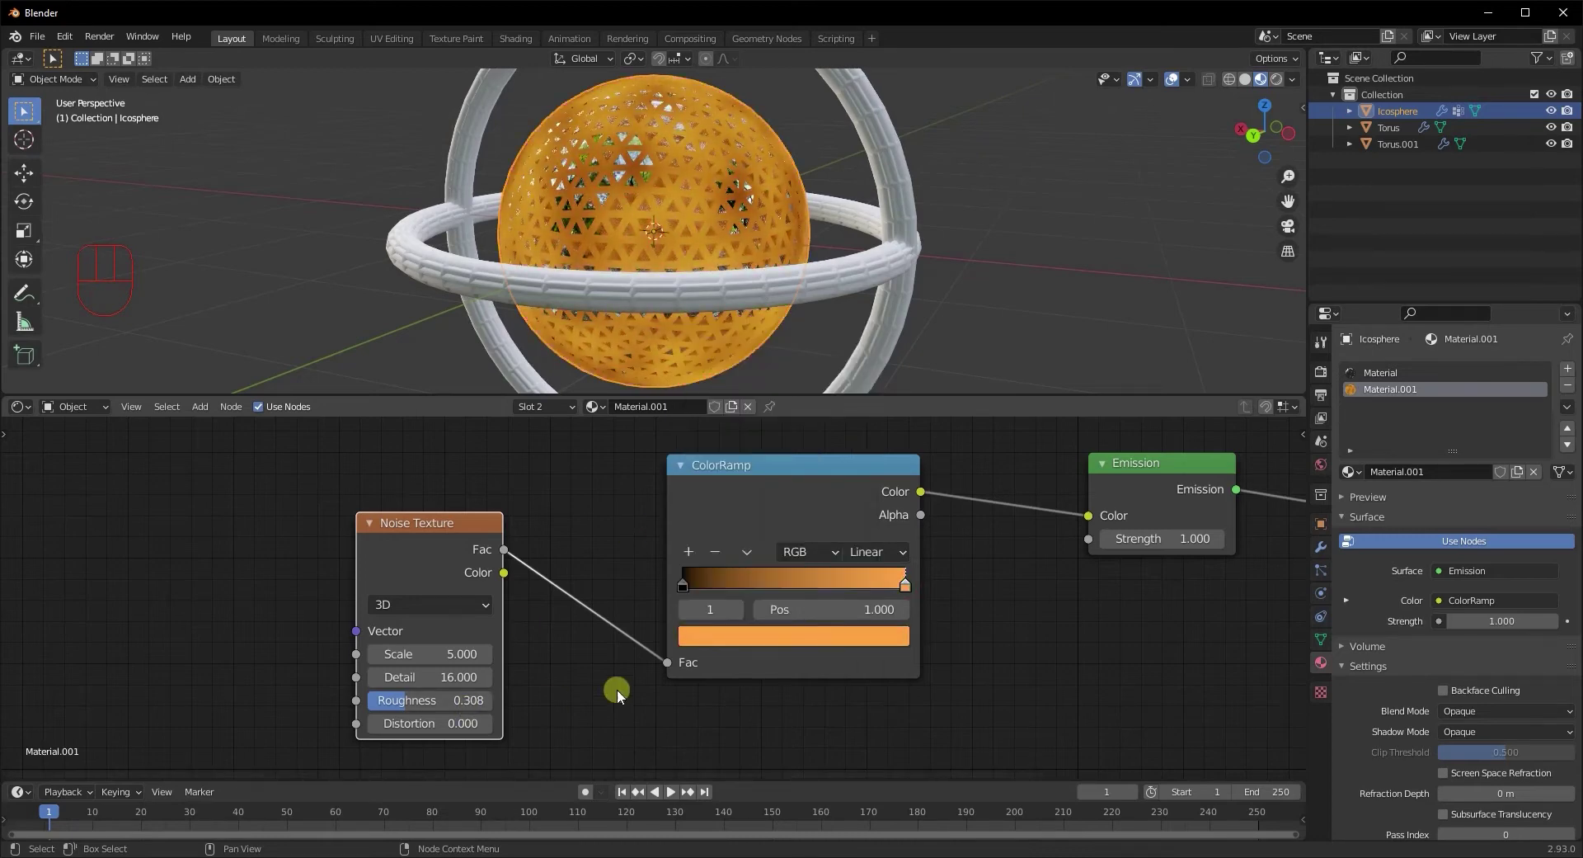
Recolour the ramp stops from dark red to a bright salmon red for the glow
click(692, 555)
click(800, 641)
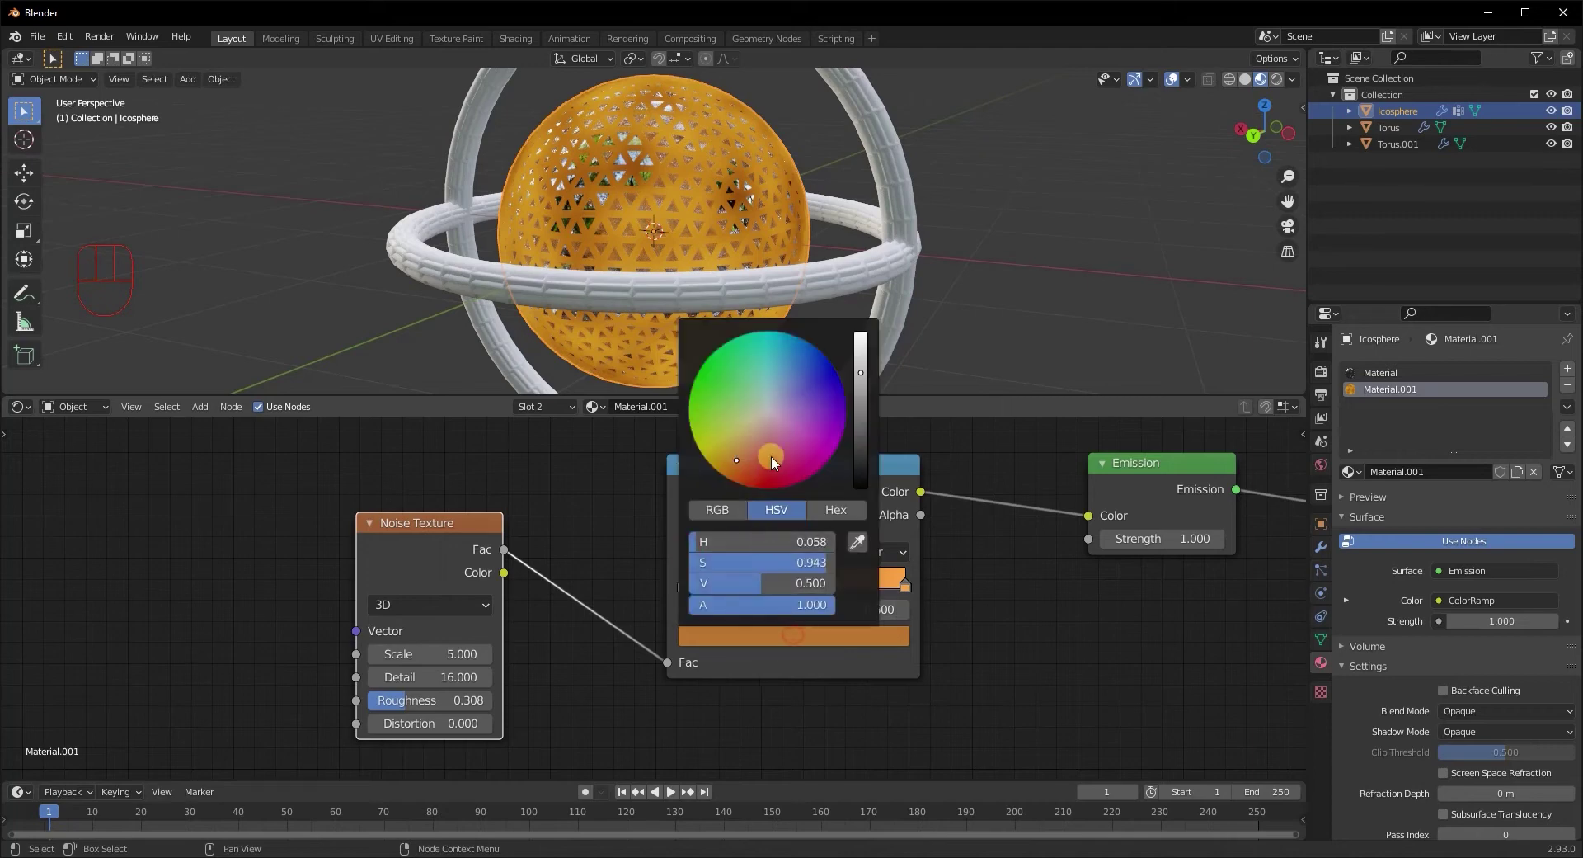
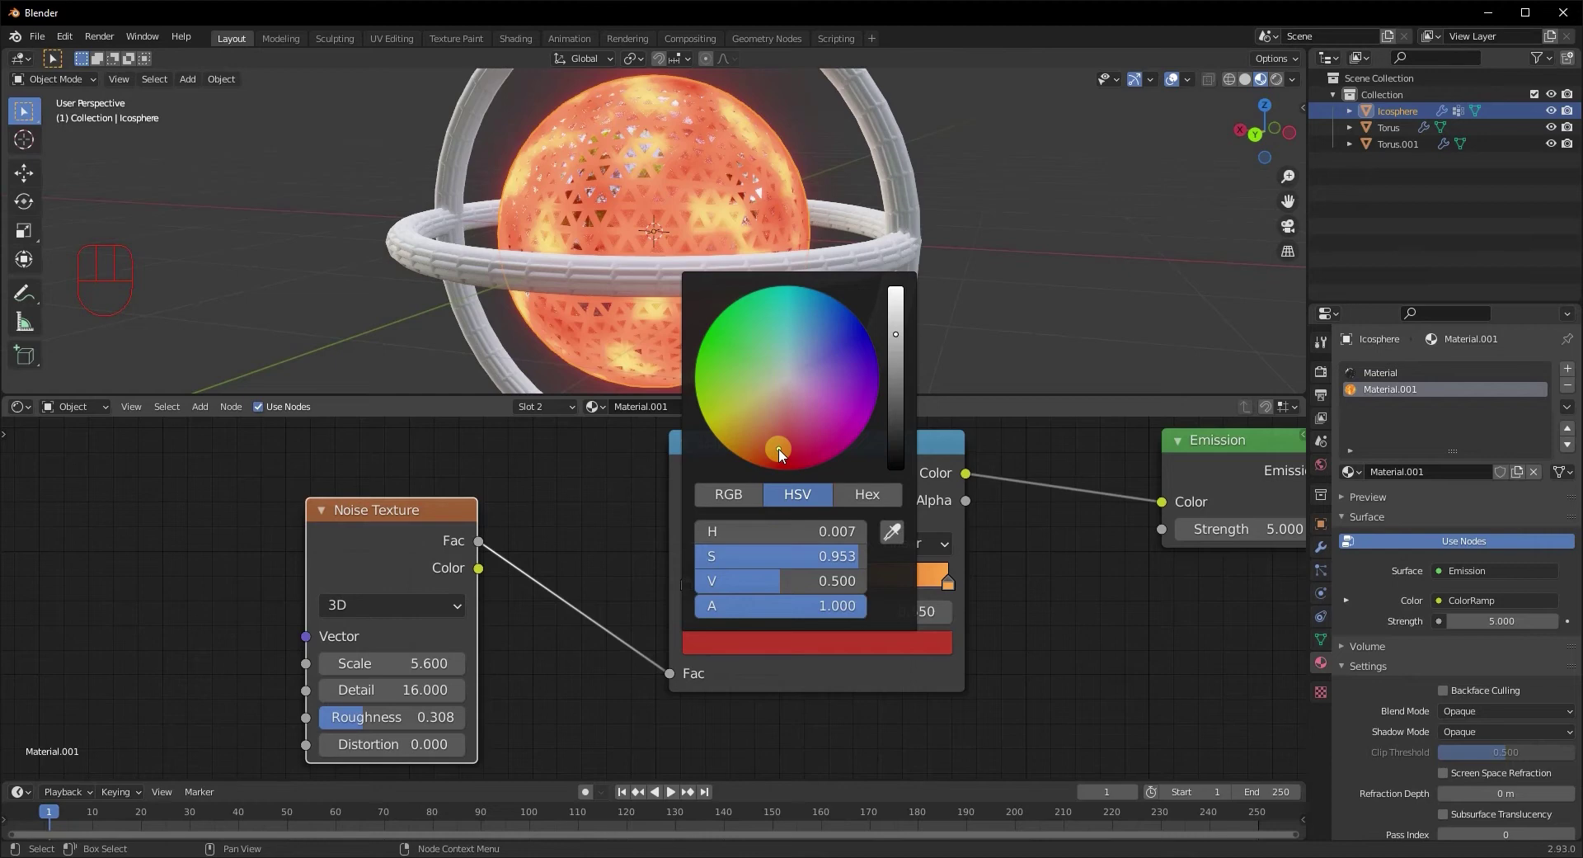
click(958, 593)
click(905, 654)
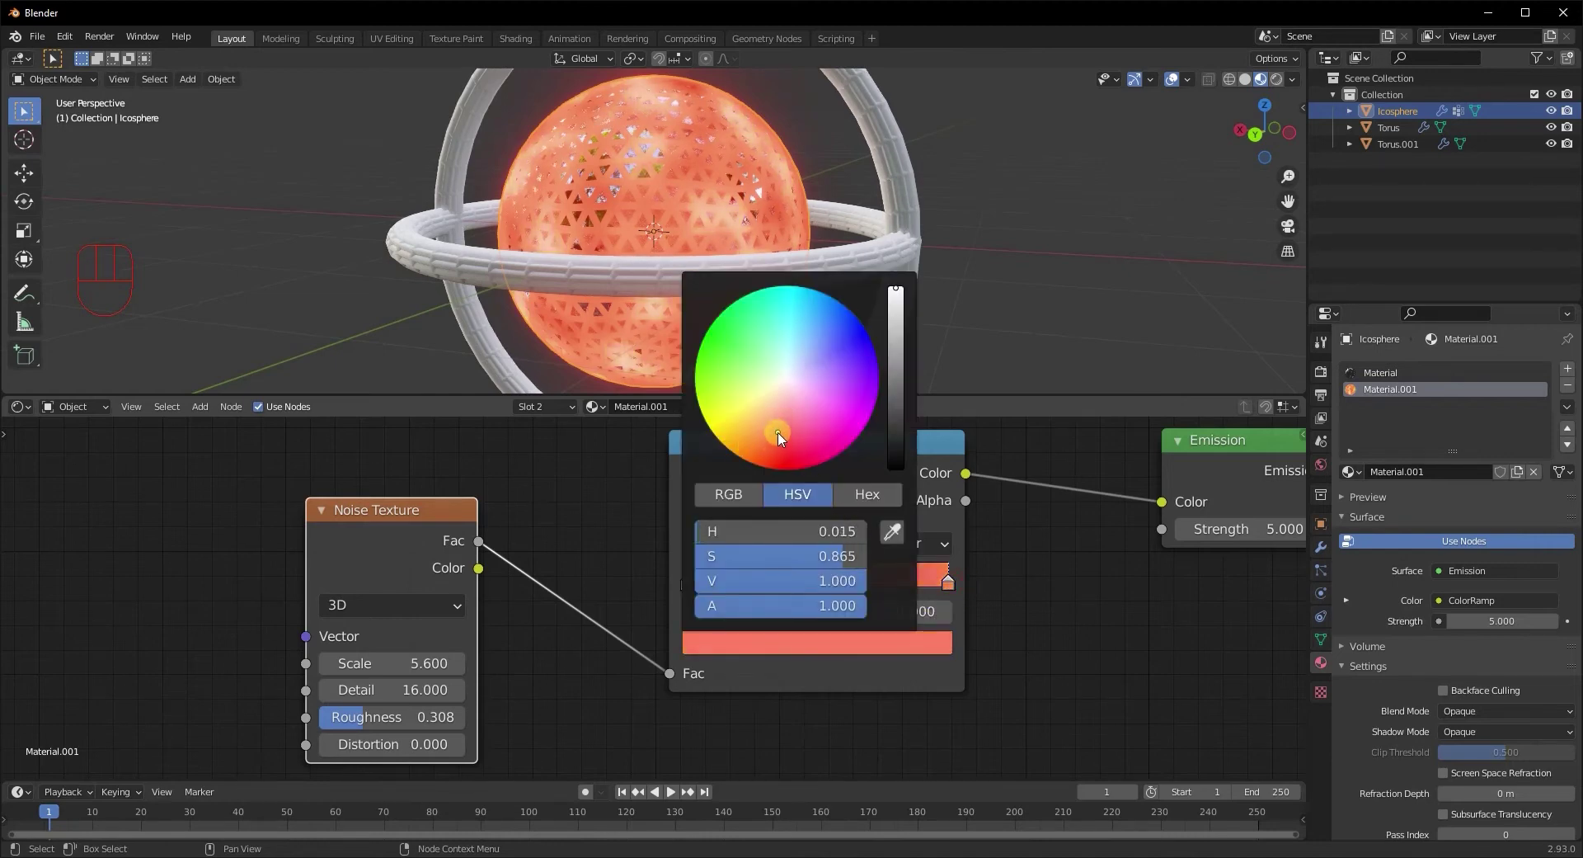
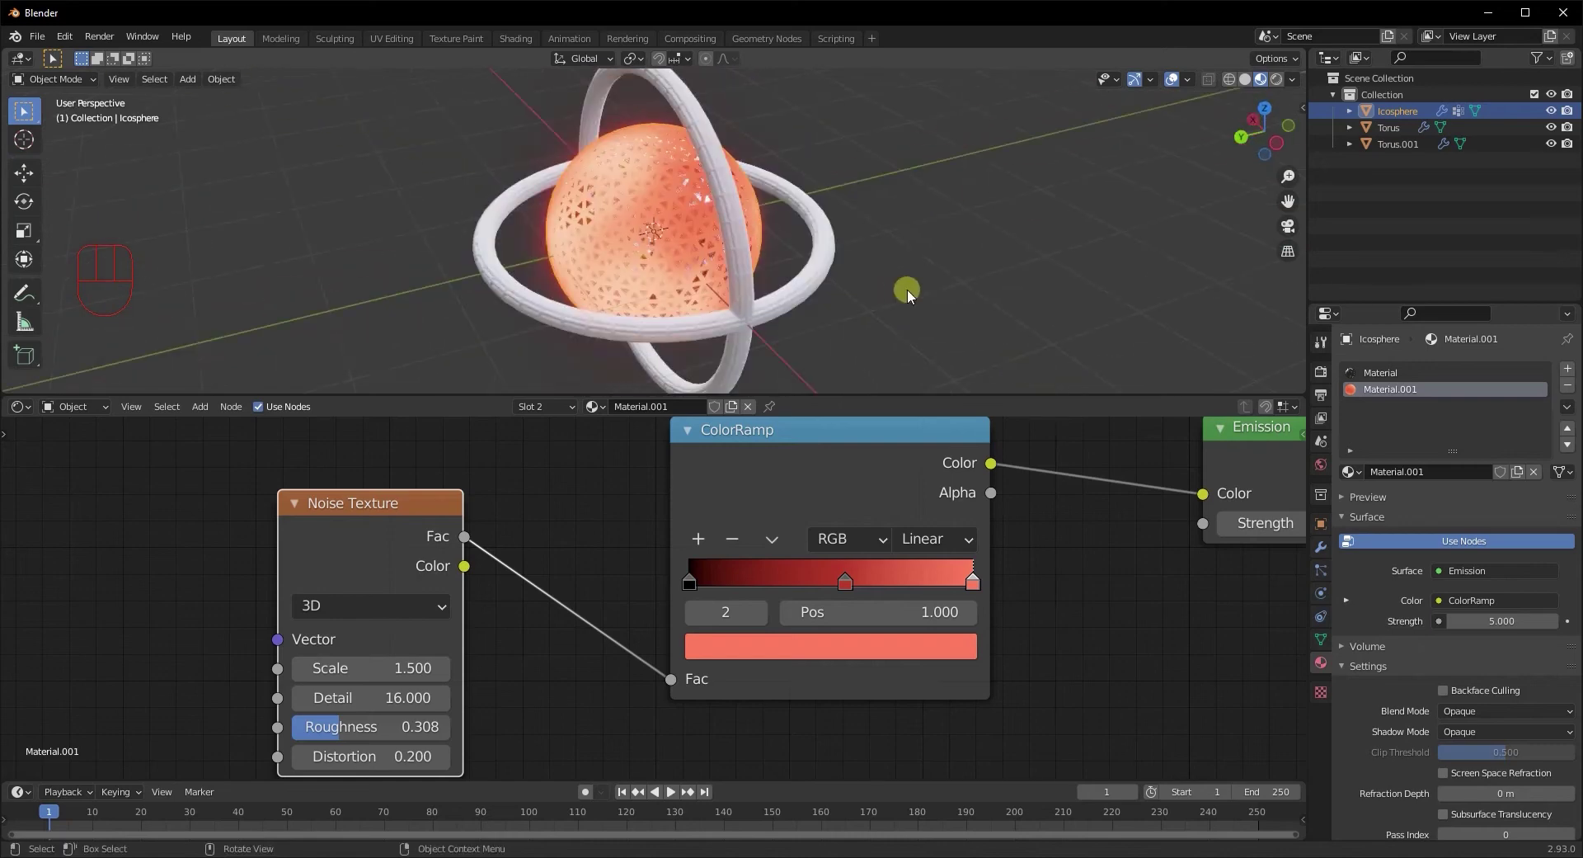
Frame the orb and select both tori with the icosphere active last
drag(902, 275, 937, 243)
drag(919, 243, 972, 258)
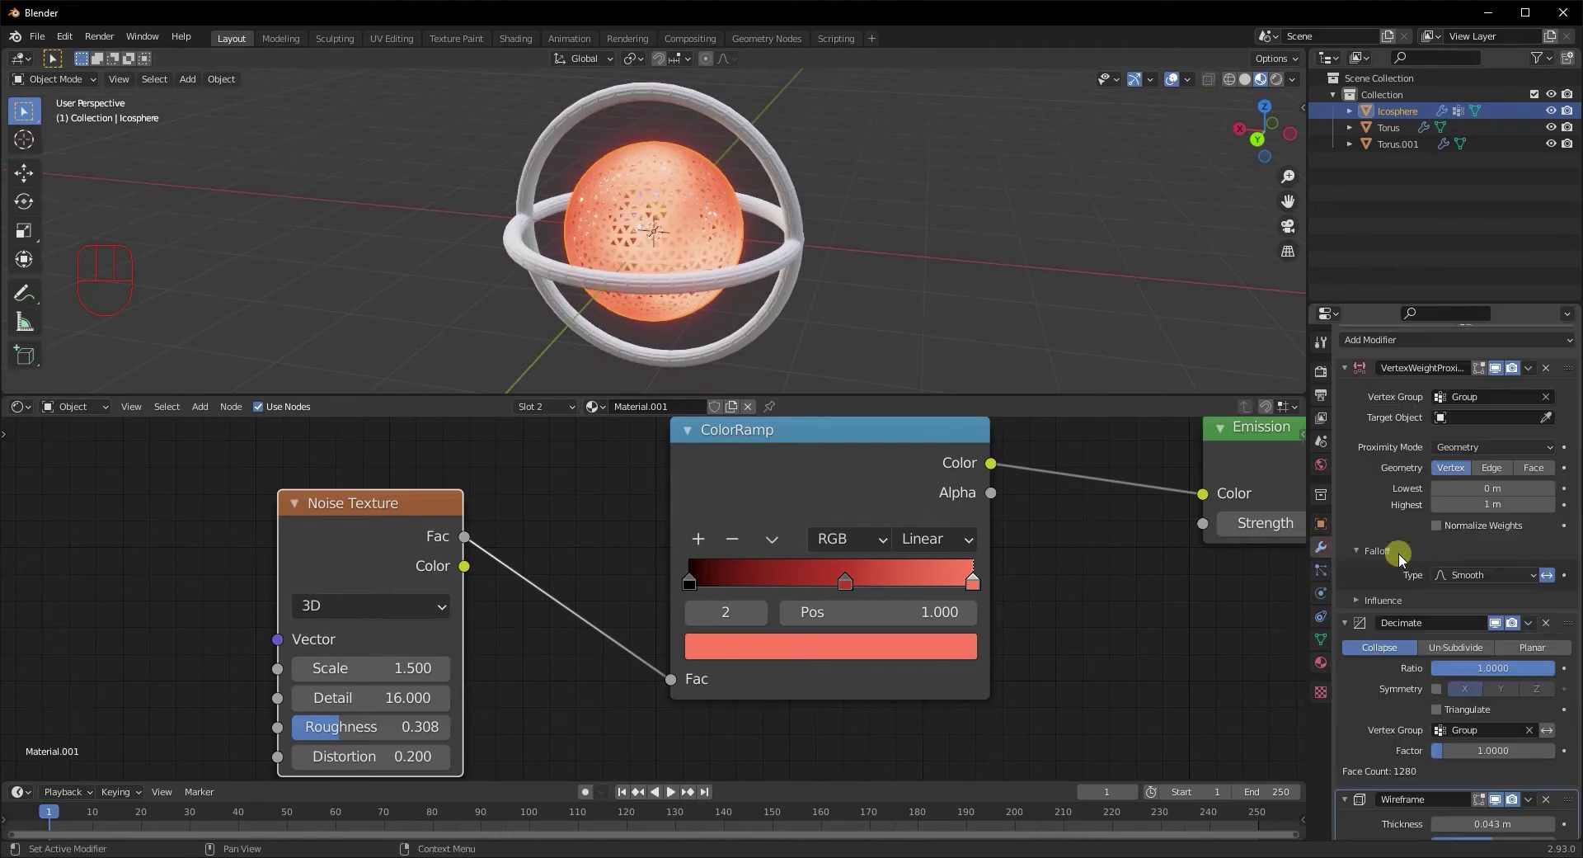
drag(909, 307, 931, 316)
click(726, 296)
click(777, 316)
Link the icosphere's modifiers and material to the tori via Ctrl+L, then view from top
key(ctrl+l)
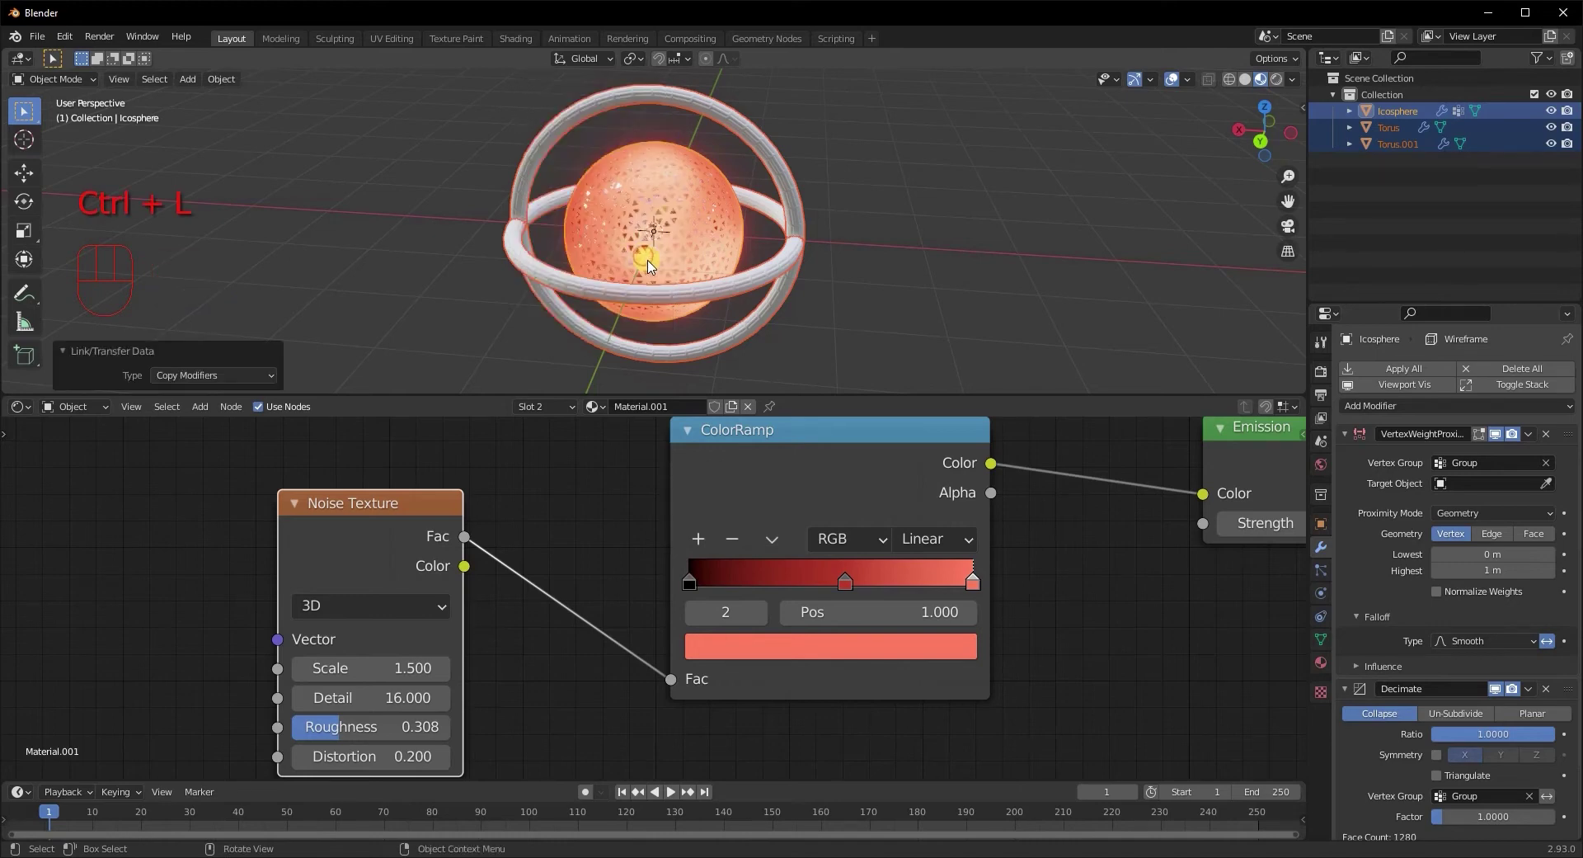
key(ctrl+l)
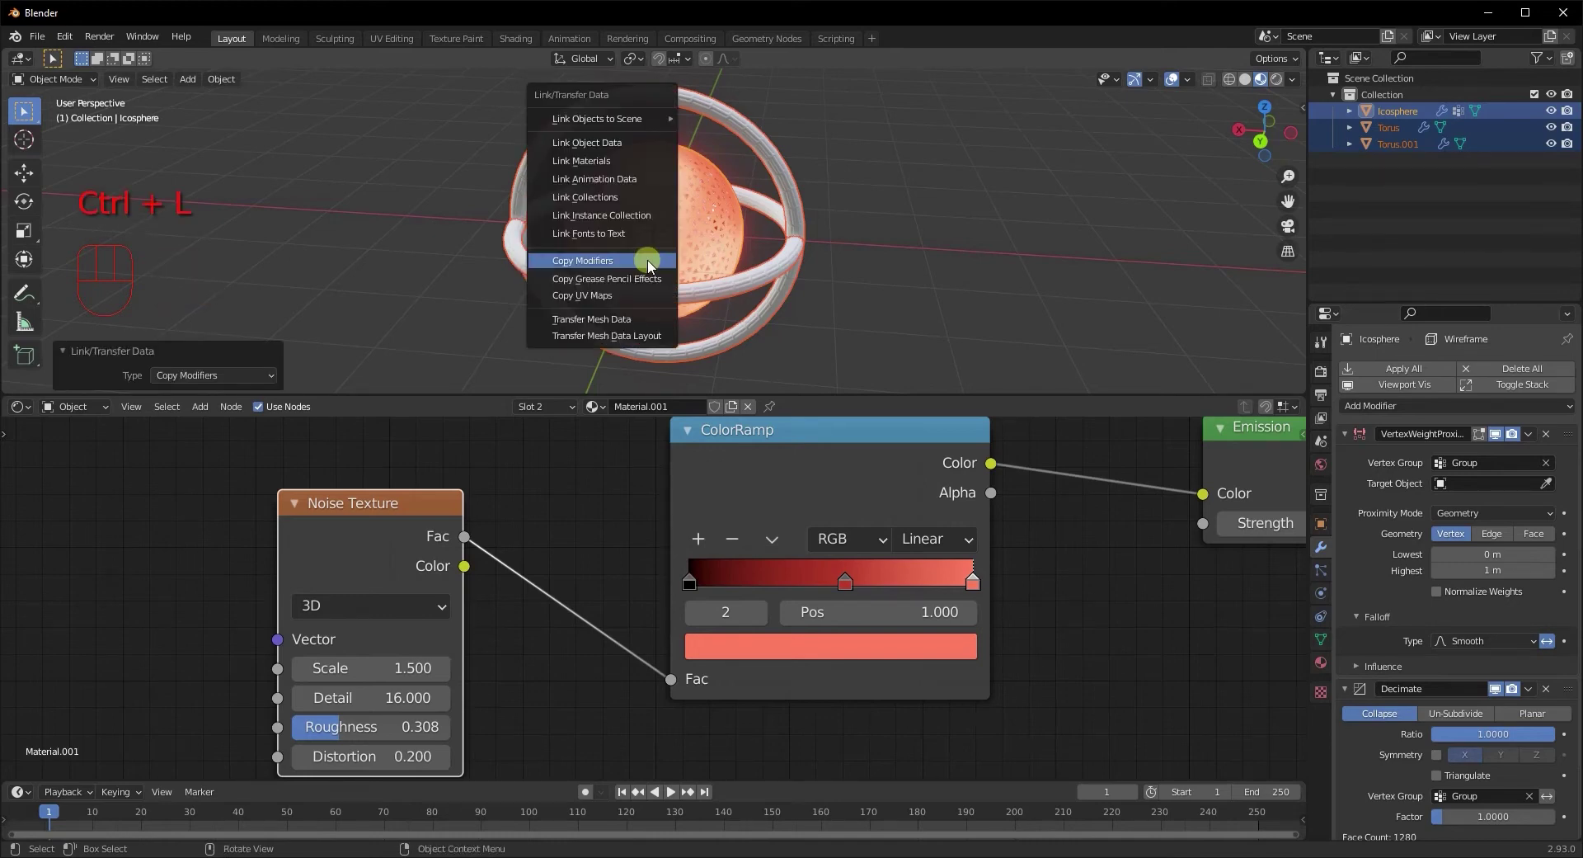
middle_click(751, 199)
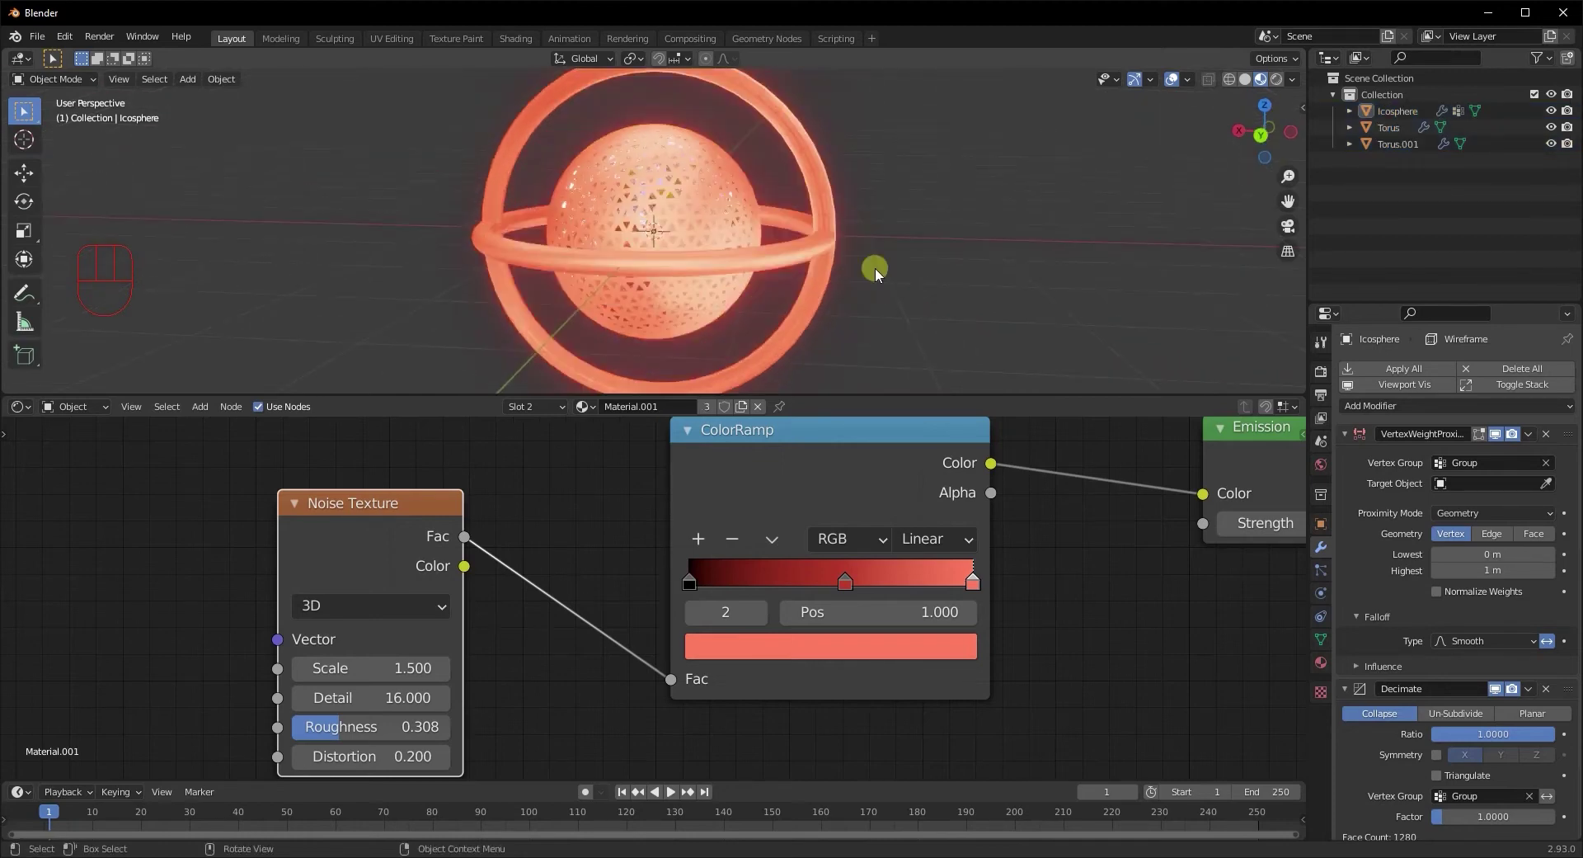
key(KP_7)
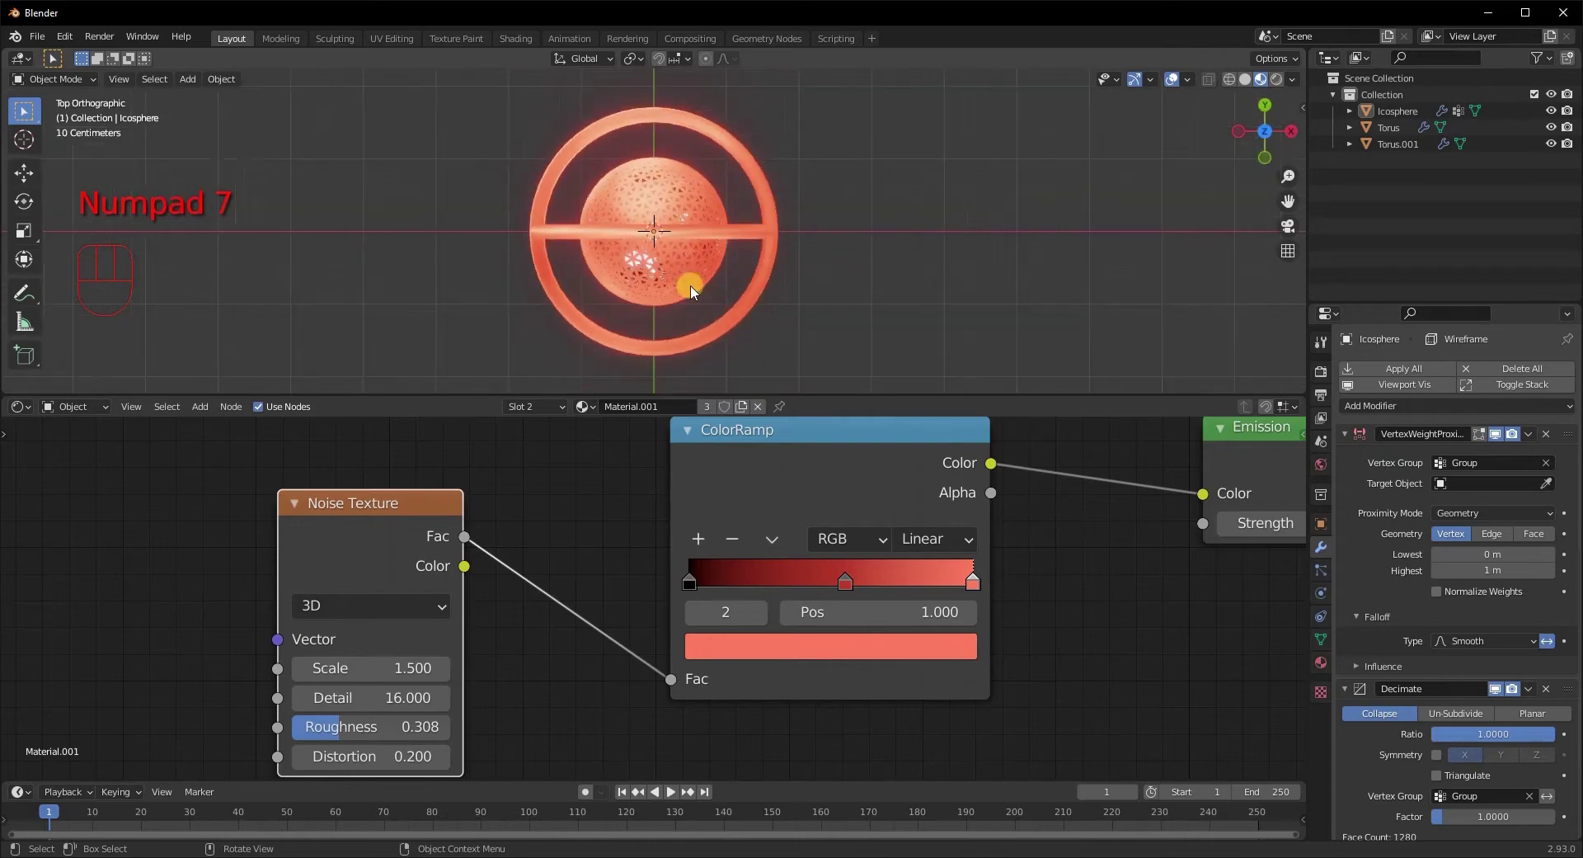
Add an Empty, duplicate it and move the copy about 1 m along negative Y below the orb
key(shift+a)
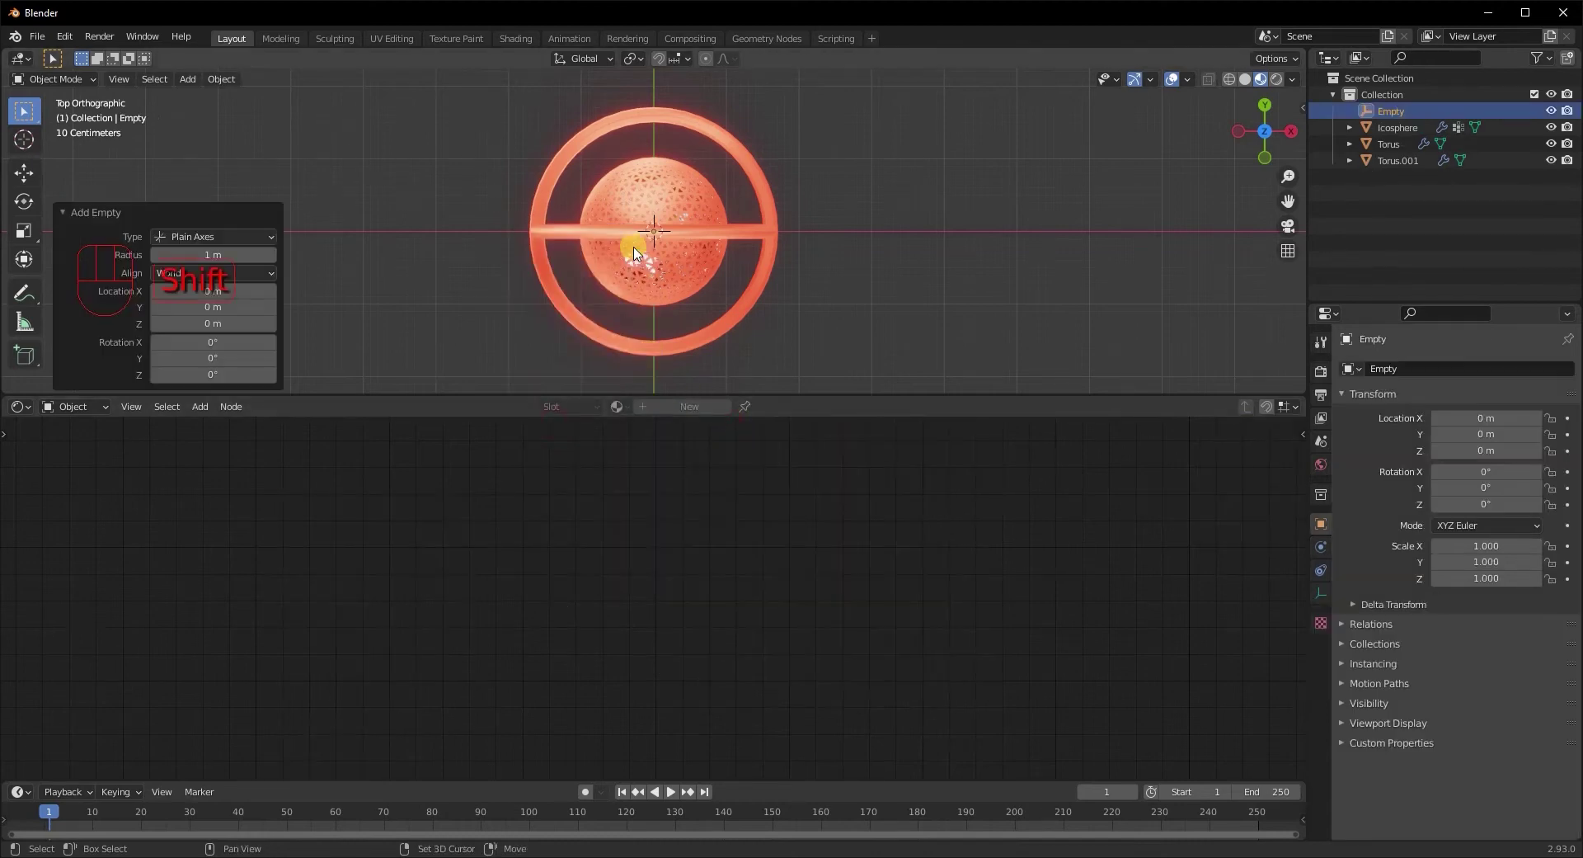
key(shift+d)
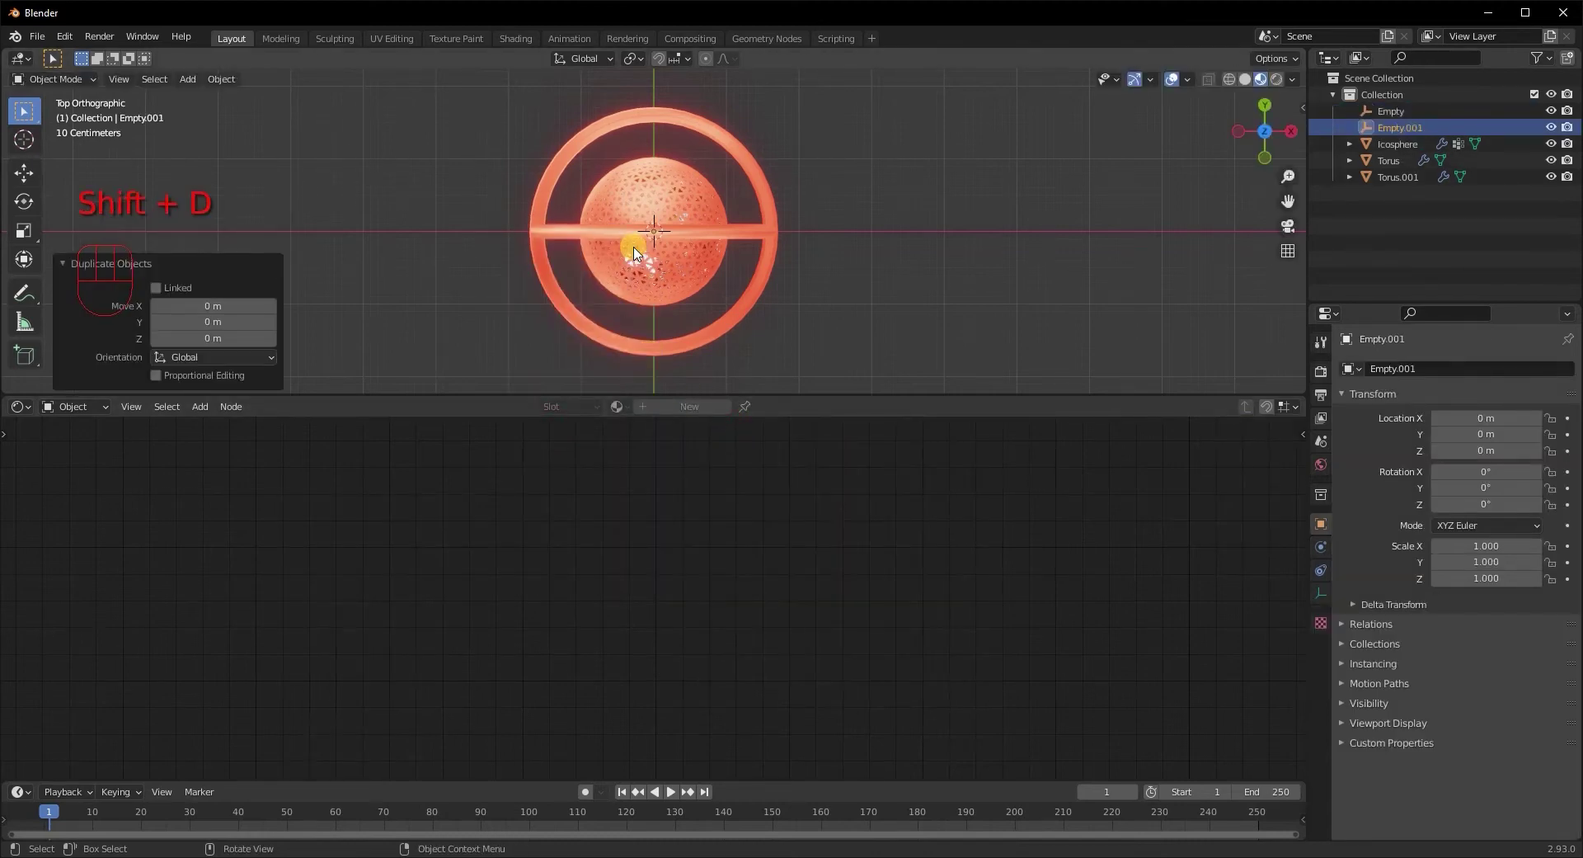
key(g)
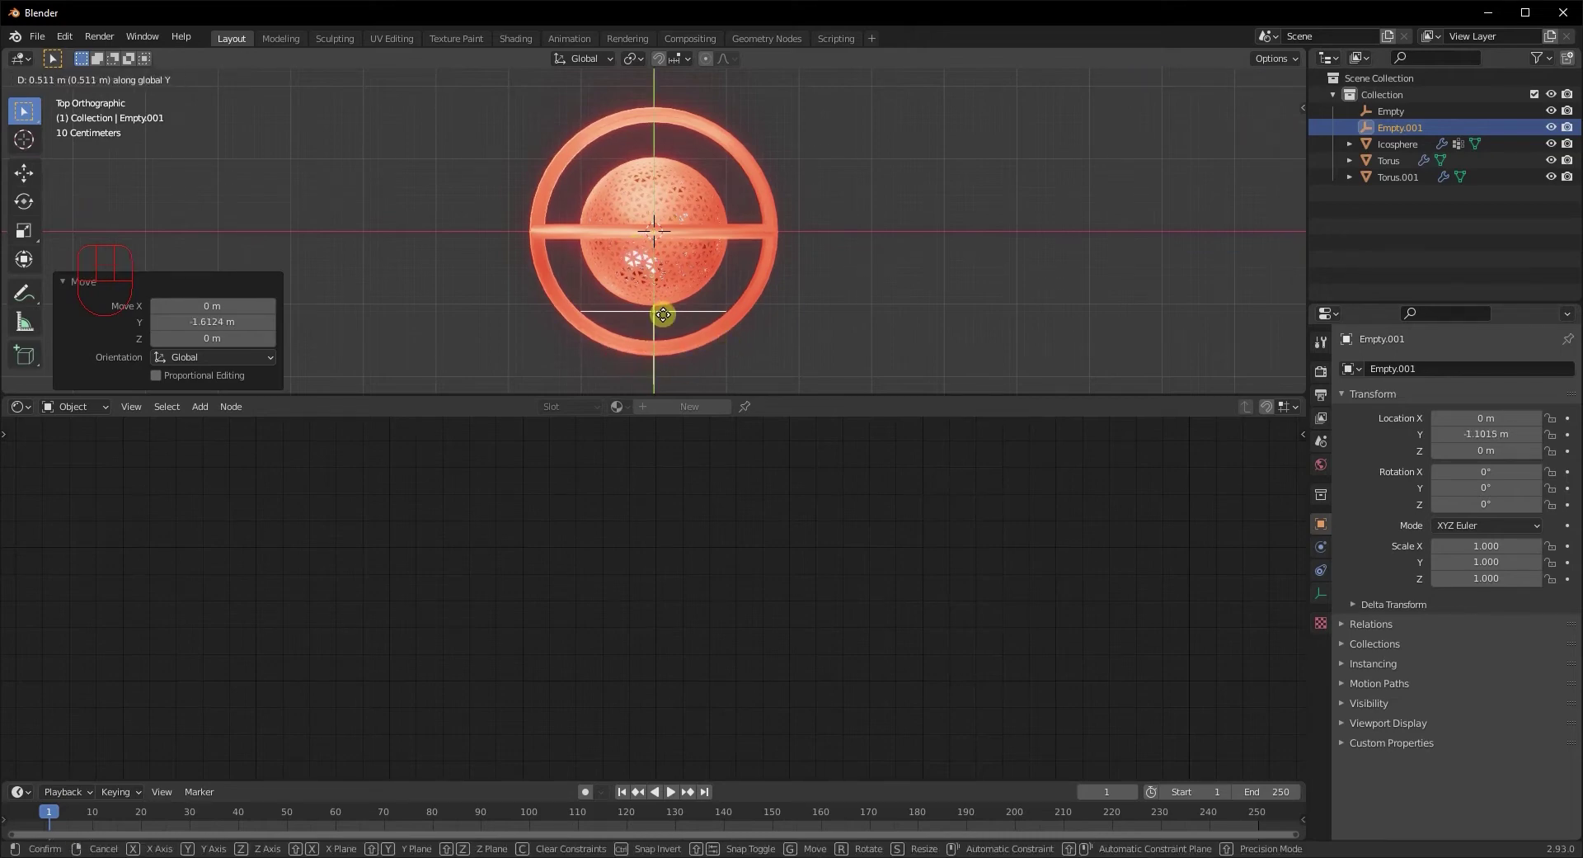
drag(786, 367, 934, 192)
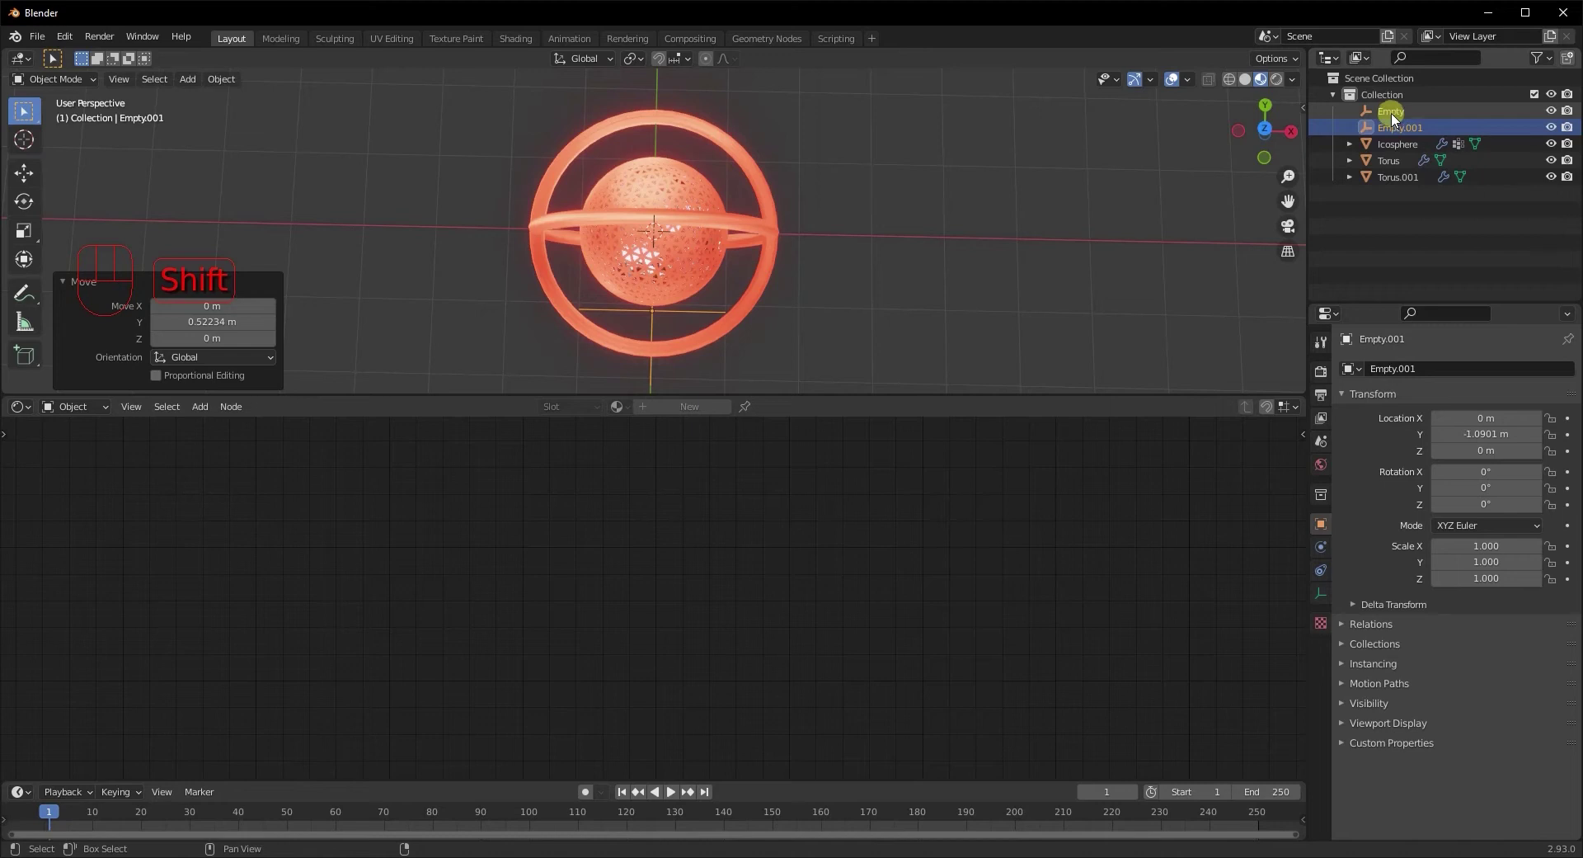
Parent the second empty to the first with Ctrl+P
click(1398, 120)
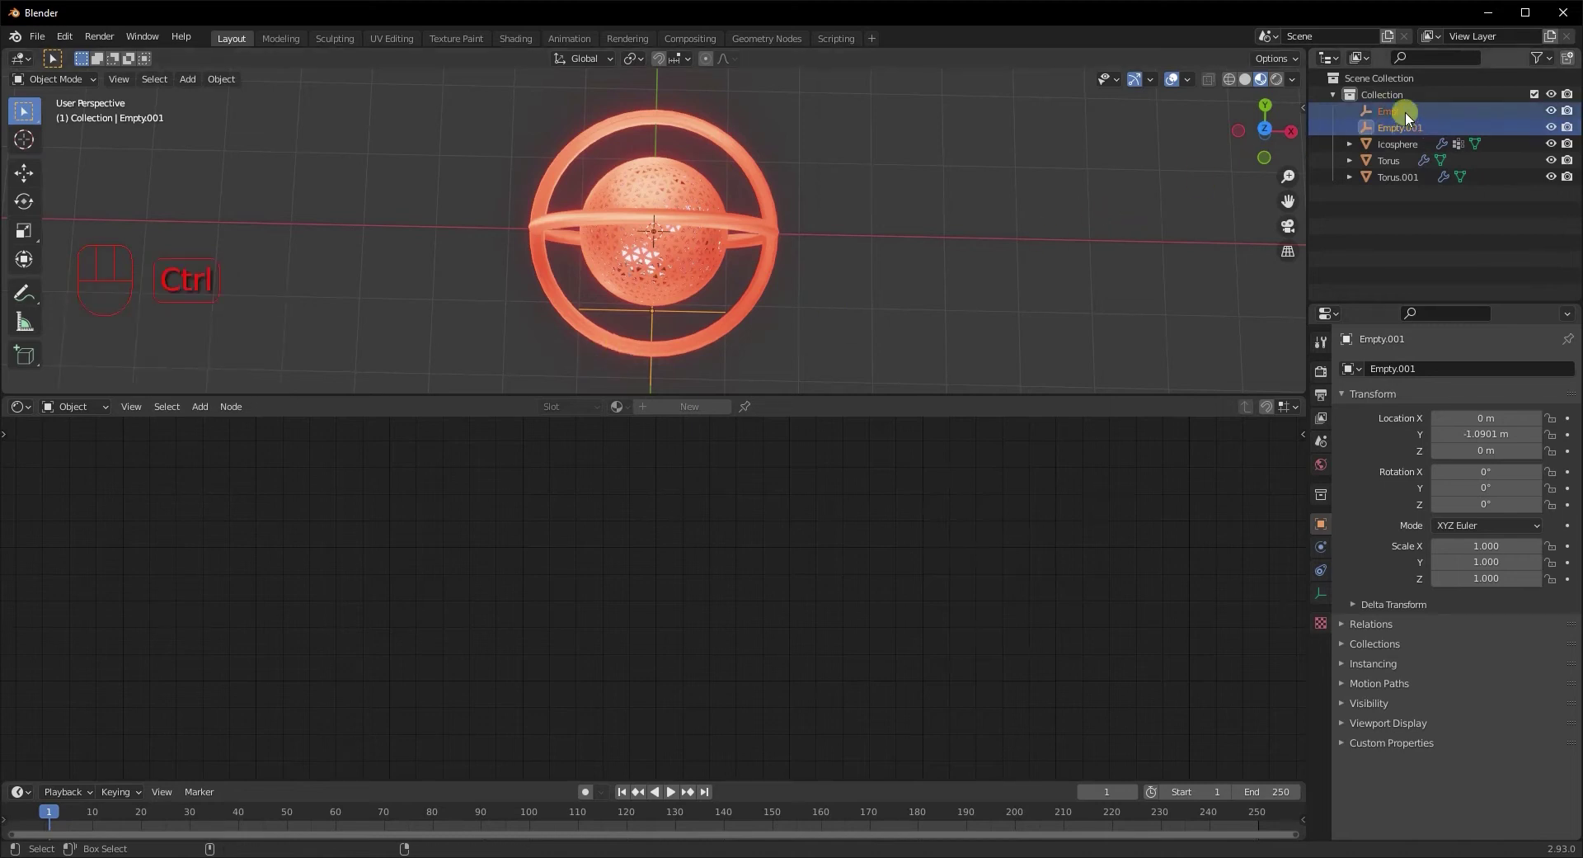
key(ctrl+p)
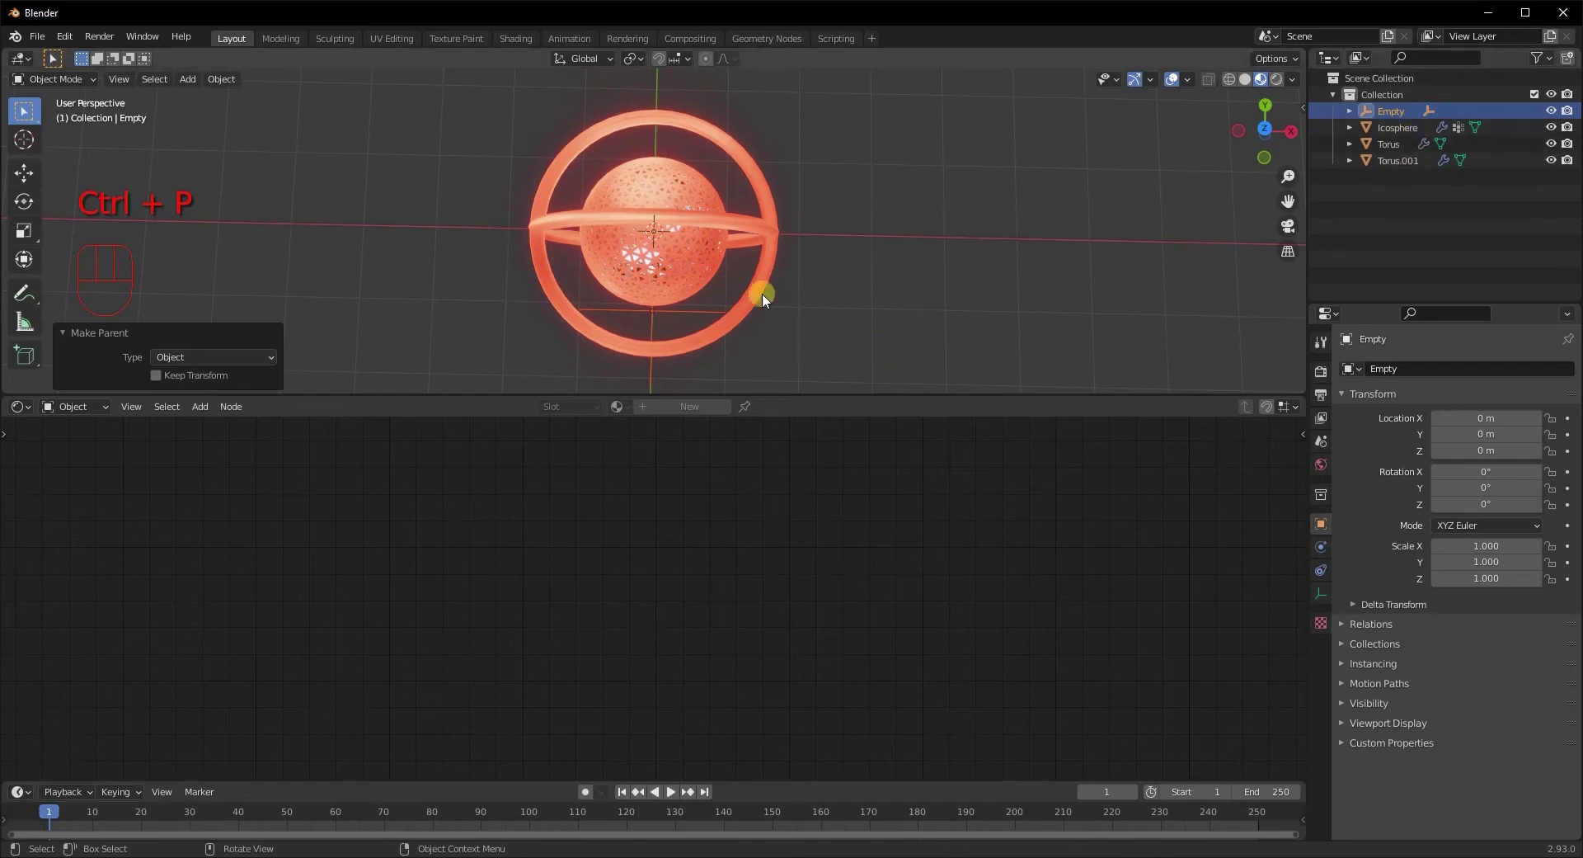
drag(785, 292, 629, 295)
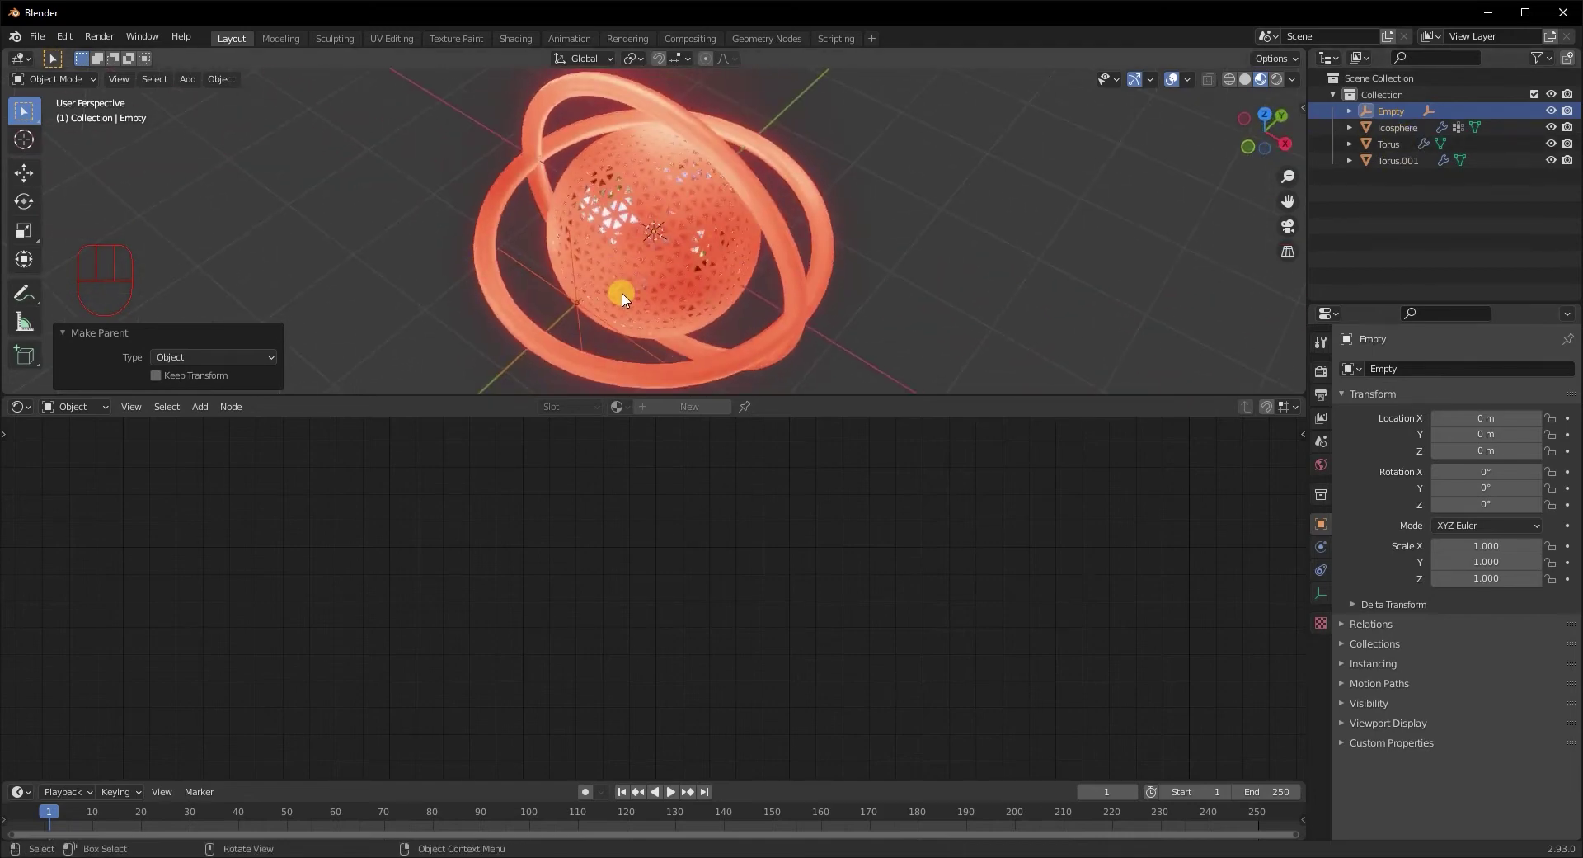
Set the icosphere's Vertex Weight Proximity target object to Empty.001
click(580, 305)
click(700, 252)
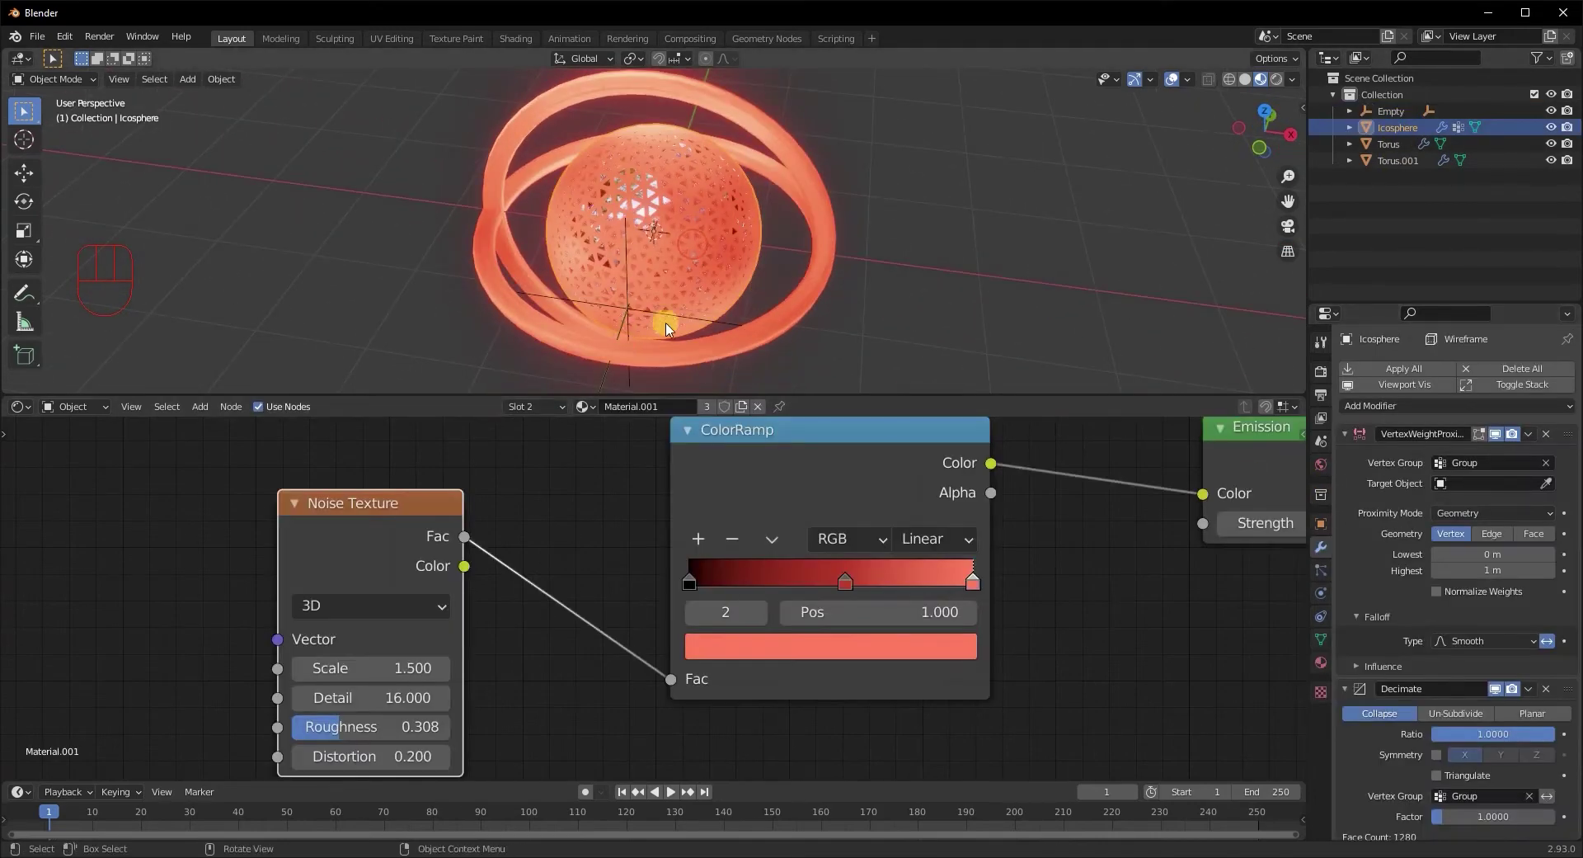
drag(742, 272, 755, 267)
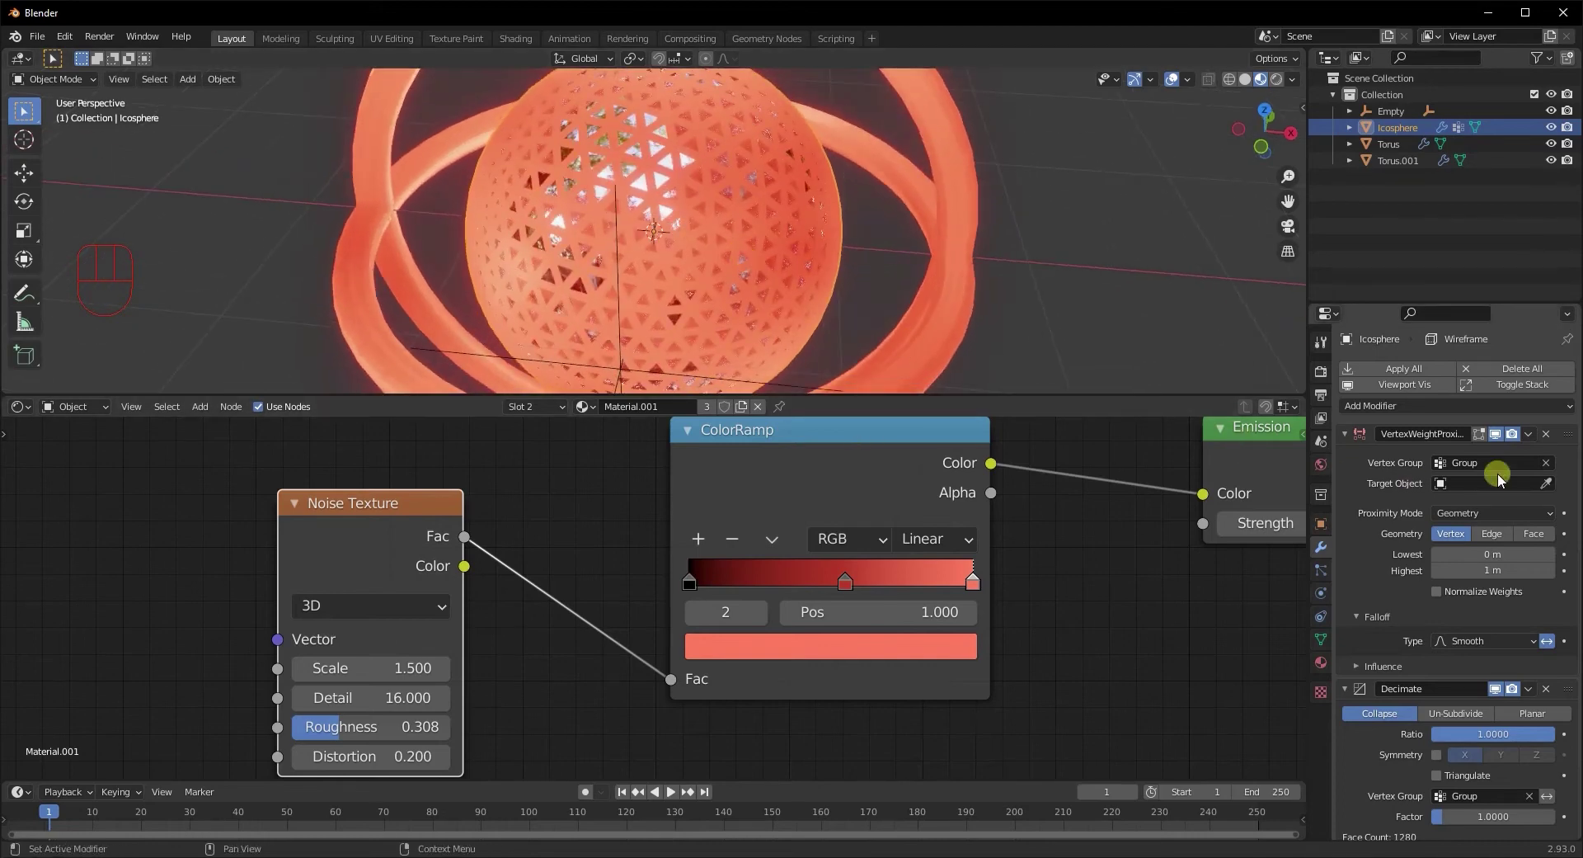
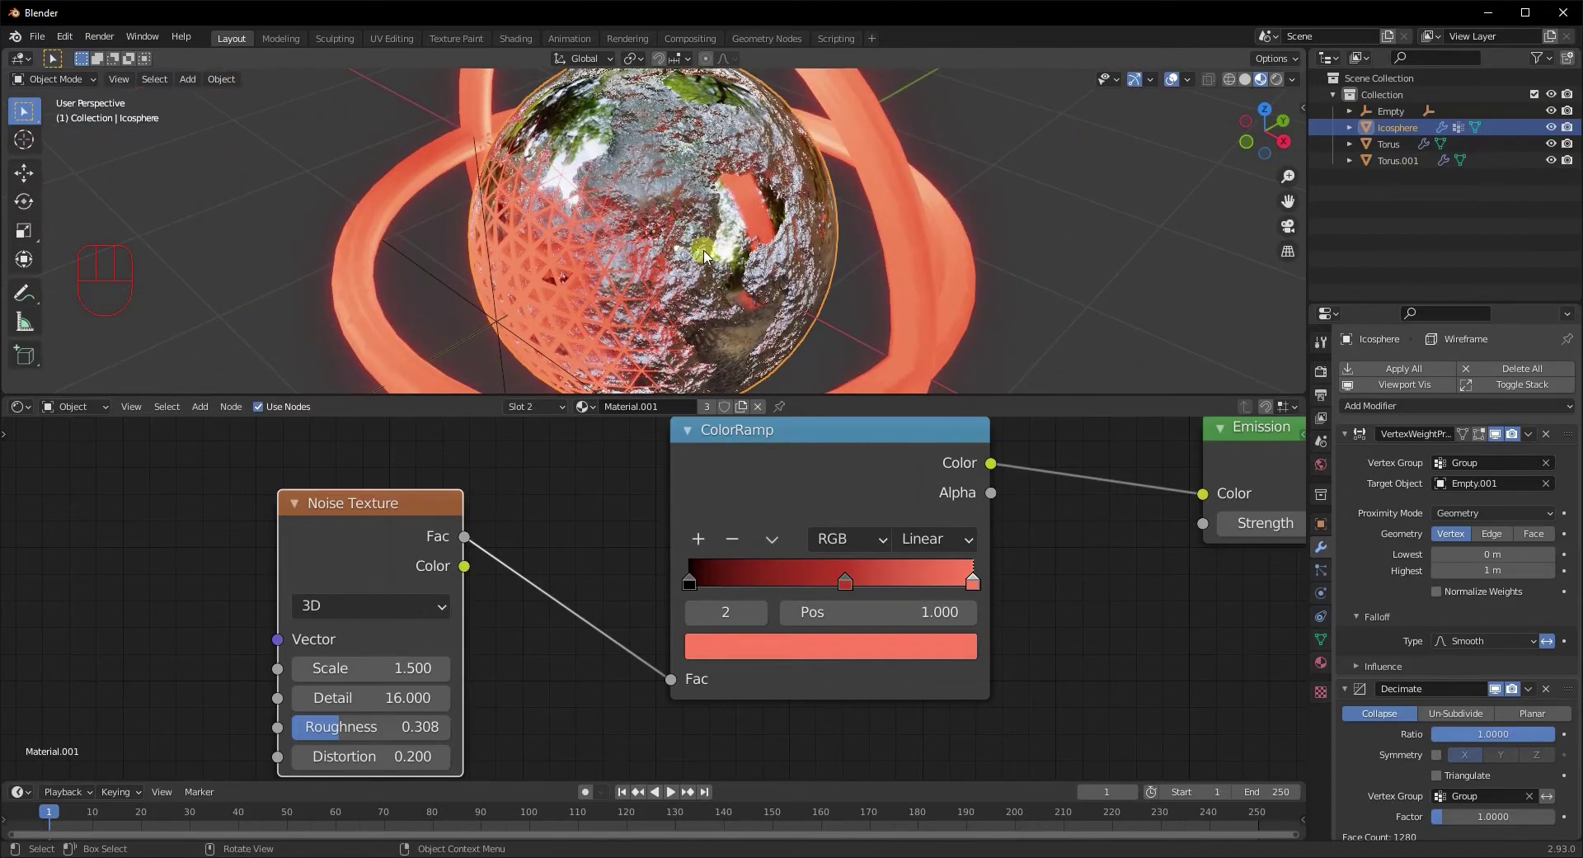
Move Empty.001 around the sphere to watch holes open in the metallic shell
drag(561, 290, 569, 309)
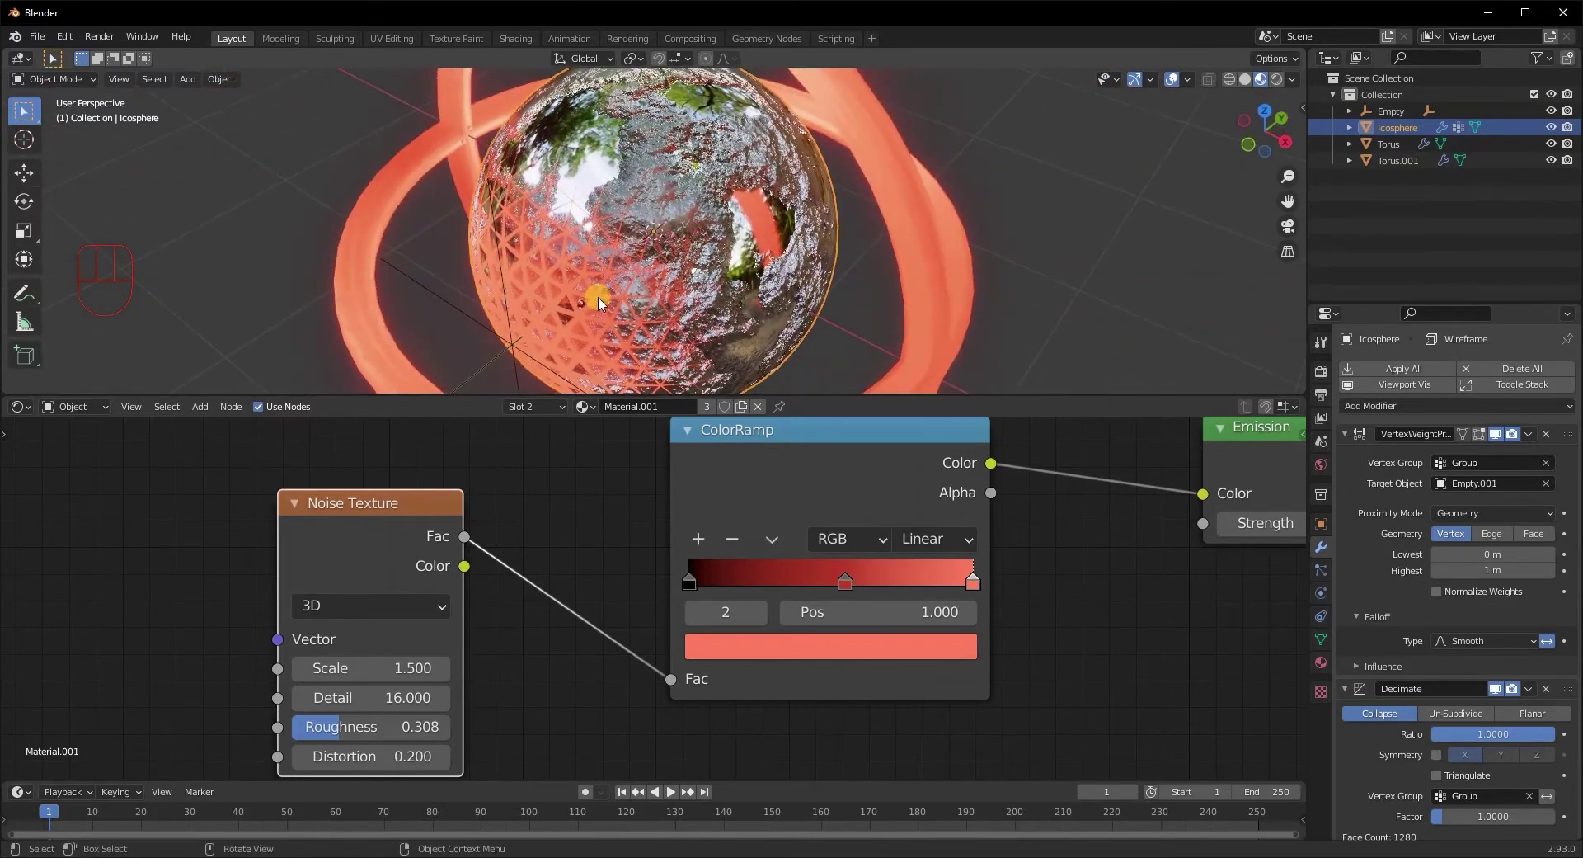
drag(682, 245, 698, 207)
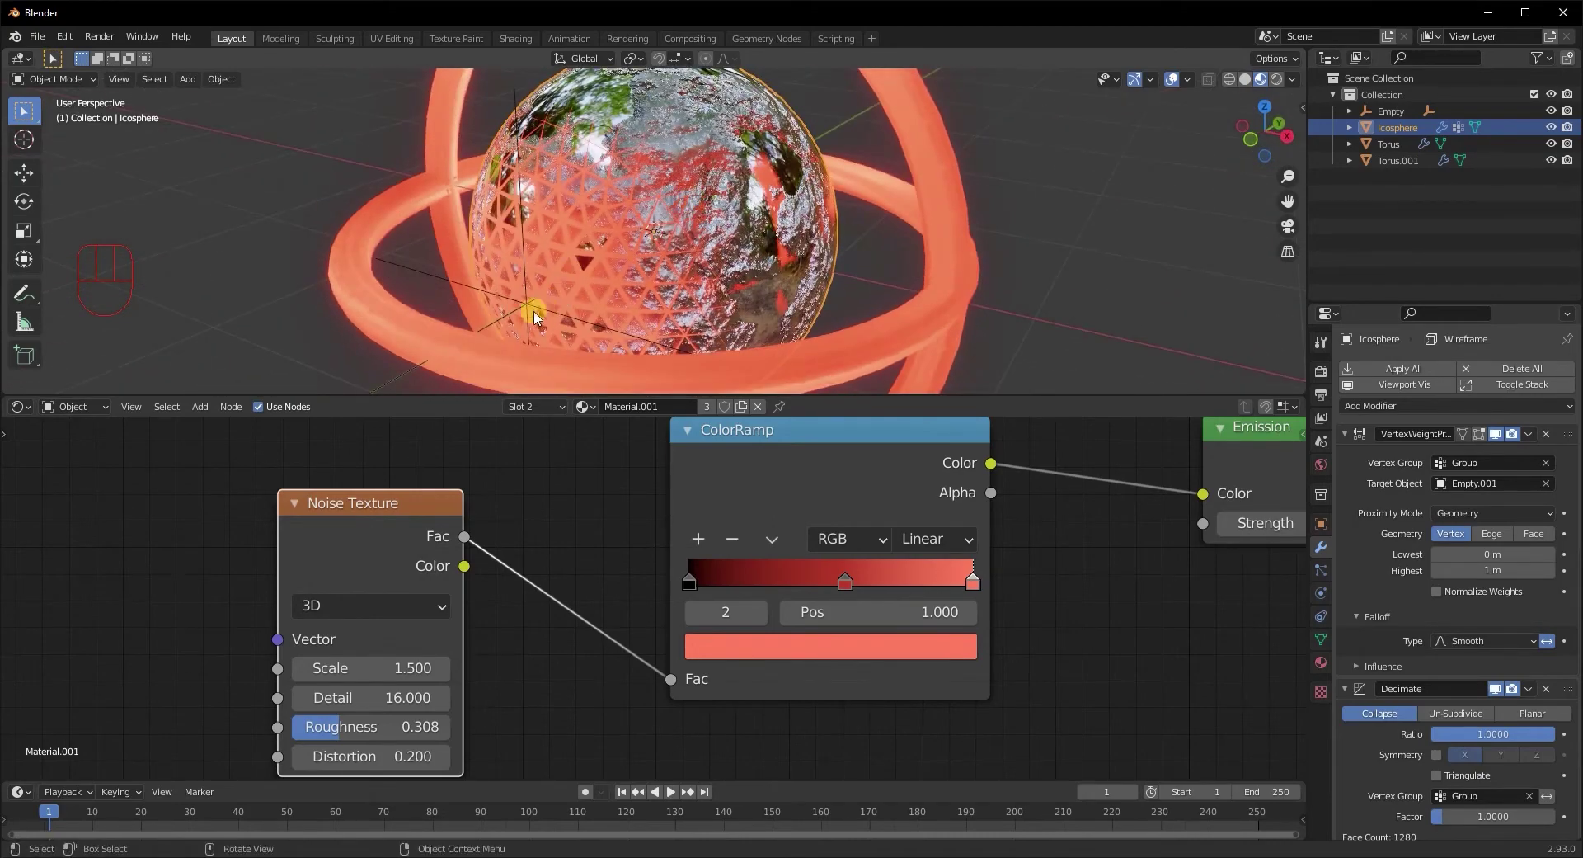
key(g)
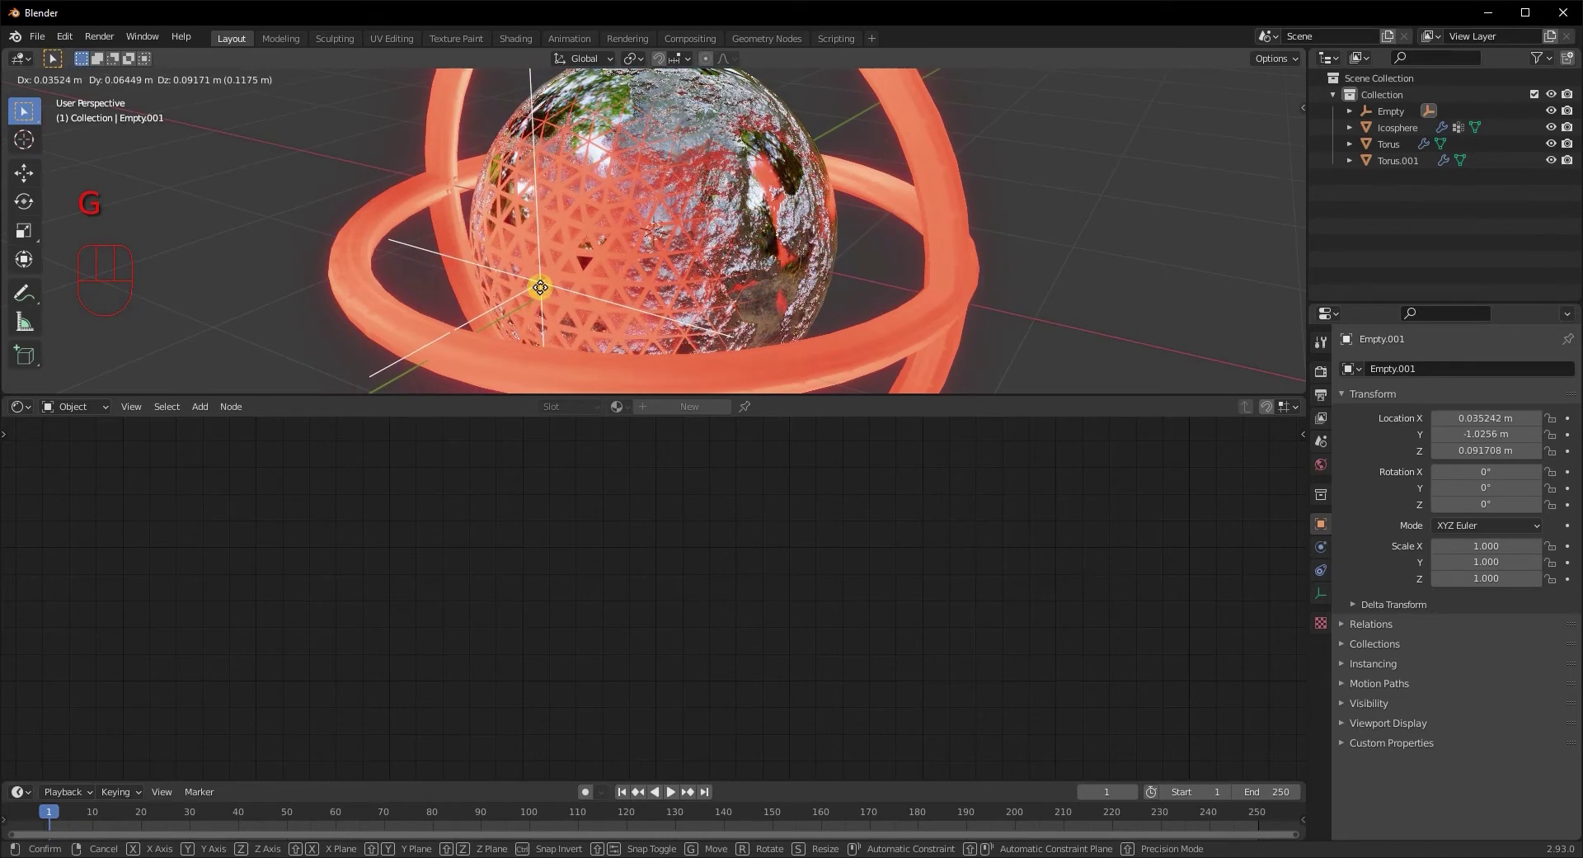
middle_click(750, 263)
Hide both tori and zoom in close on the icosphere
click(813, 320)
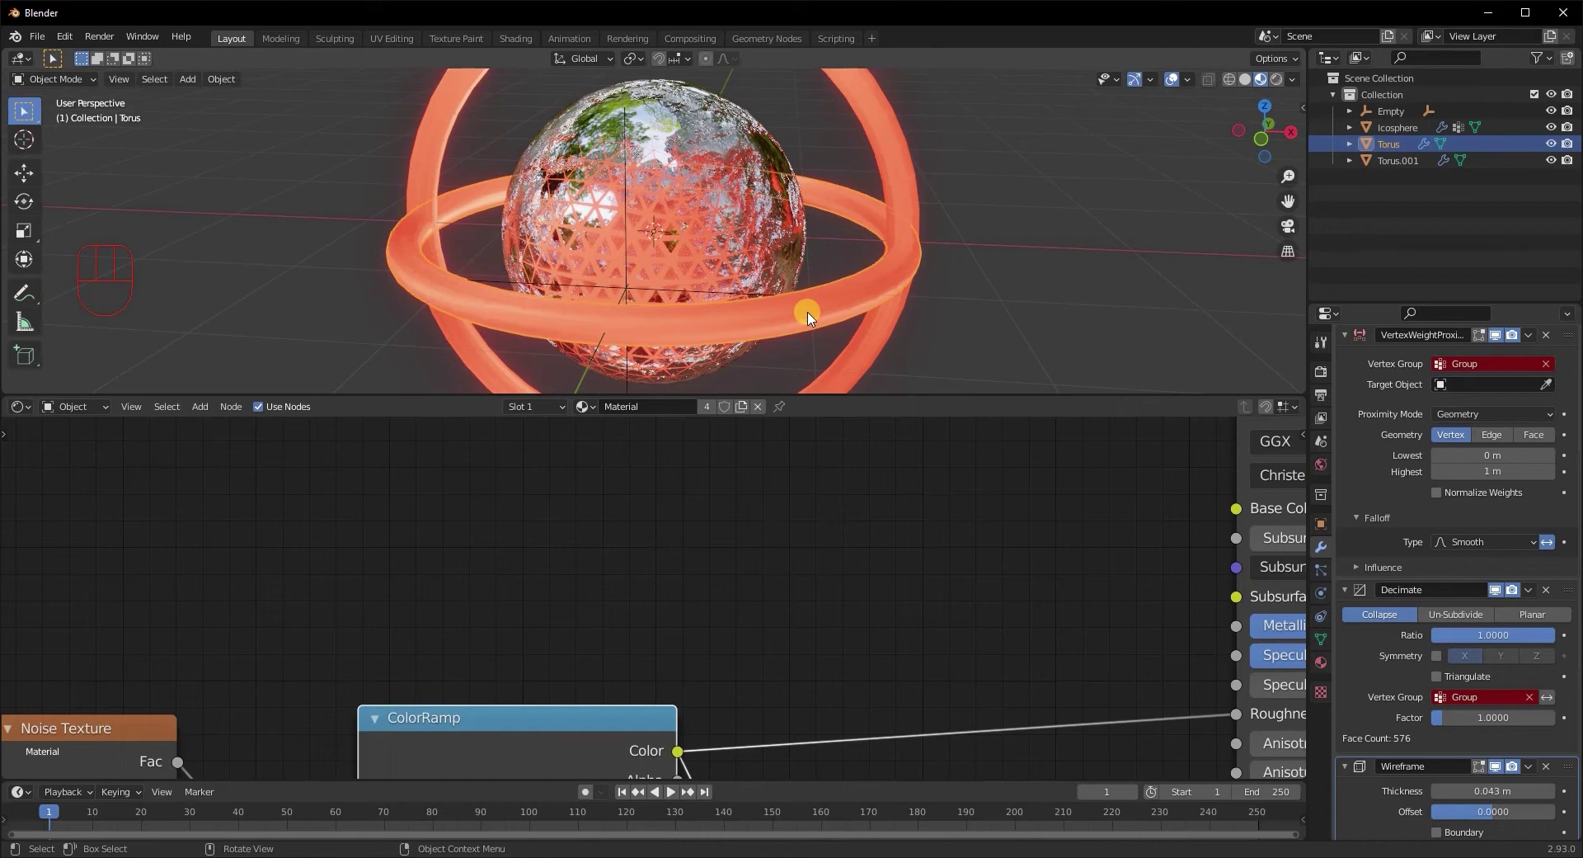
key(h)
key(h)
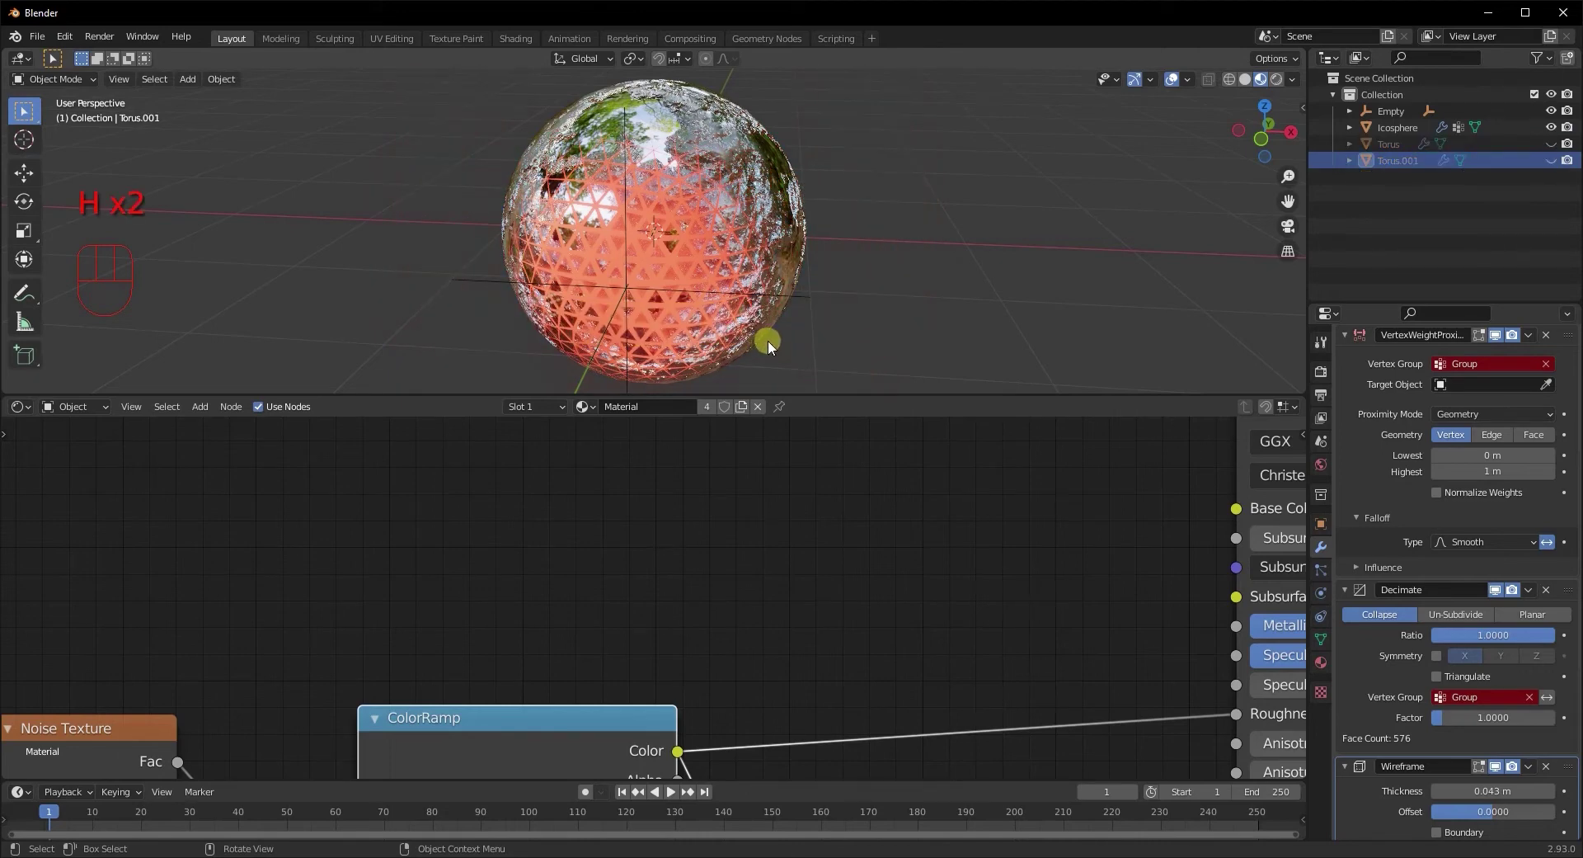
drag(757, 341, 762, 317)
middle_click(727, 315)
middle_click(682, 310)
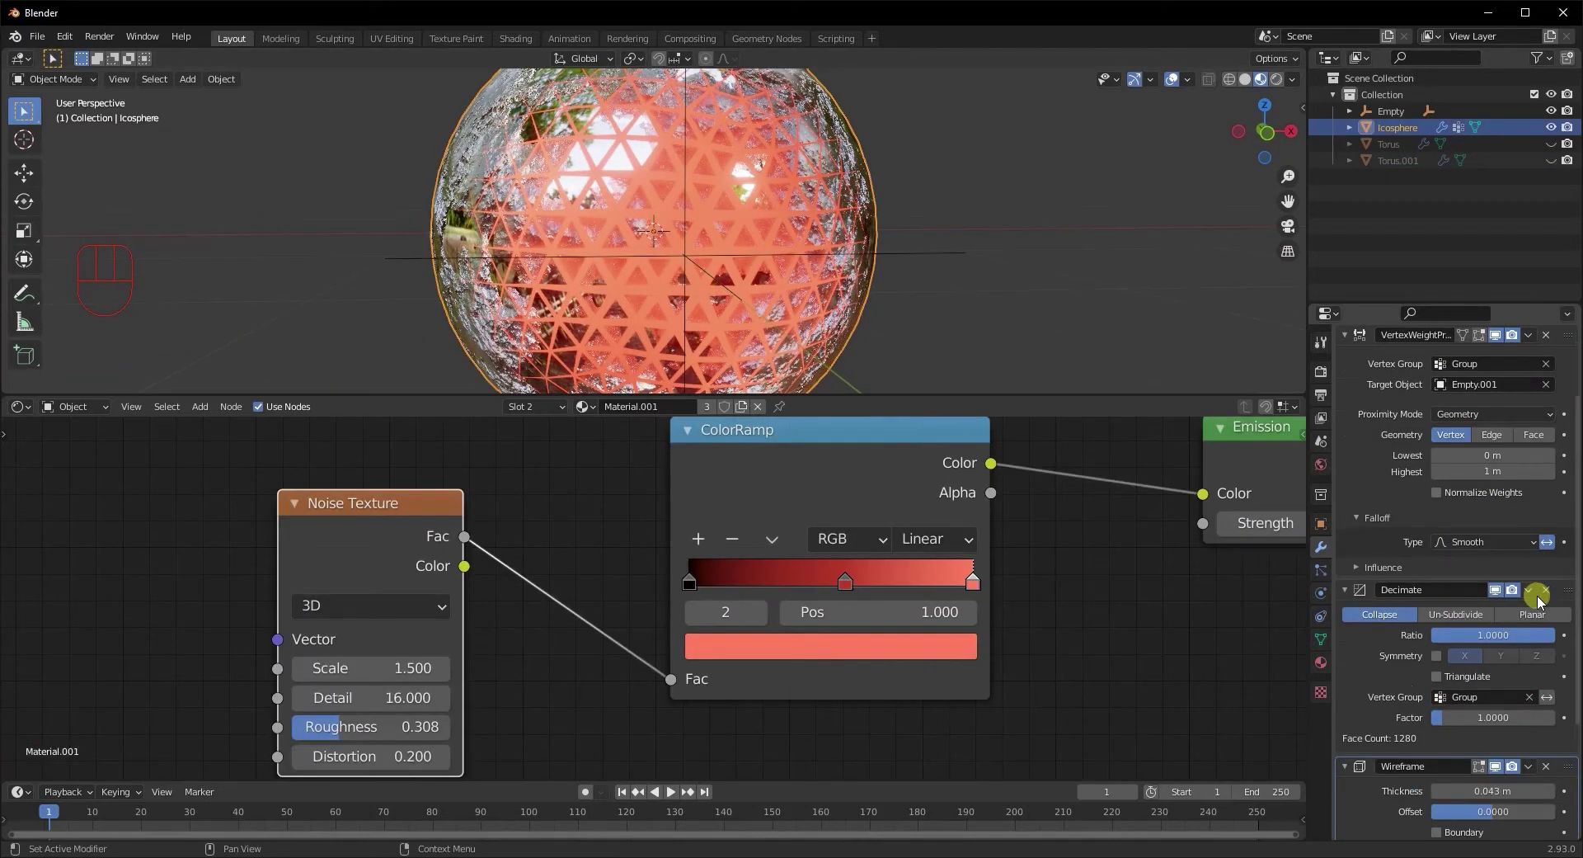
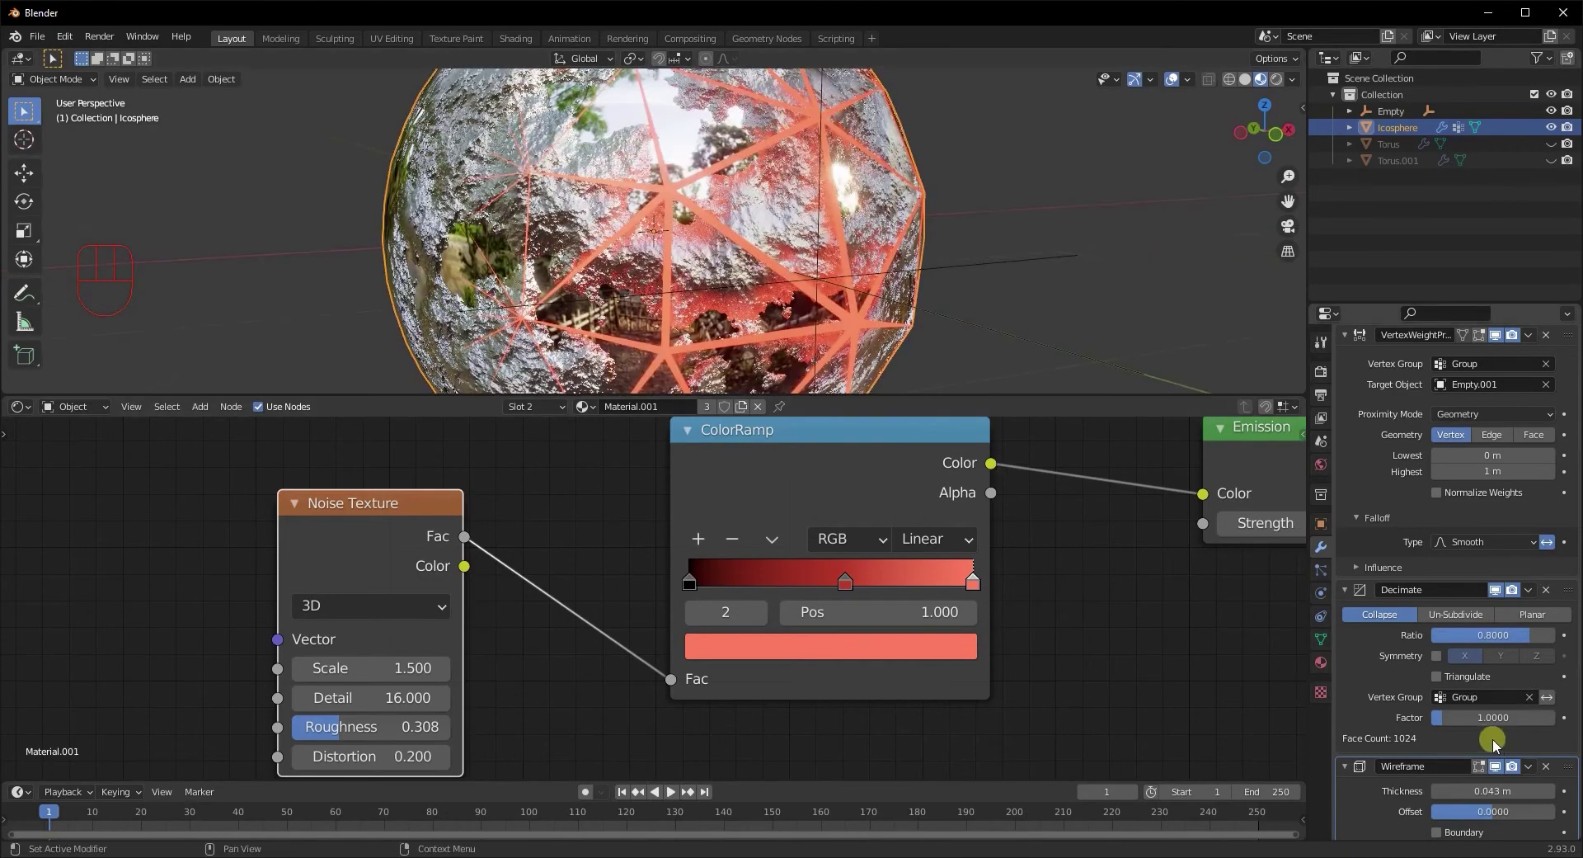
Raise the Decimate factor to 2.0 for coarser lattice triangles and inspect the result
click(1444, 718)
drag(945, 330, 917, 331)
middle_click(712, 333)
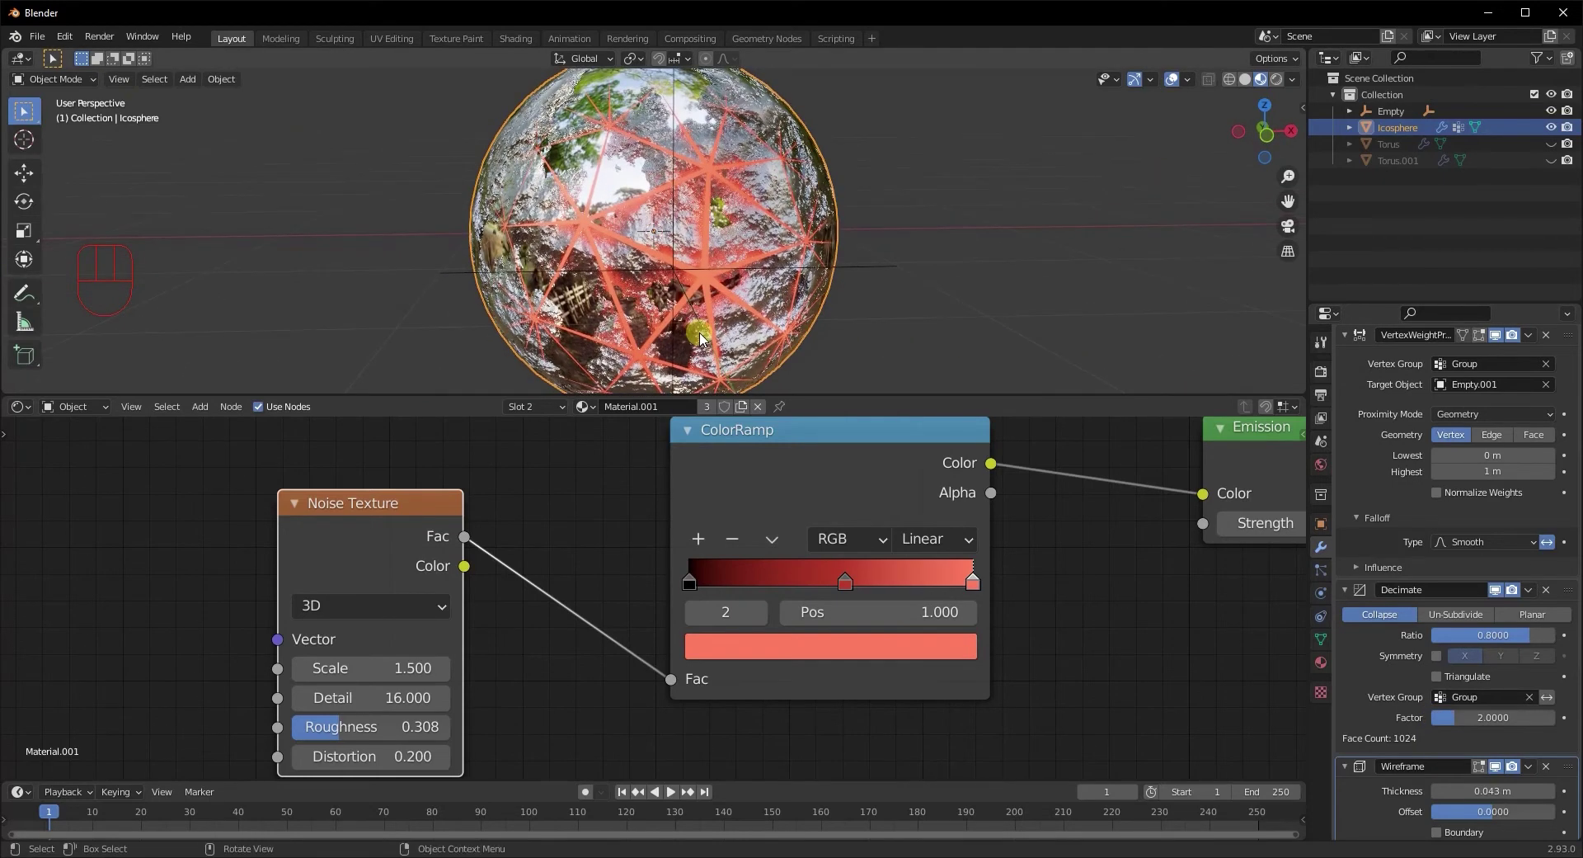
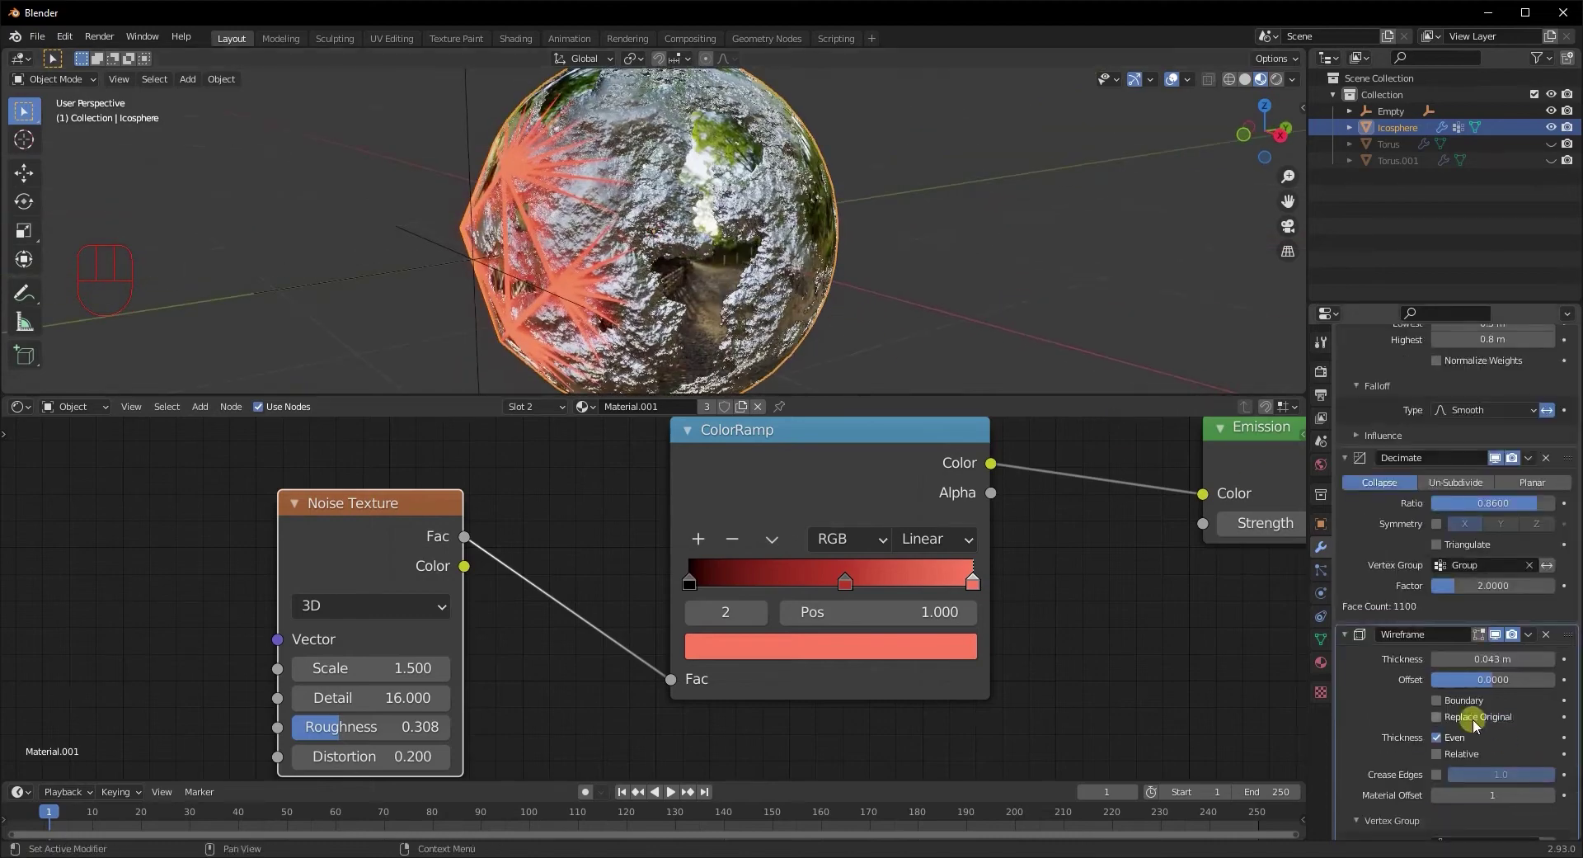
Set the Wireframe modifier's Offset to 1.0 and orbit to check the protruding lattice
drag(1488, 687, 1231, 513)
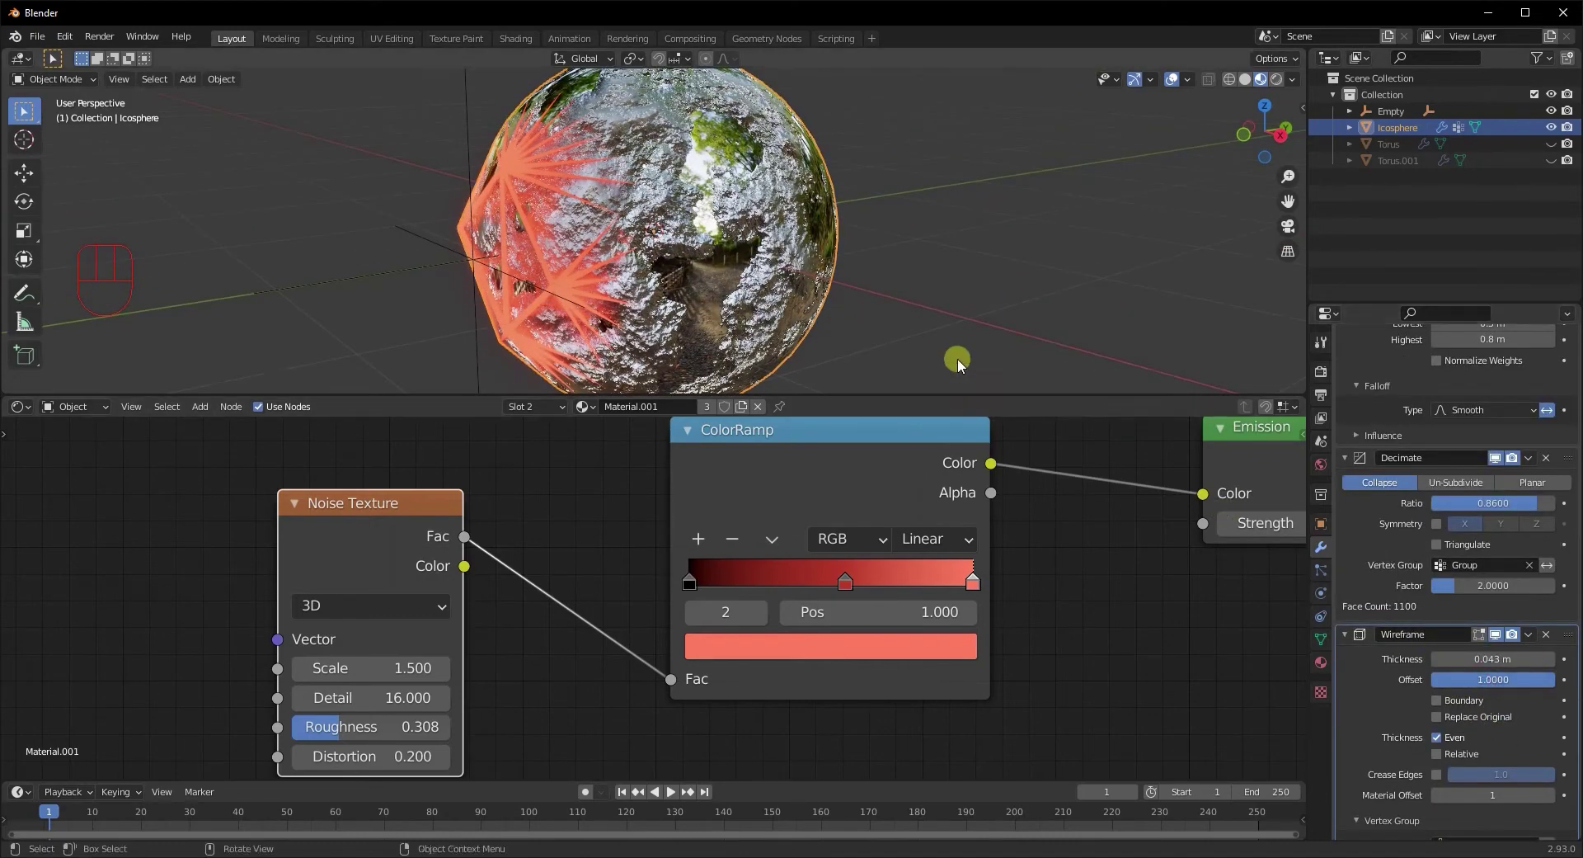
drag(966, 354, 1225, 316)
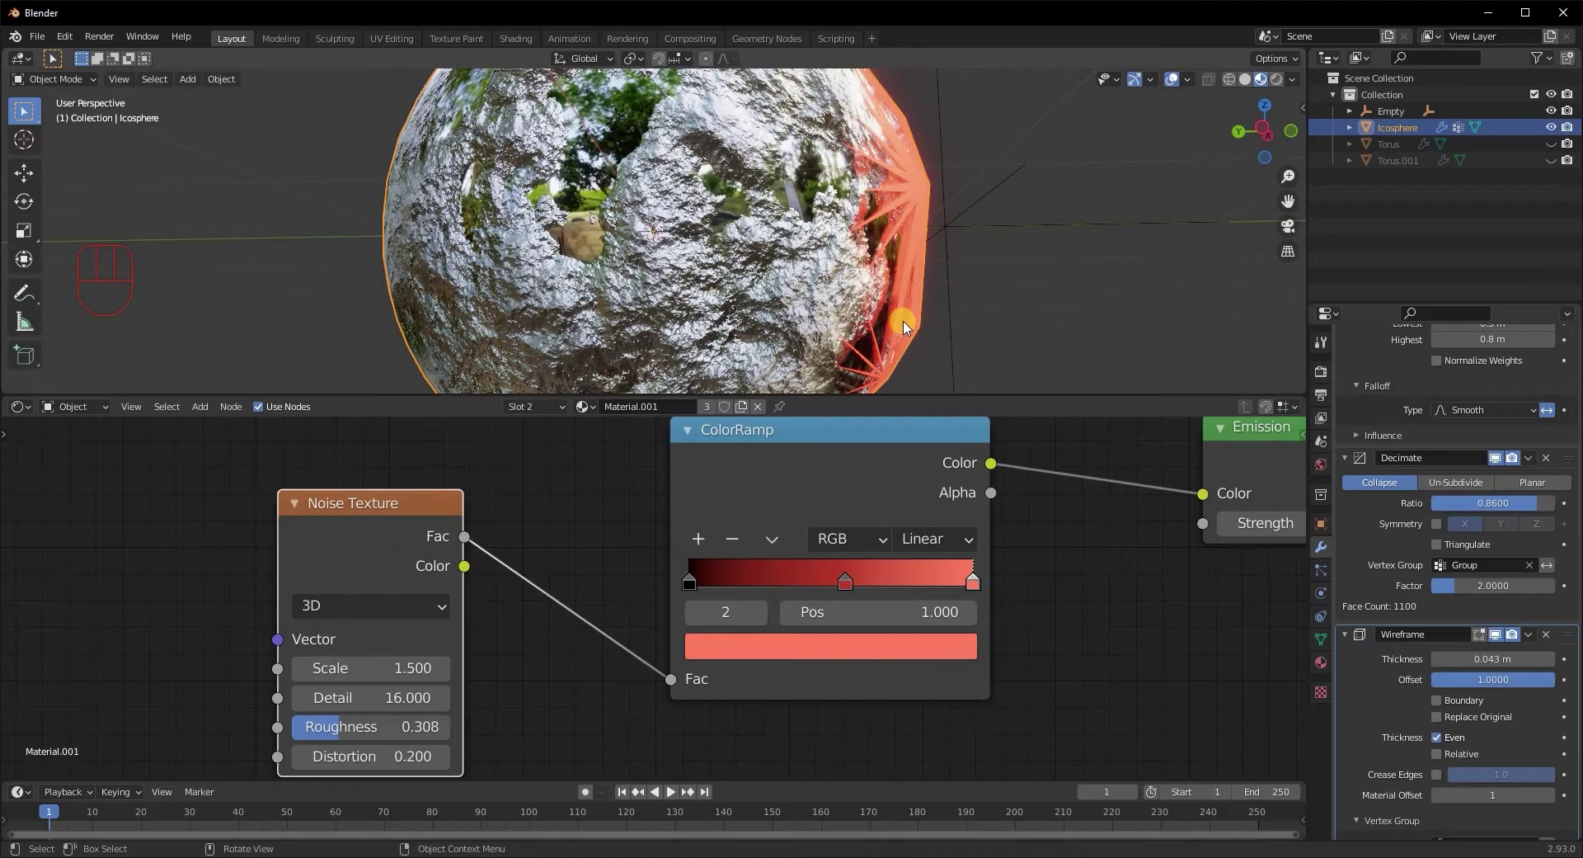
drag(932, 327, 907, 358)
drag(967, 347, 900, 373)
drag(775, 349, 735, 366)
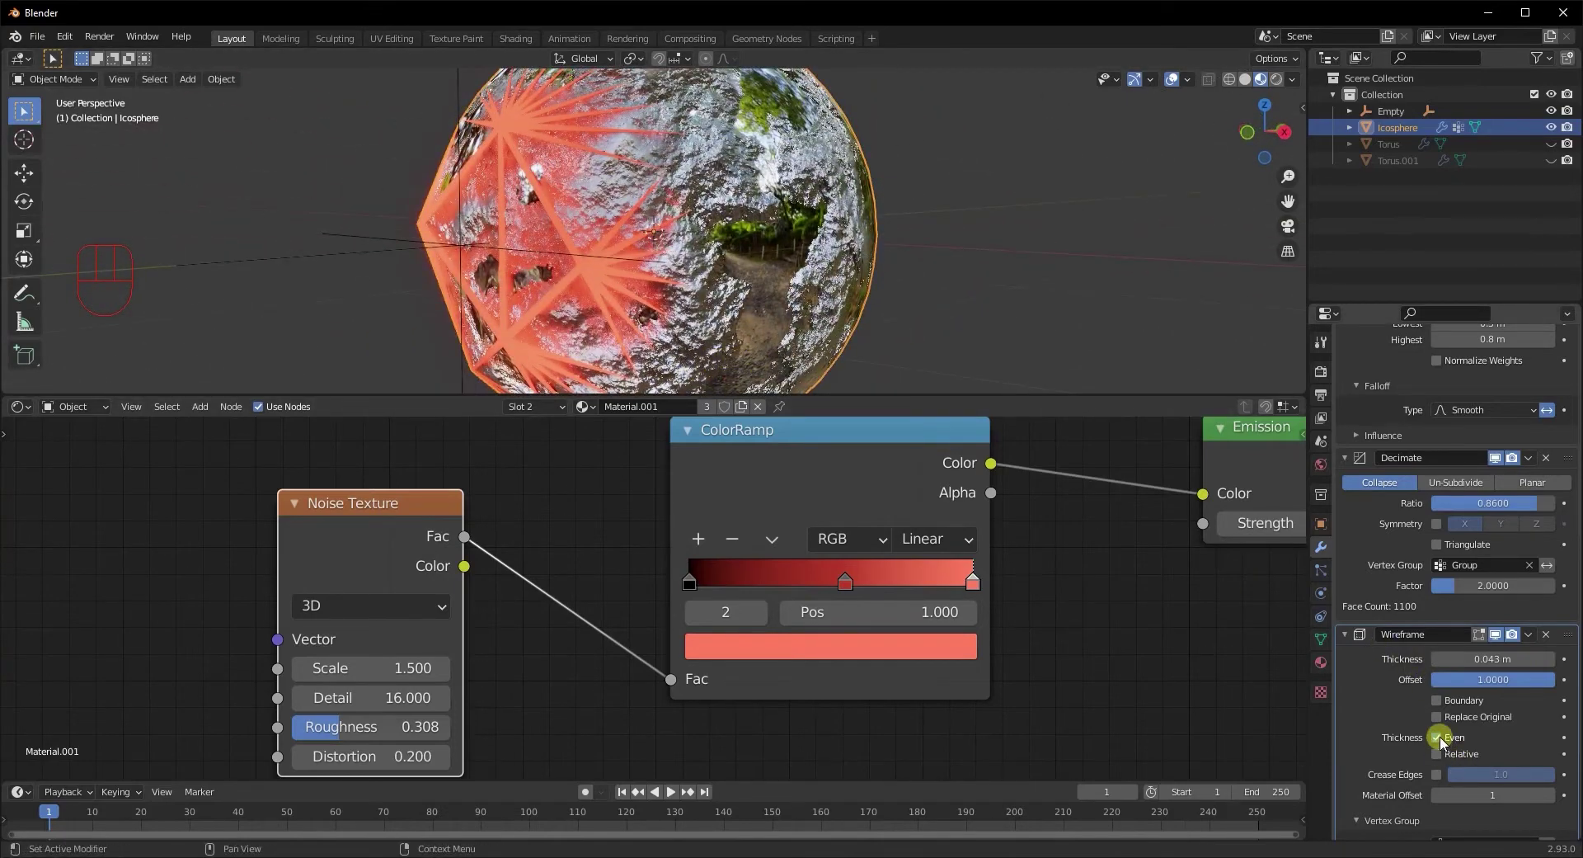
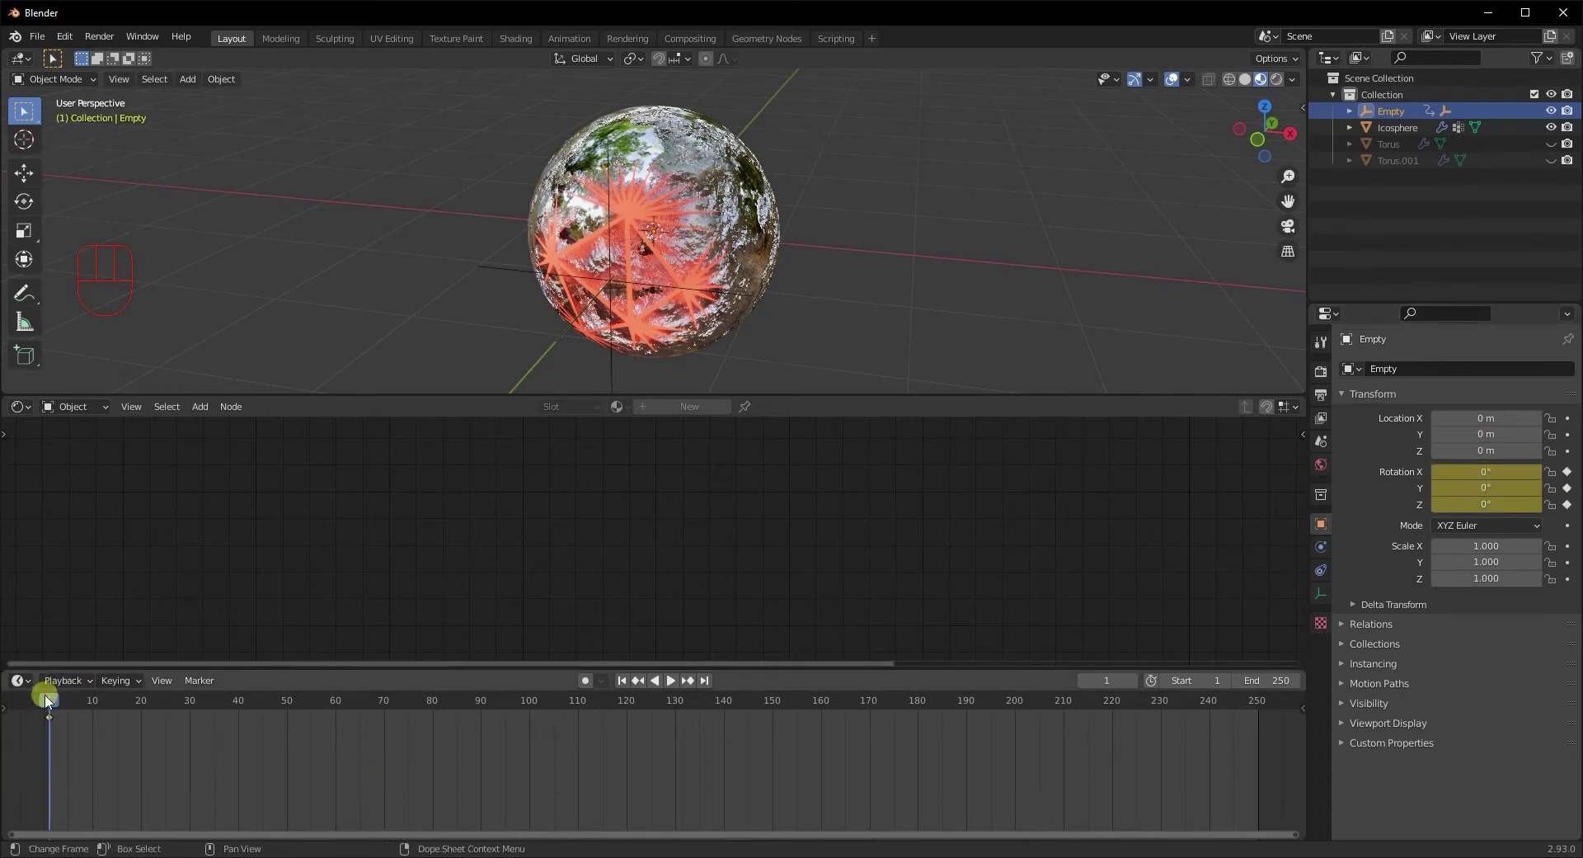
At the last frame, key the Empty's rotation at 360° on X, Y and Z
drag(57, 704, 1270, 730)
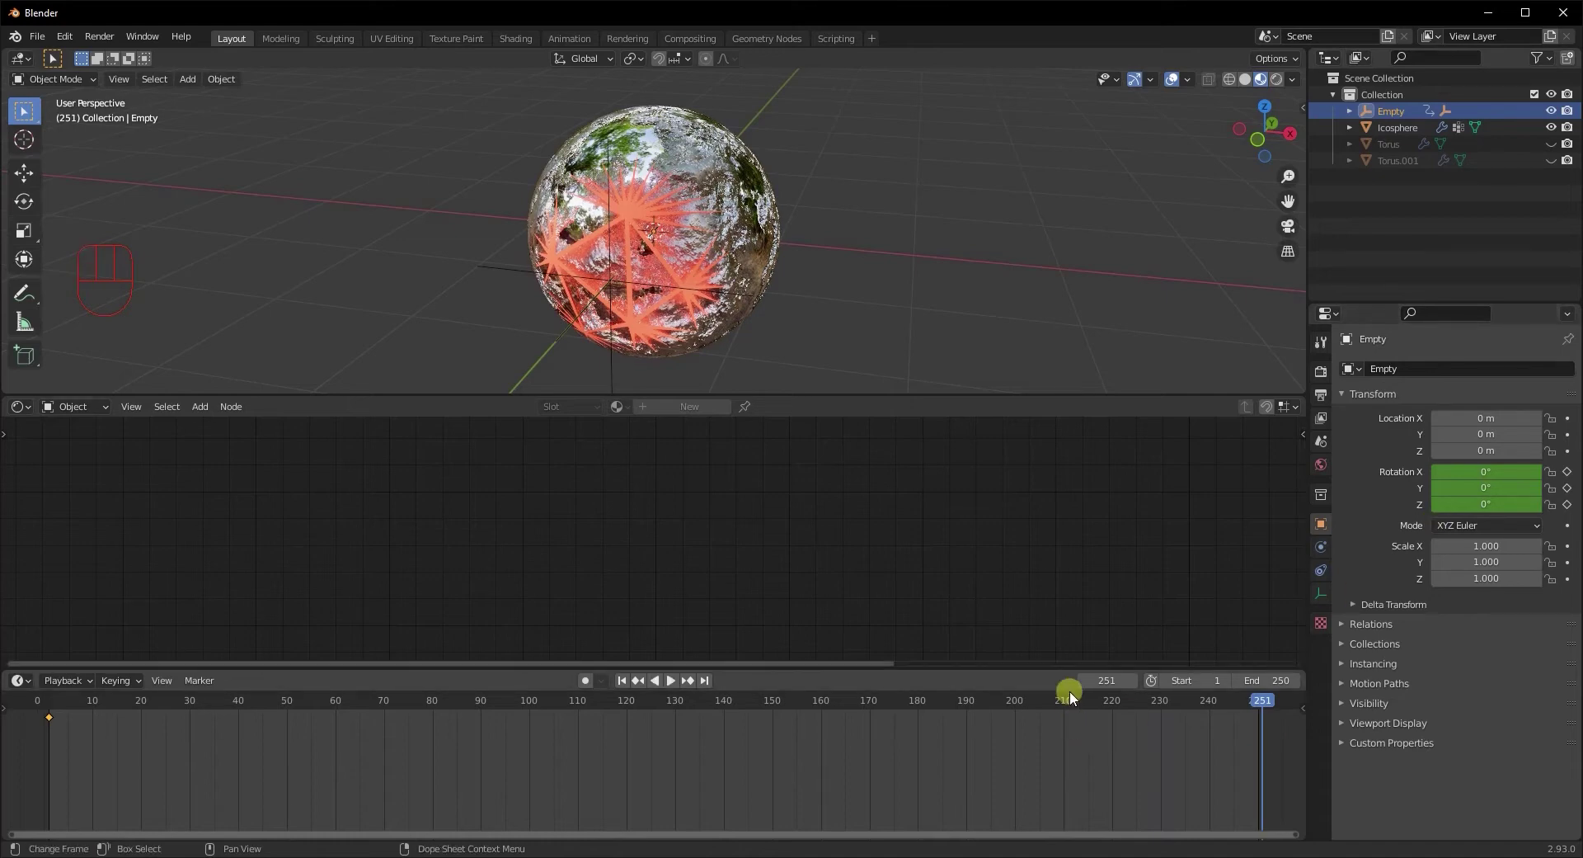
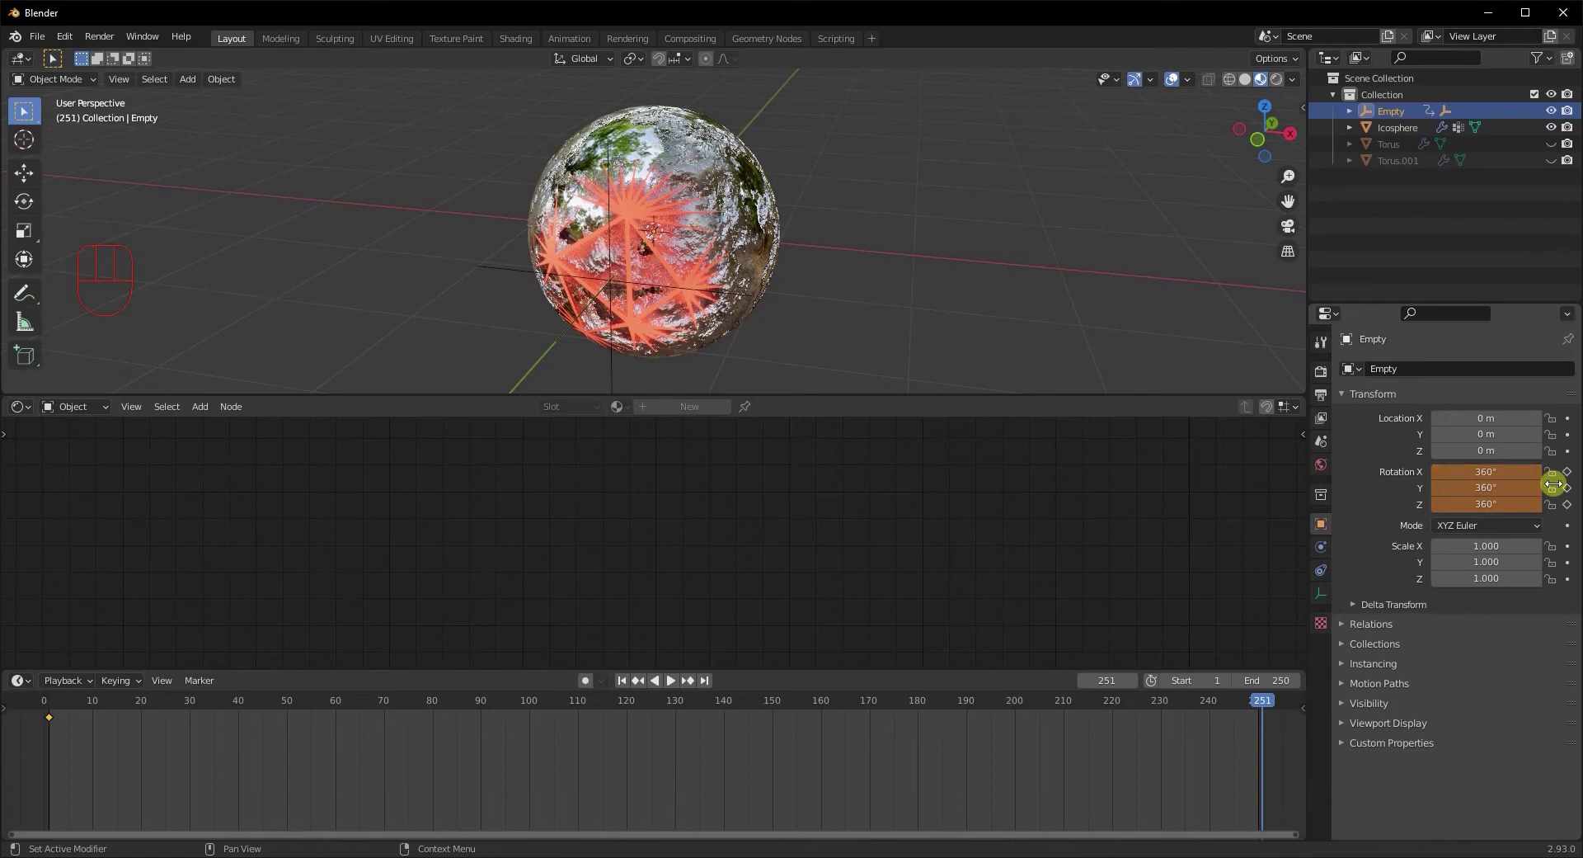
drag(1572, 475, 1575, 512)
middle_click(858, 270)
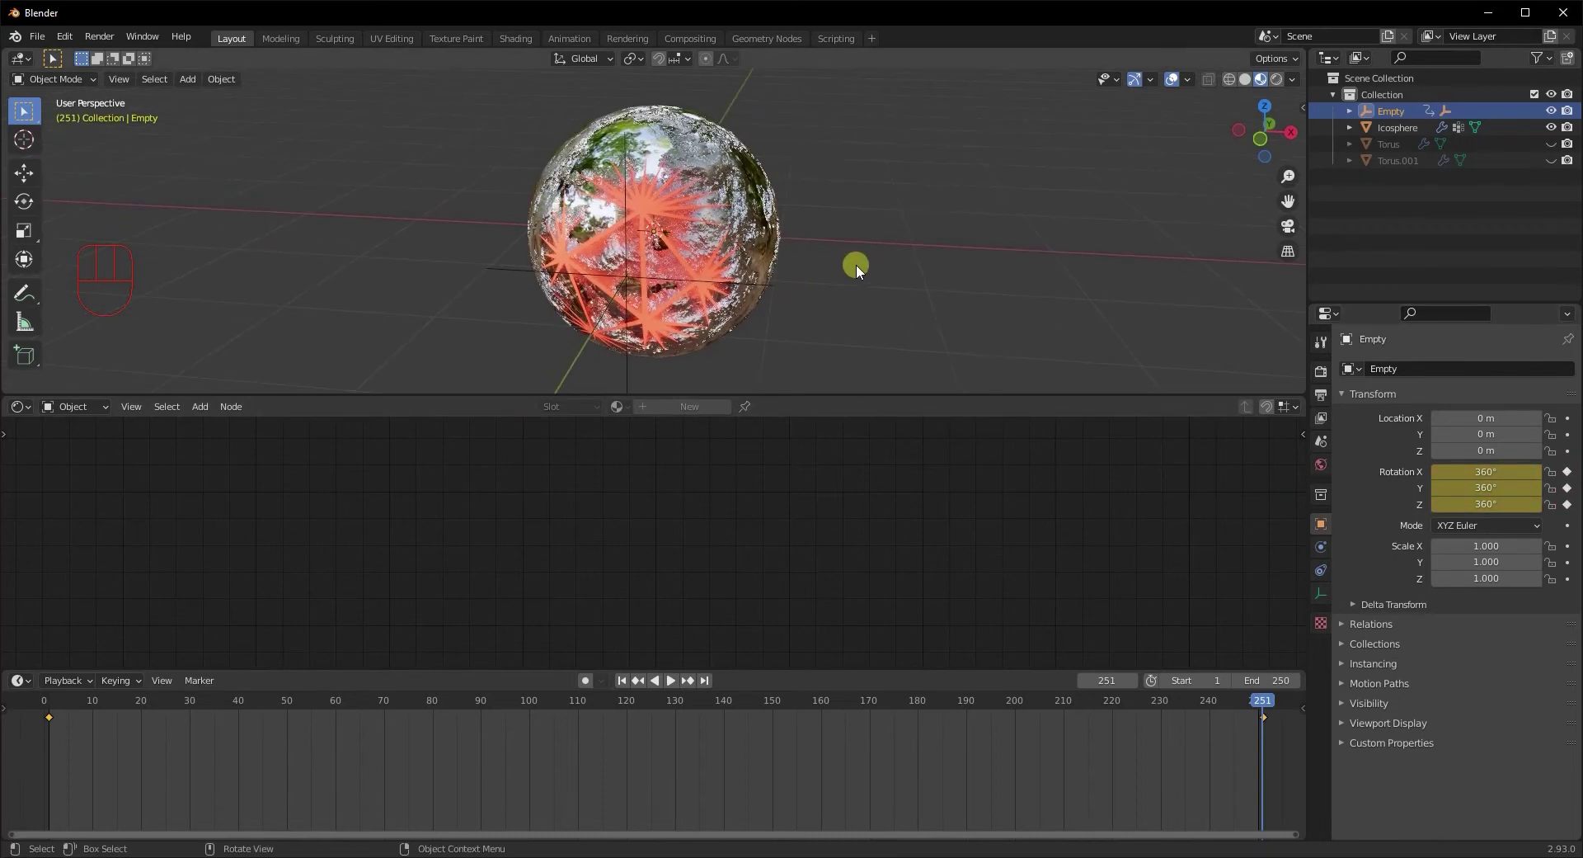
Play the animation and orbit around the spinning reveal, then stop playback
key(space)
drag(868, 275, 848, 246)
drag(848, 268, 918, 266)
drag(917, 265, 874, 292)
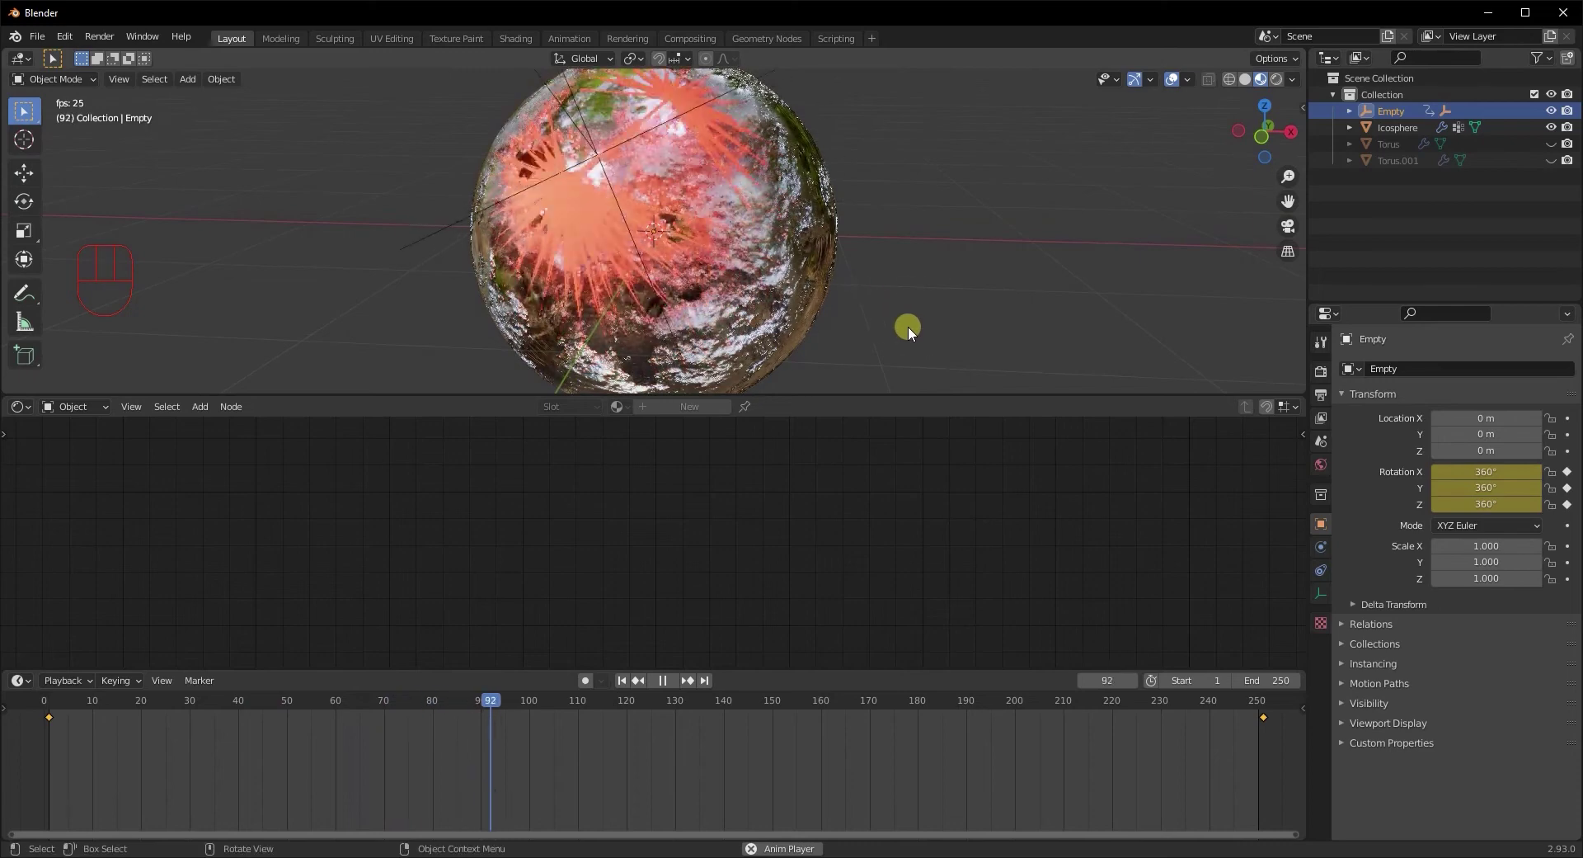
key(space)
drag(762, 306, 773, 340)
middle_click(715, 216)
Set the icosphere's Decimate ratio to 0.9
click(725, 302)
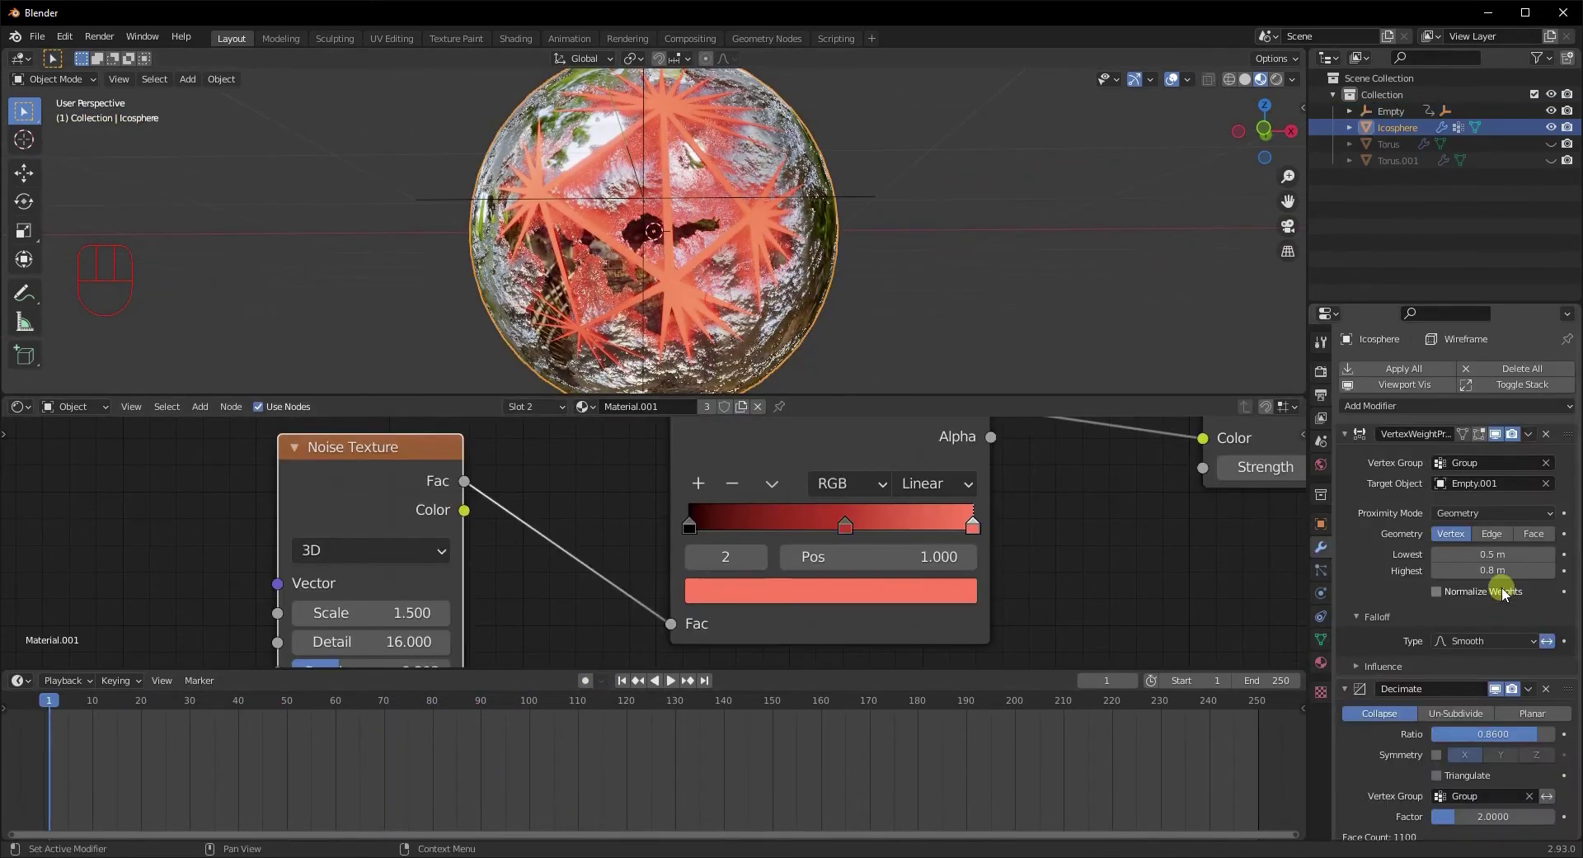
drag(1523, 741, 1517, 752)
click(1524, 737)
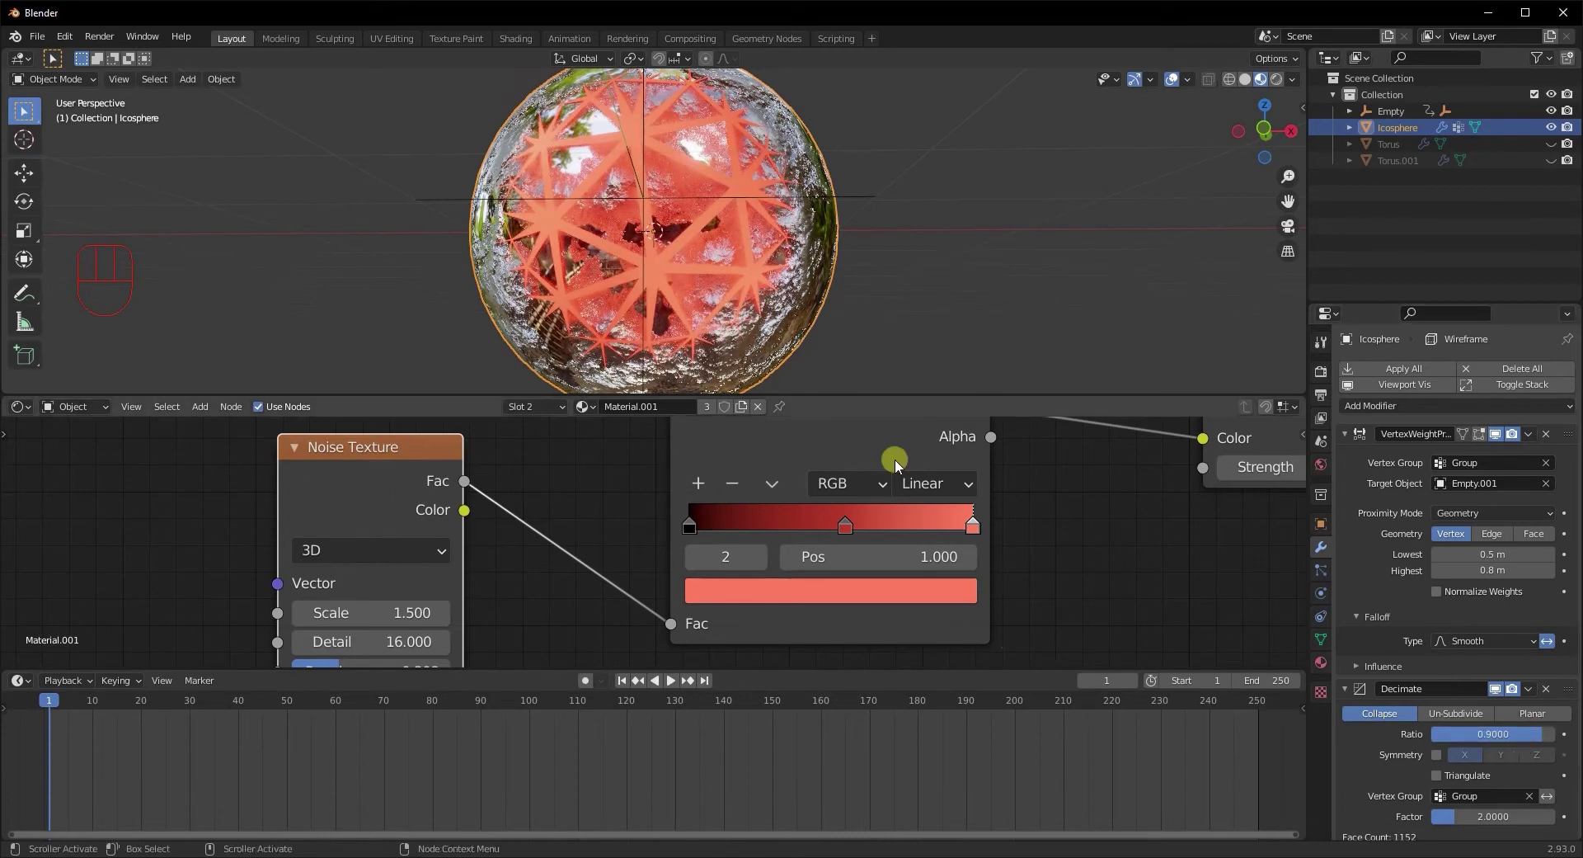
Play the timeline to preview the reveal from several angles, then pause it
key(space)
middle_click(932, 337)
drag(905, 334, 863, 334)
middle_click(915, 351)
click(1279, 80)
drag(887, 262, 920, 264)
key(space)
drag(927, 274, 893, 264)
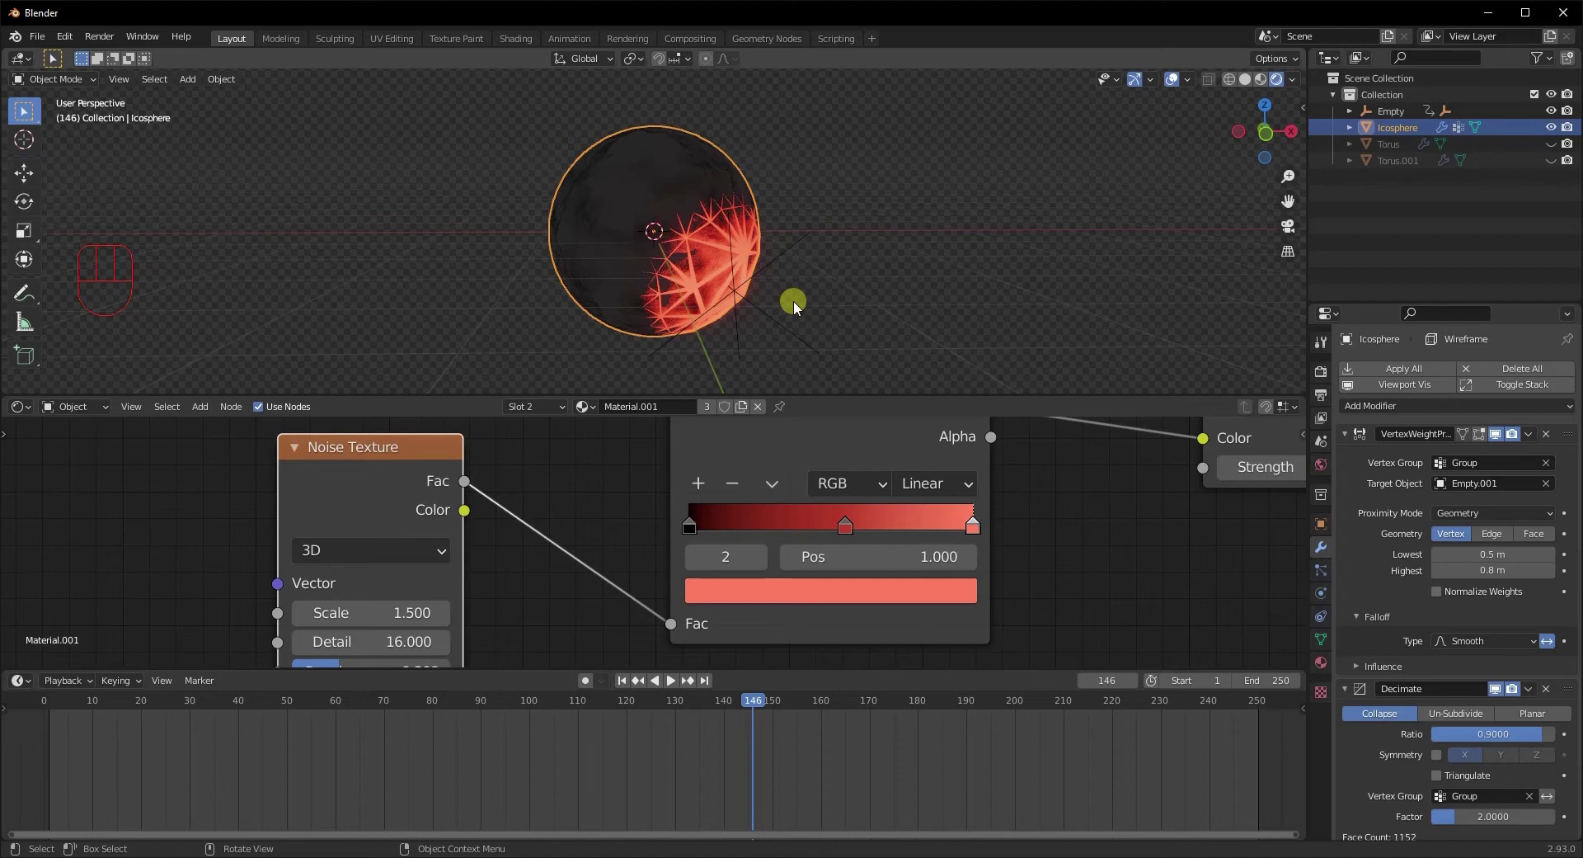
Unhide both tori, select the first torus and enter Edit Mode
click(1561, 149)
click(1560, 162)
middle_click(993, 238)
click(792, 265)
key(Tab)
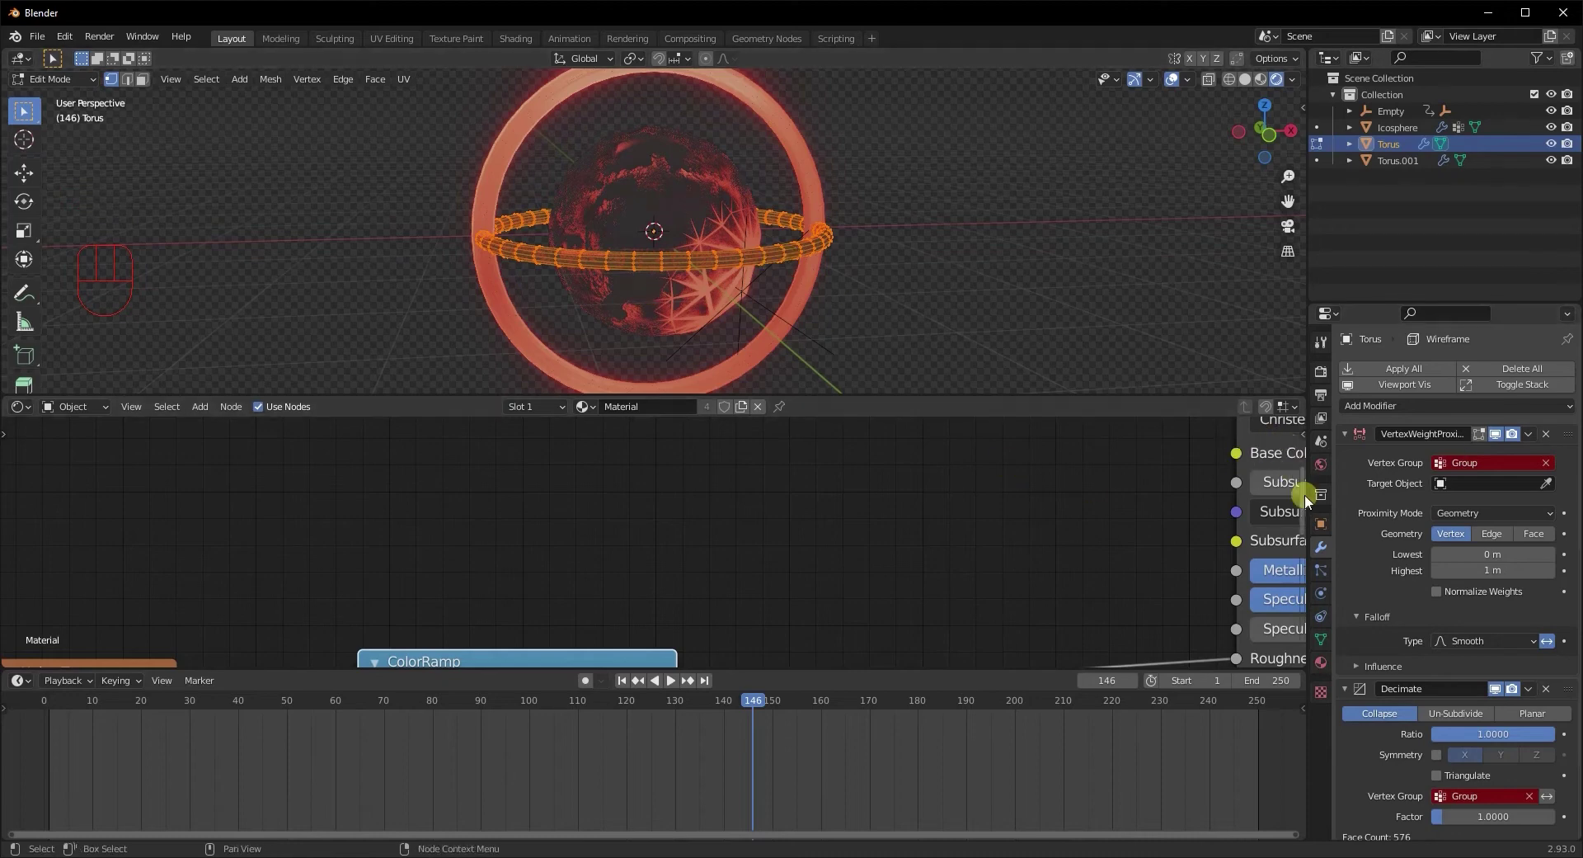
Give the first torus a vertex group named Group and assign its vertices in Edit Mode
click(1576, 421)
click(1368, 523)
double_click(1368, 523)
key(Tab)
drag(864, 295, 868, 296)
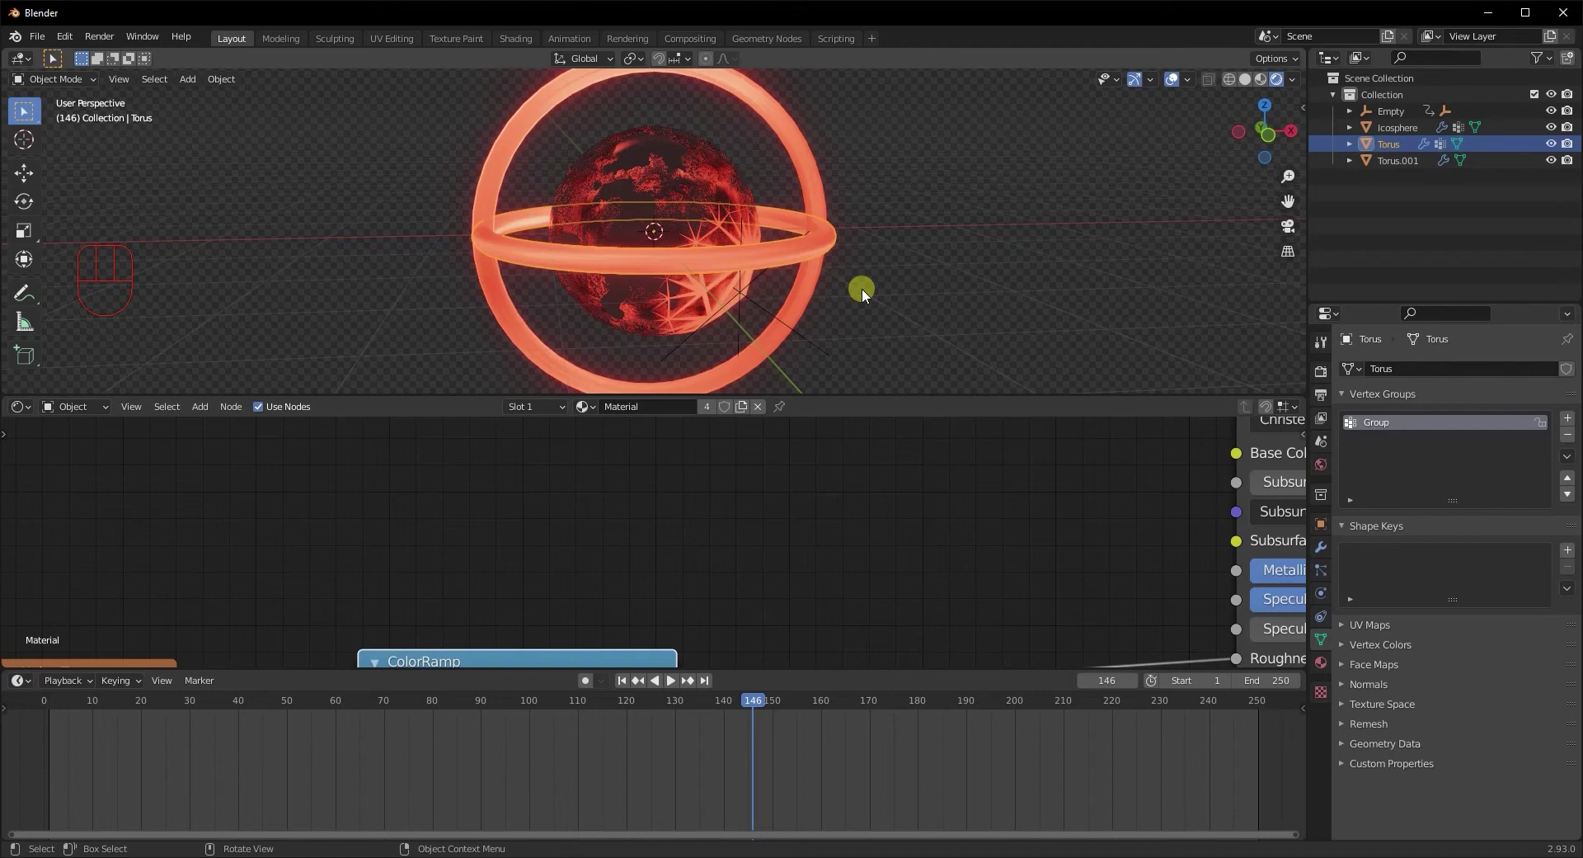
right_click(724, 262)
click(799, 314)
key(Tab)
Give Torus.001 the same Group vertex group, then view the rings from the top
click(1575, 418)
drag(760, 354, 866, 338)
drag(837, 322, 684, 316)
drag(686, 310, 818, 348)
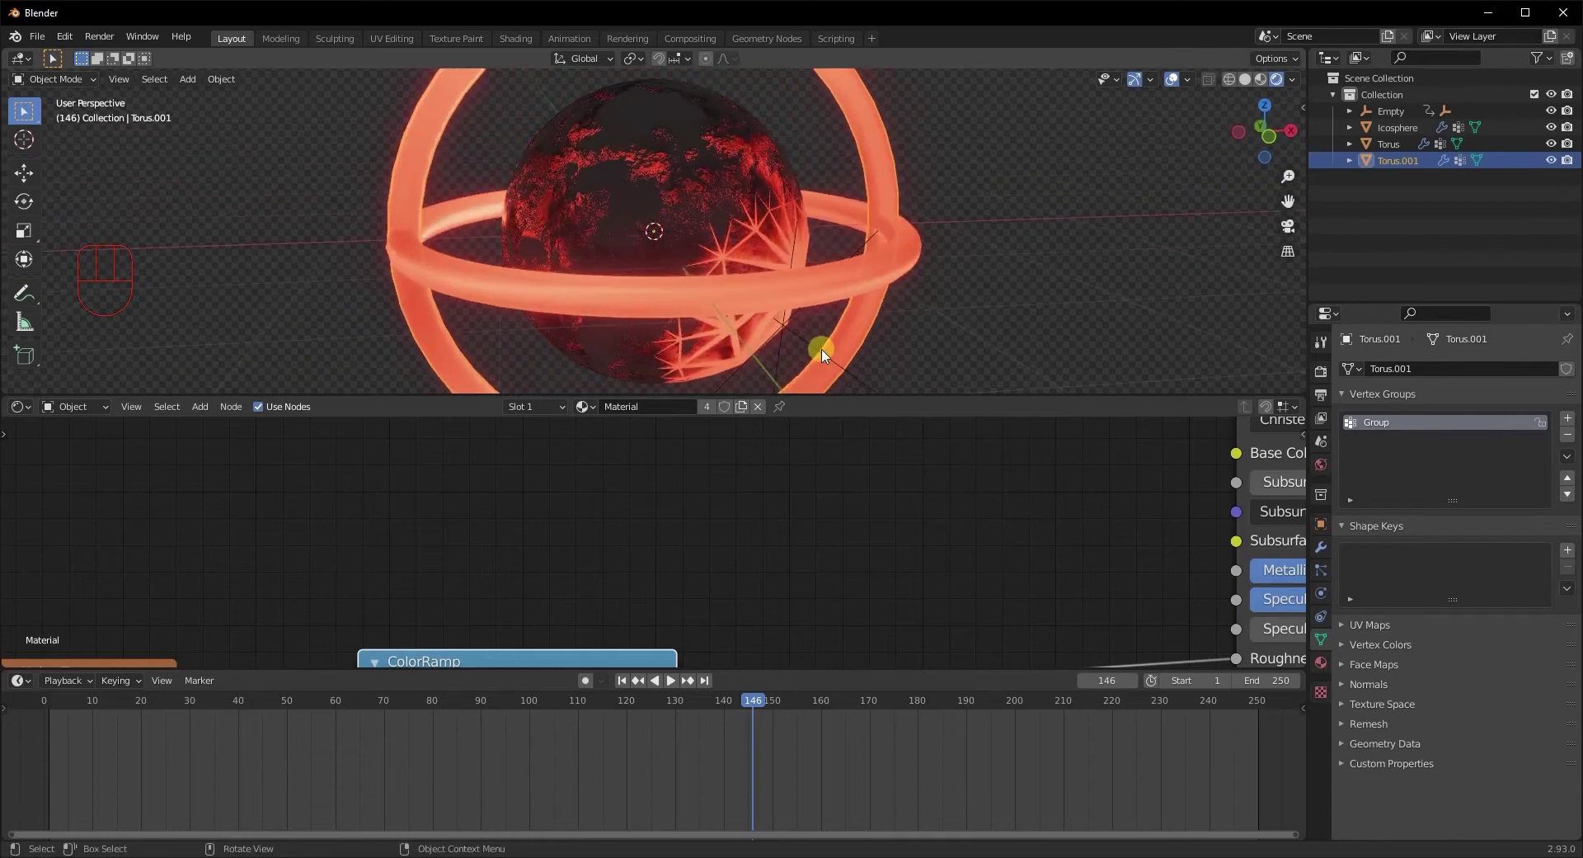
drag(829, 354, 758, 365)
drag(716, 336, 689, 362)
key(KP_7)
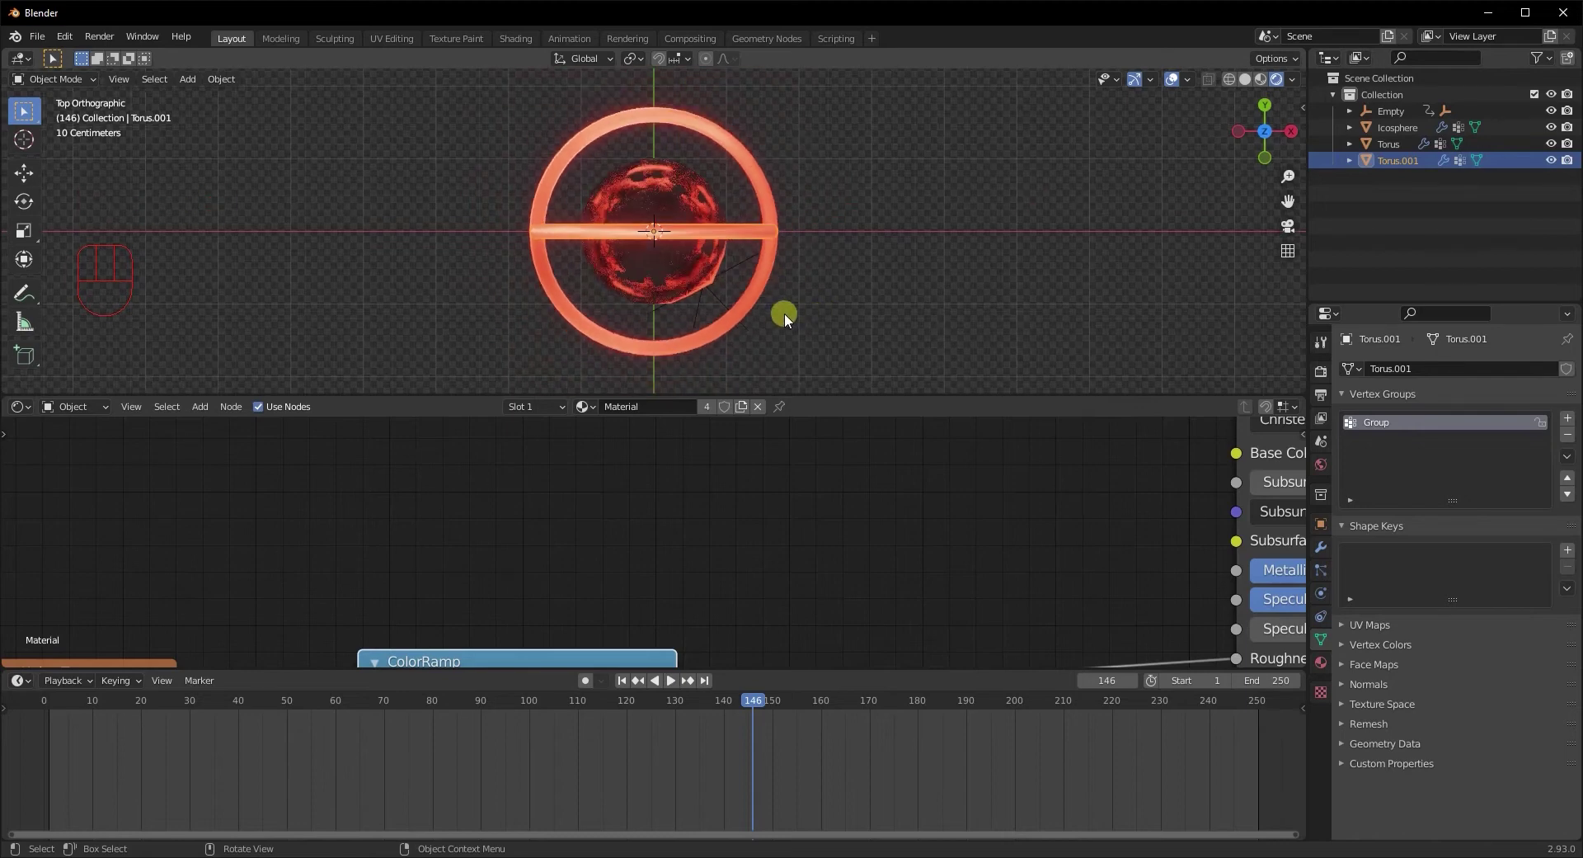
key(shift+a)
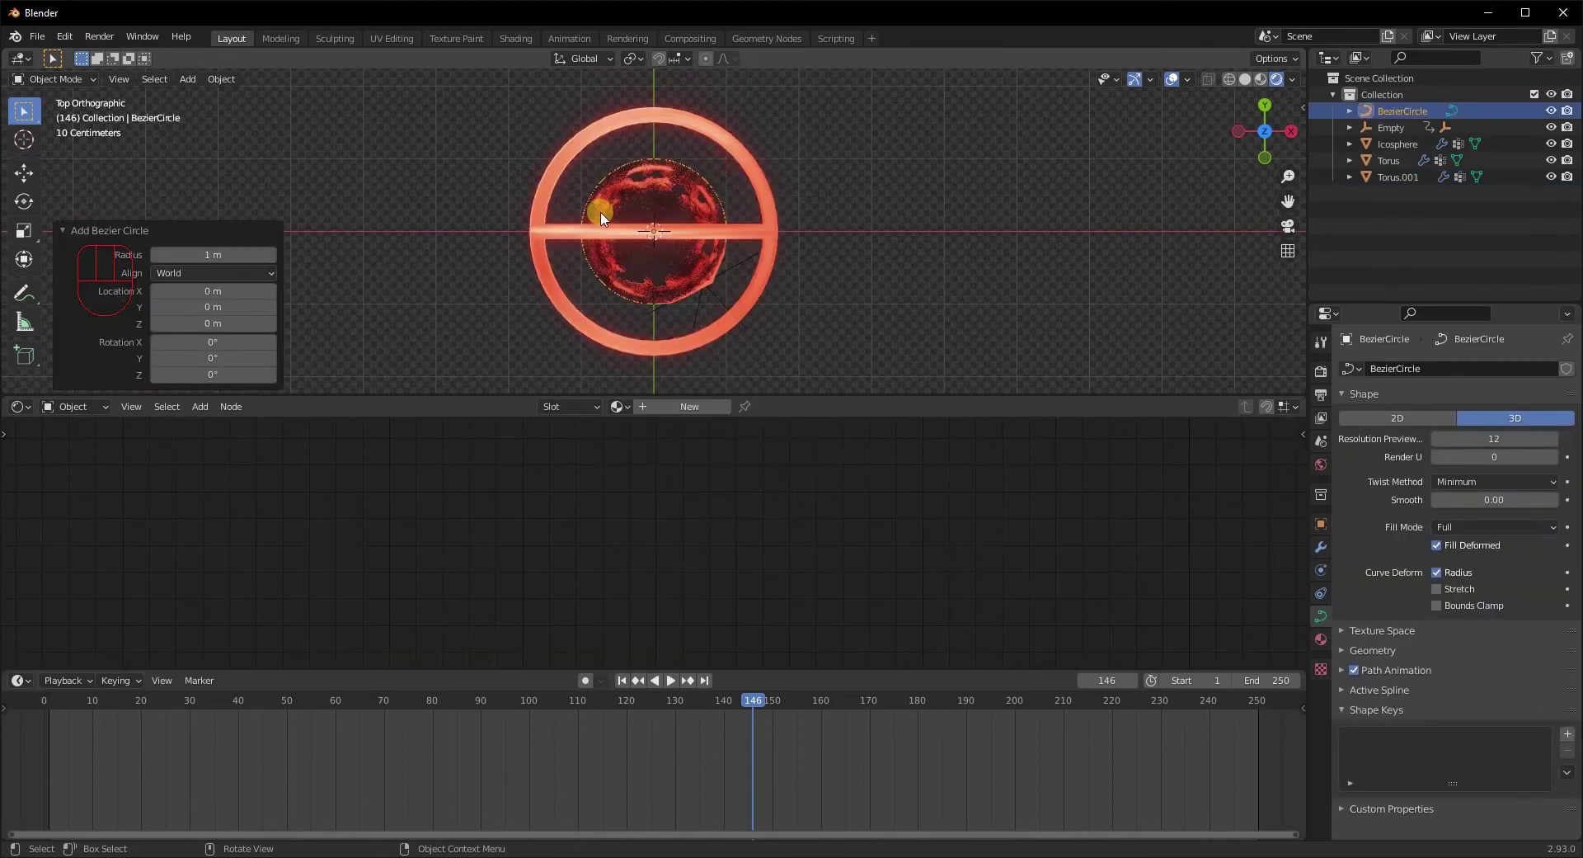
Scale the new Bezier circle to match the horizontal torus
key(s)
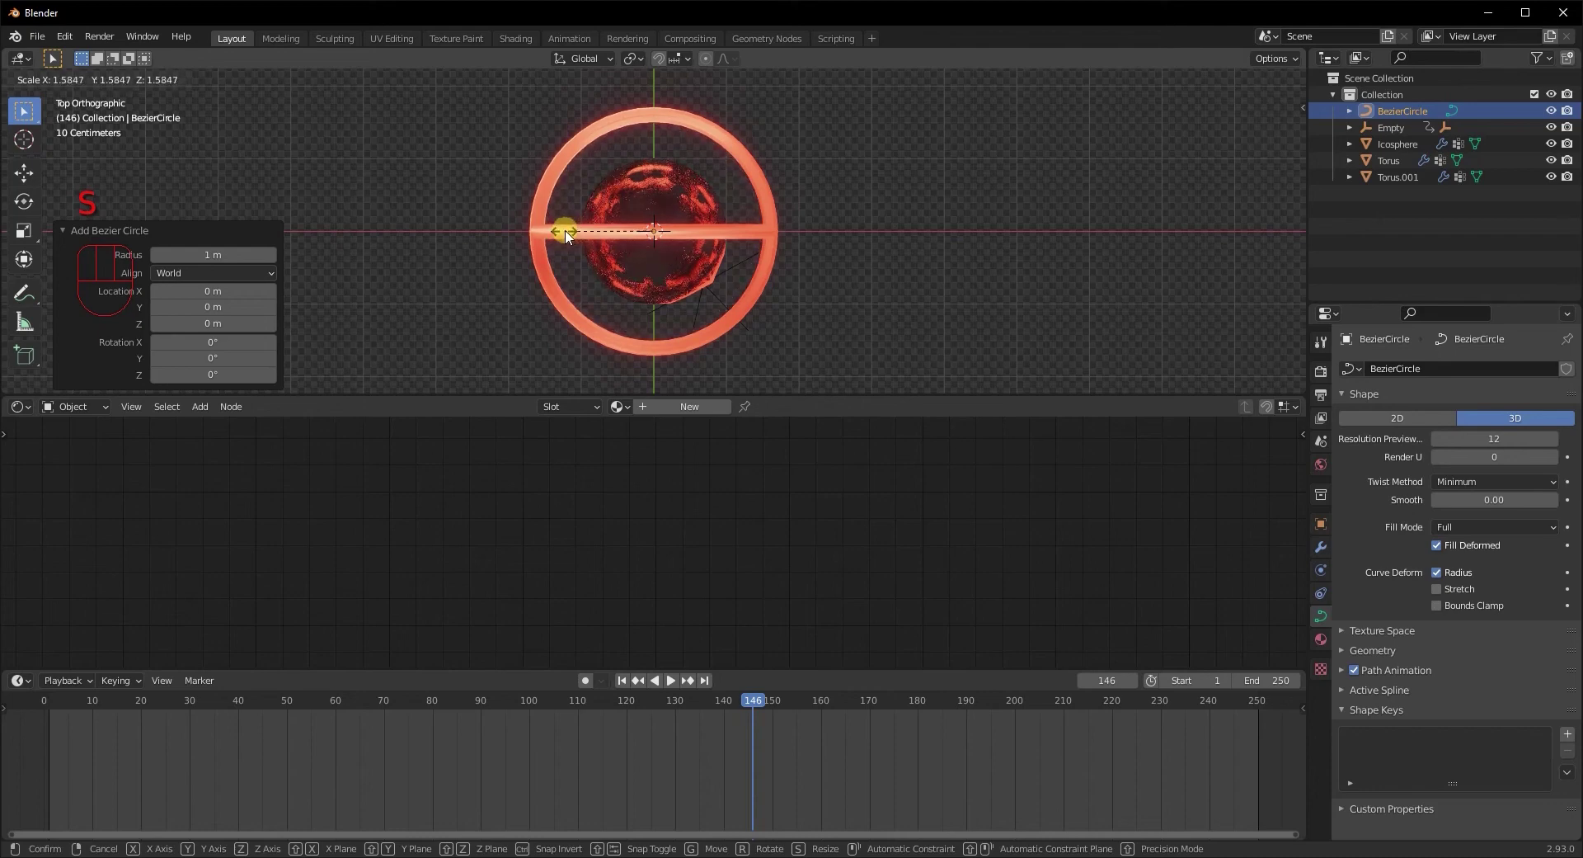
drag(760, 273, 744, 282)
scroll(down, 3)
key(KP_7)
Add an empty and parent it to the Bezier circle with Follow Path
key(shift+a)
key(g)
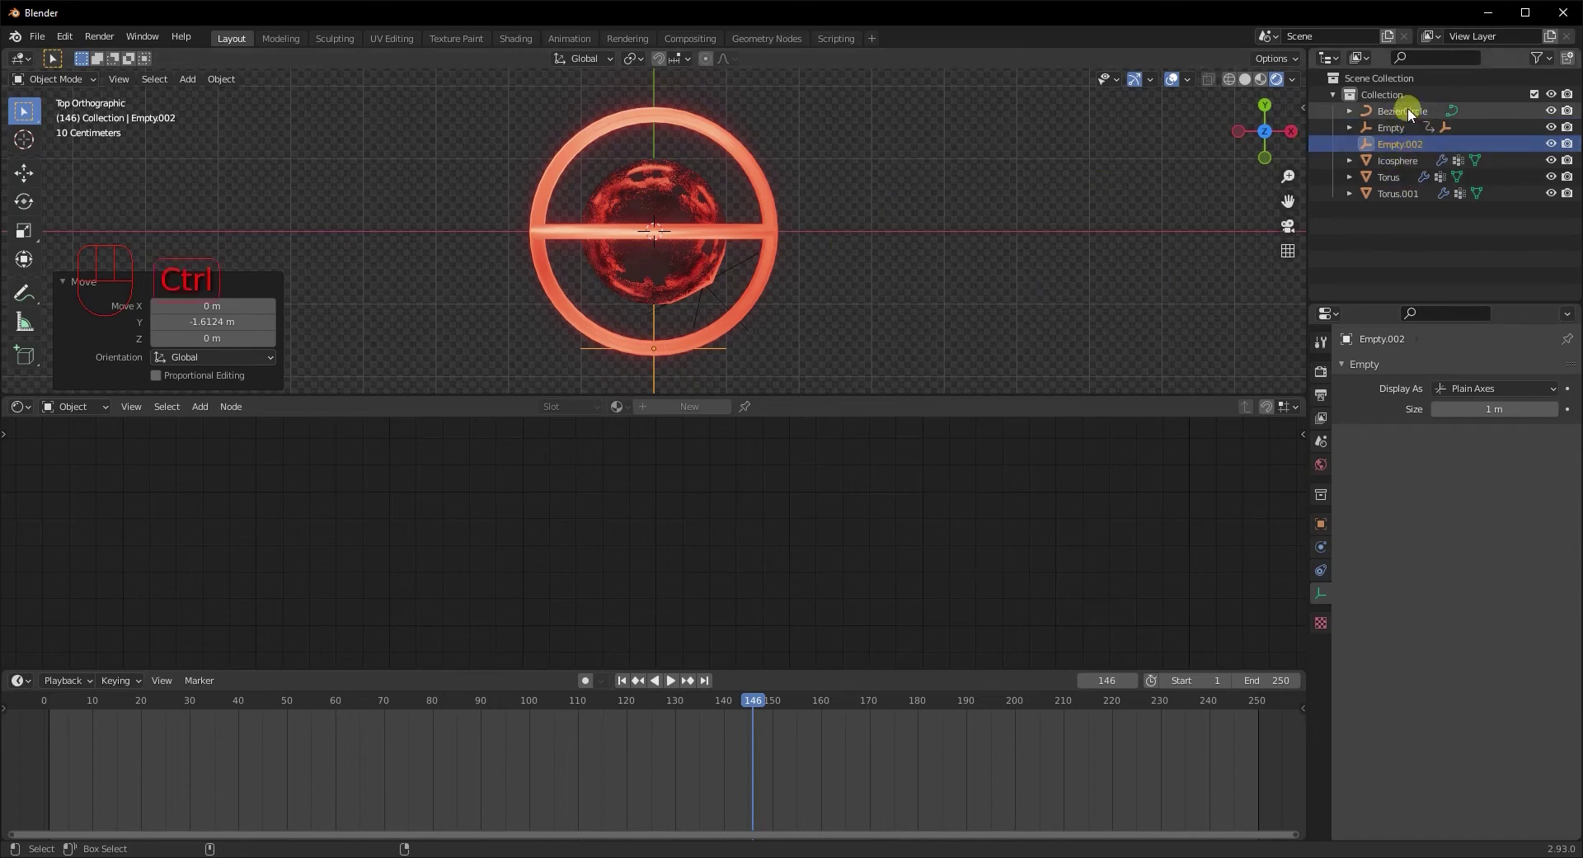
click(1414, 115)
drag(838, 305, 823, 242)
key(ctrl+p)
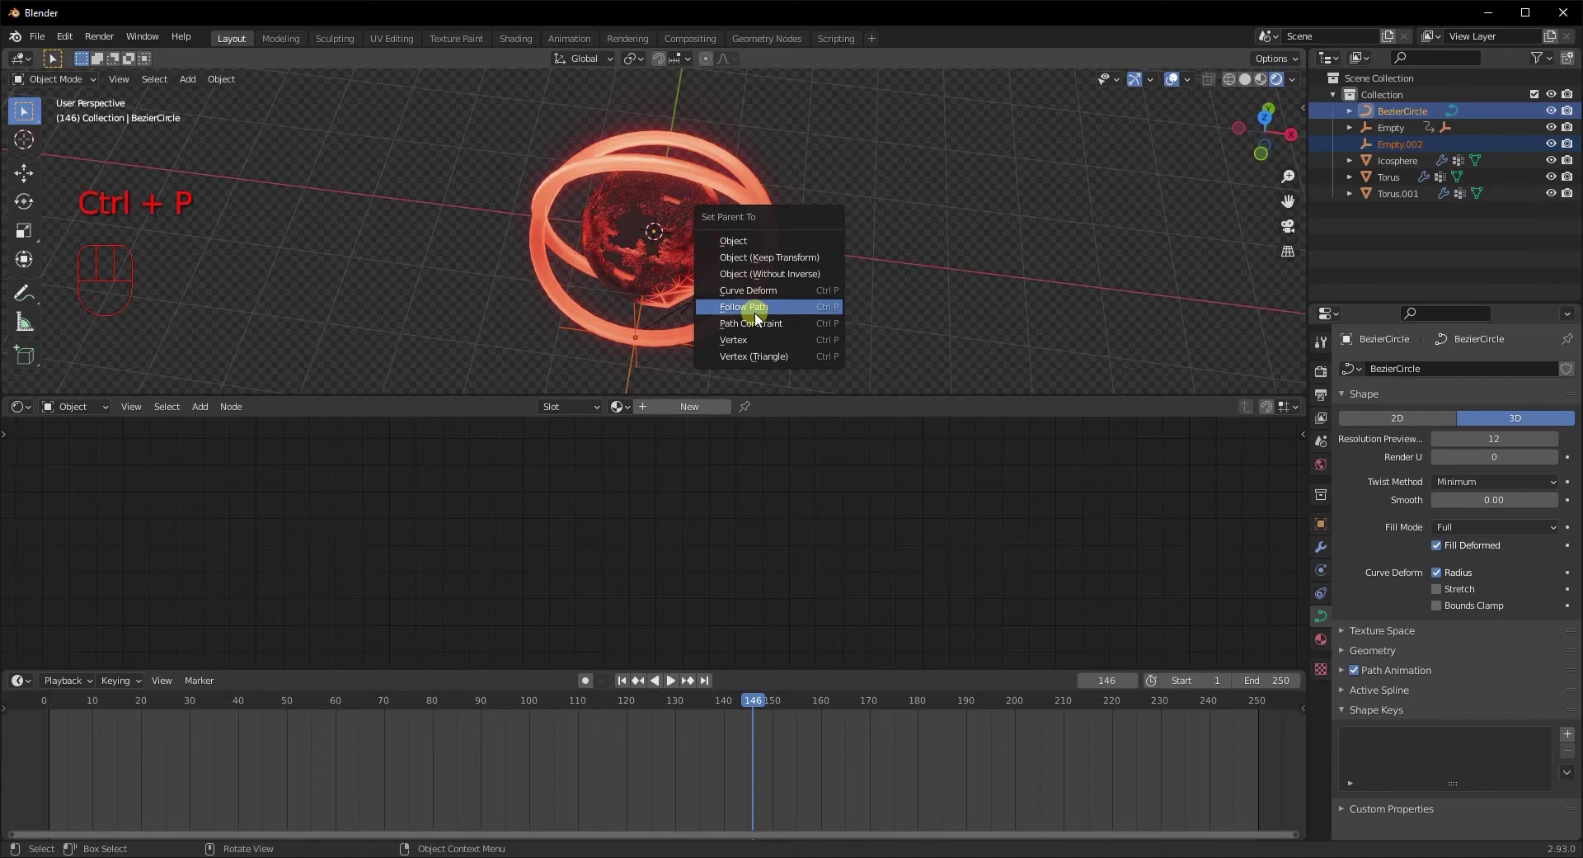
drag(854, 303, 956, 377)
click(1340, 626)
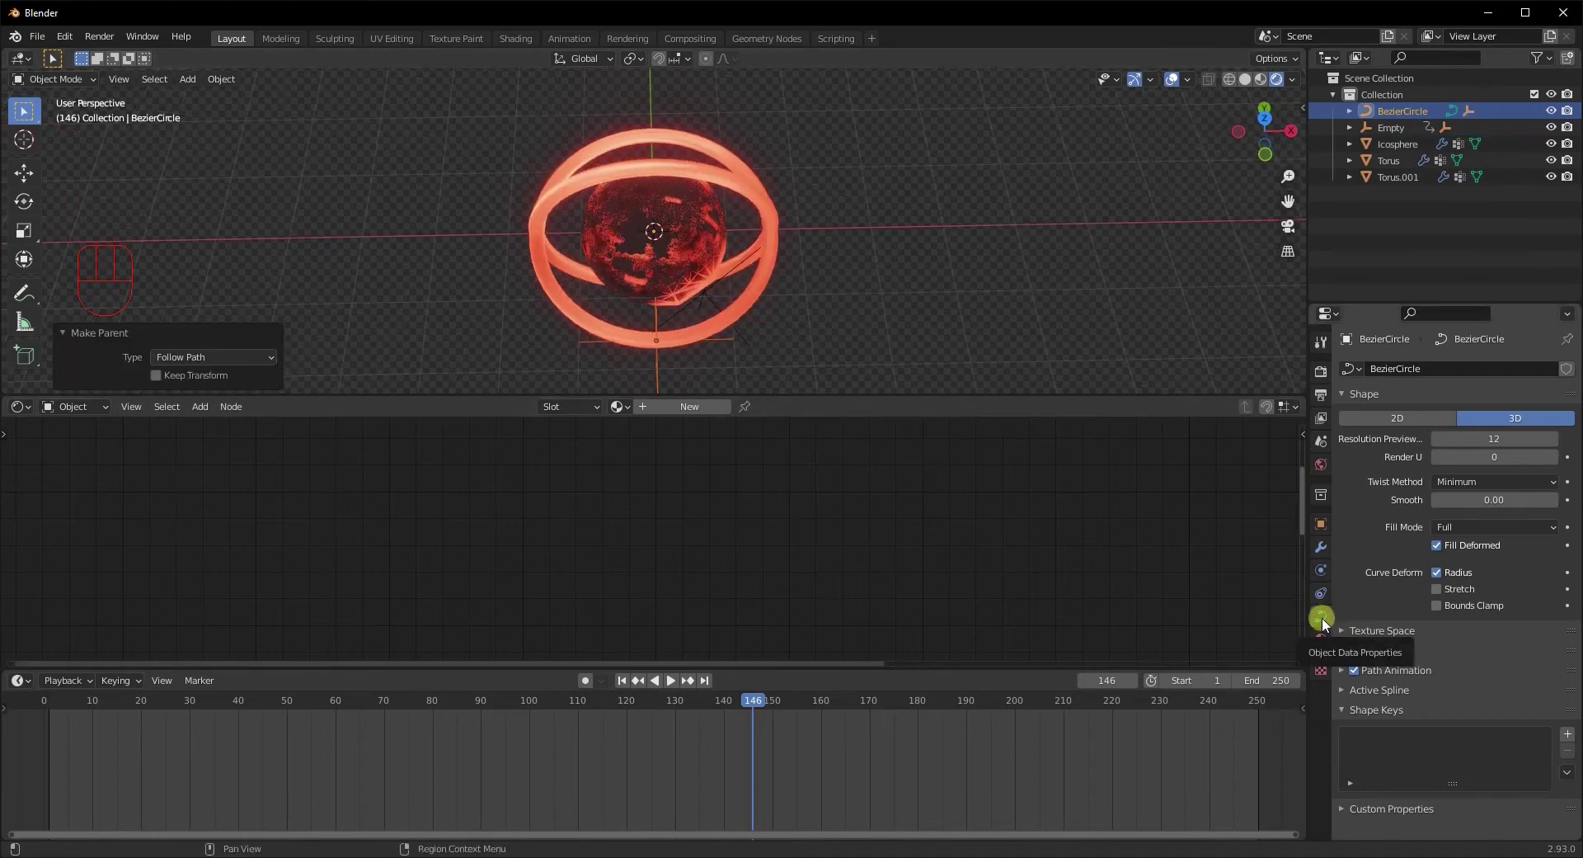
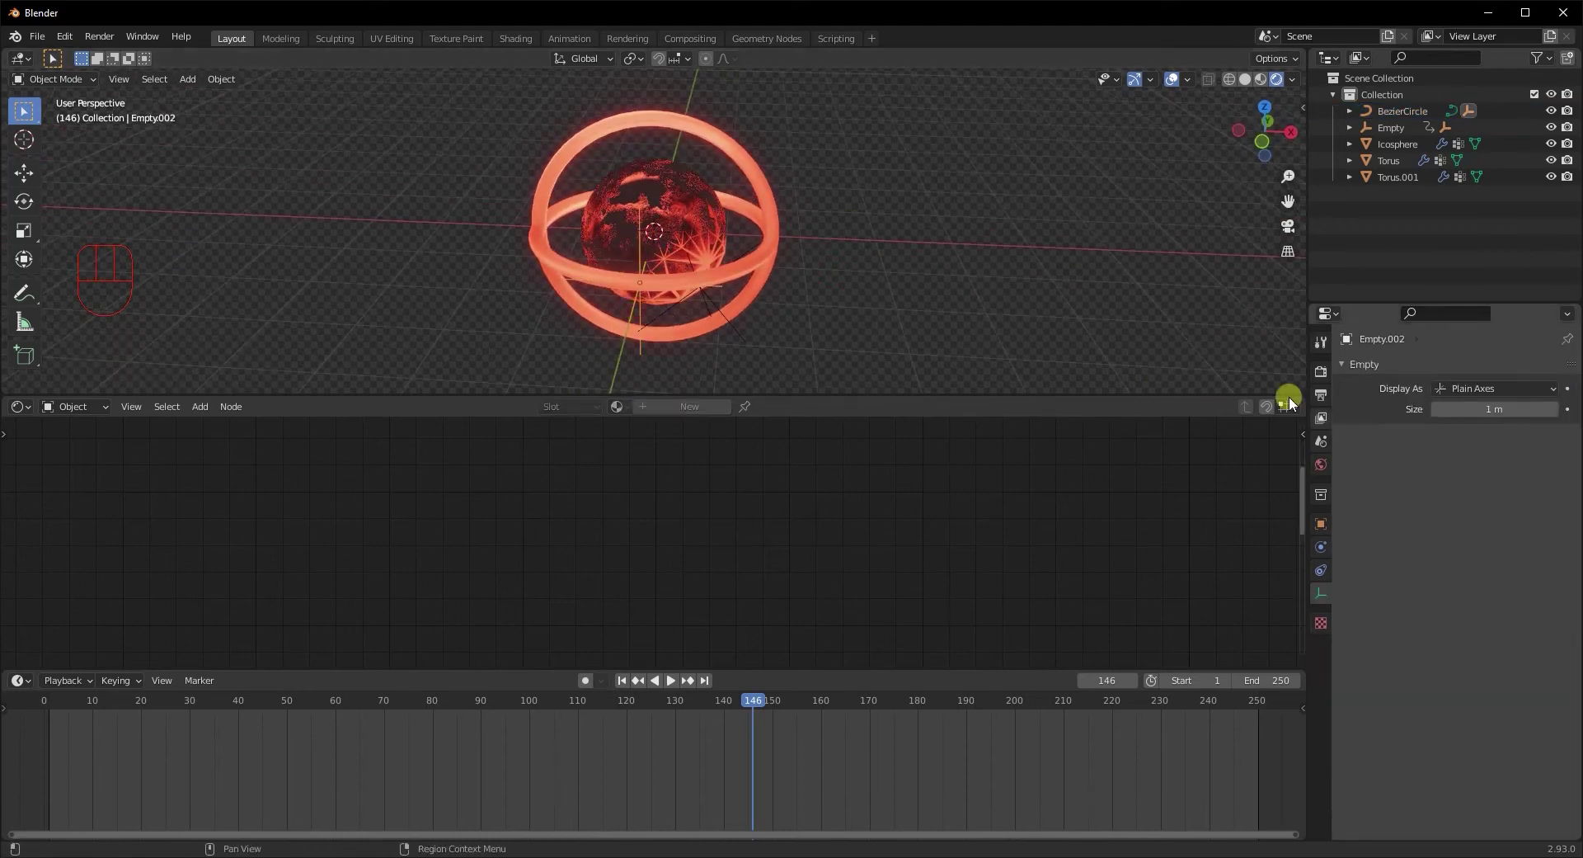
Set Empty.002 as the proximity target in the first torus's modifiers
click(750, 271)
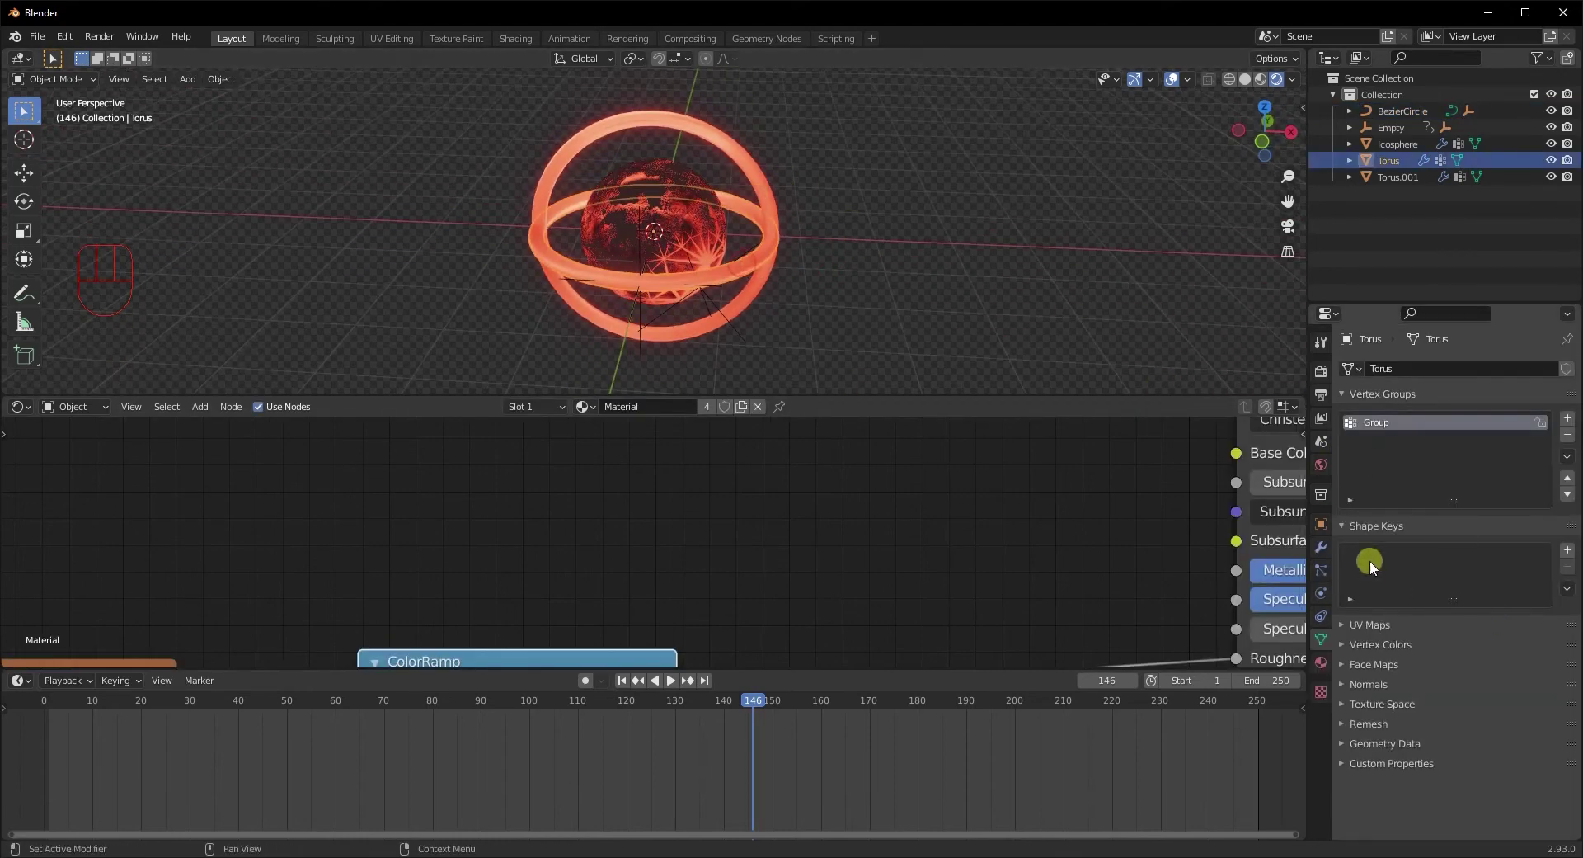
click(1318, 553)
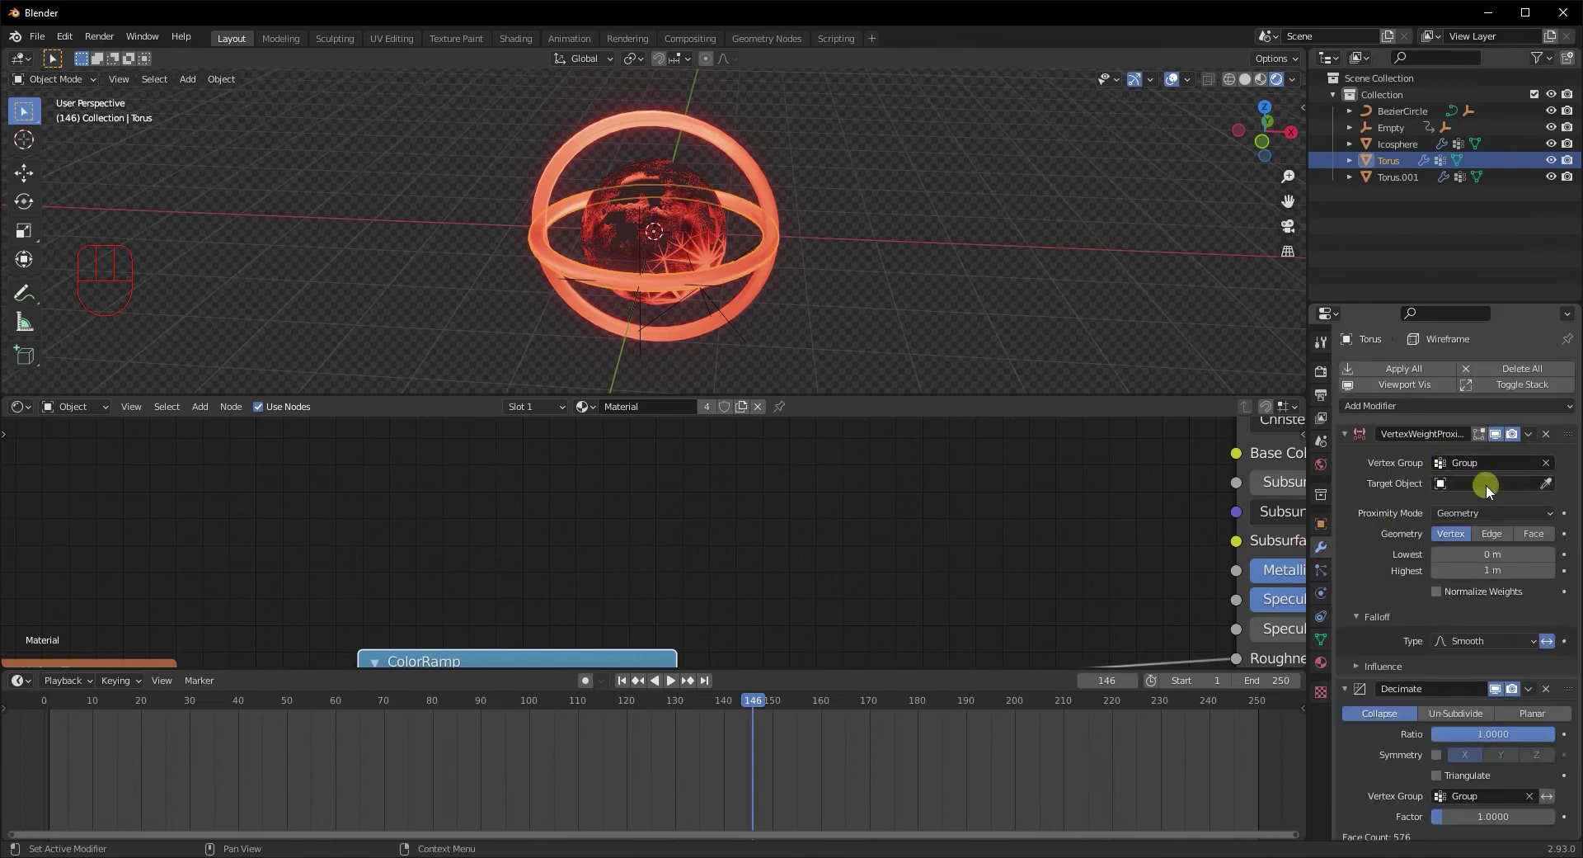
drag(1497, 490, 1442, 567)
middle_click(865, 252)
drag(854, 282, 835, 253)
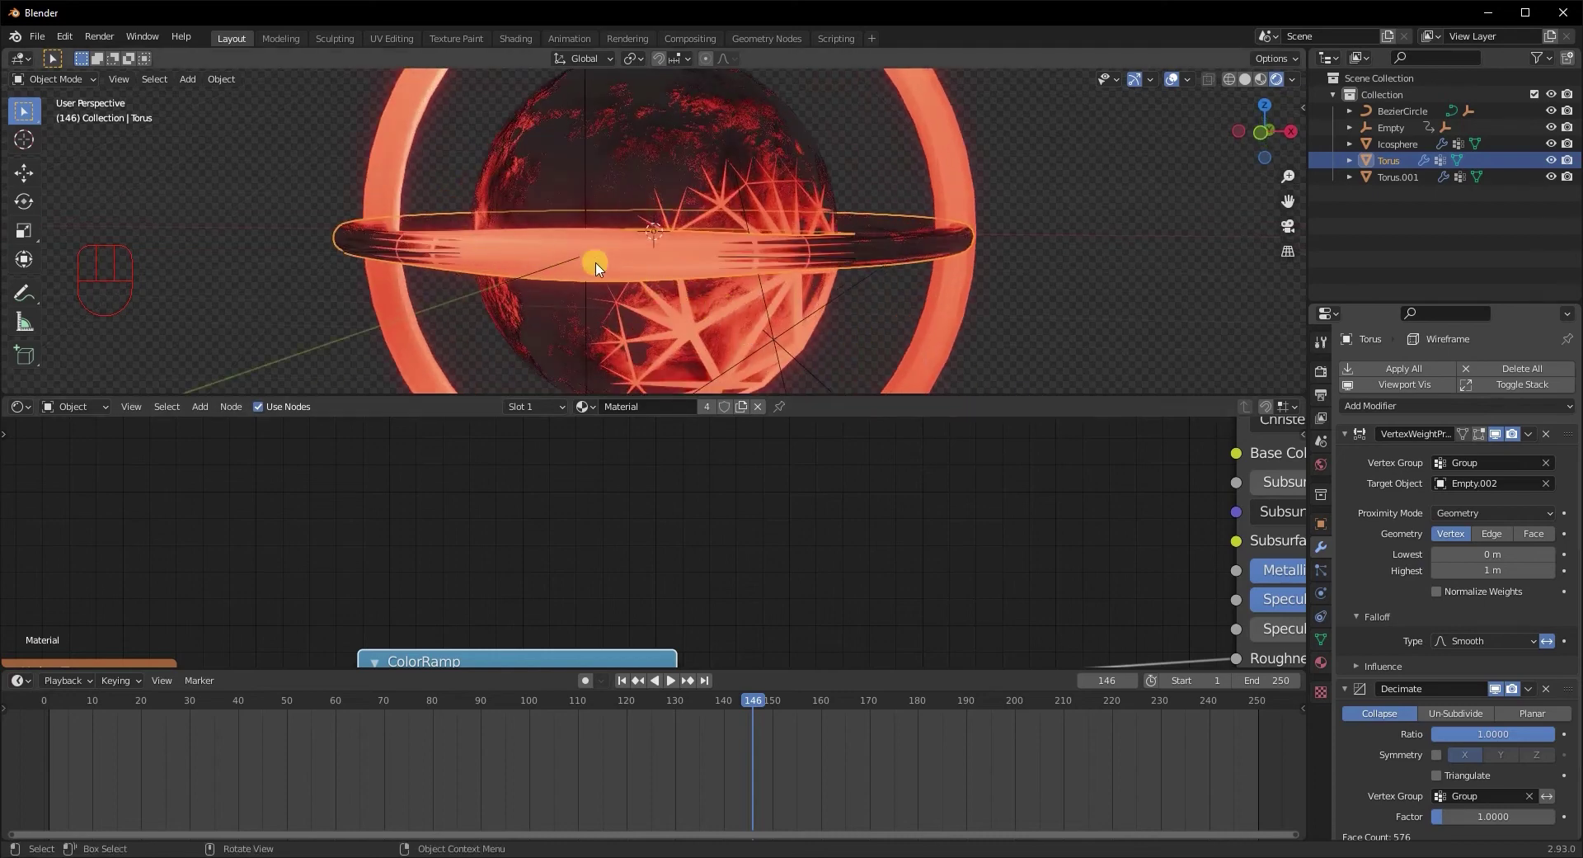
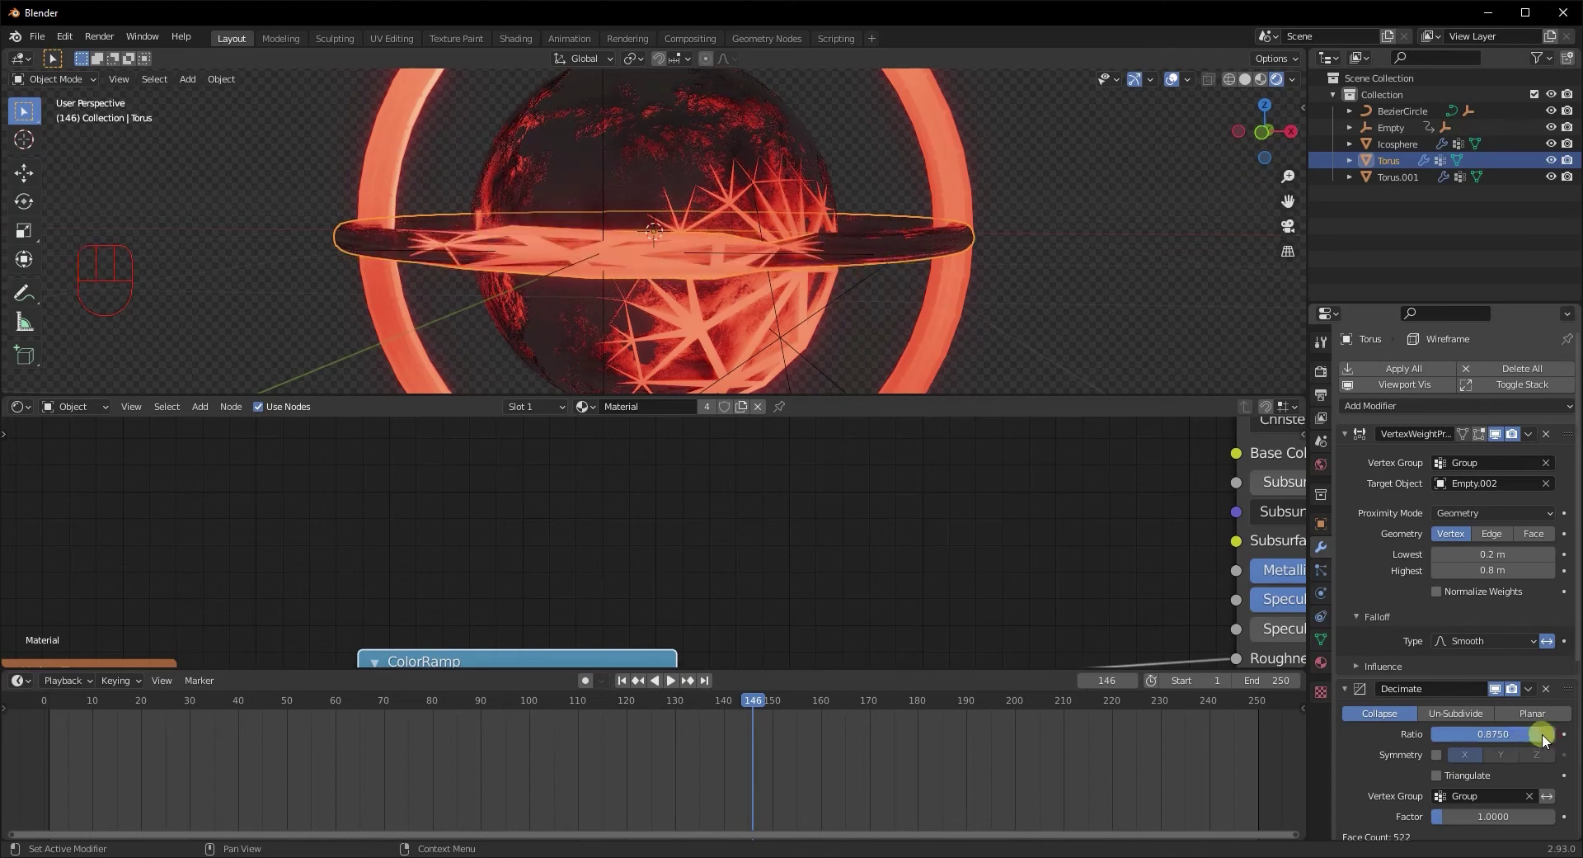
Raise the decimate ratio to 0.9 and play the animation to check the torus reveal
drag(1548, 741, 1092, 603)
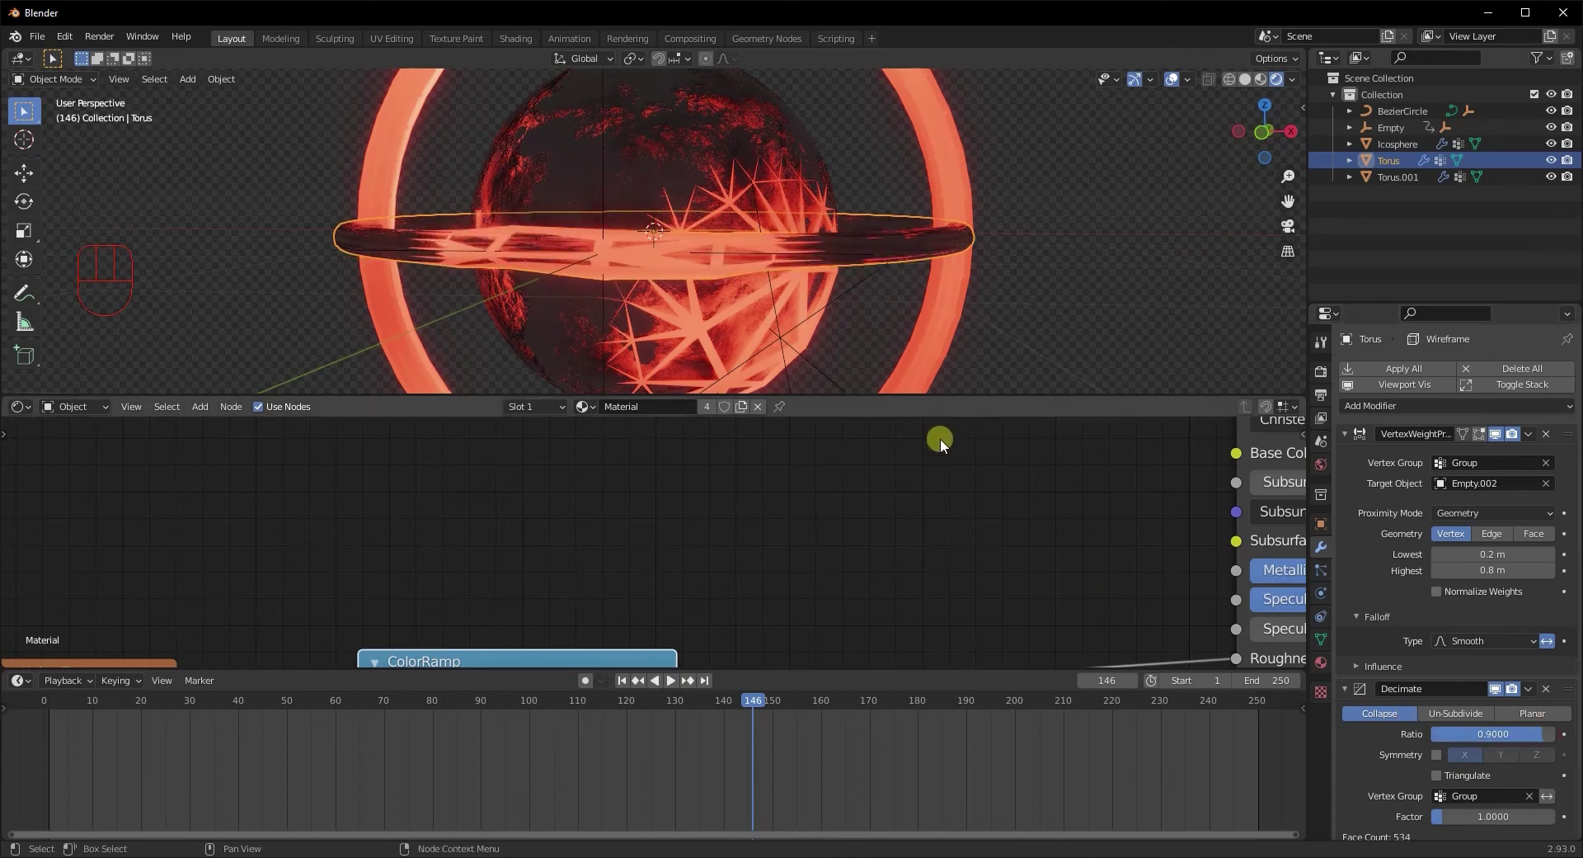
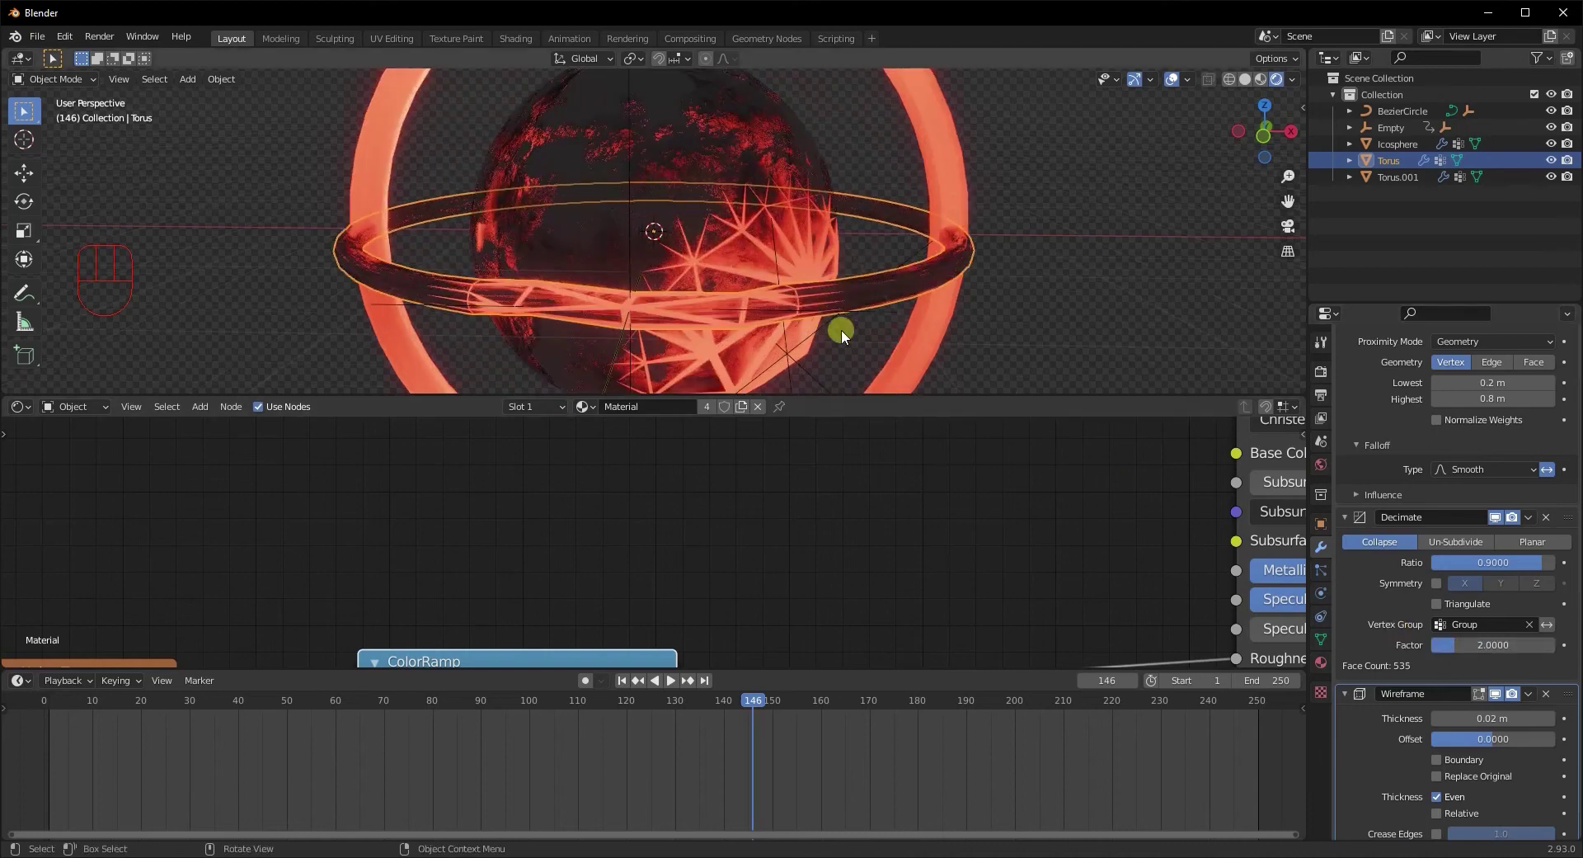
drag(819, 325, 805, 297)
middle_click(825, 347)
key(space)
middle_click(842, 344)
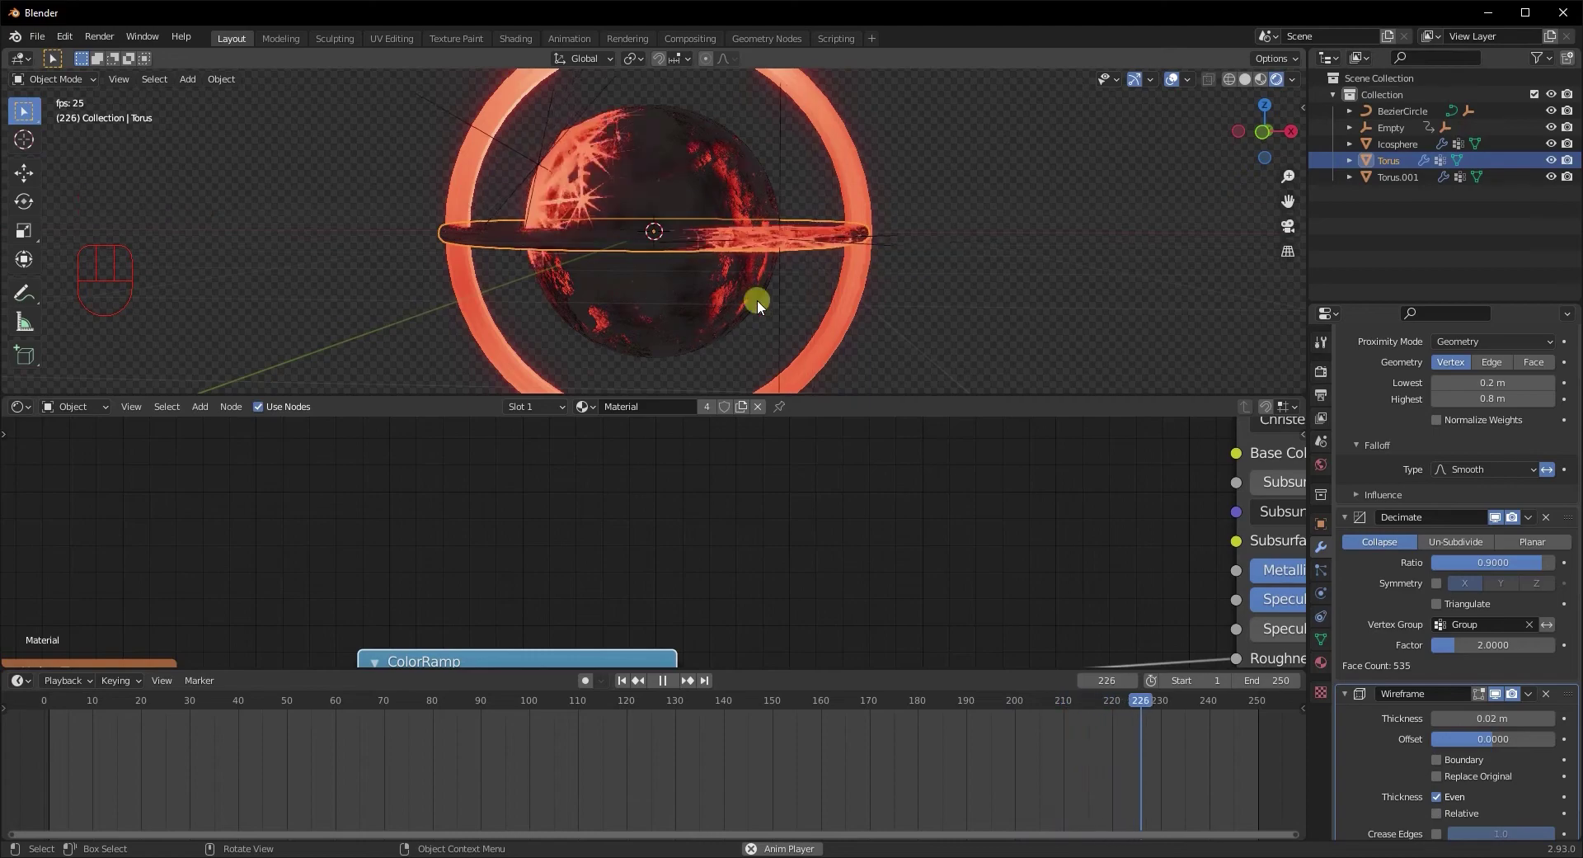
drag(792, 309, 794, 324)
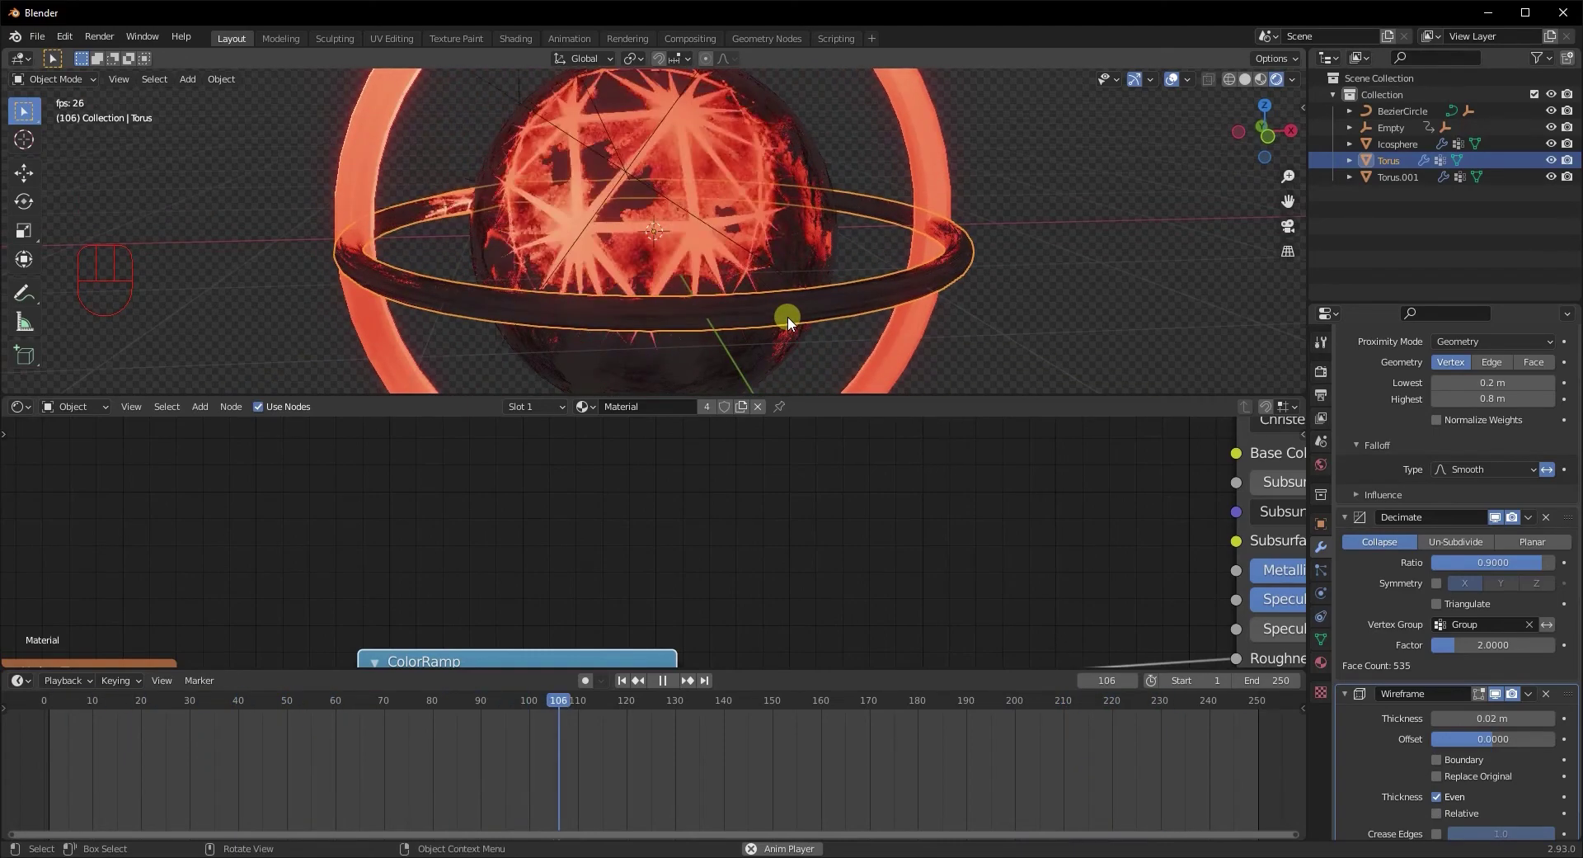
key(space)
Parent the BezierCircle to the flat torus with Ctrl+P > Object
middle_click(806, 317)
click(757, 279)
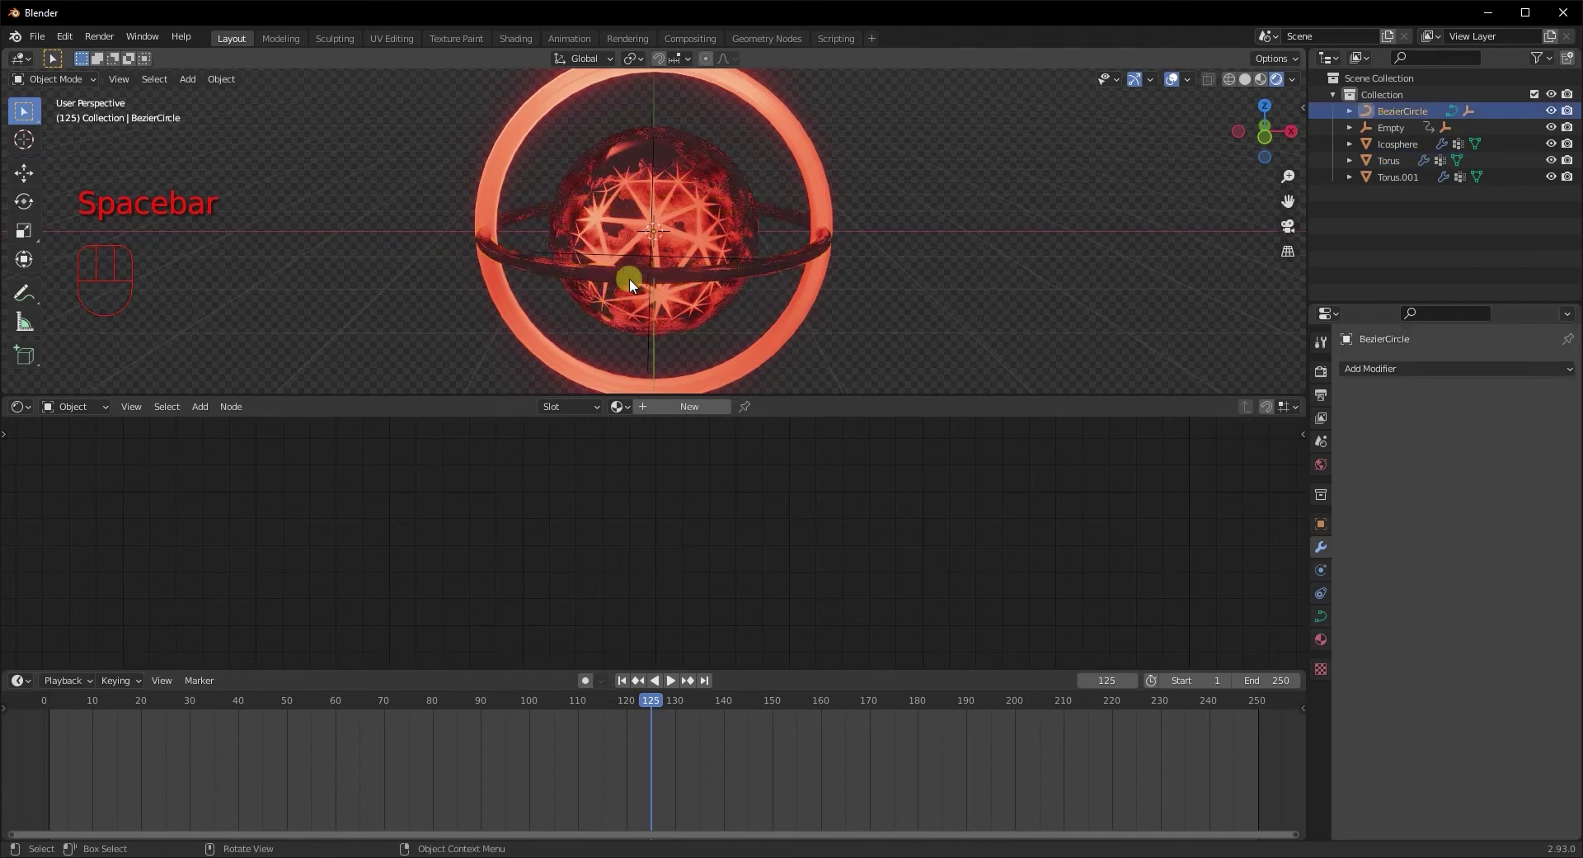
click(634, 284)
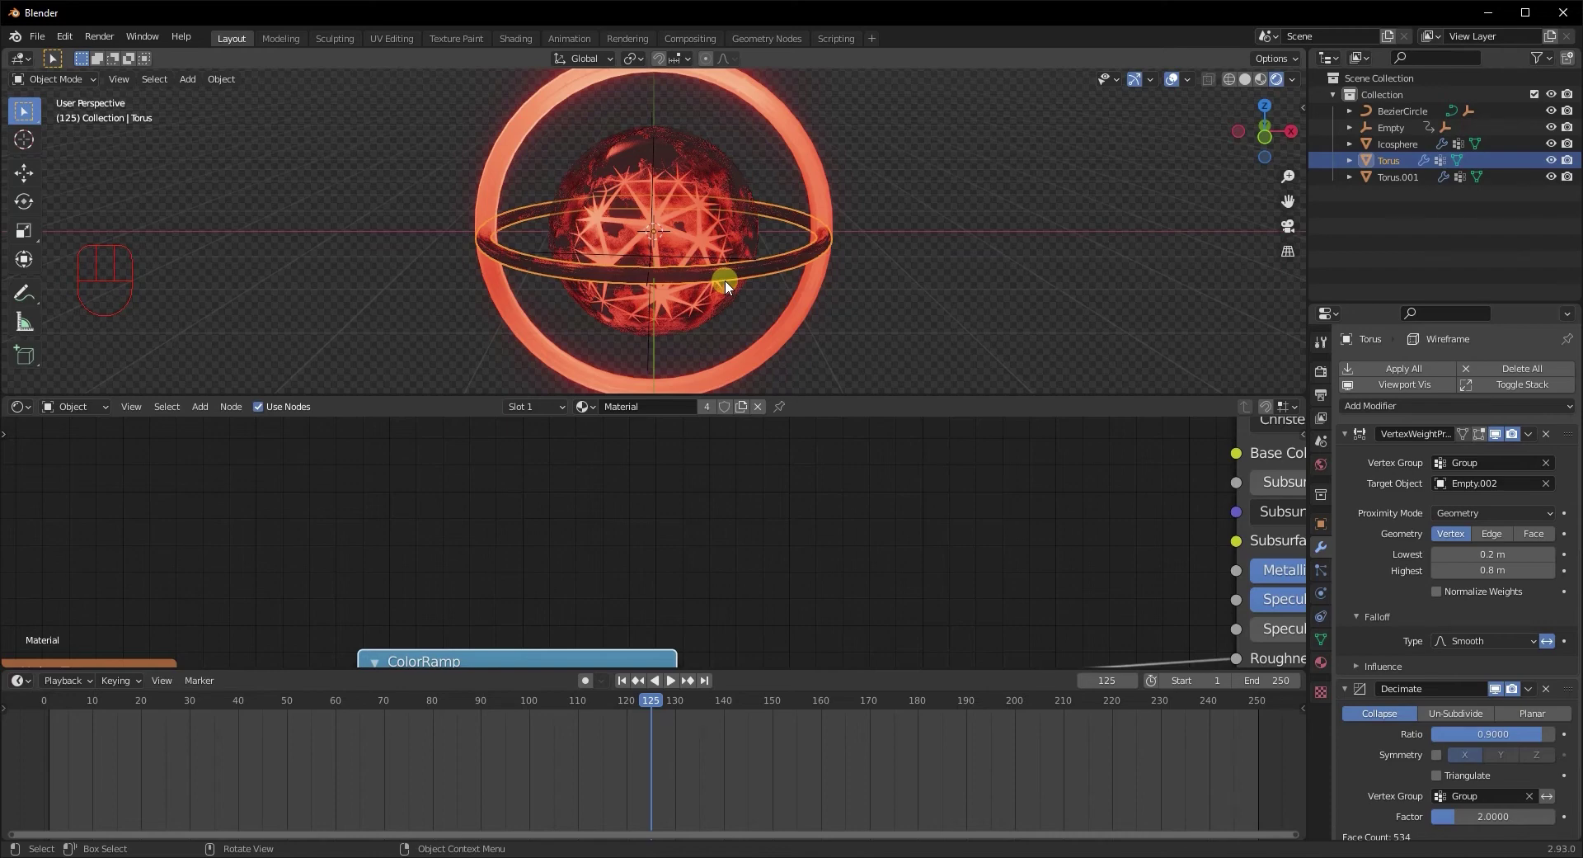
click(1403, 115)
click(1400, 167)
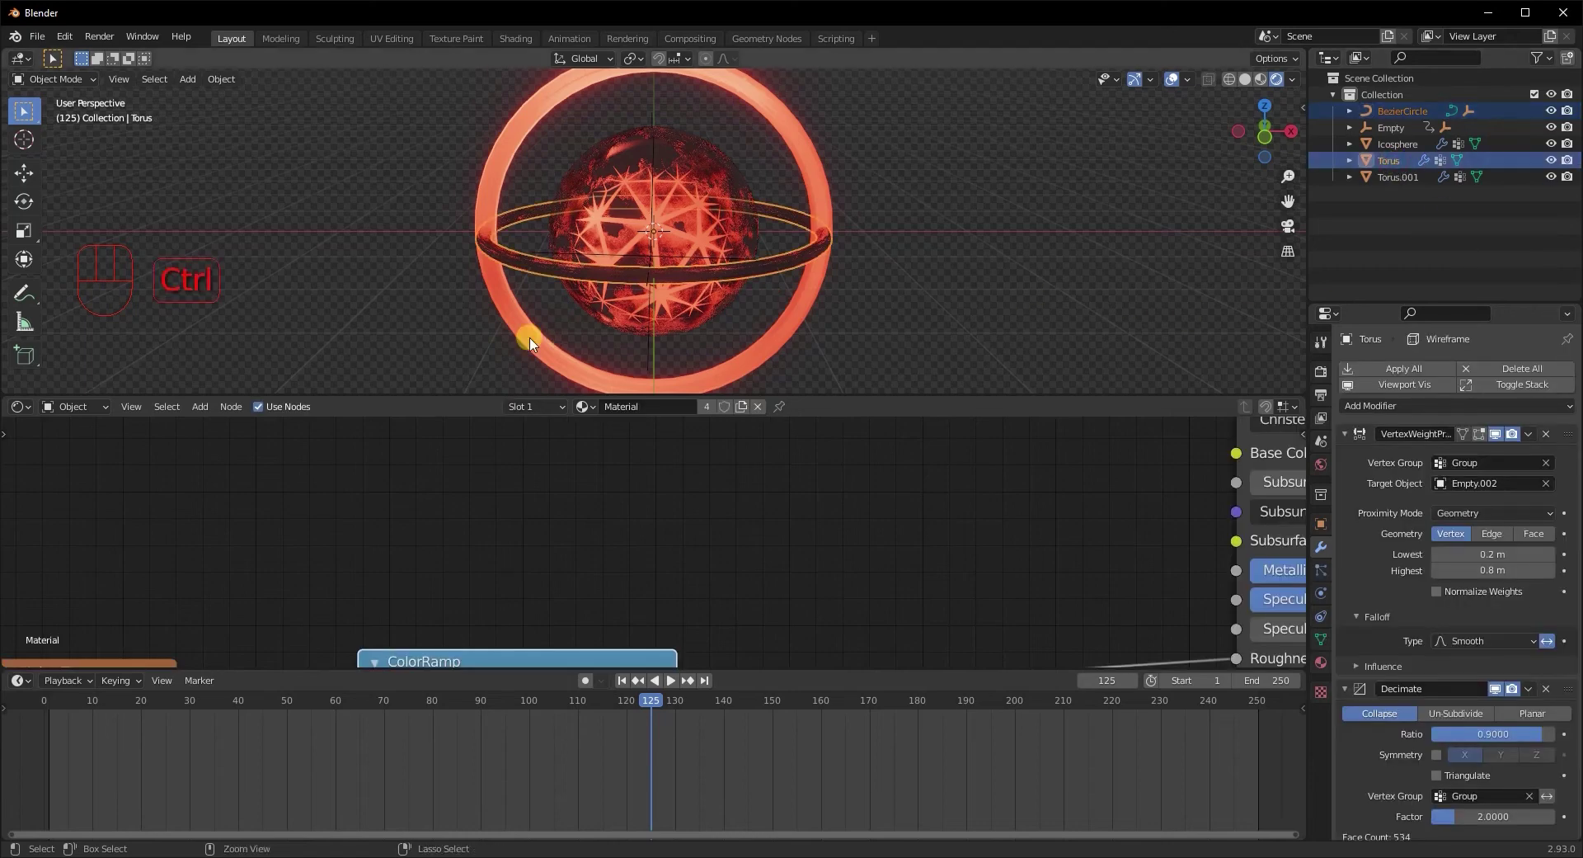
key(ctrl+p)
middle_click(677, 341)
click(738, 283)
click(733, 279)
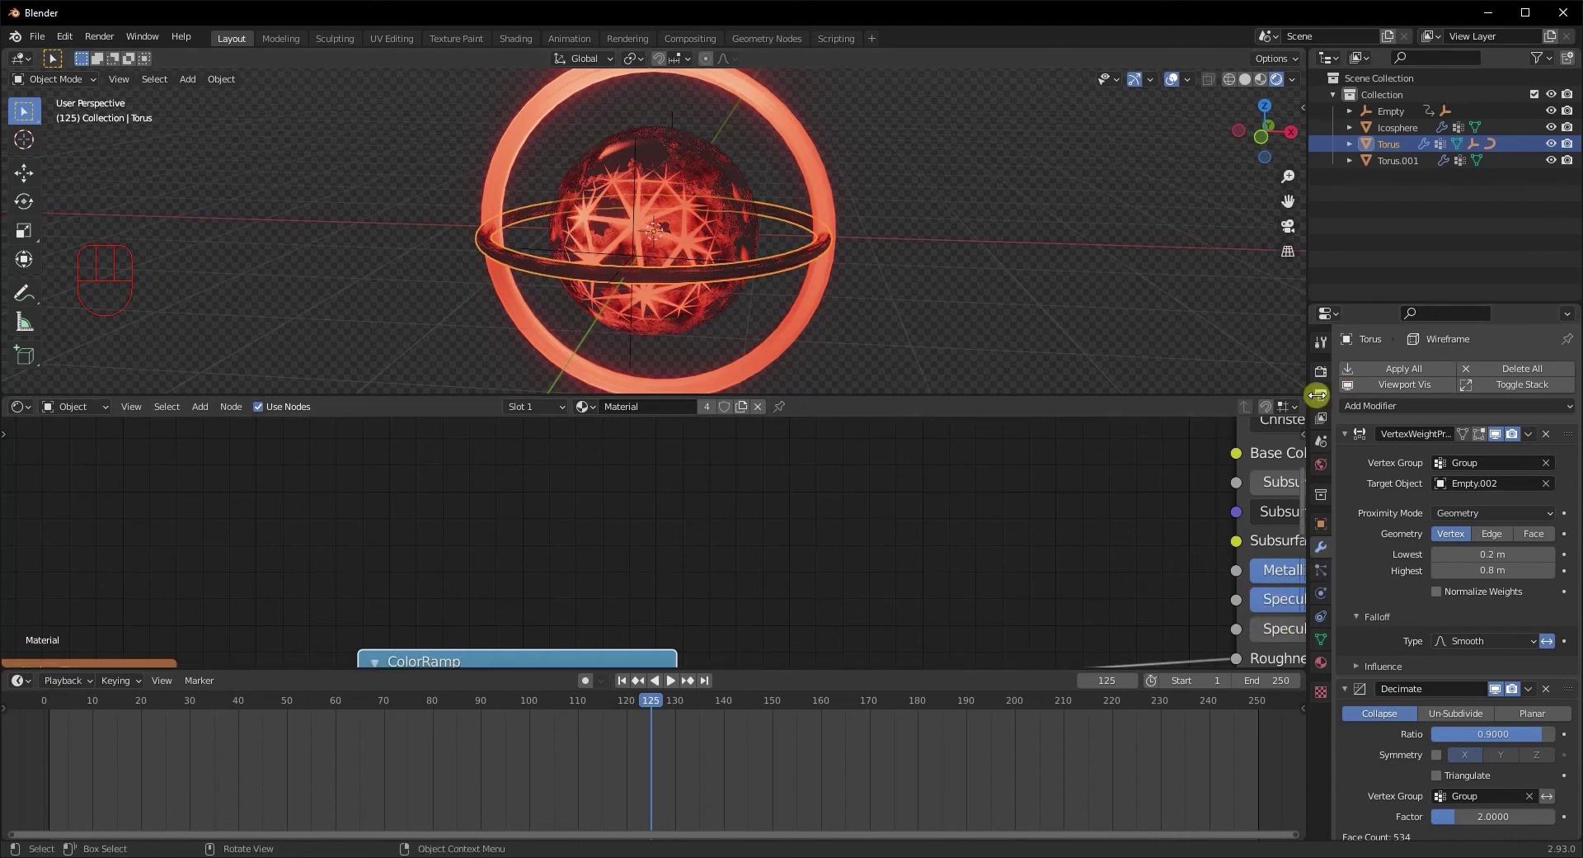
Key the flat torus's rotation at frame 1 and 360° on every axis at the last frame
click(1323, 527)
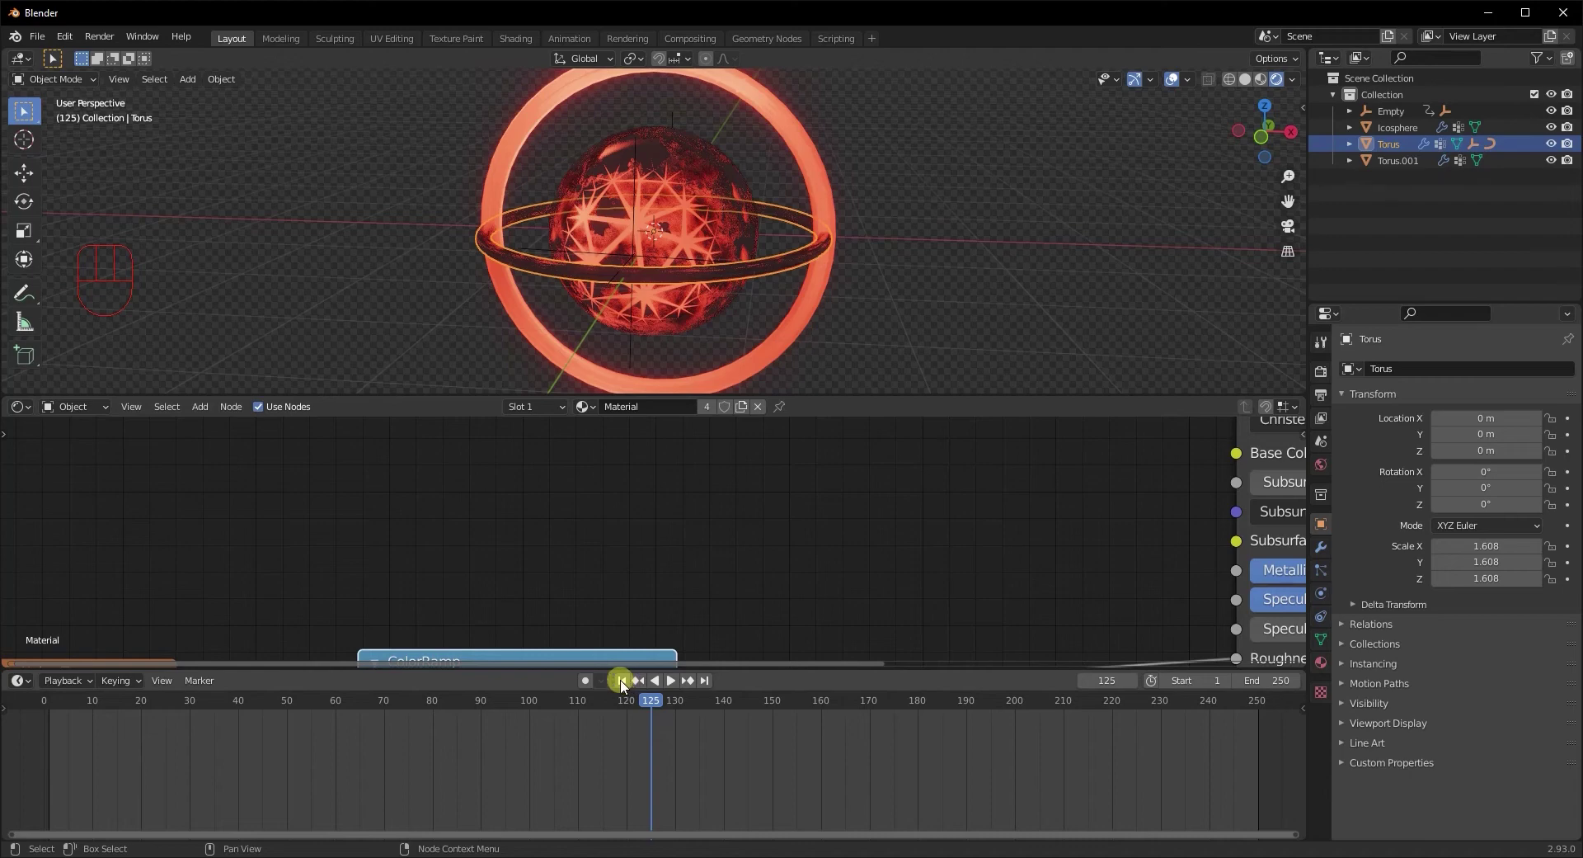
drag(1578, 480, 1568, 527)
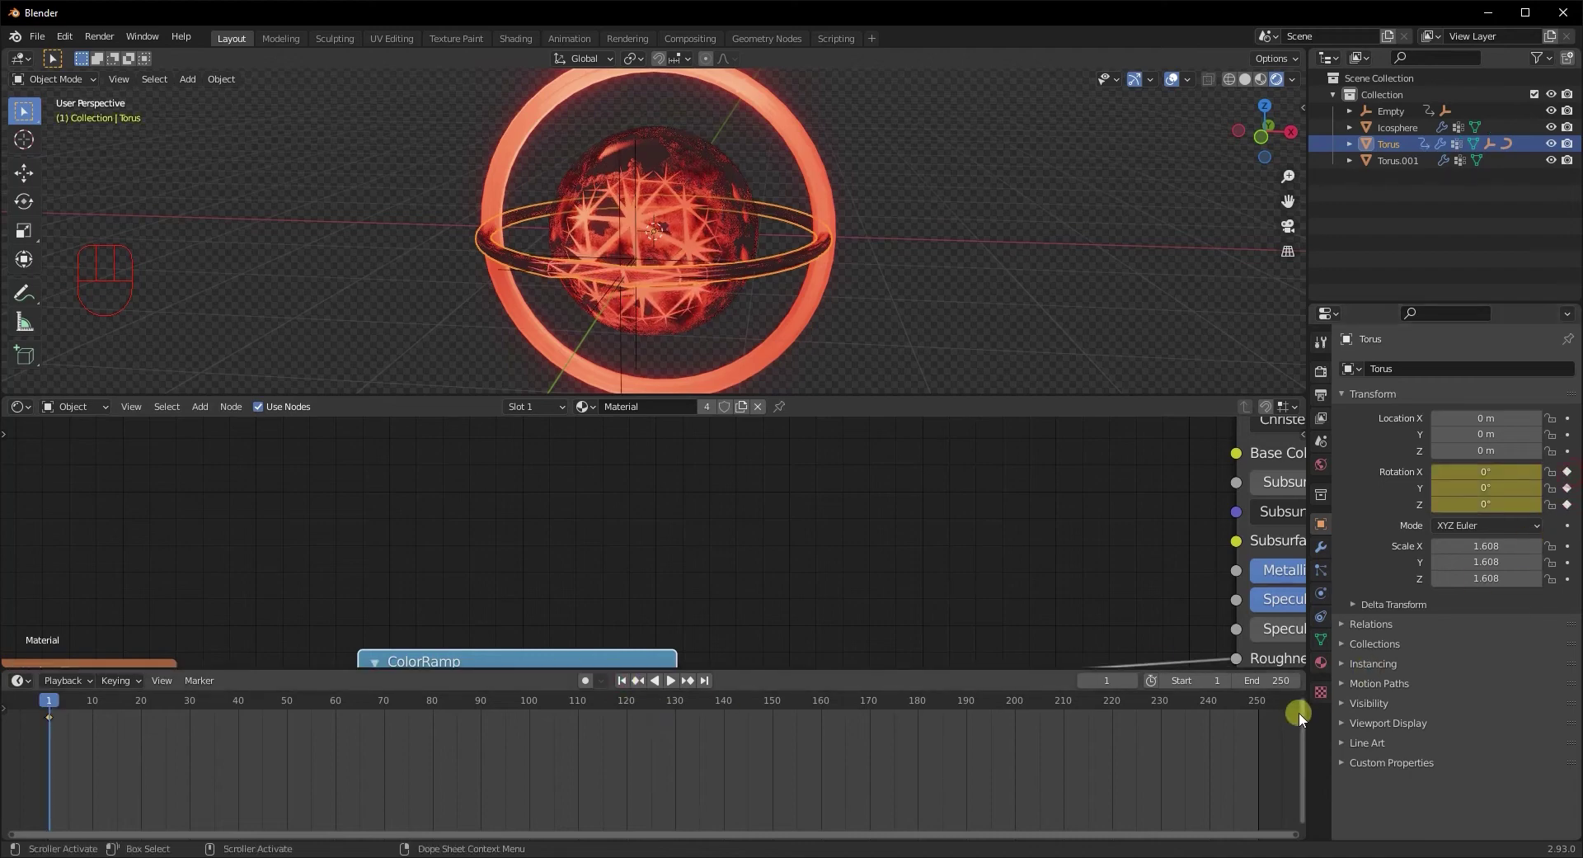
click(1270, 704)
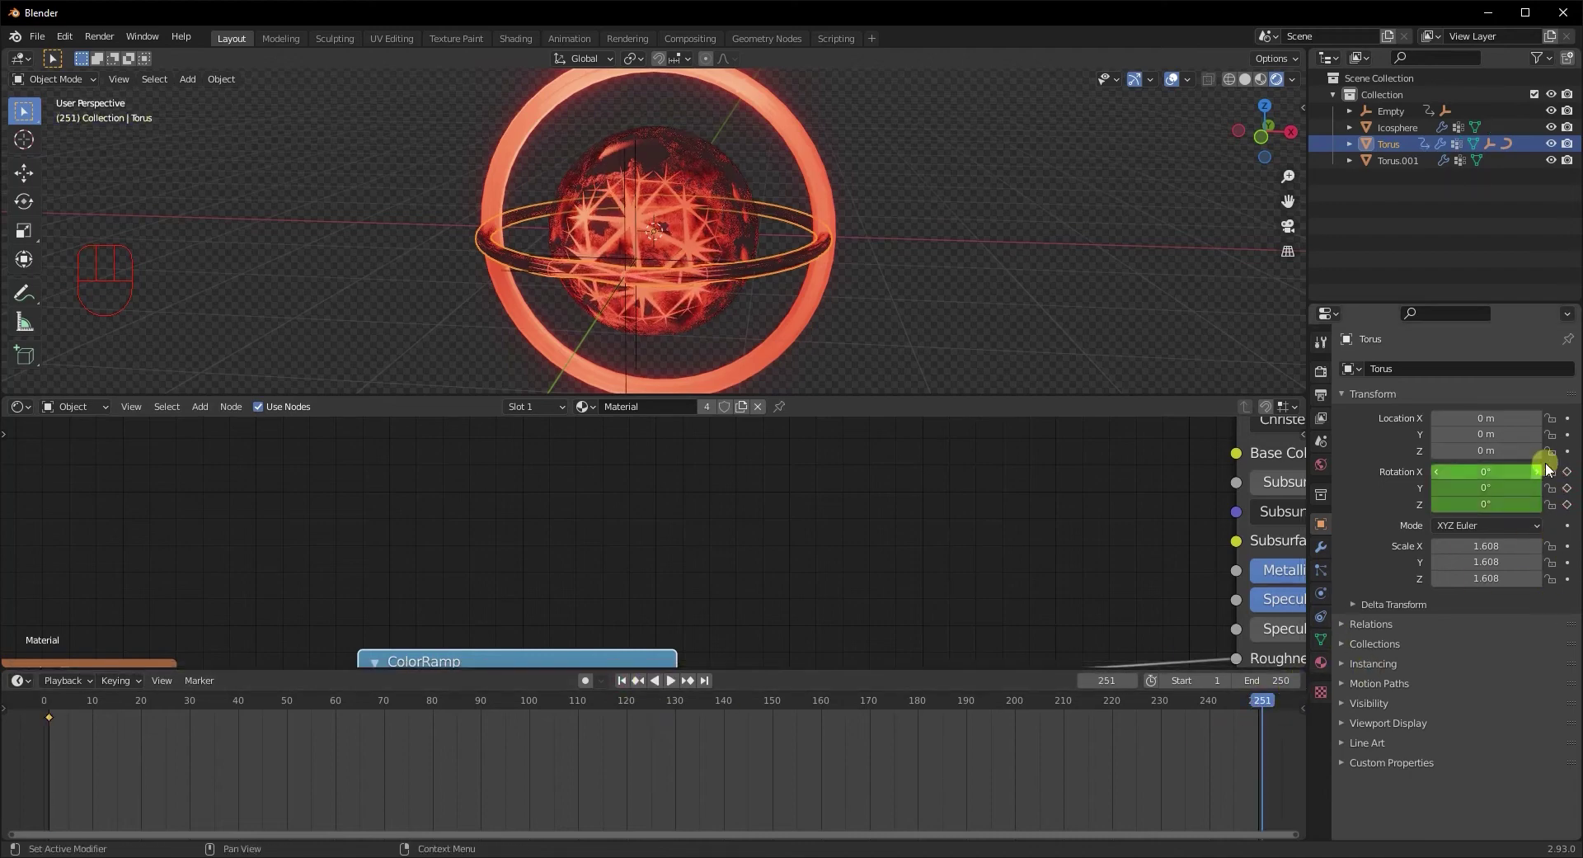
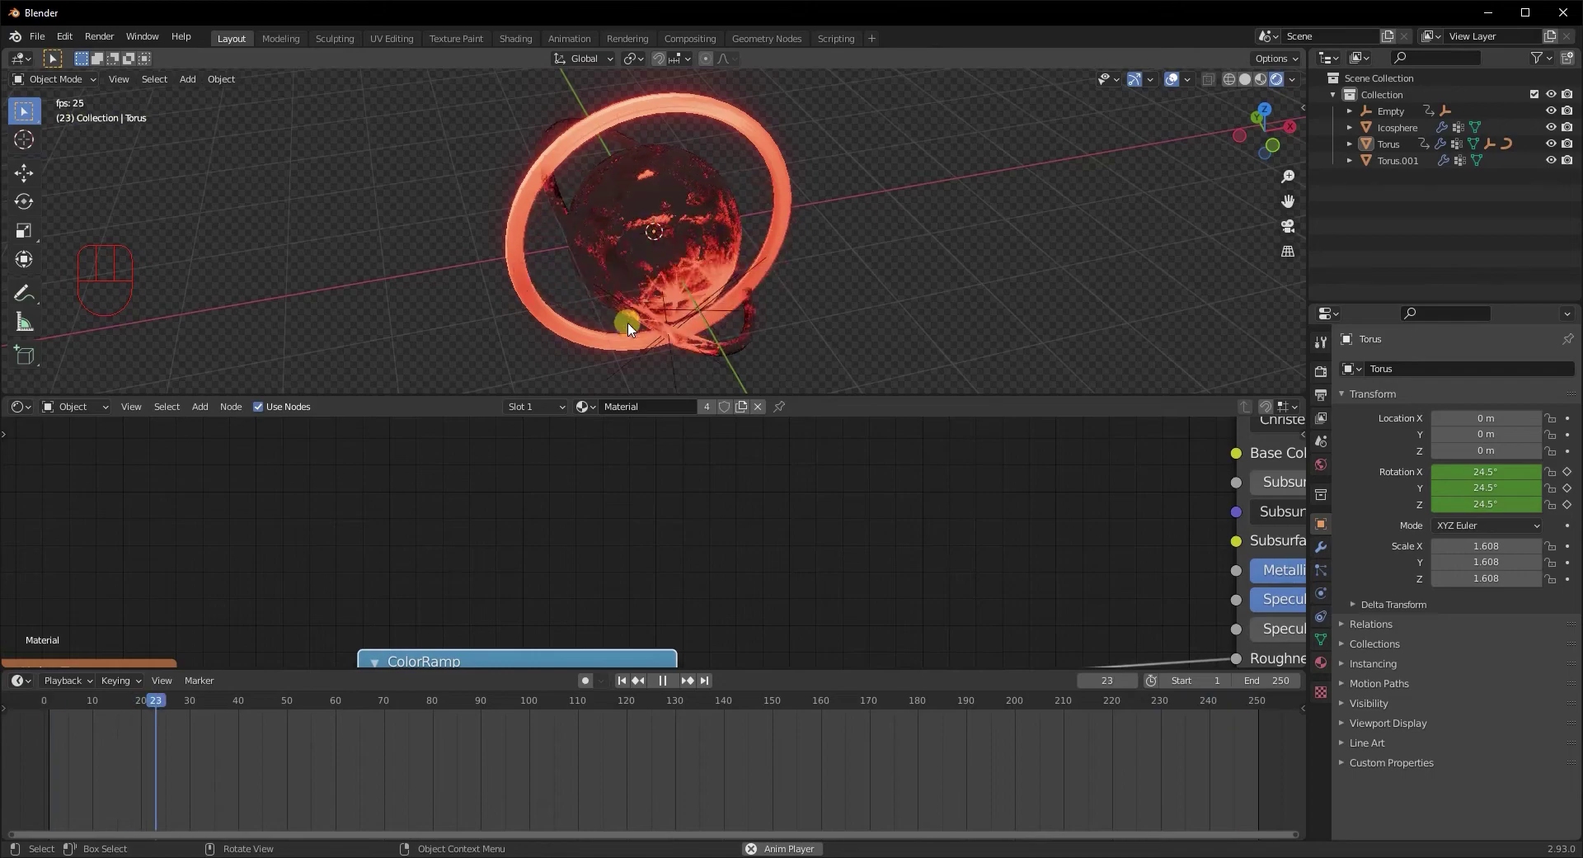
middle_click(879, 296)
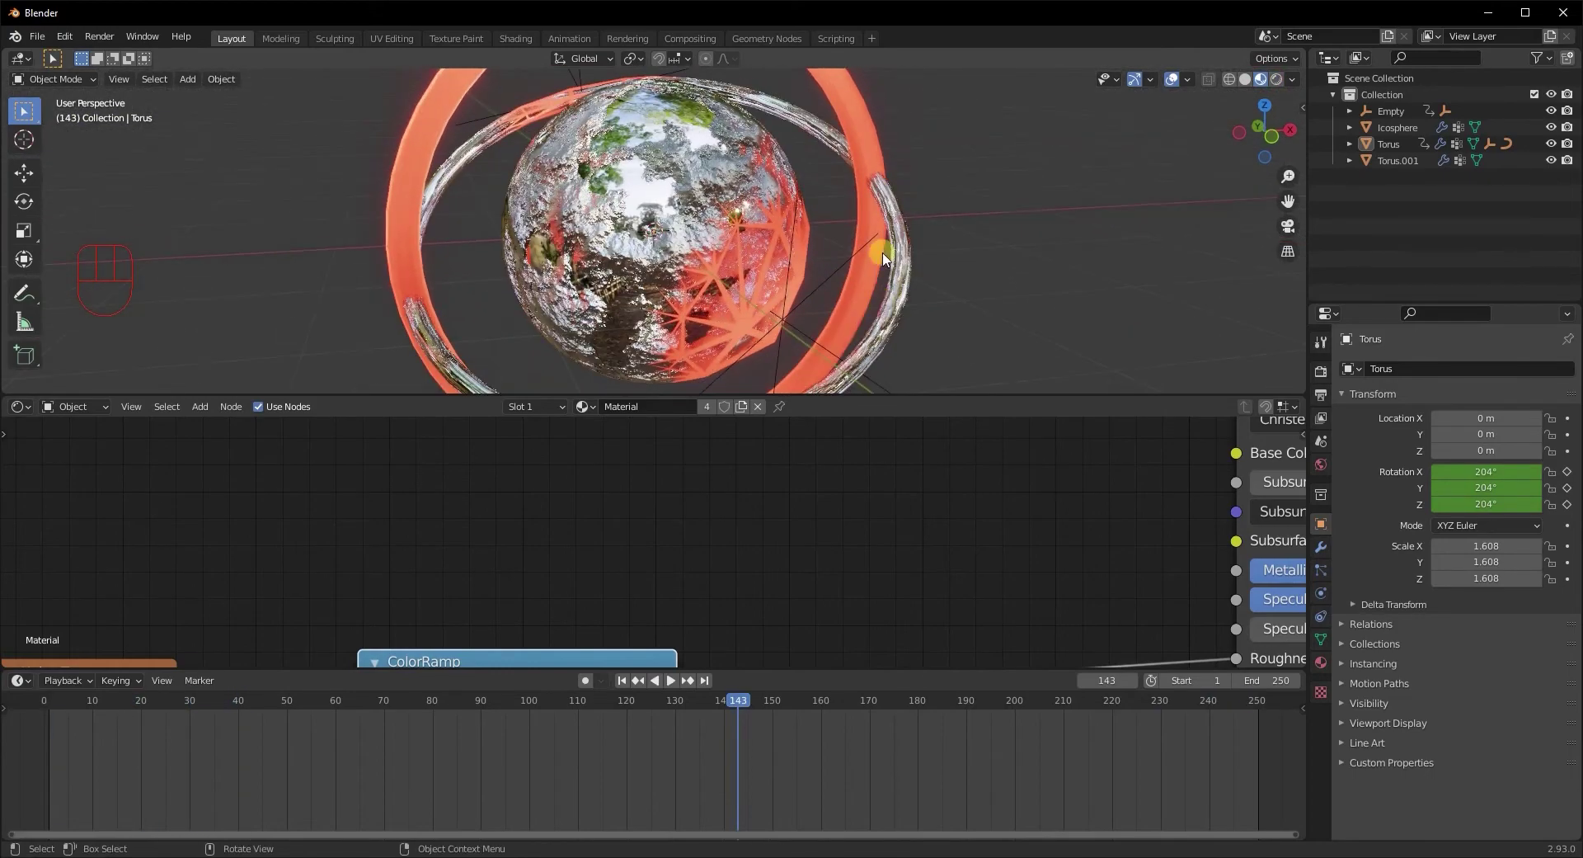
click(875, 247)
drag(915, 319, 843, 301)
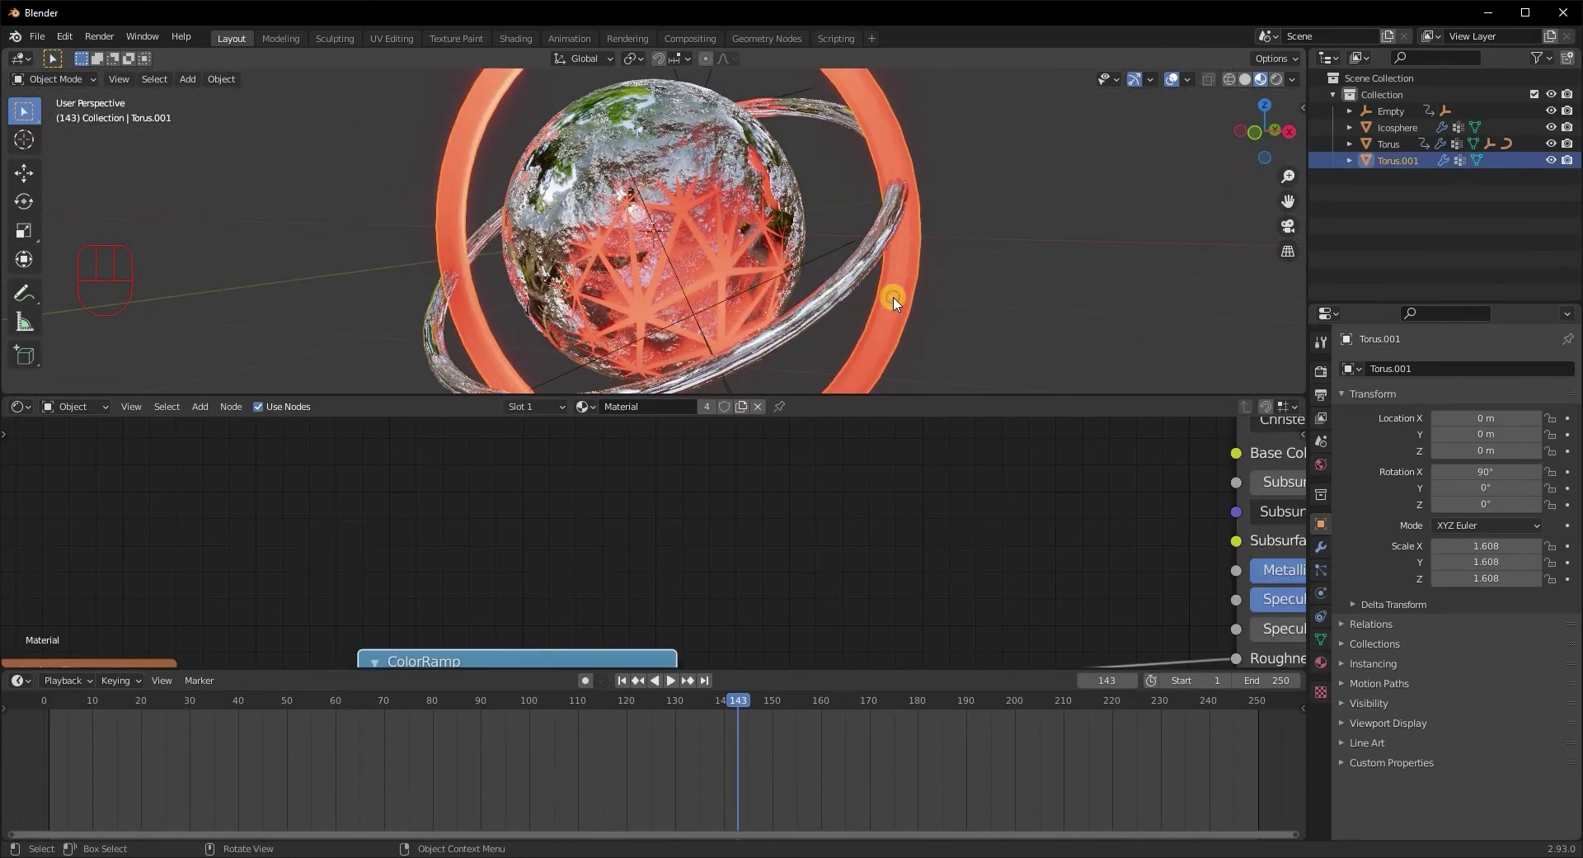
drag(889, 306, 892, 287)
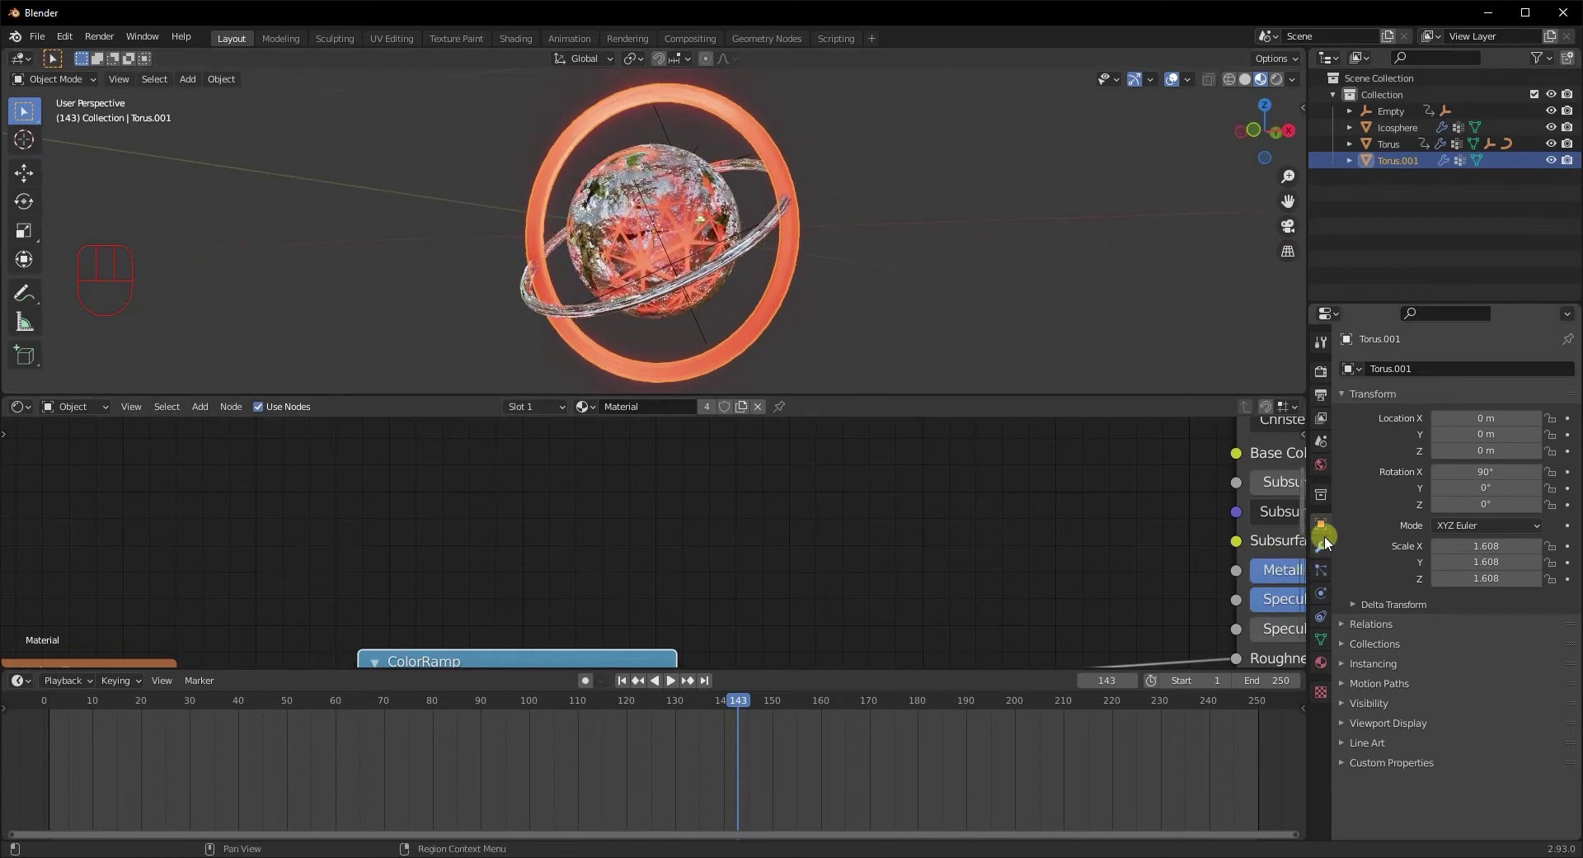
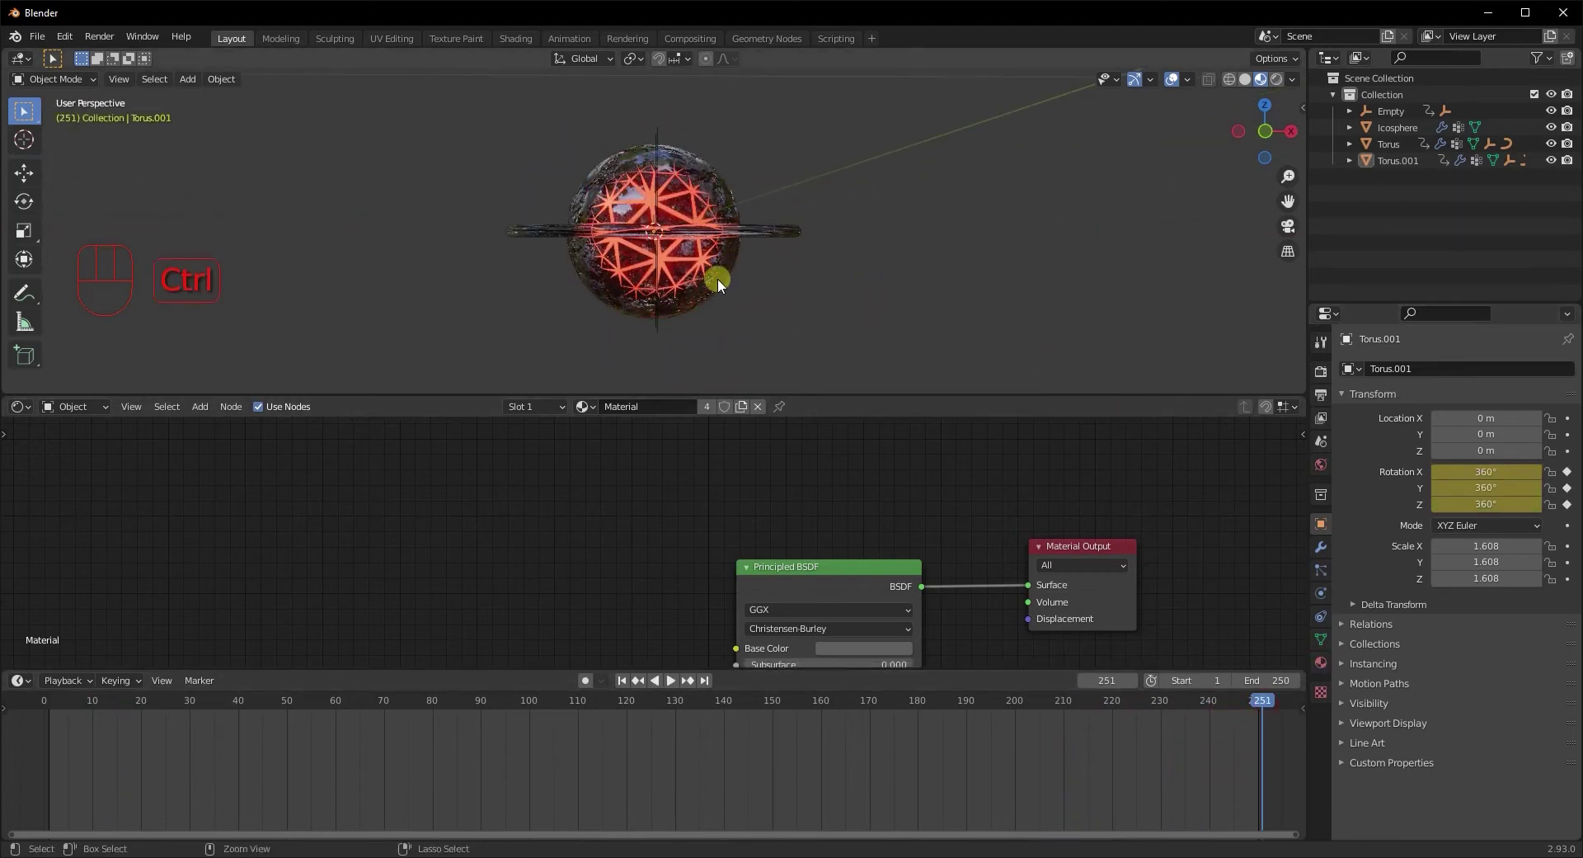
Undo the earlier keys and apply Torus.001's rotation so it starts at 0°, keyed at frame 1
key(ctrl+z)
click(703, 241)
key(ctrl+z)
key(ctrl+z)
key(ctrl+z)
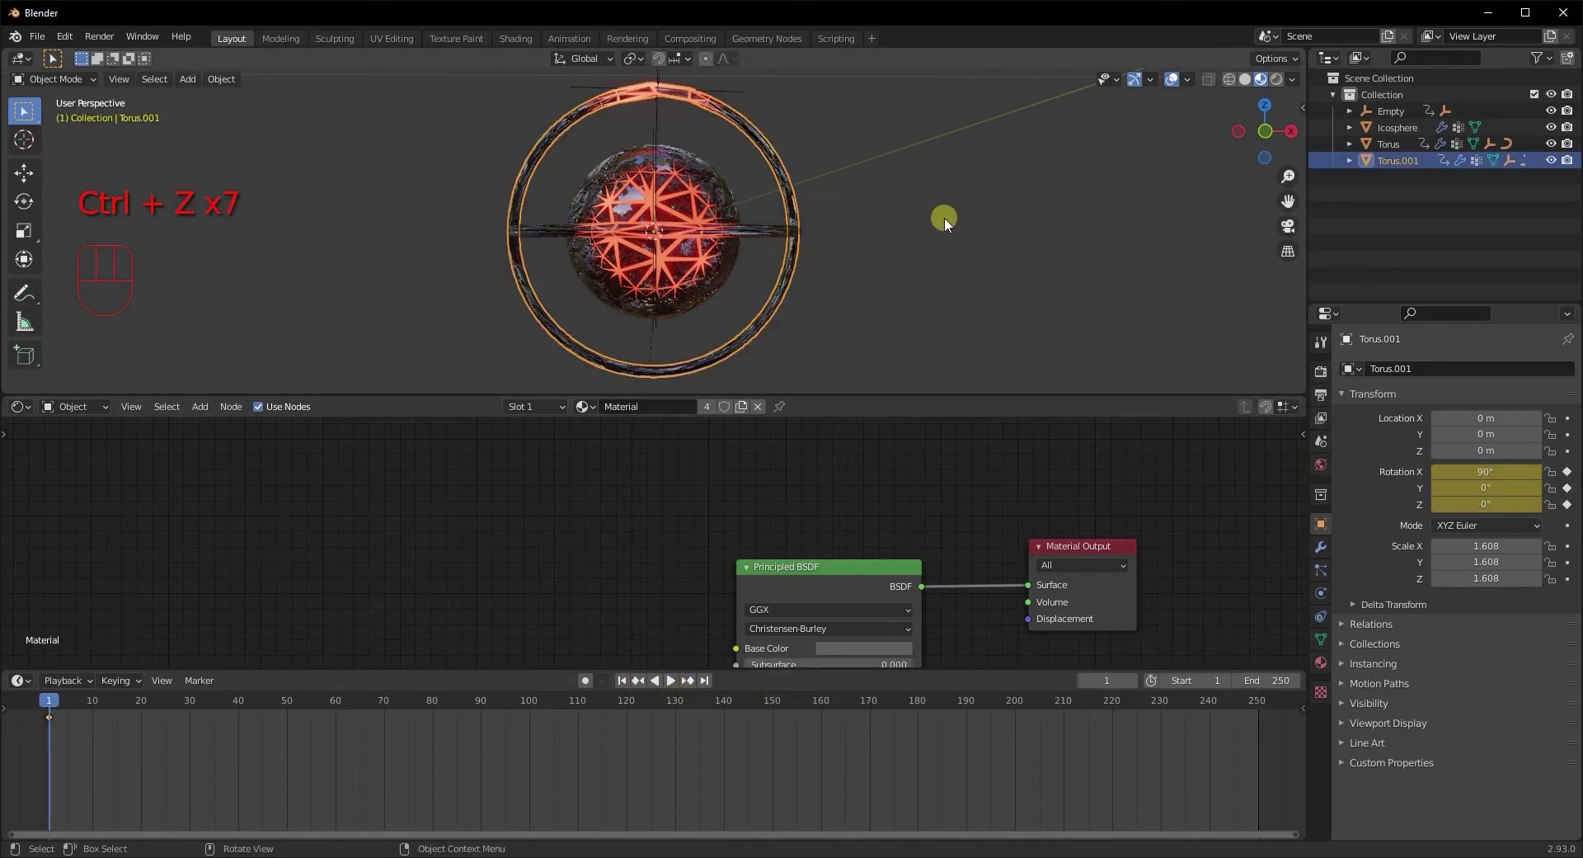
drag(844, 251, 834, 259)
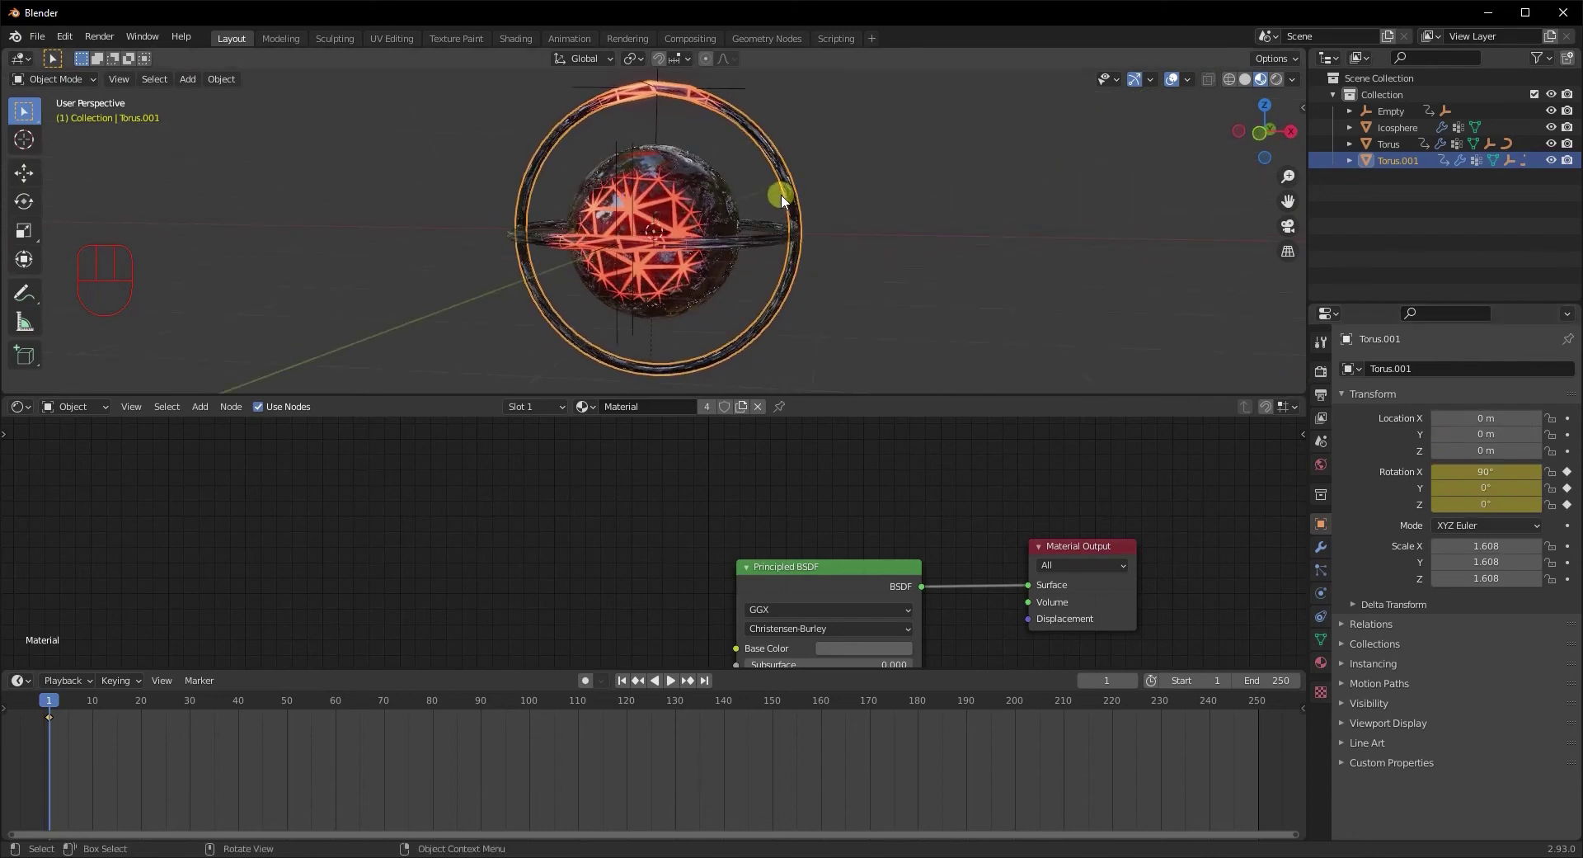
key(ctrl+a)
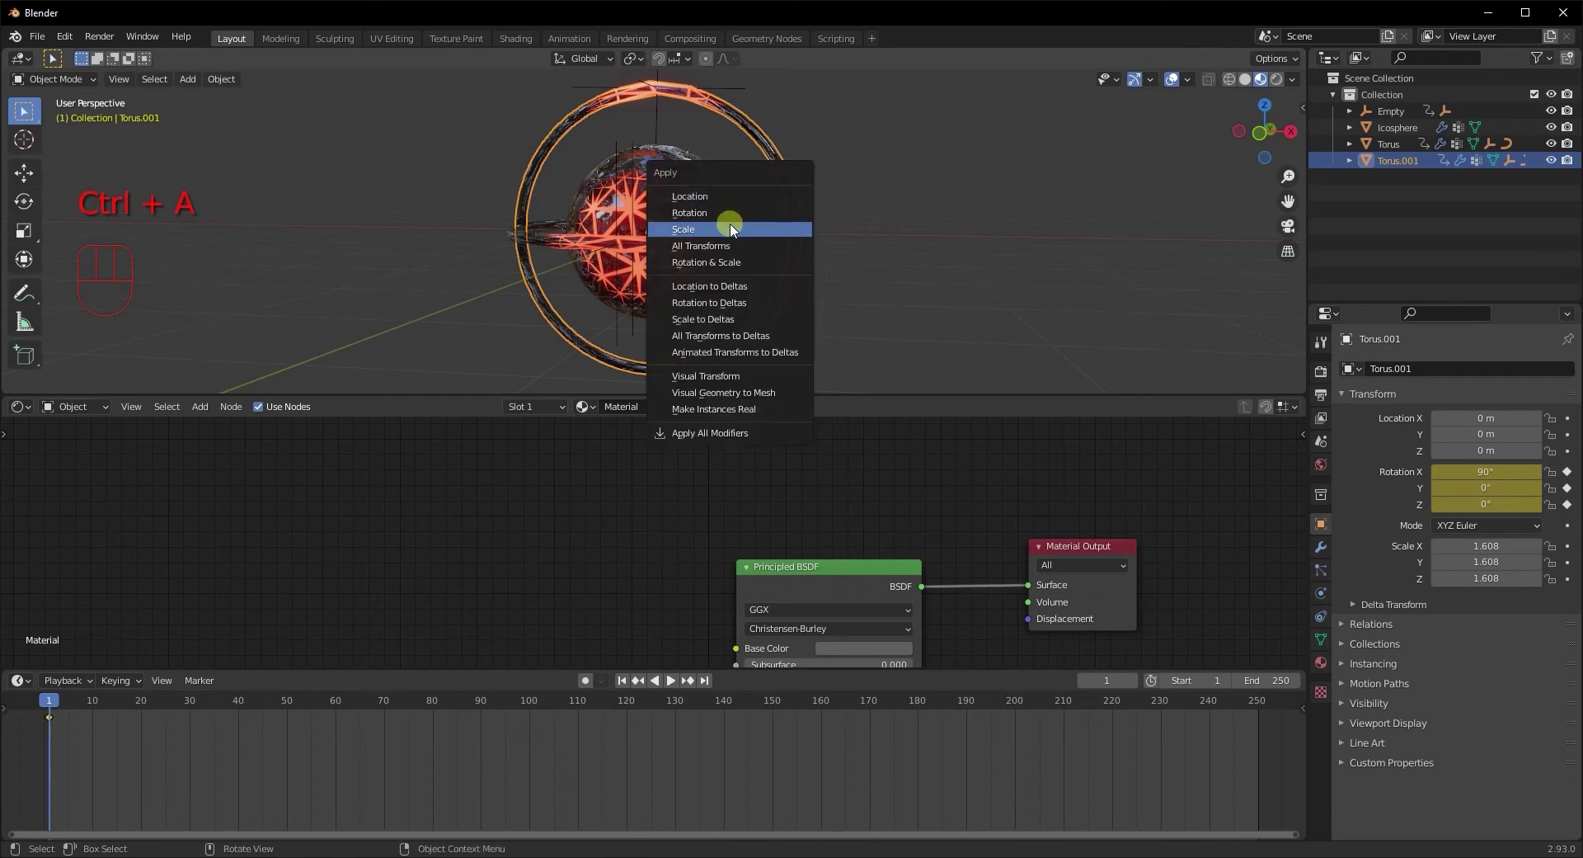
middle_click(847, 269)
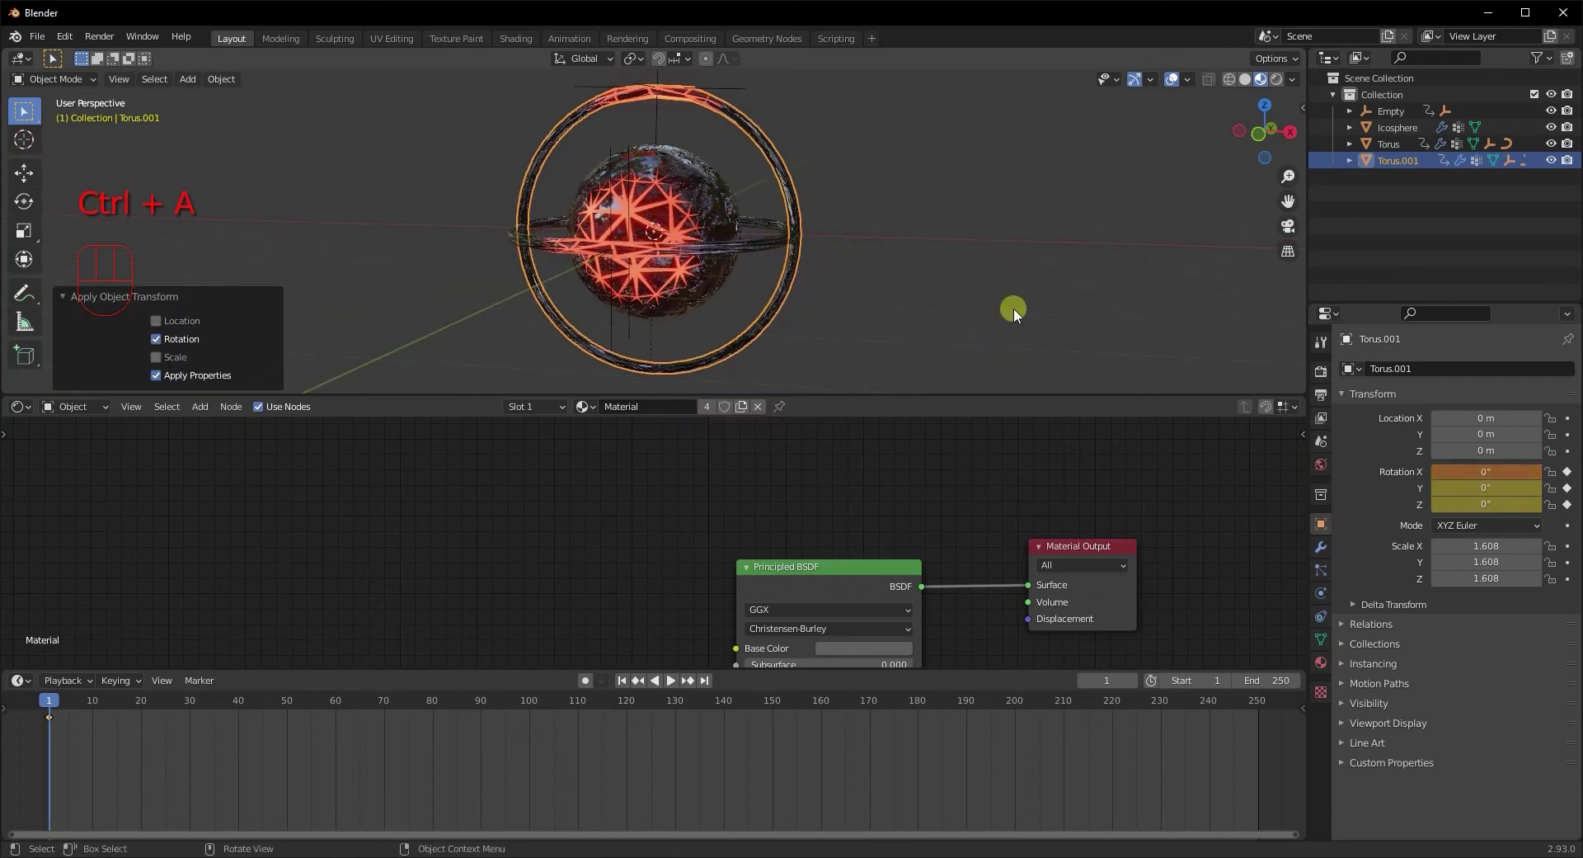
click(1571, 480)
middle_click(846, 259)
click(897, 300)
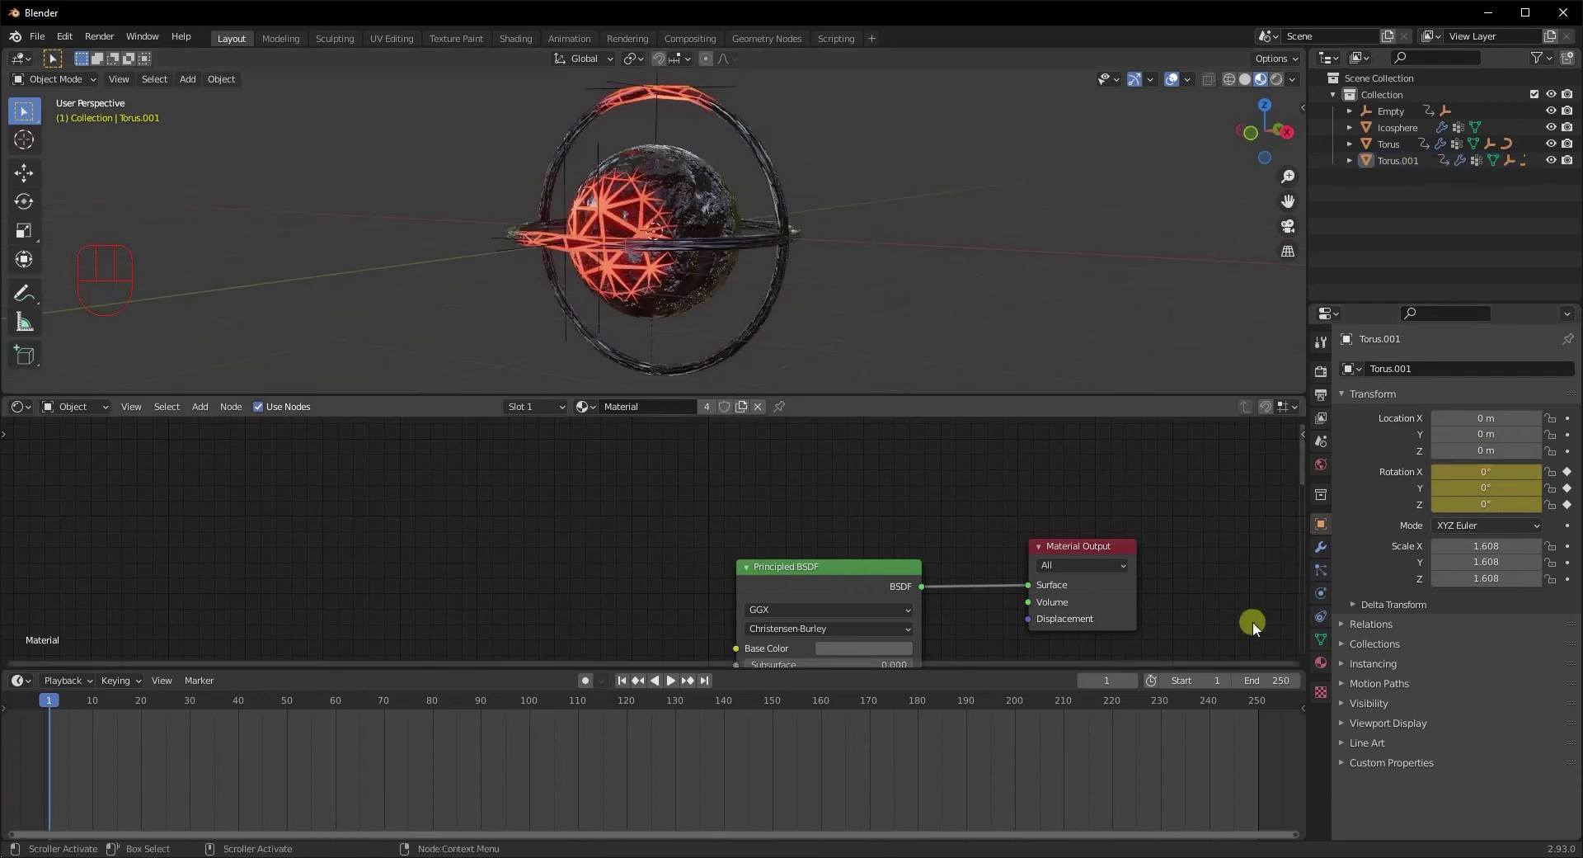
Key -360° rotation on every axis at frame 251 and play to check both rings spin
double_click(1268, 700)
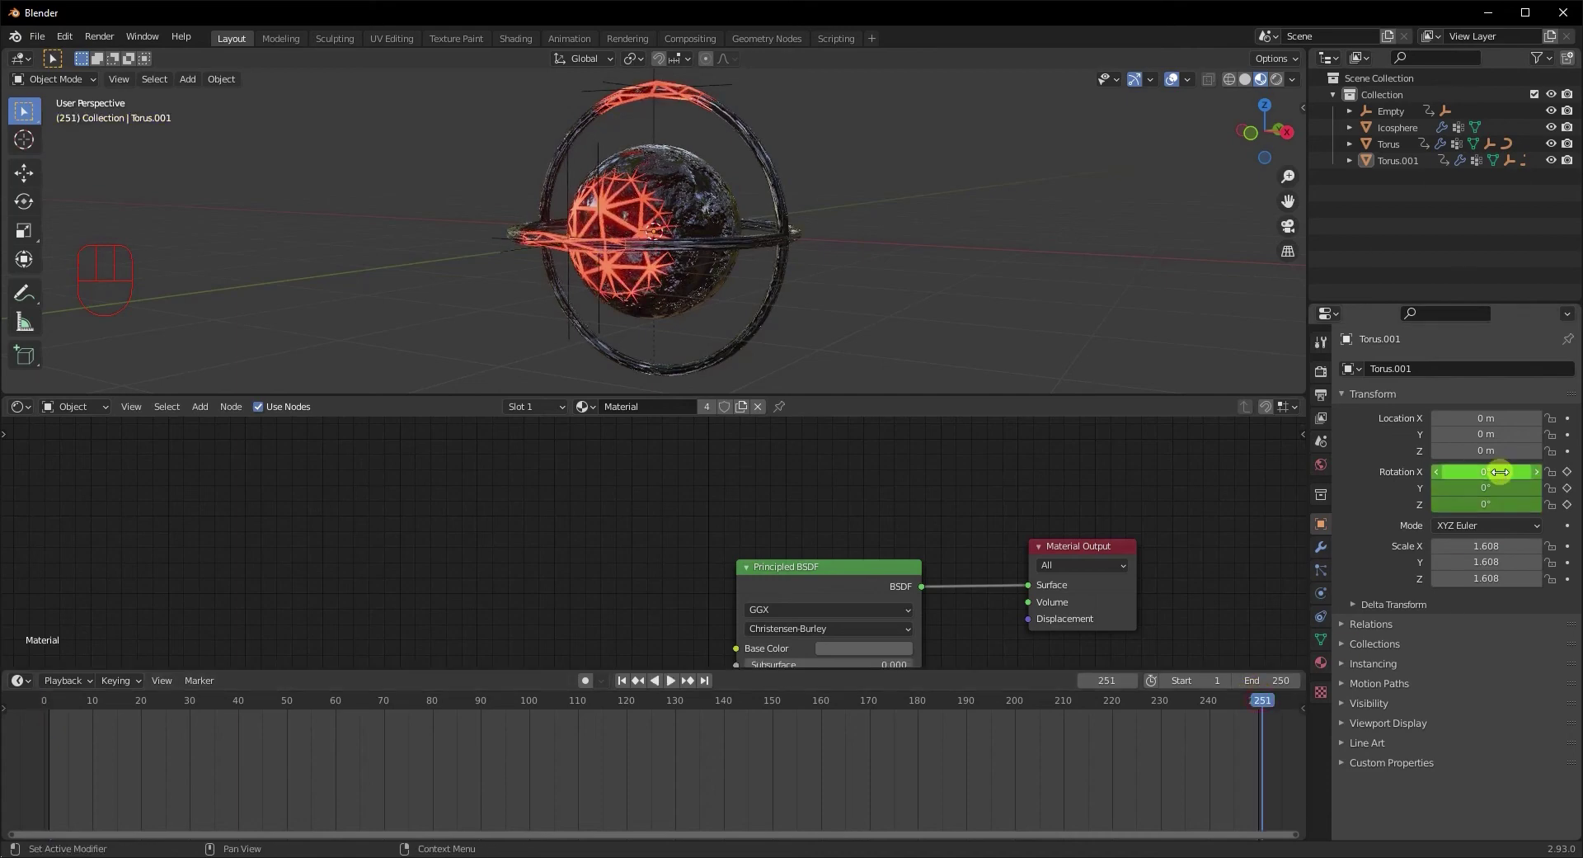
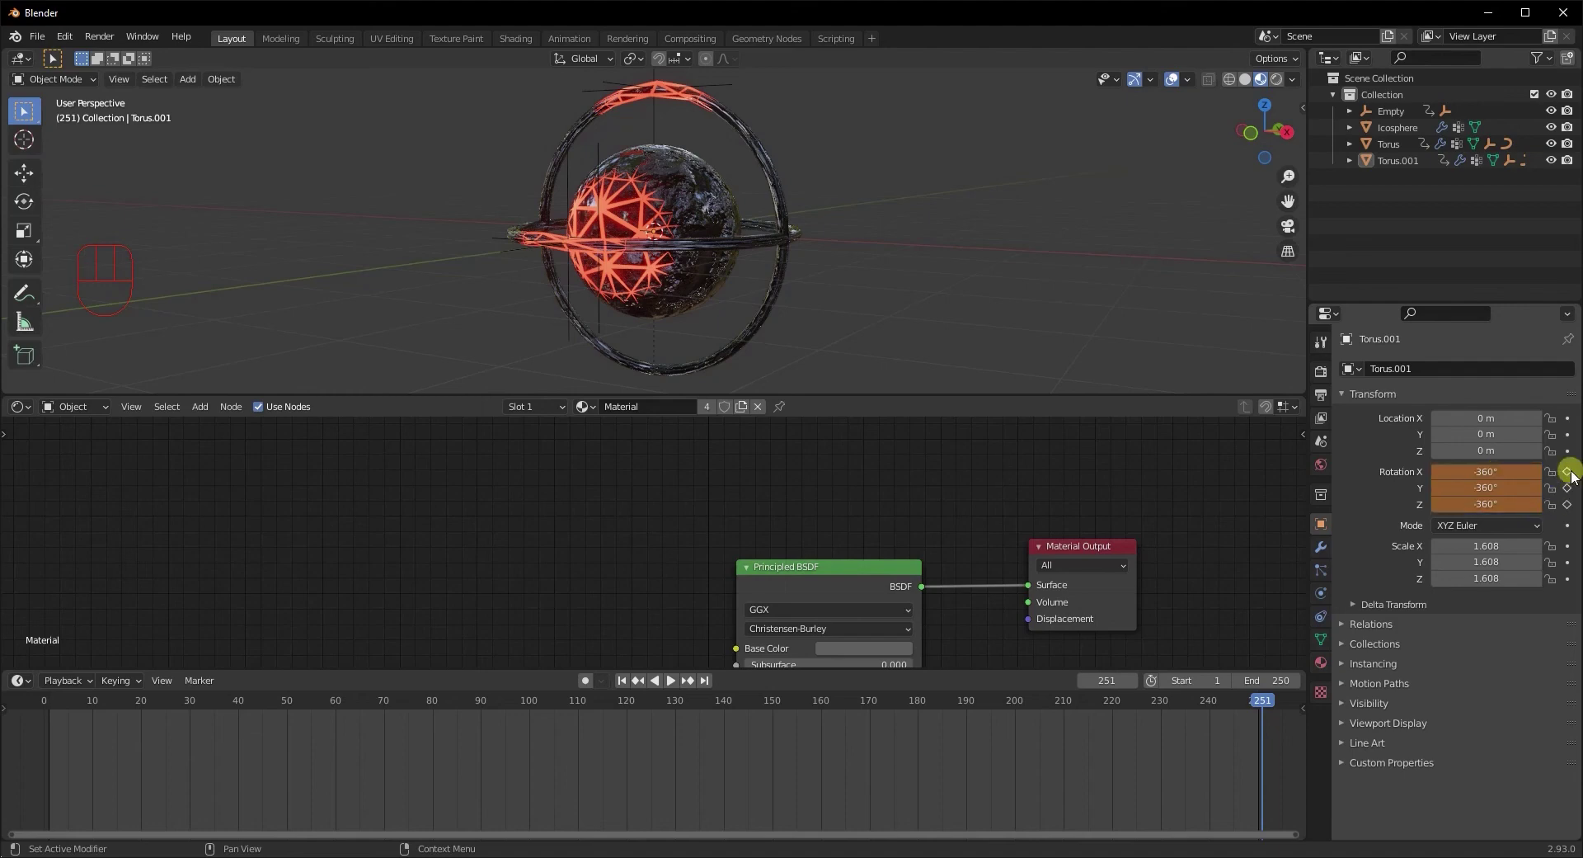
drag(1571, 478, 1548, 498)
drag(994, 241, 1035, 240)
click(1027, 245)
key(space)
drag(1003, 253, 1004, 272)
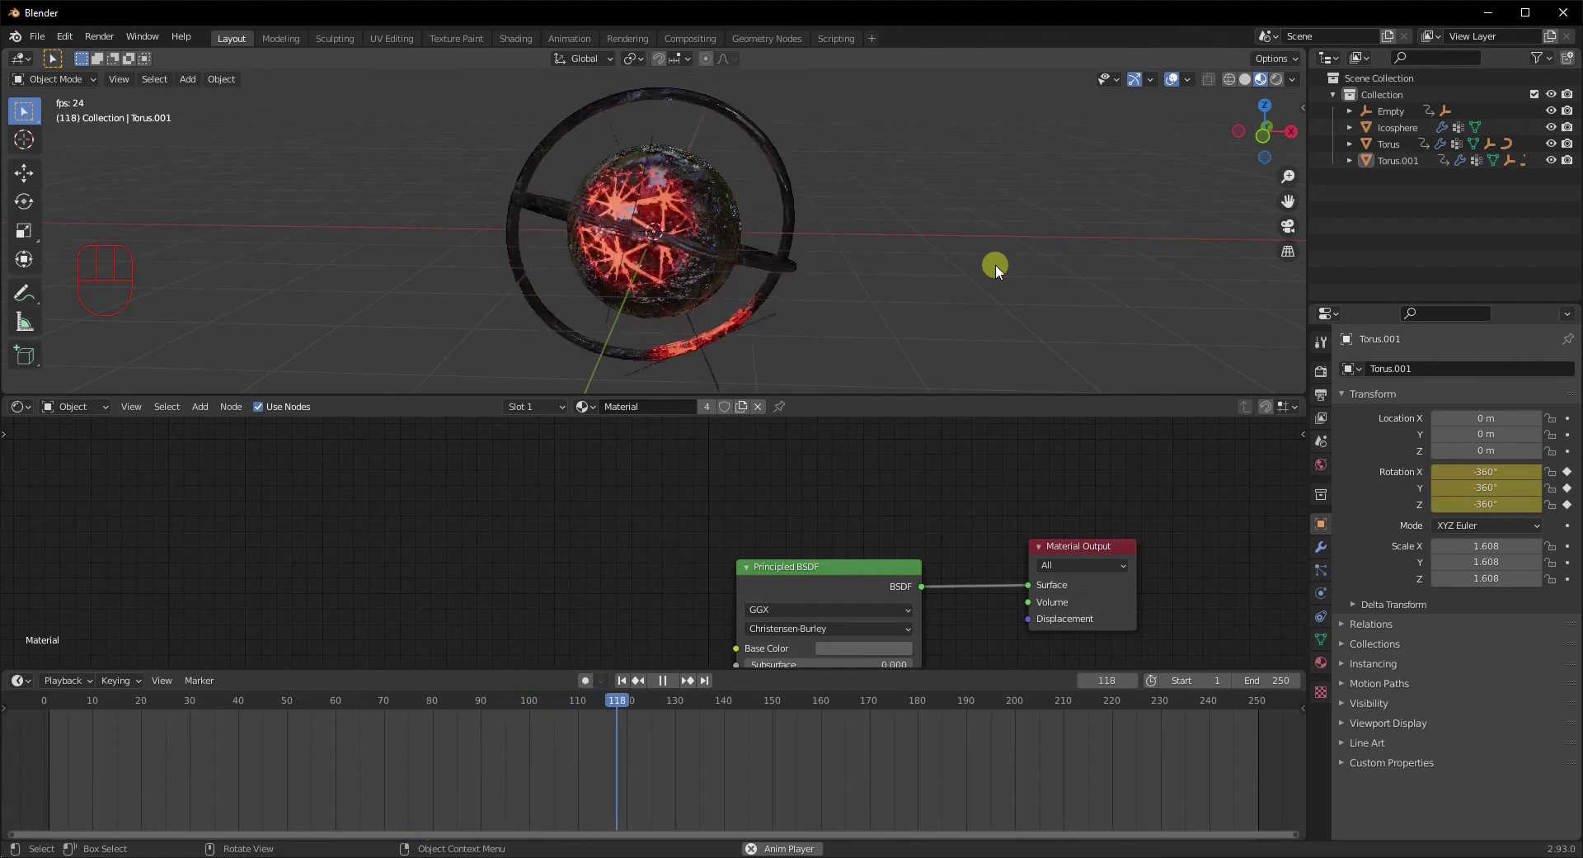
key(space)
Orbit around the spinning orb to review the animation from several angles
middle_click(939, 240)
click(1277, 88)
drag(995, 261, 963, 264)
middle_click(791, 278)
drag(582, 260, 633, 260)
click(1327, 471)
click(352, 227)
key(shift+a)
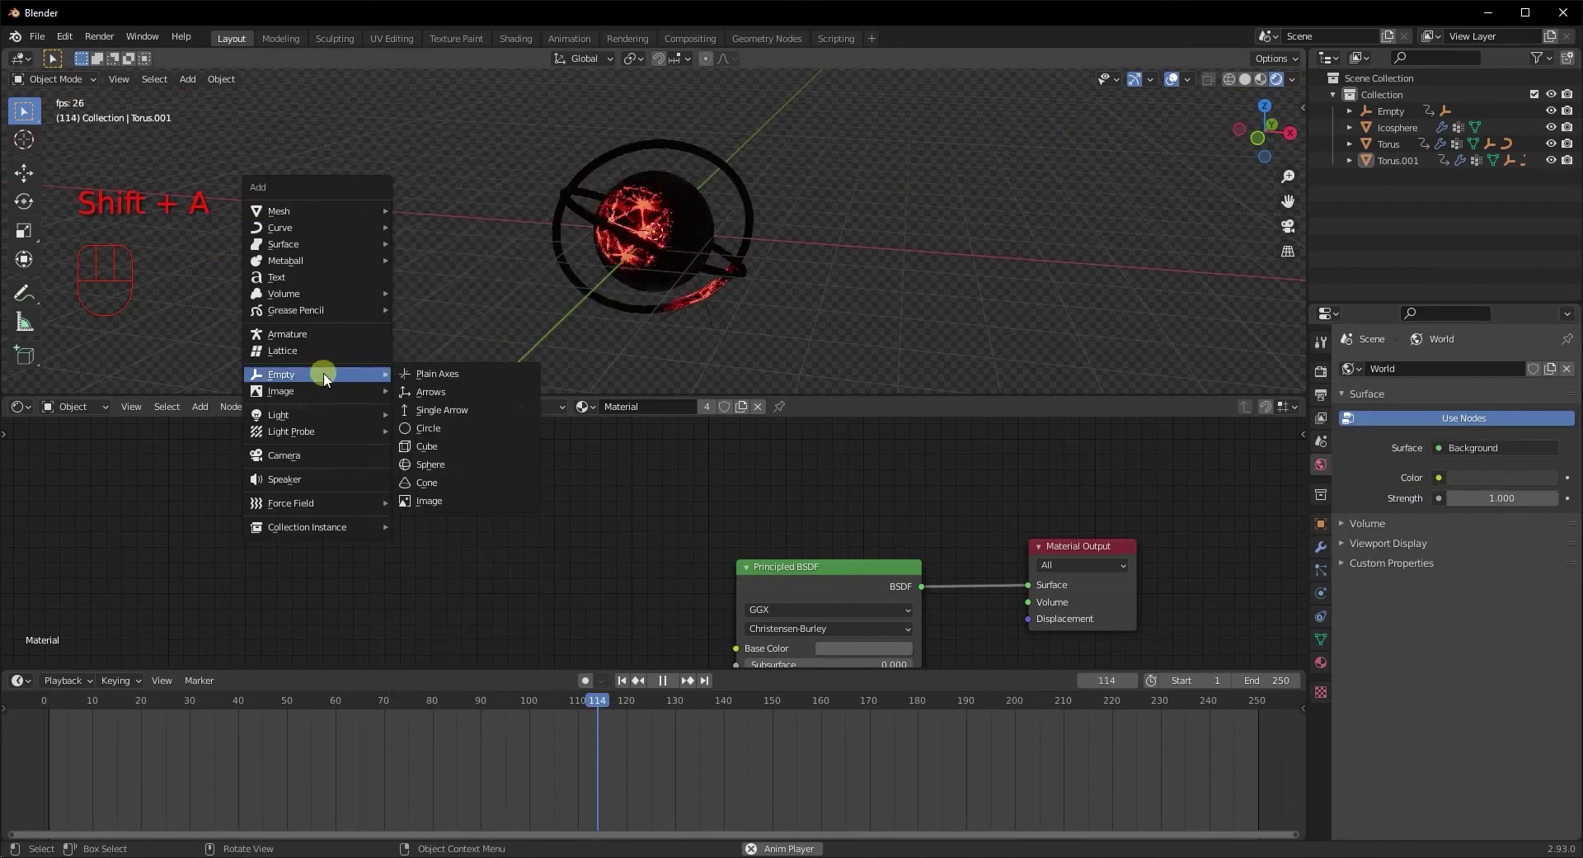
Add a point light and move it above the icosphere
drag(686, 232, 602, 248)
key(g)
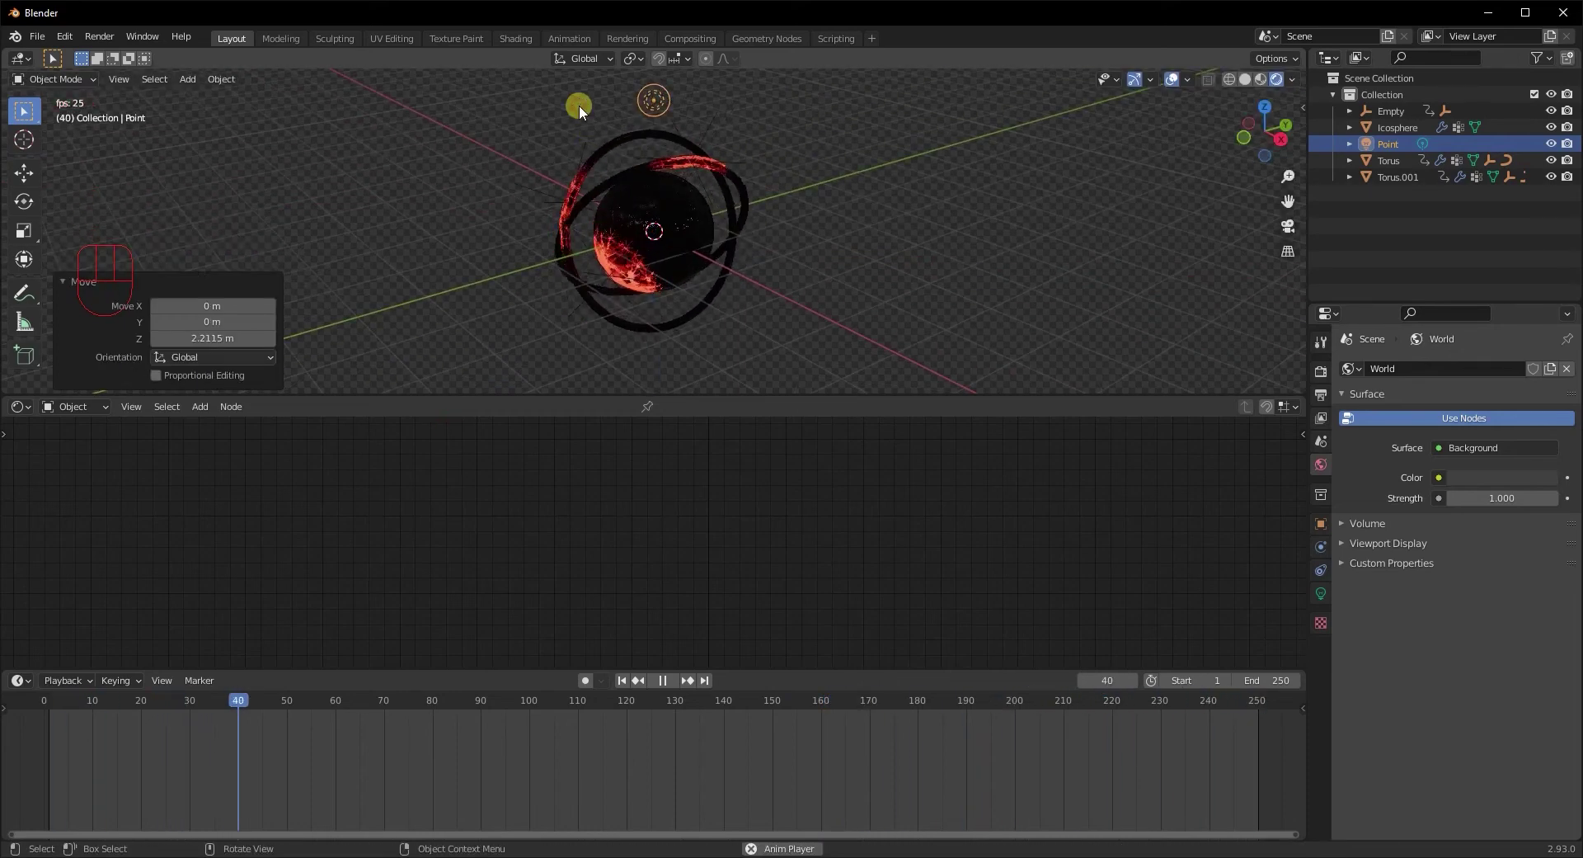
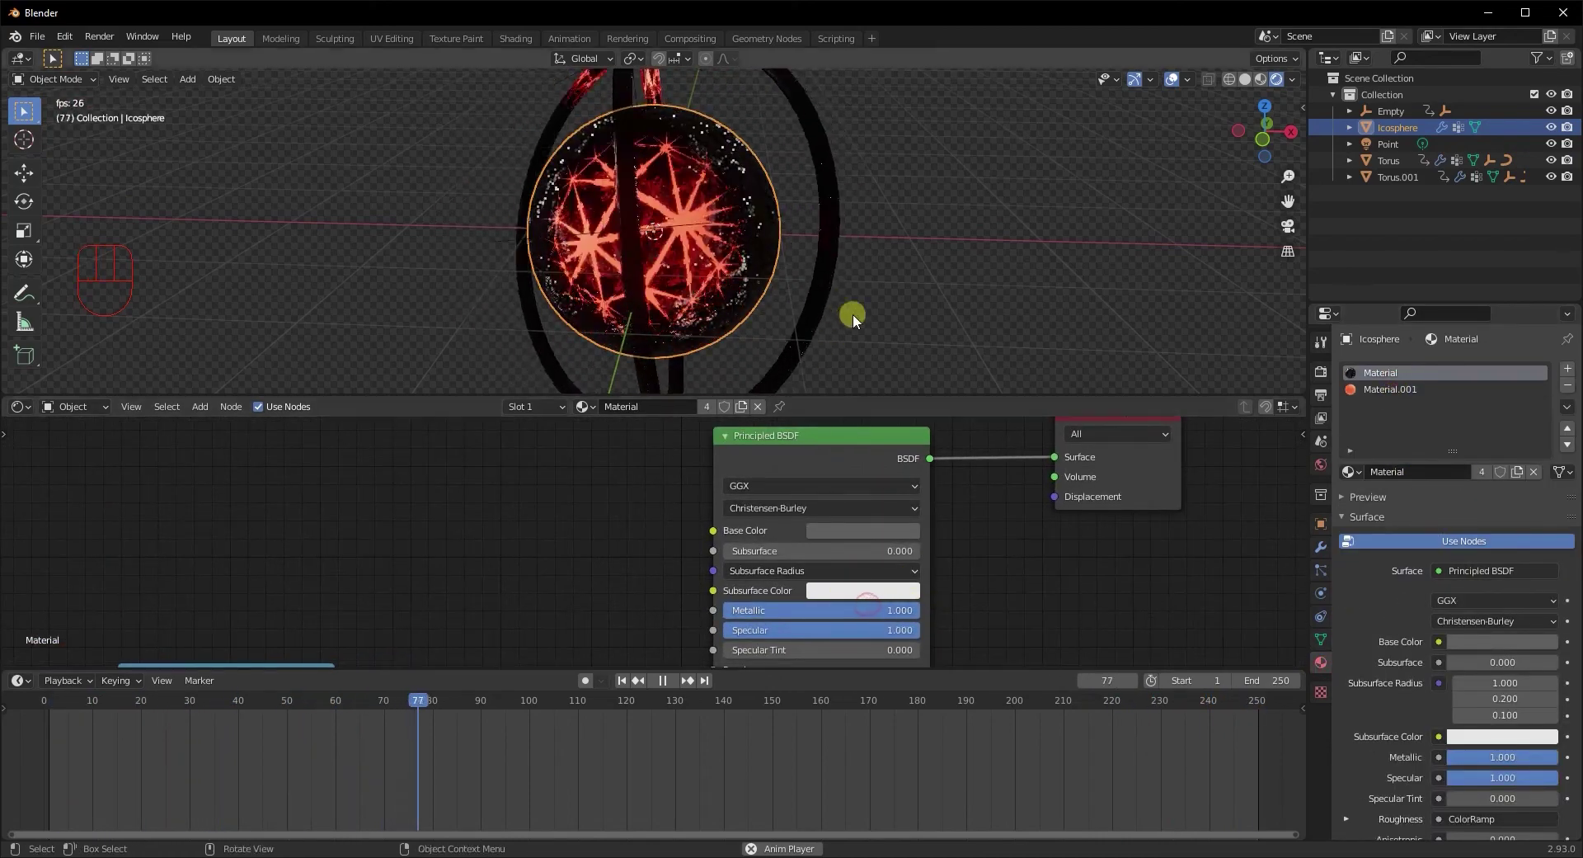
Orbit and switch between side and front views of the lit orb while playback runs
drag(884, 314, 796, 305)
drag(972, 310, 1022, 295)
middle_click(1012, 295)
click(916, 310)
middle_click(903, 355)
middle_click(944, 329)
key(KP_3)
drag(888, 271, 1002, 272)
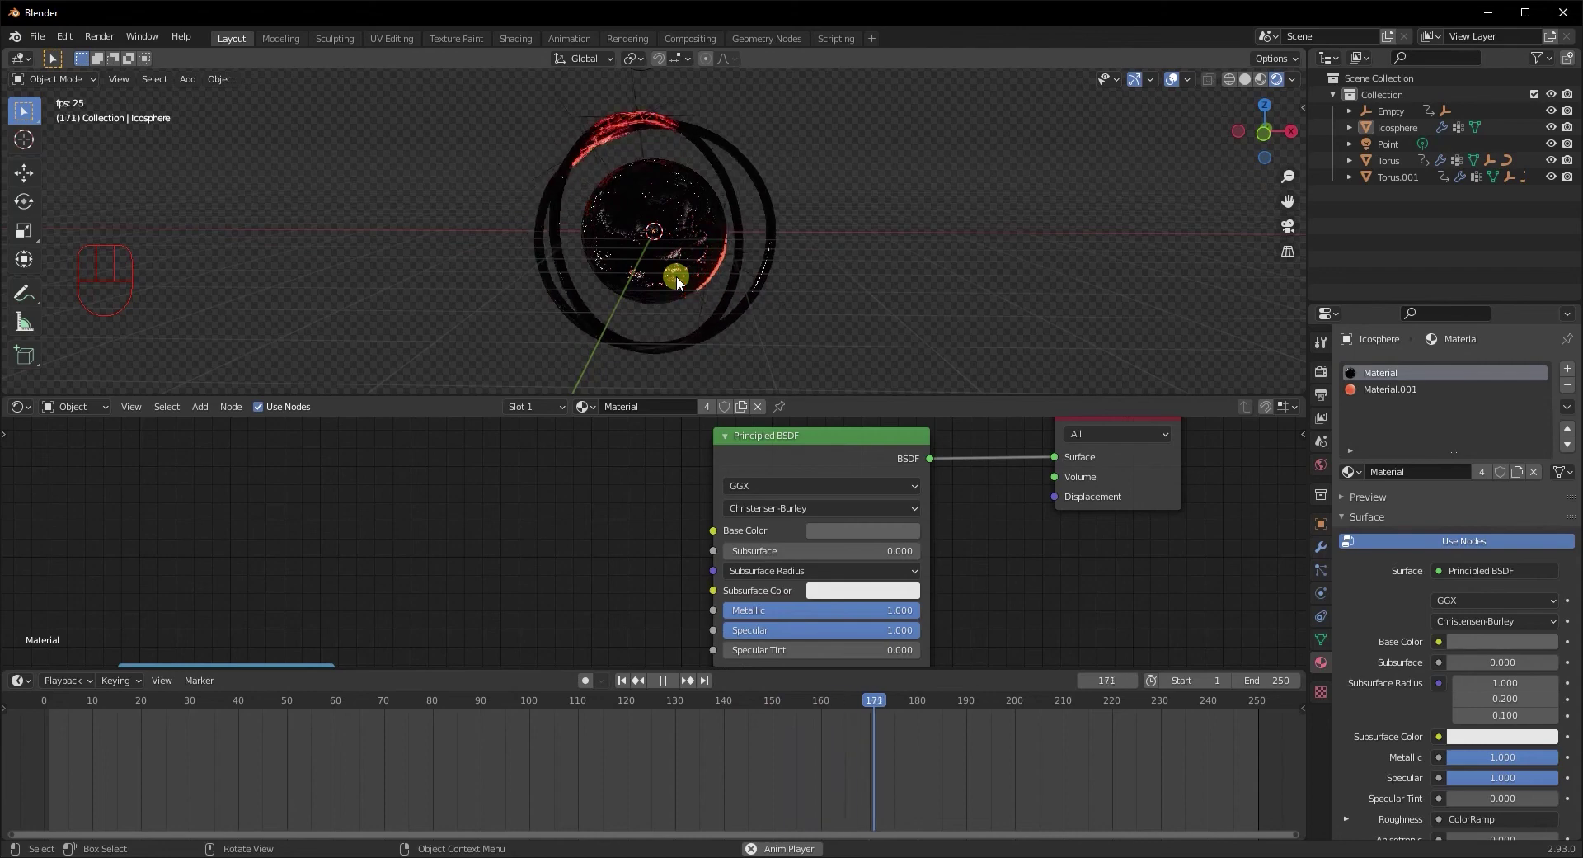
middle_click(699, 287)
key(KP_3)
key(KP_1)
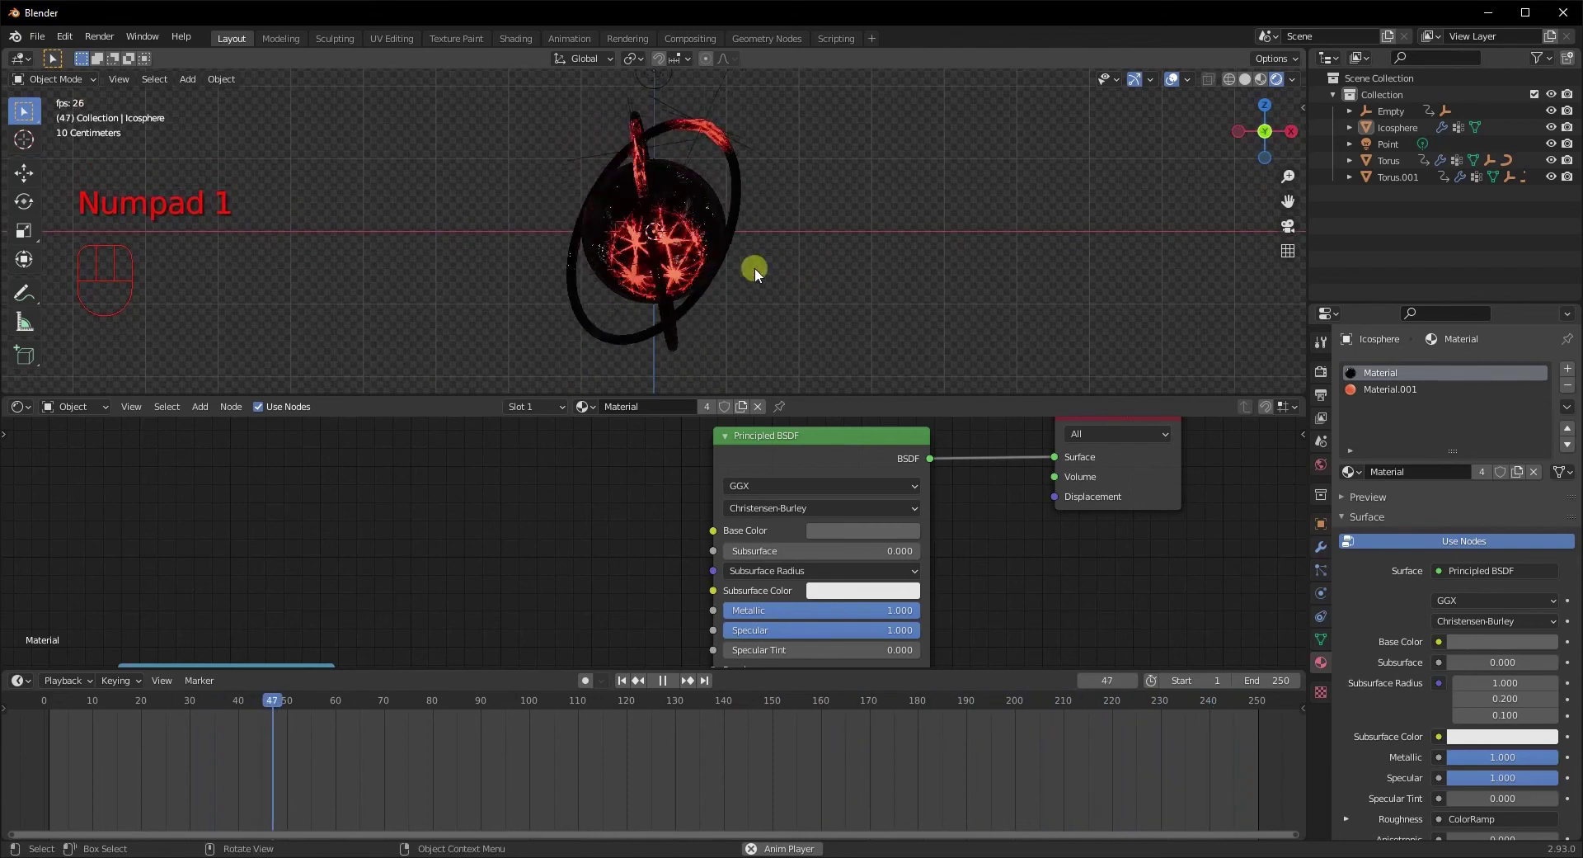
drag(570, 295, 568, 296)
key(shift+a)
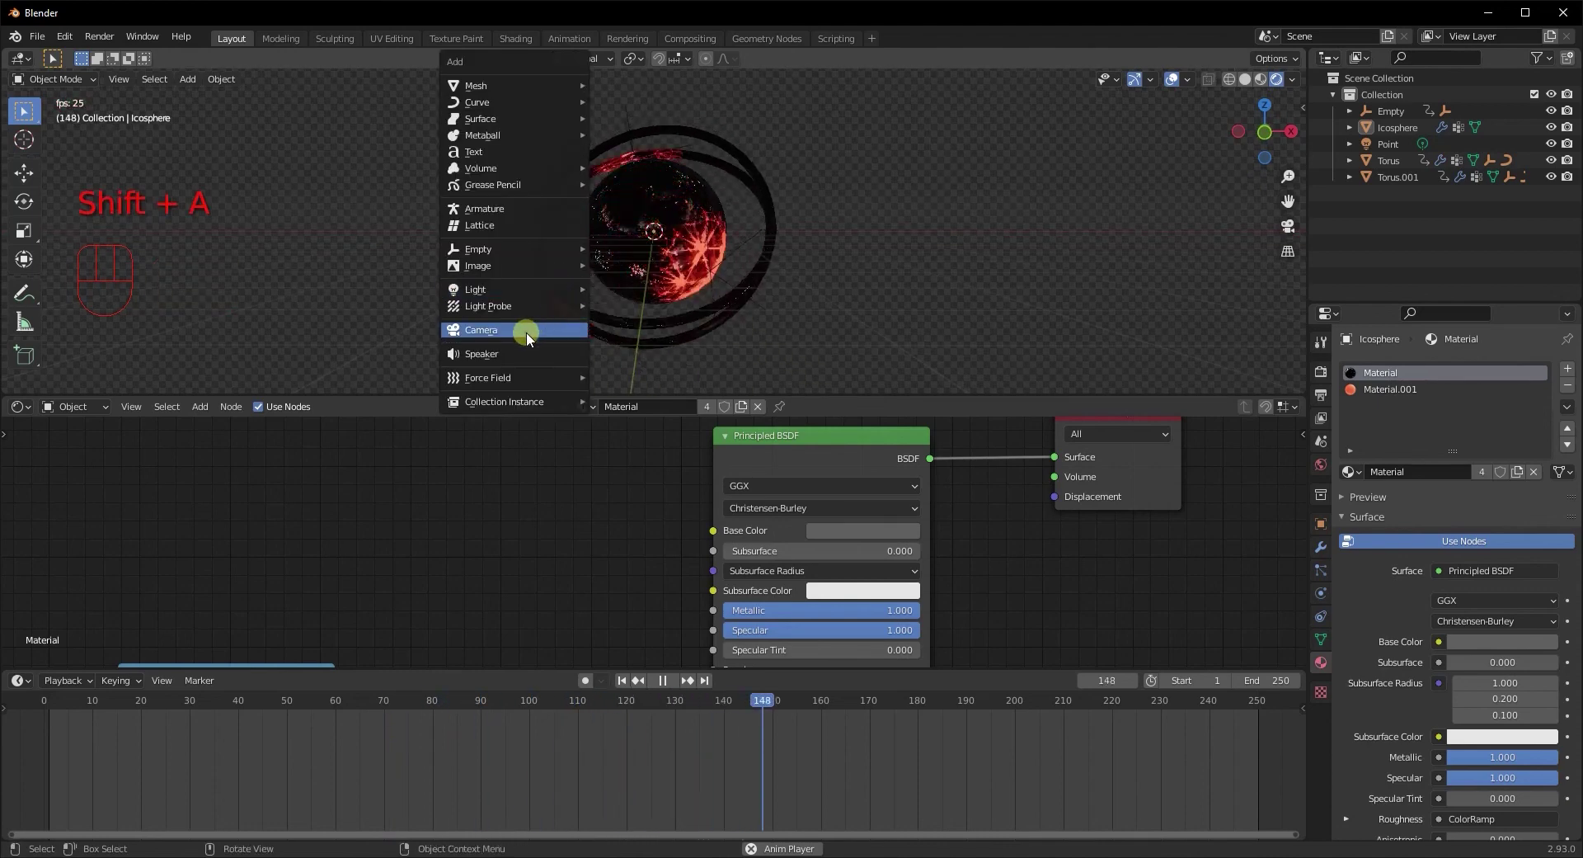
Add a camera, align it to the current view and move it to frame the orb
drag(637, 272, 639, 297)
key(ctrl+alt+KP_0)
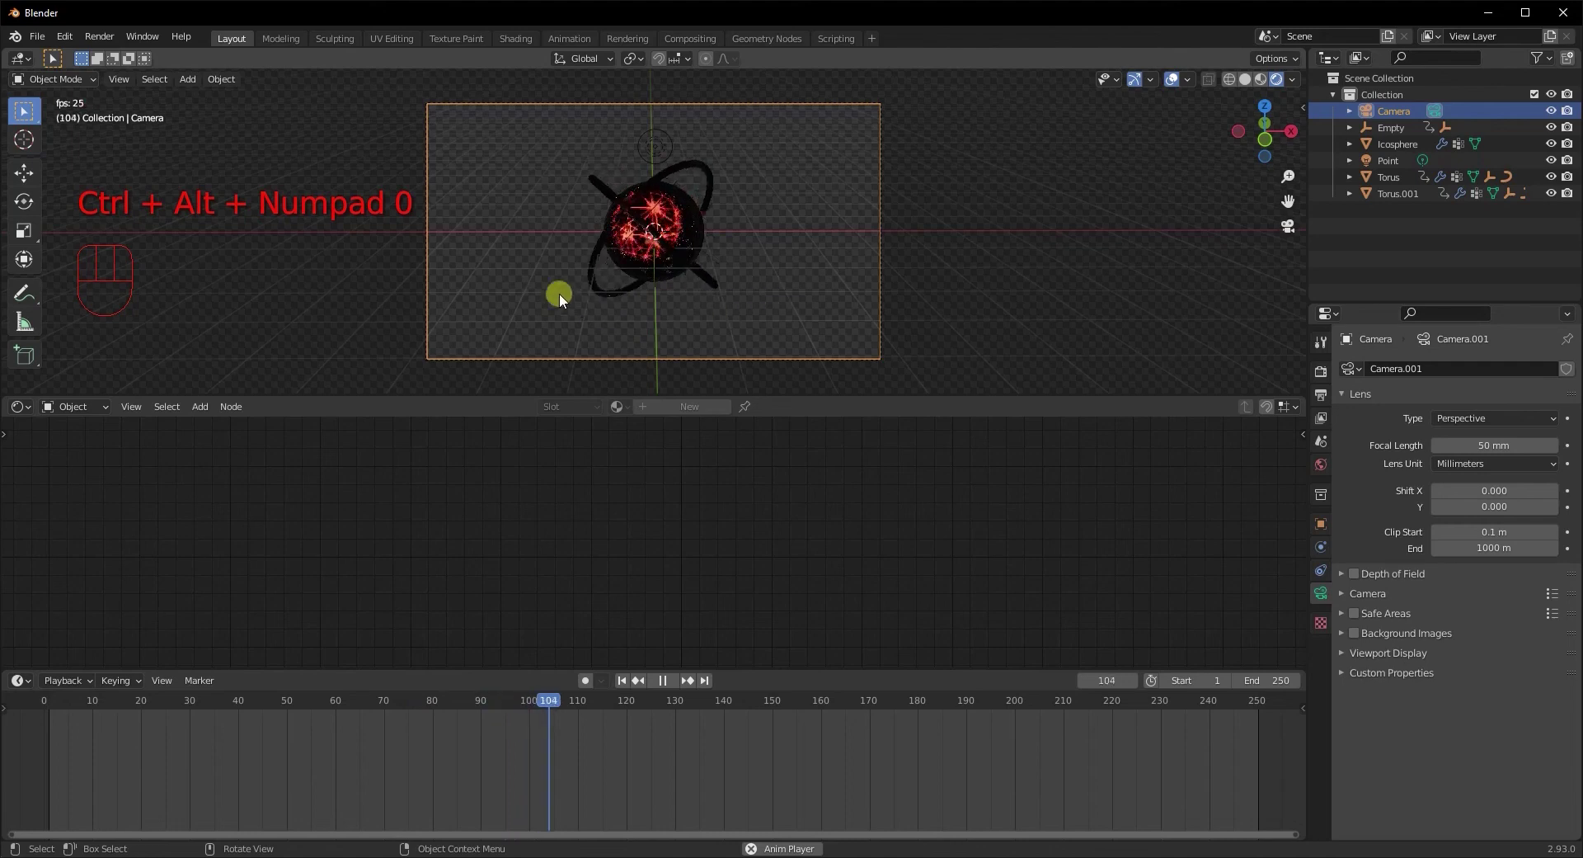
key(g)
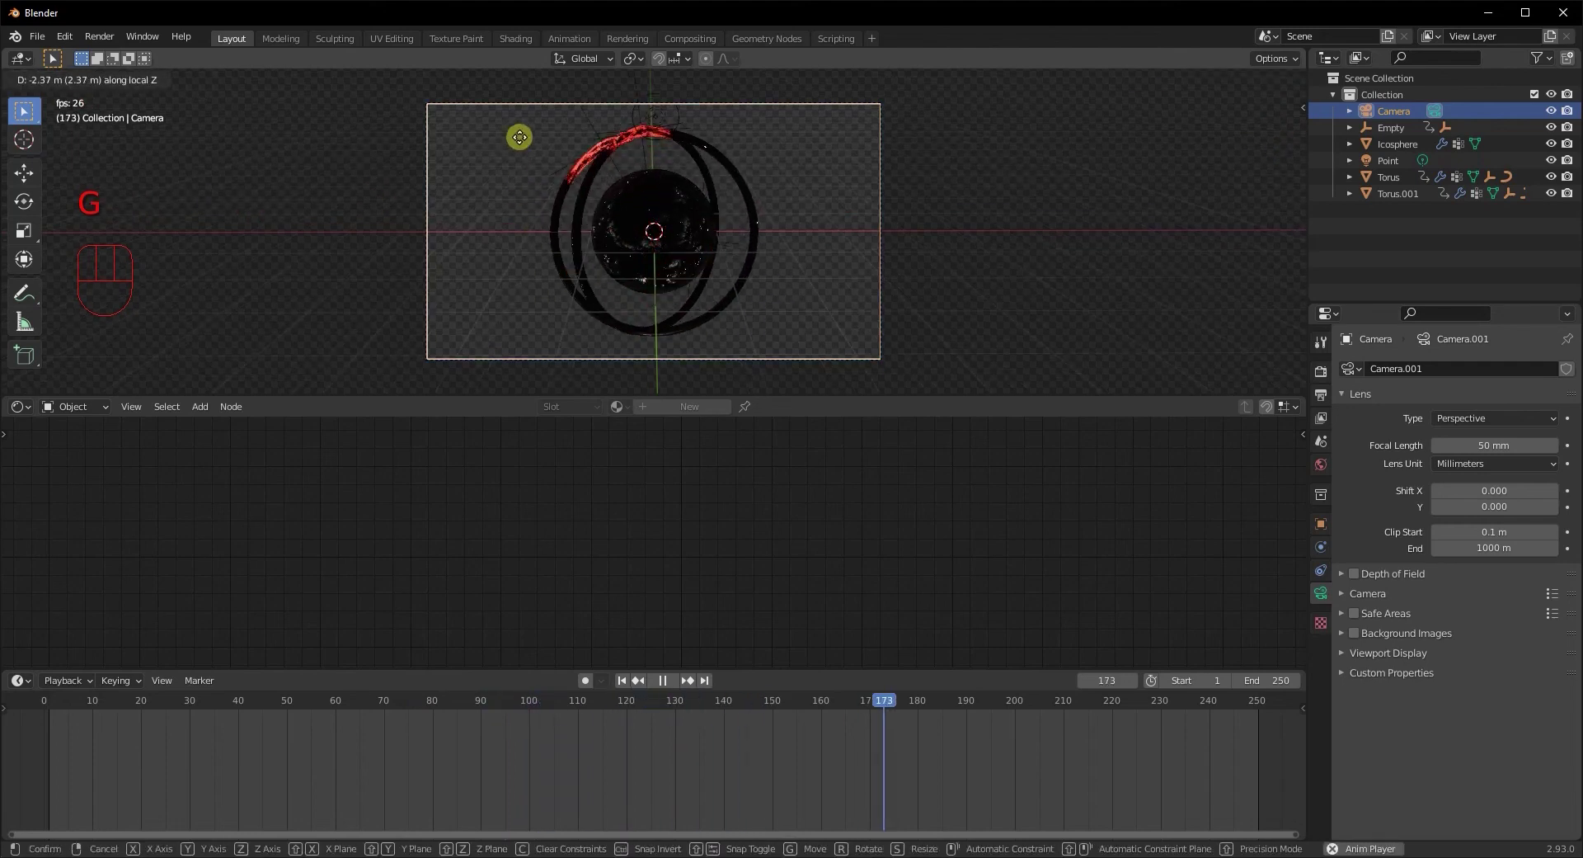
key(ctrl+t)
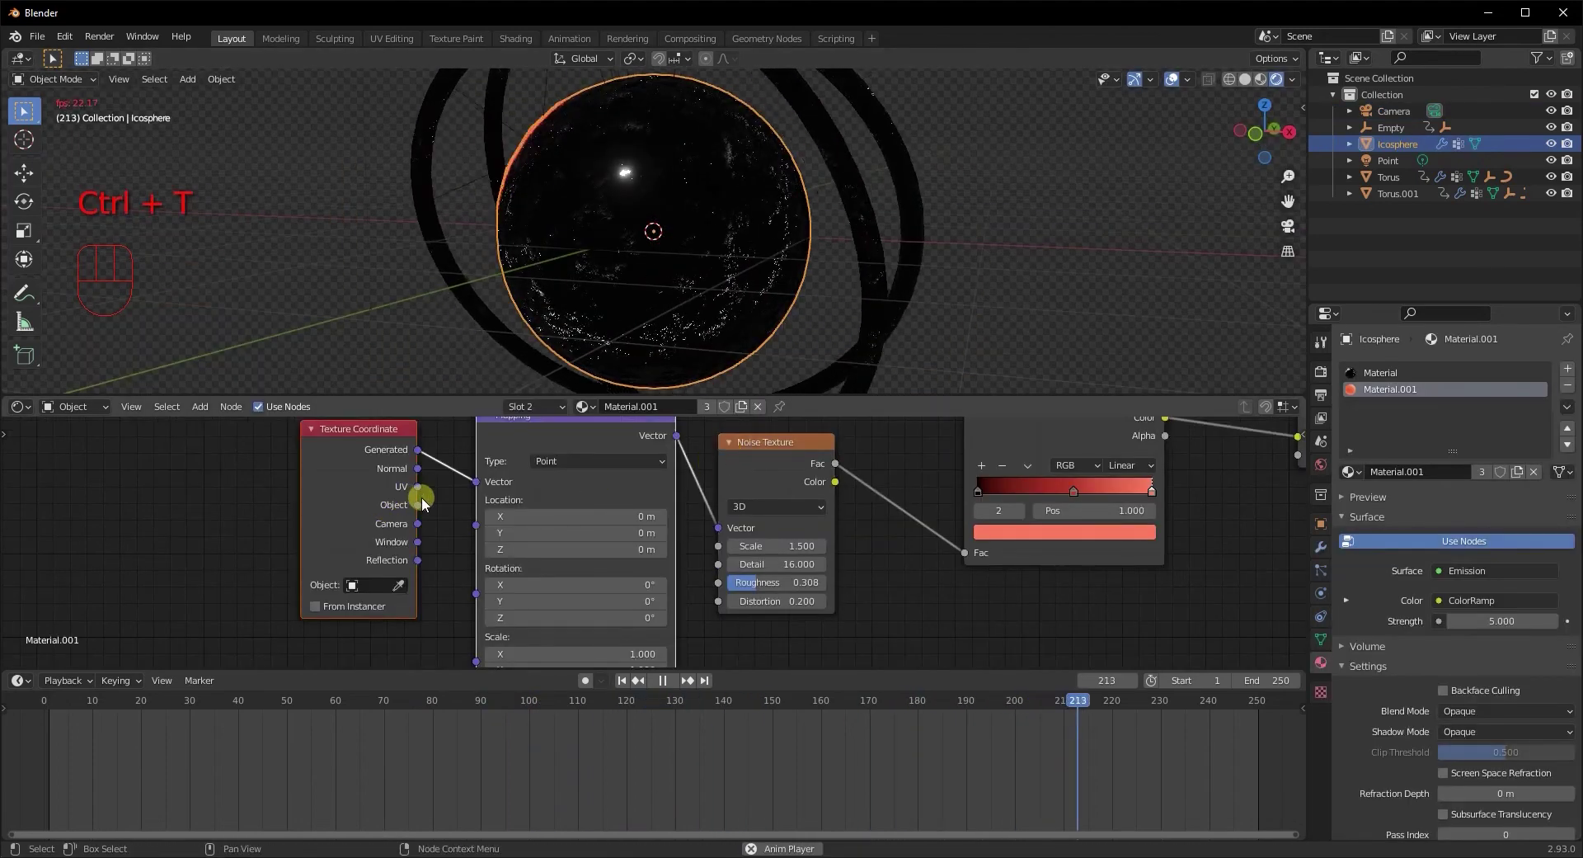
drag(430, 504, 561, 421)
middle_click(697, 299)
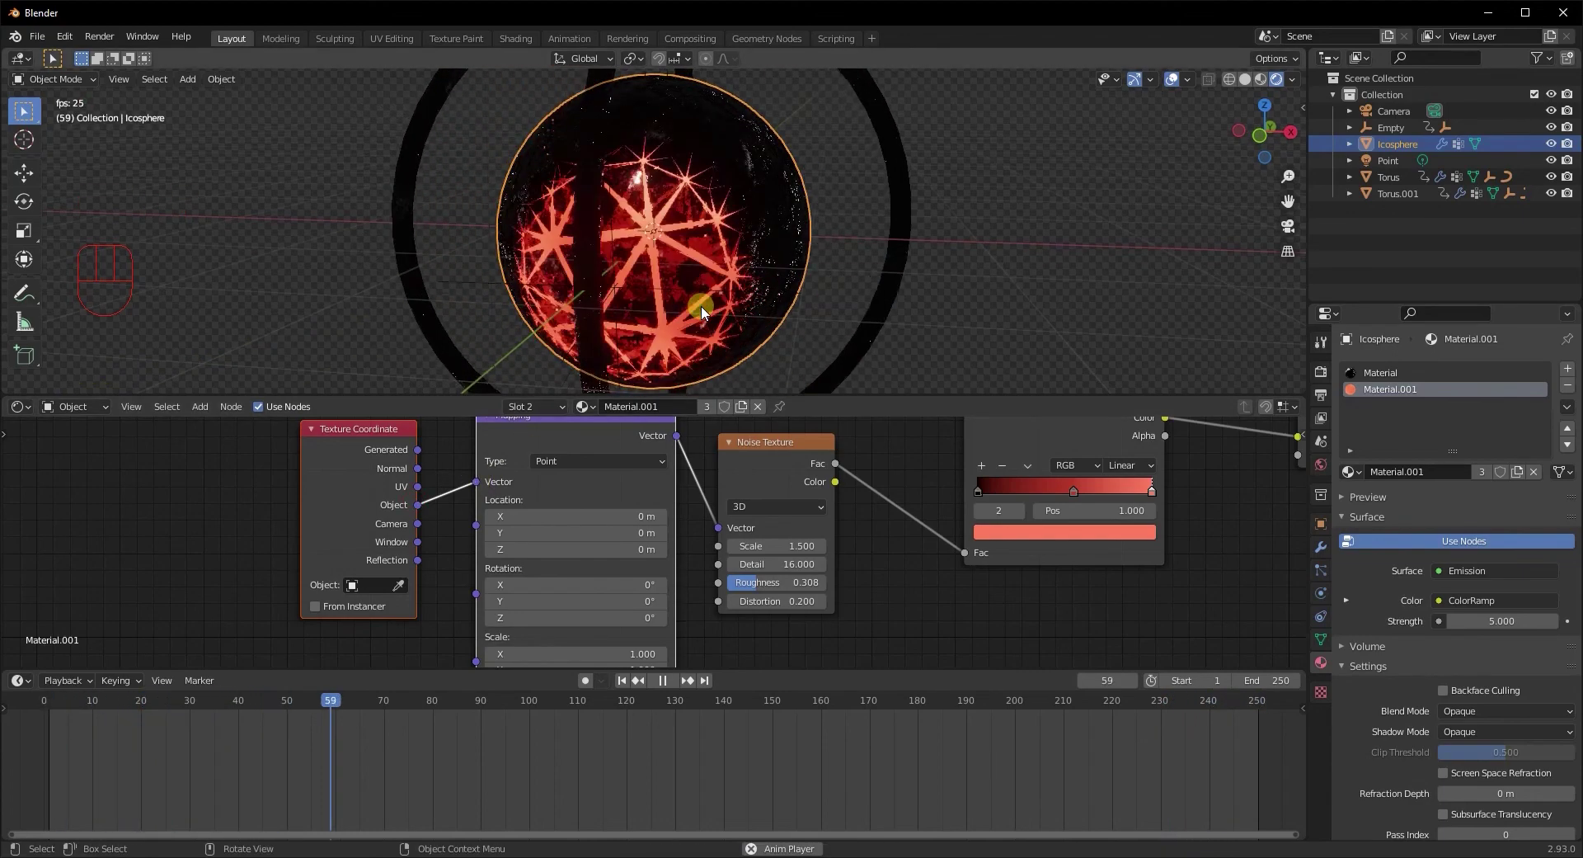